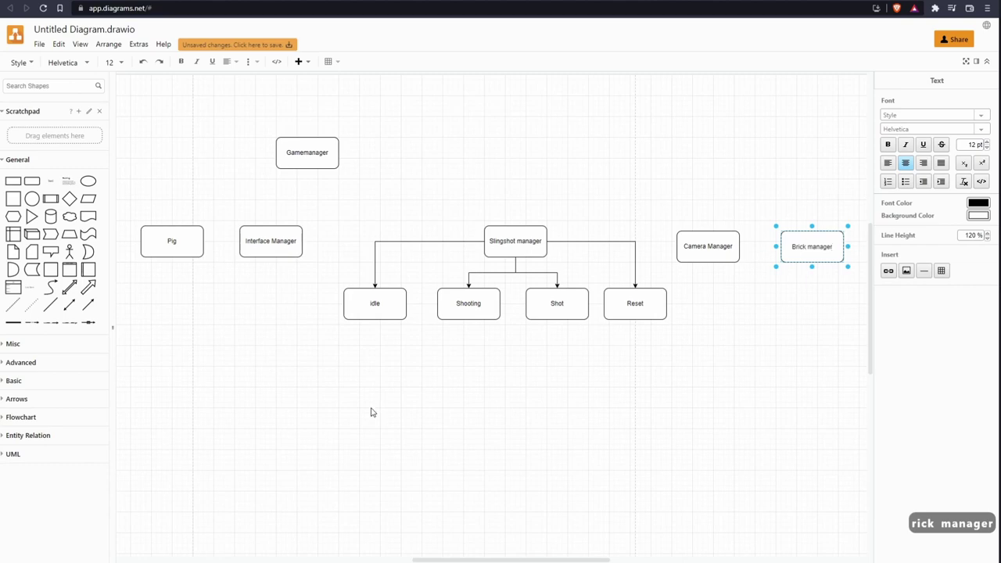
Step: Move the Gamemanager box up to the top centre of the diagram
{"action": "left_click", "coordinate": [401, 407]}
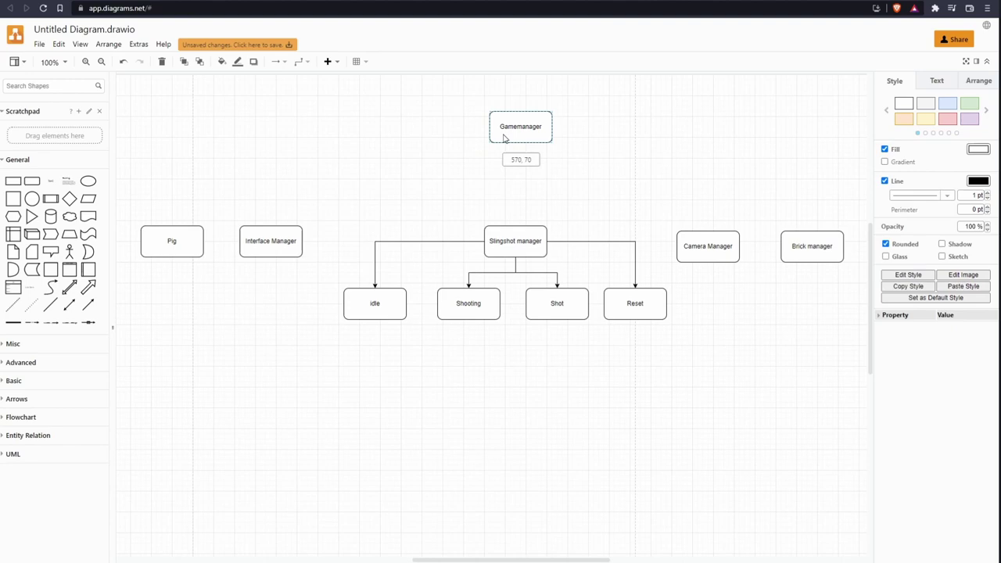
{"action": "left_click", "coordinate": [509, 124]}
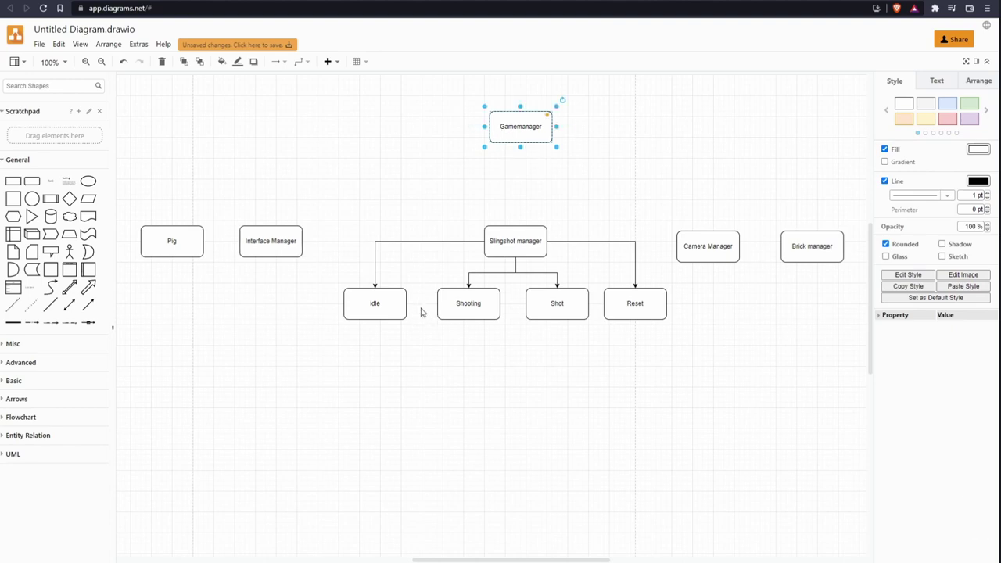
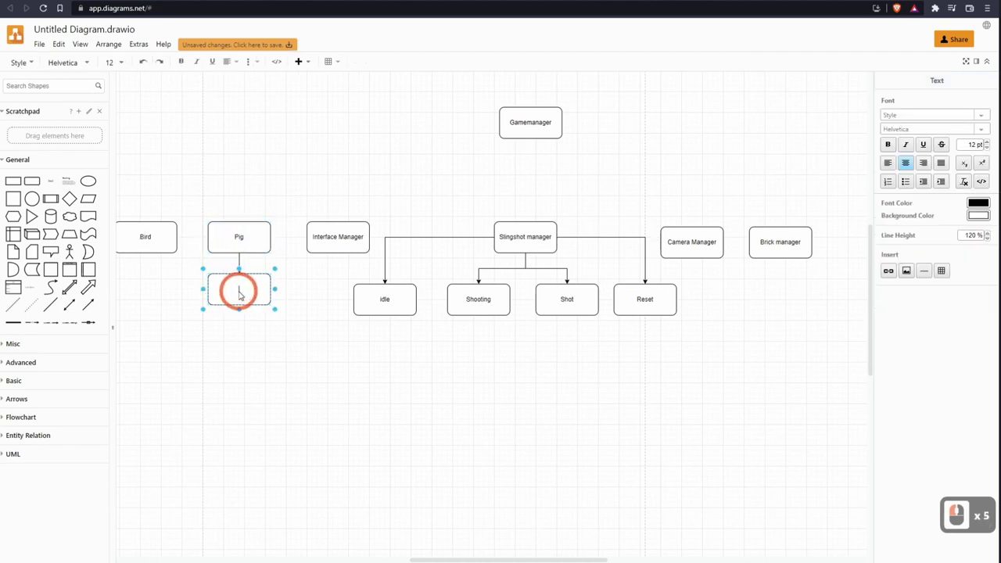
Step: Label the box under Pig 'IF health < x' with 'dies' on its own line
{"action": "type", "text": "fhealth"}
{"action": "key", "text": "shift+,"}
{"action": "key", "text": "shift+,"}
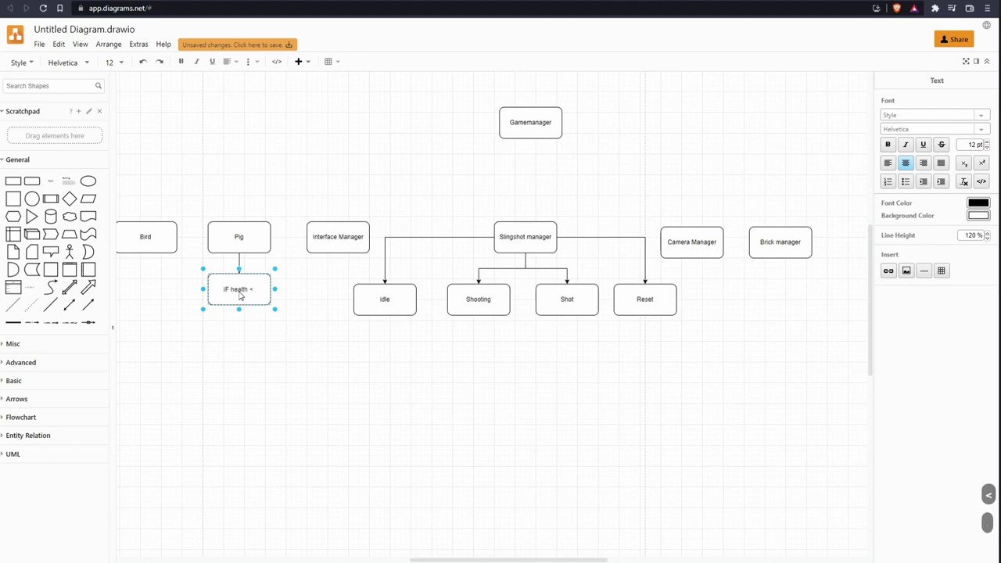
{"action": "type", "text": "xdi"}
{"action": "key", "text": "BackSpace"}
{"action": "key", "text": "BackSpace"}
{"action": "key", "text": "Return"}
{"action": "key", "text": "BackSpace"}
{"action": "type", "text": "dies"}
{"action": "left_click", "coordinate": [306, 348]}
Step: Add a box under Bird reading 'IF Shot and speed is < velocity' then 'despawn'
{"action": "middle_click", "coordinate": [296, 317]}
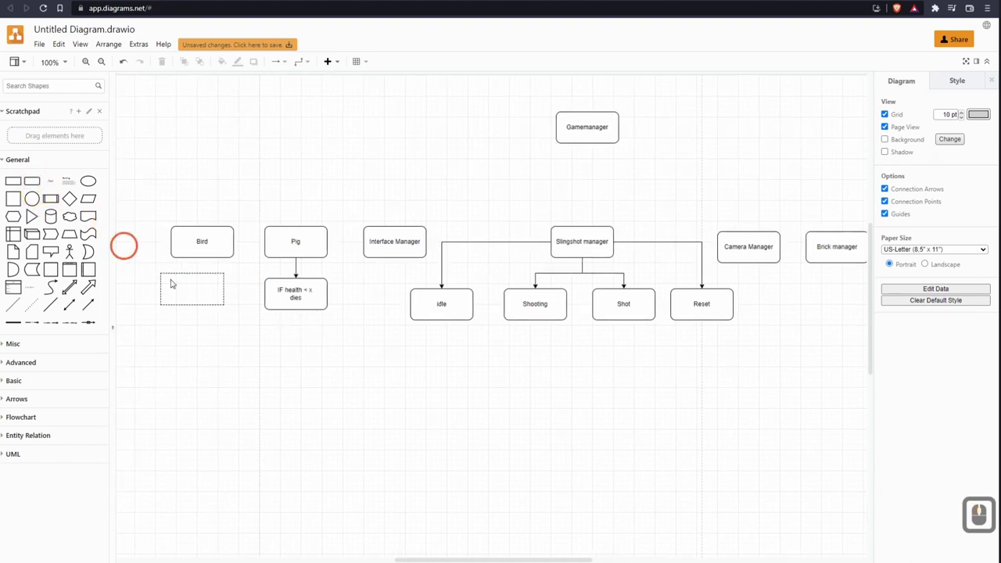
{"action": "left_click", "coordinate": [173, 286]}
{"action": "left_click", "coordinate": [202, 243]}
{"action": "key", "text": "shift+s"}
{"action": "type", "text": "fshot"}
{"action": "key", "text": "shift+;"}
{"action": "type", "text": "nd"}
{"action": "key", "text": "BackSpace"}
{"action": "key", "text": "BackSpace"}
{"action": "key", "text": "BackSpace"}
{"action": "type", "text": "nd s"}
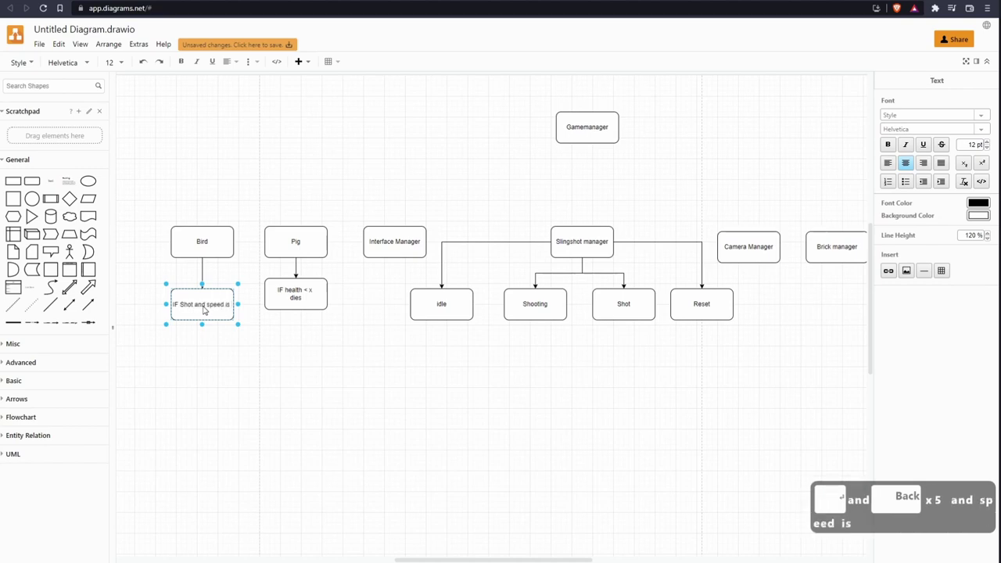
{"action": "key", "text": "<"}
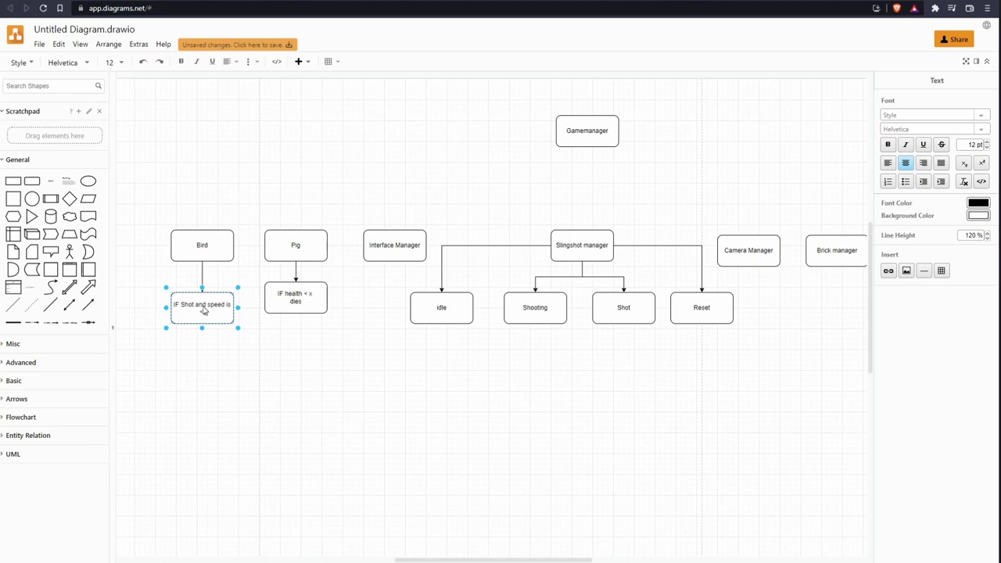
{"action": "type", "text": "velocity"}
{"action": "key", "text": "Return"}
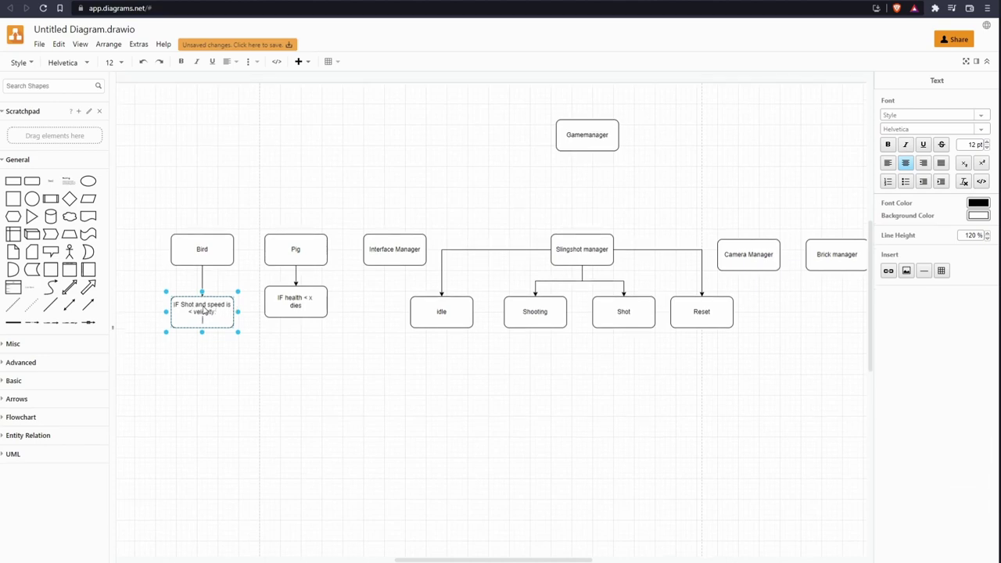
{"action": "type", "text": "despawn"}
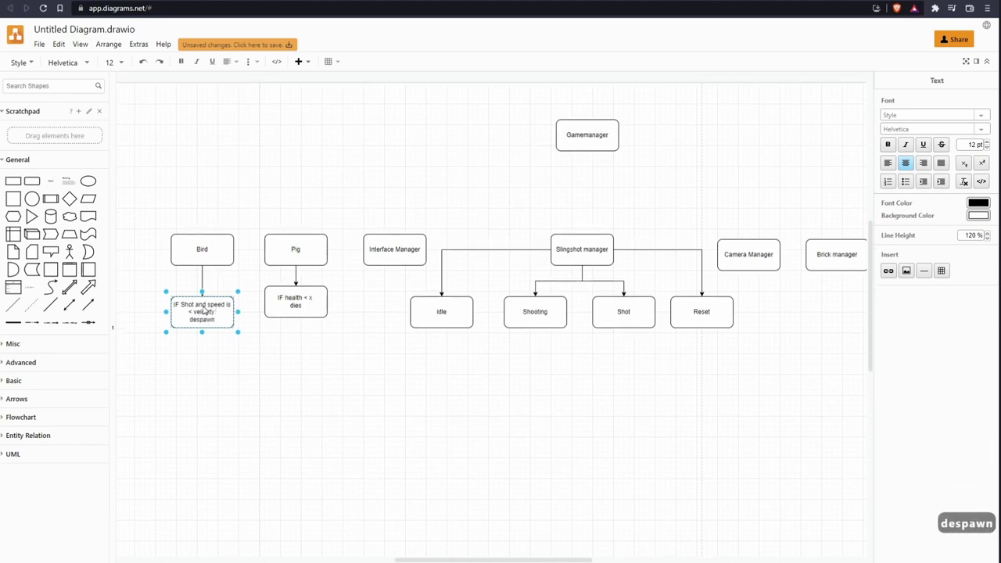
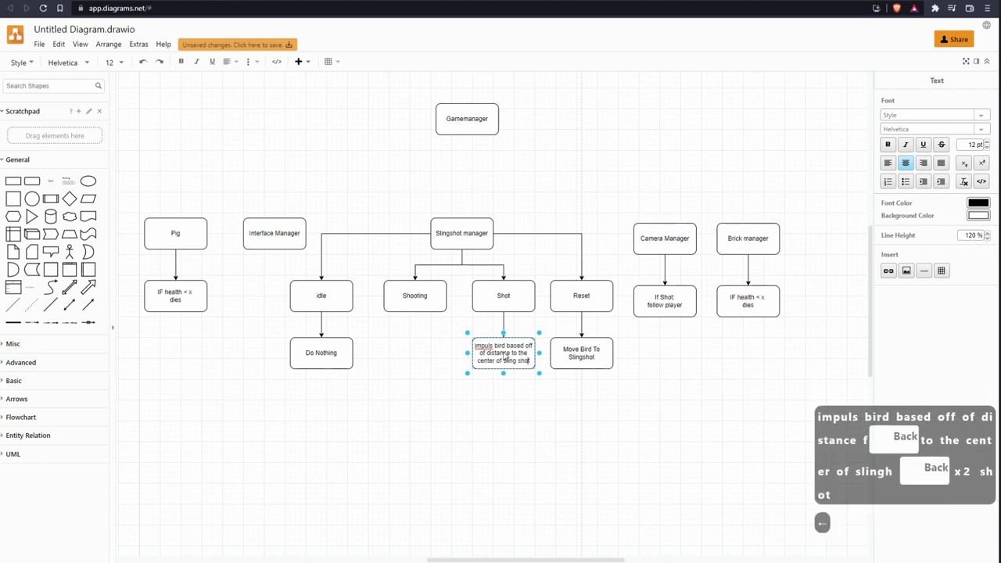
Step: Fix 'sling shot' to 'slingshot' and start a 'Disable user' box under Shot
{"action": "key", "text": "BackSpace"}
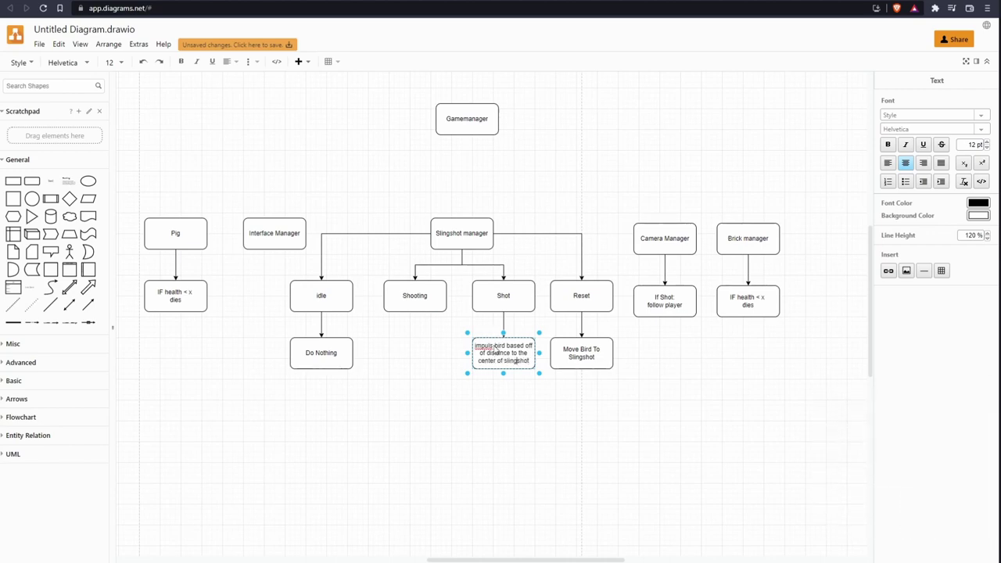
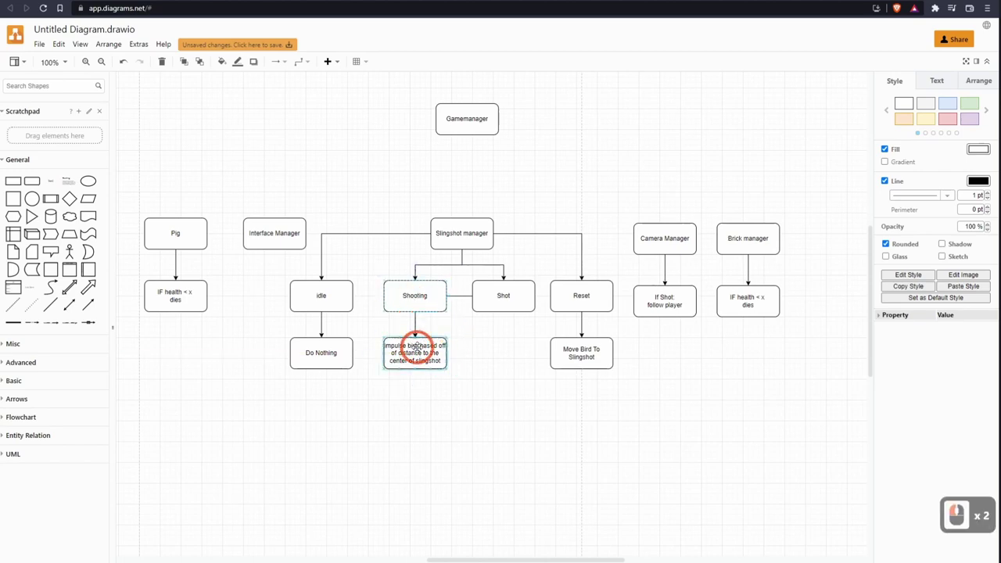
{"action": "key", "text": "Delete"}
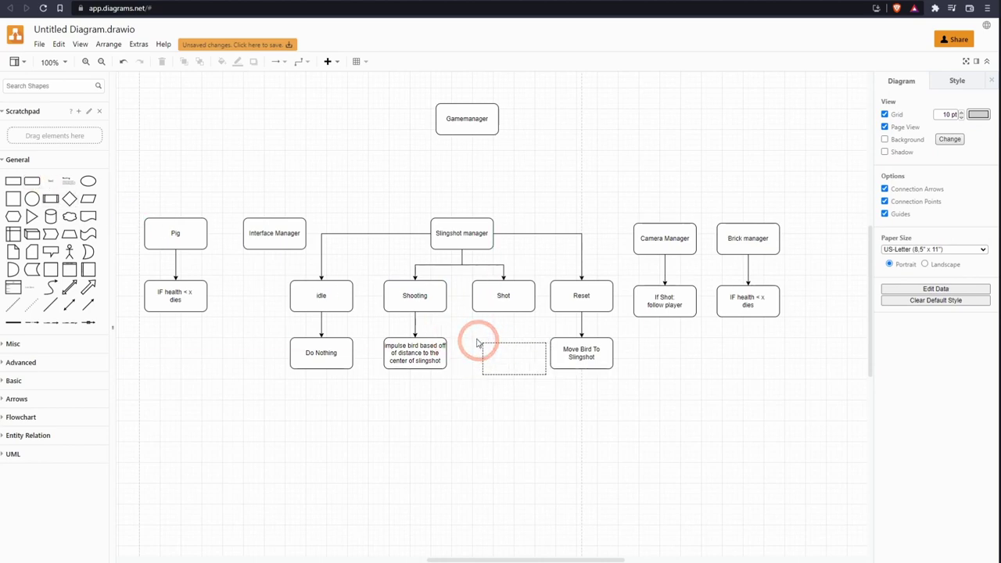
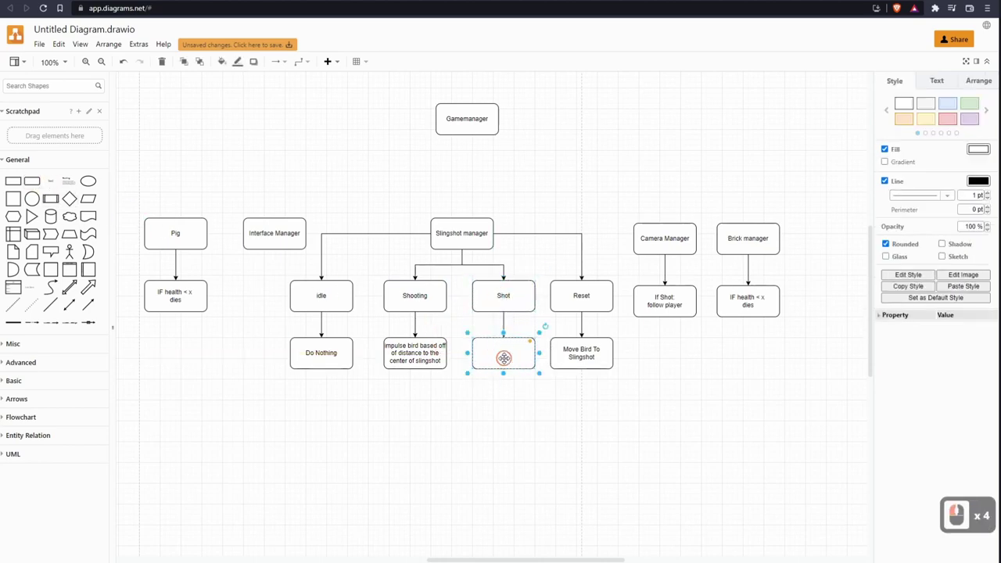
{"action": "type", "text": "isable"}
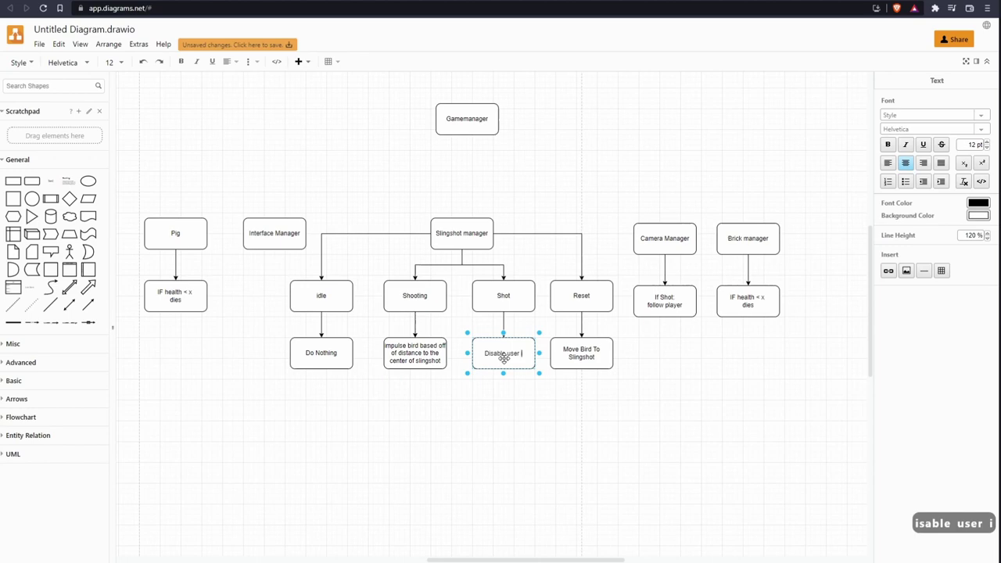
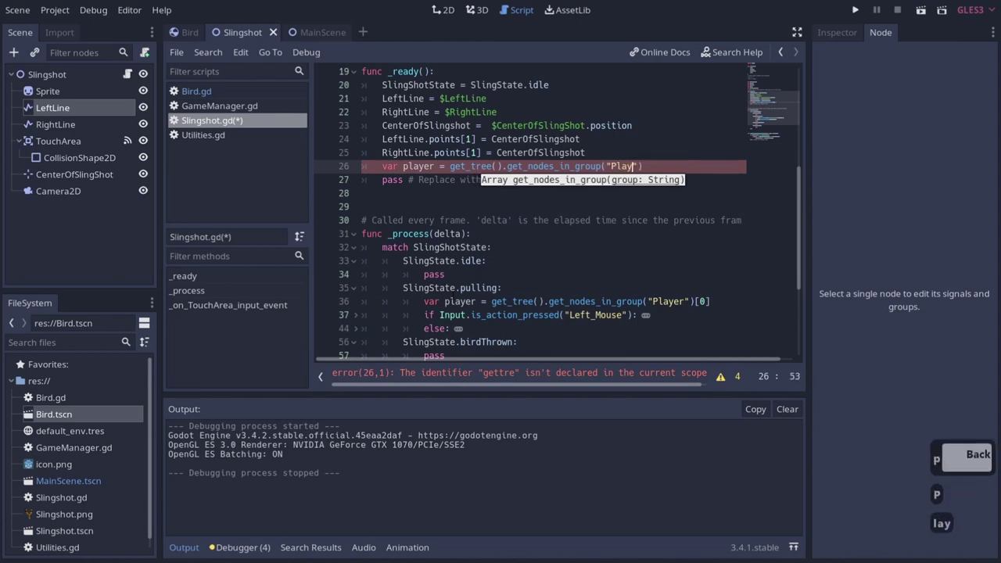
Step: Take the first Player node, set player.position = CenterOfSlingshot in _ready, and run the game
{"action": "type", "text": "!"}
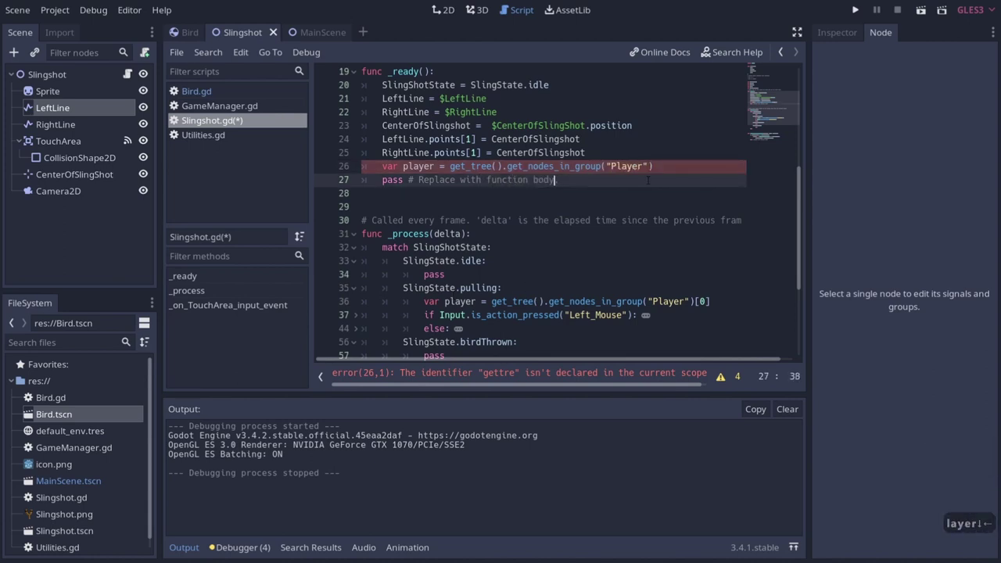
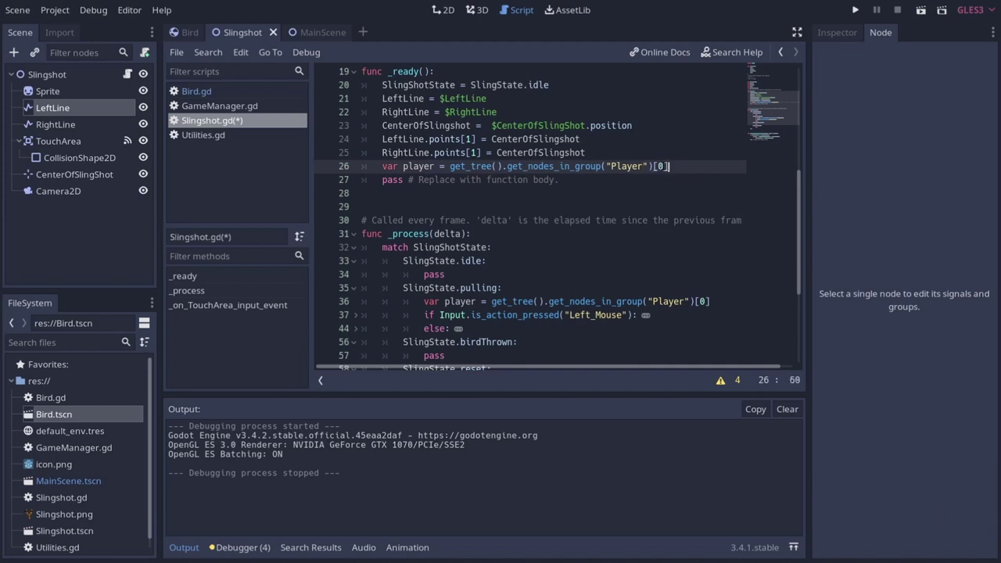
{"action": "key", "text": "Return"}
{"action": "type", "text": "player.pos"}
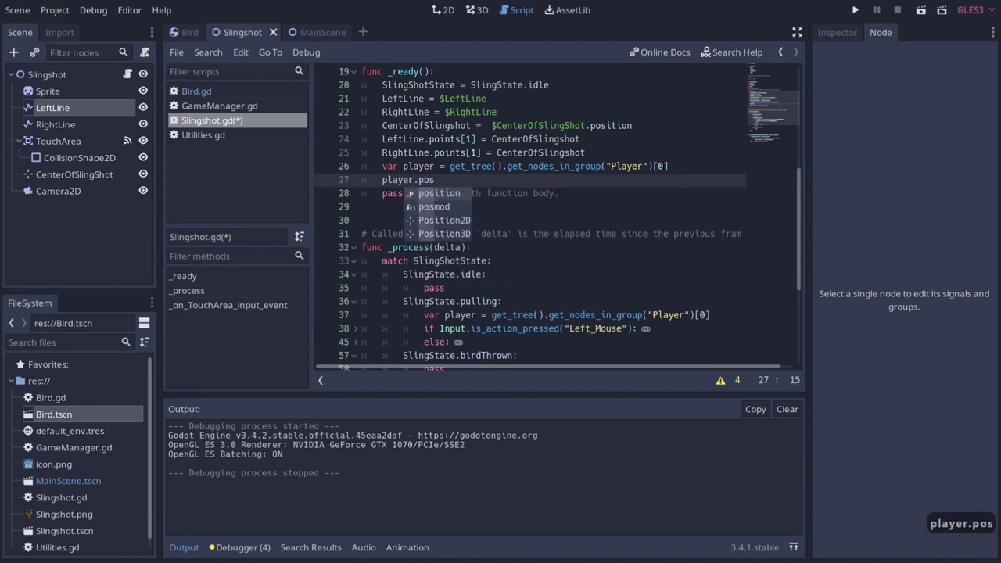
{"action": "key", "text": "Tab"}
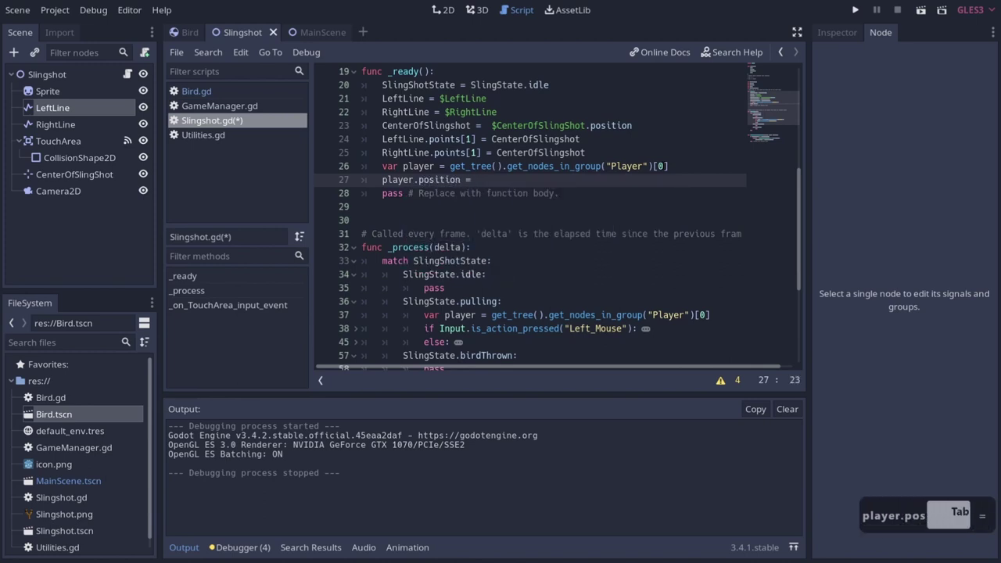
{"action": "type", "text": "ve"}
{"action": "key", "text": "BackSpace"}
{"action": "key", "text": "BackSpace"}
{"action": "type", "text": "nter!"}
{"action": "key", "text": "Return"}
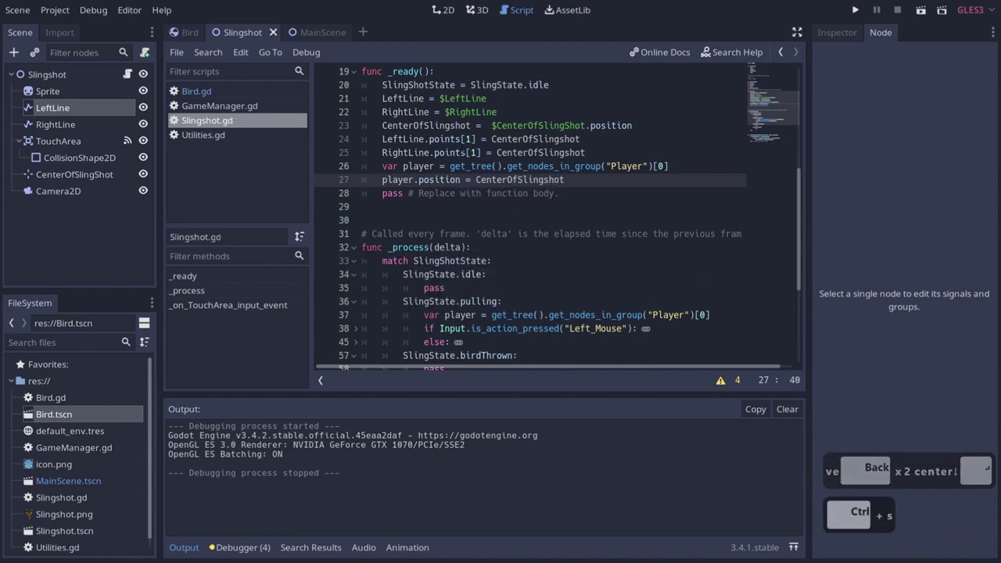
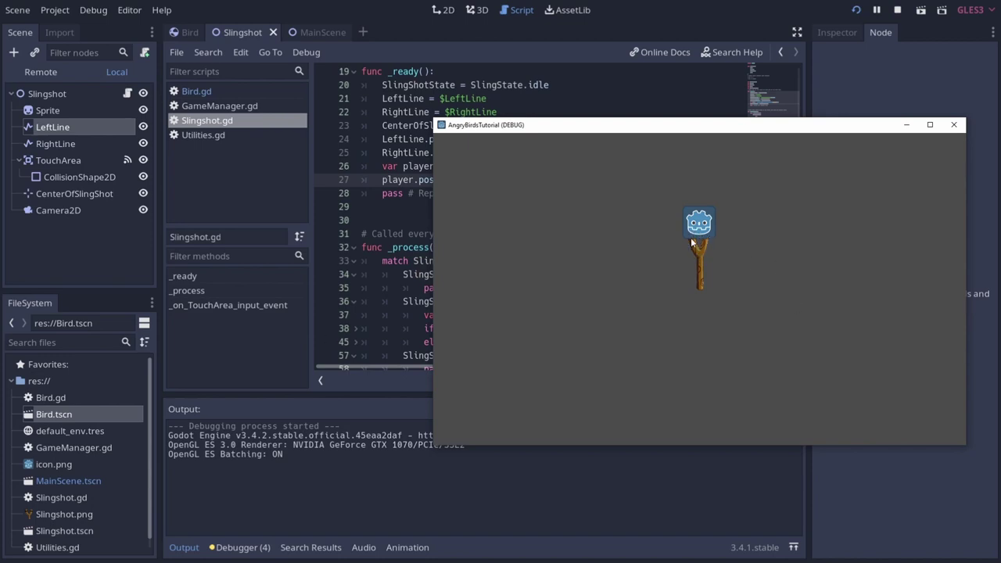
Step: Stop the test run and return to MainScene in the 2D view
{"action": "left_click", "coordinate": [635, 247]}
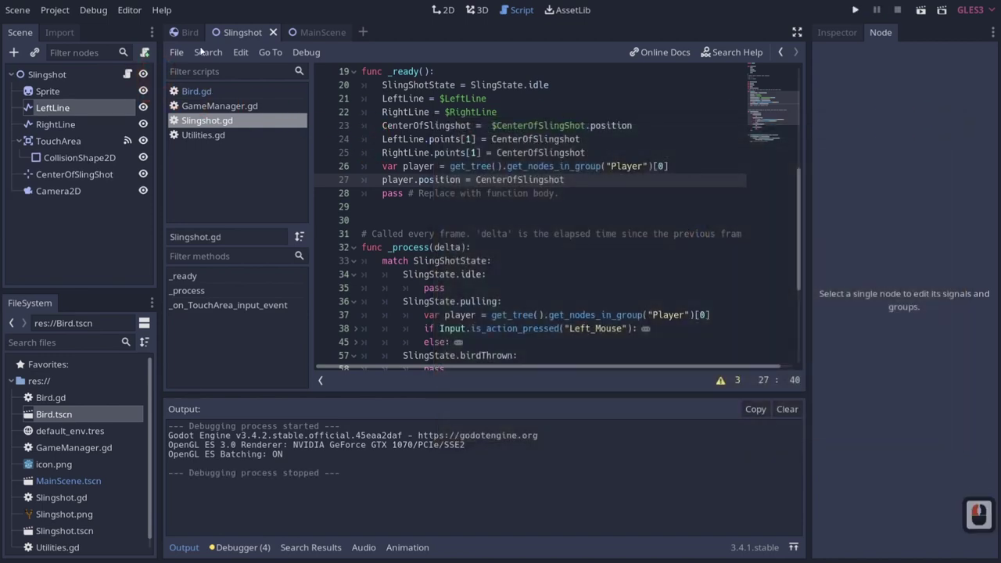
{"action": "left_click", "coordinate": [309, 33]}
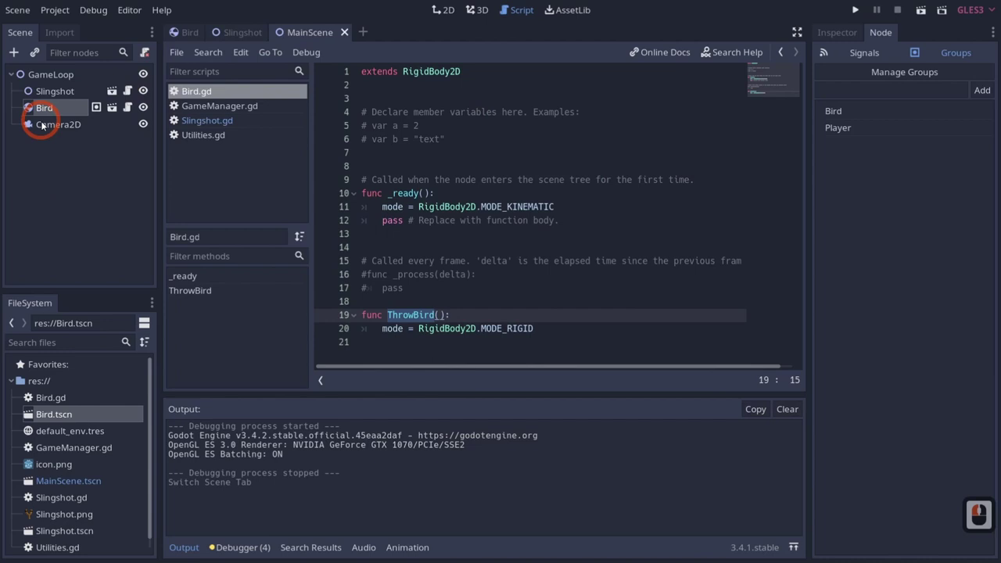
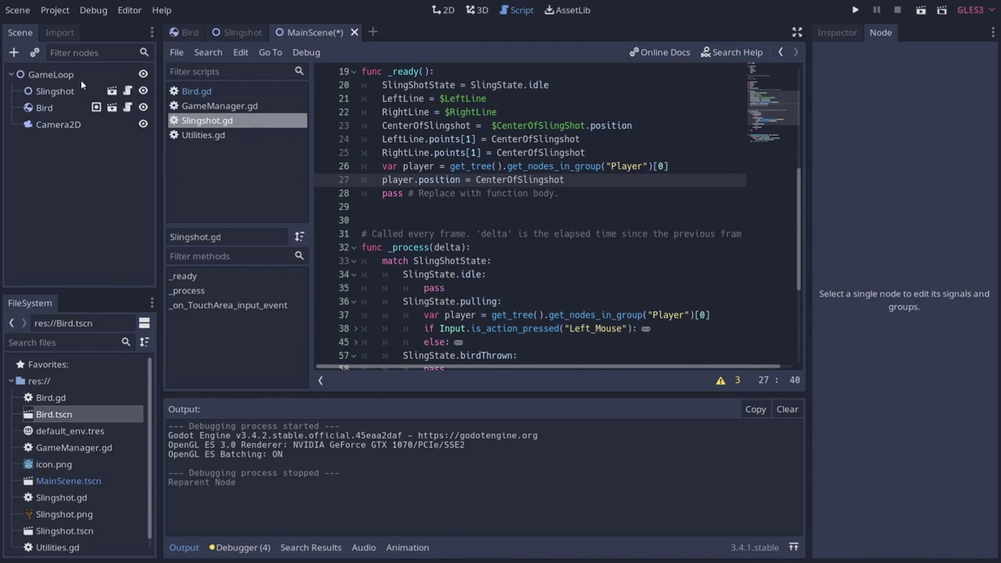
{"action": "left_click", "coordinate": [82, 76]}
Step: Add a TileMap node under GameLoop via the new-node search
{"action": "right_click", "coordinate": [53, 76]}
{"action": "left_click", "coordinate": [91, 93]}
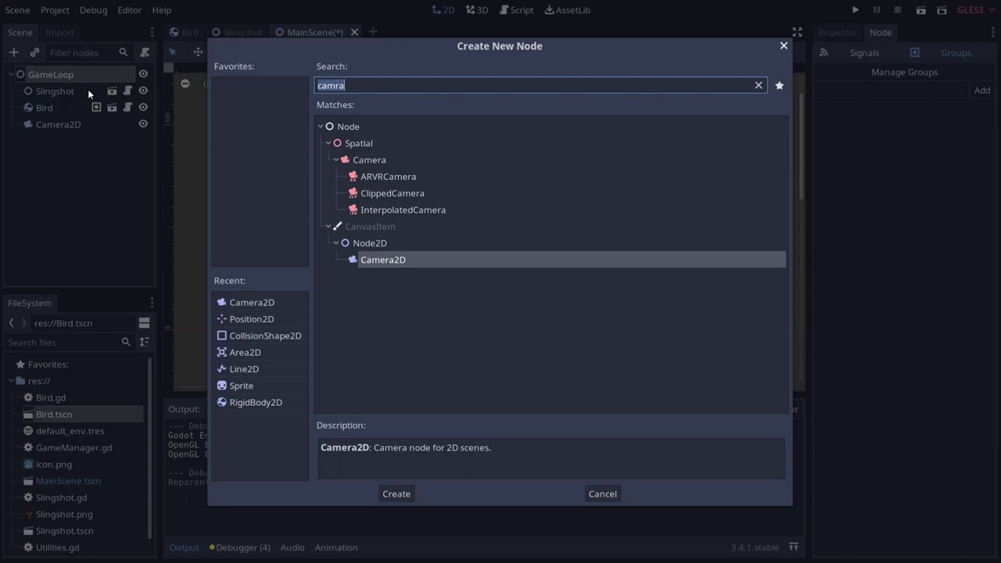
{"action": "key", "text": "t"}
{"action": "type", "text": "tilema"}
{"action": "key", "text": "Return"}
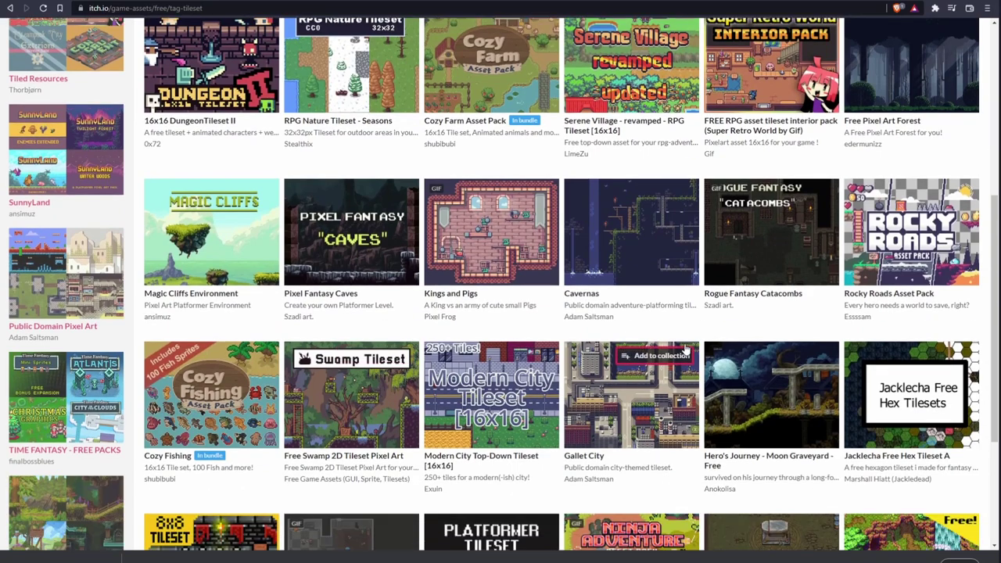
Step: Browse the free tileset listings and download the painted-style Pixel Art platformer pack
{"action": "scroll", "scroll_direction": "down", "scroll_amount": 3}
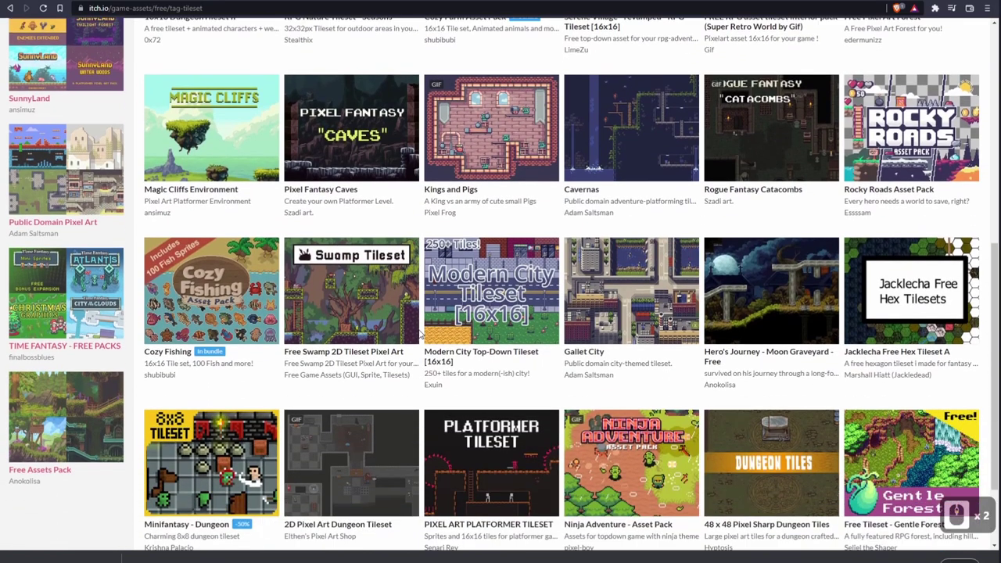
{"action": "scroll", "scroll_direction": "down", "scroll_amount": 3}
{"action": "scroll", "scroll_direction": "down", "scroll_amount": 3}
{"action": "scroll", "scroll_direction": "down", "scroll_amount": 3}
{"action": "scroll", "scroll_direction": "up", "scroll_amount": 3}
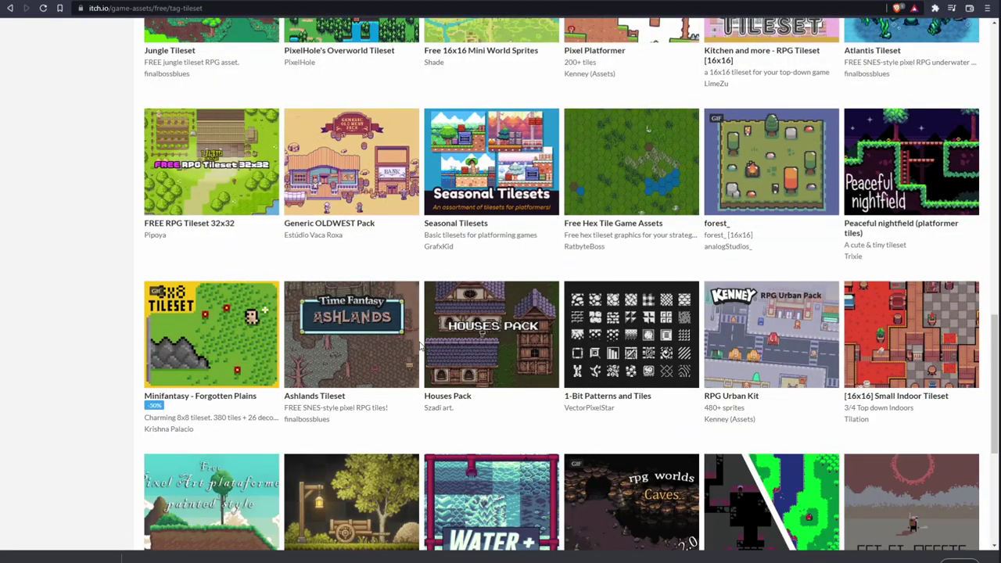
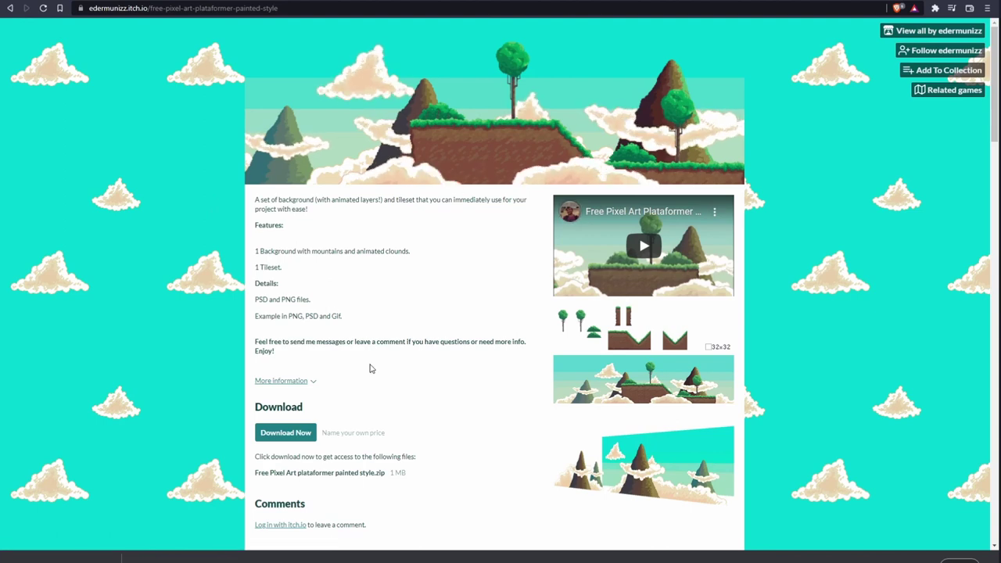
{"action": "left_click", "coordinate": [654, 245]}
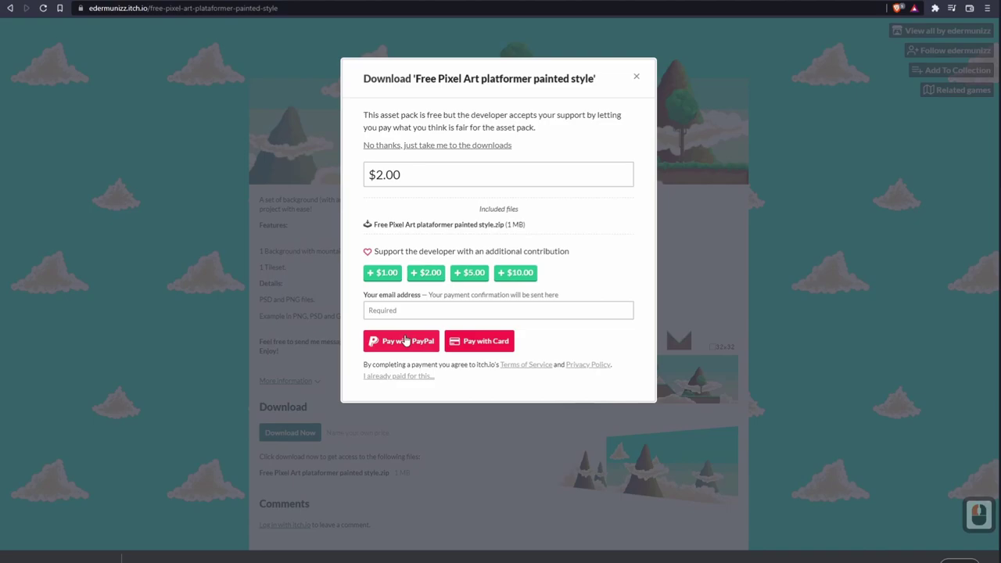
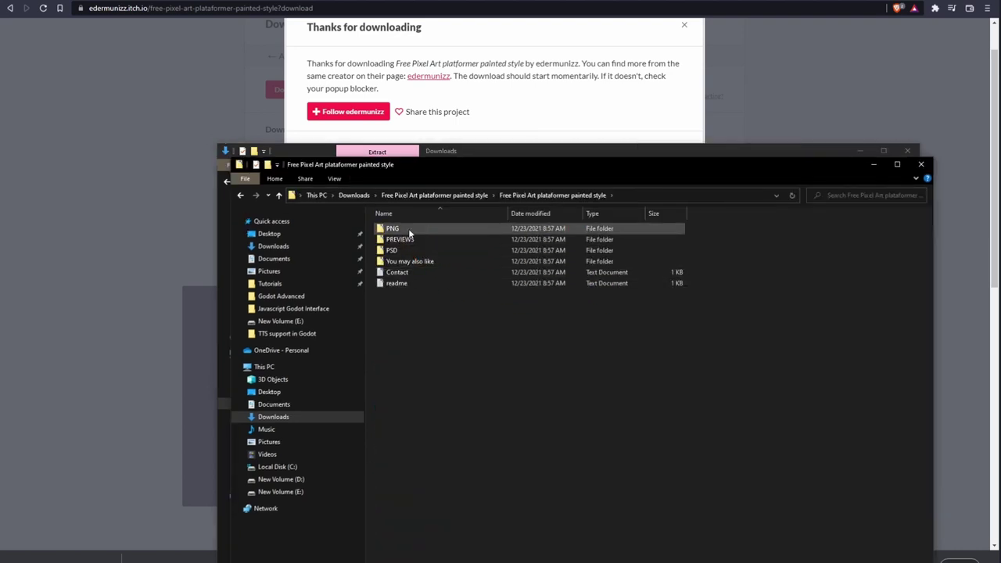
Step: Copy the pack's Mountains folder and tileset image into the Godot project folder
{"action": "double_click", "coordinate": [412, 231]}
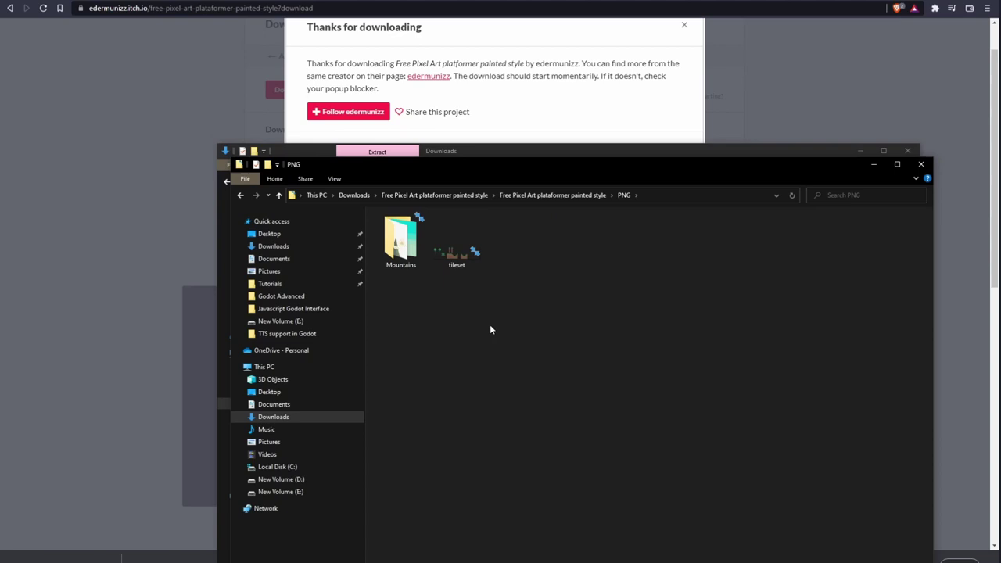
{"action": "left_click", "coordinate": [403, 242]}
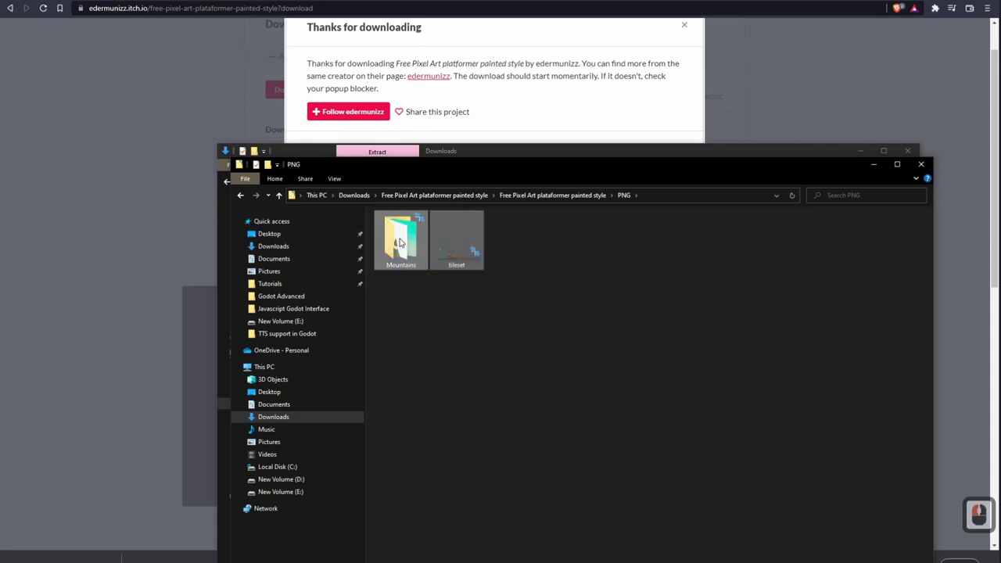
{"action": "key", "text": "ctrl+c"}
{"action": "key", "text": "alt+Tab"}
{"action": "left_click", "coordinate": [42, 383]}
{"action": "left_click", "coordinate": [42, 383]}
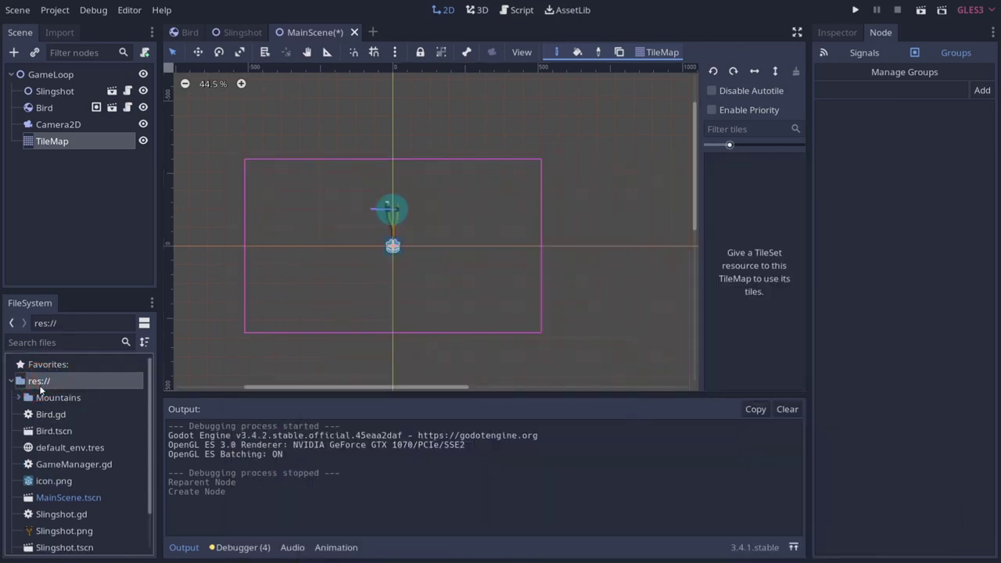
Step: Reimport all 18 Mountains images with texture filtering turned off
{"action": "right_click", "coordinate": [40, 384]}
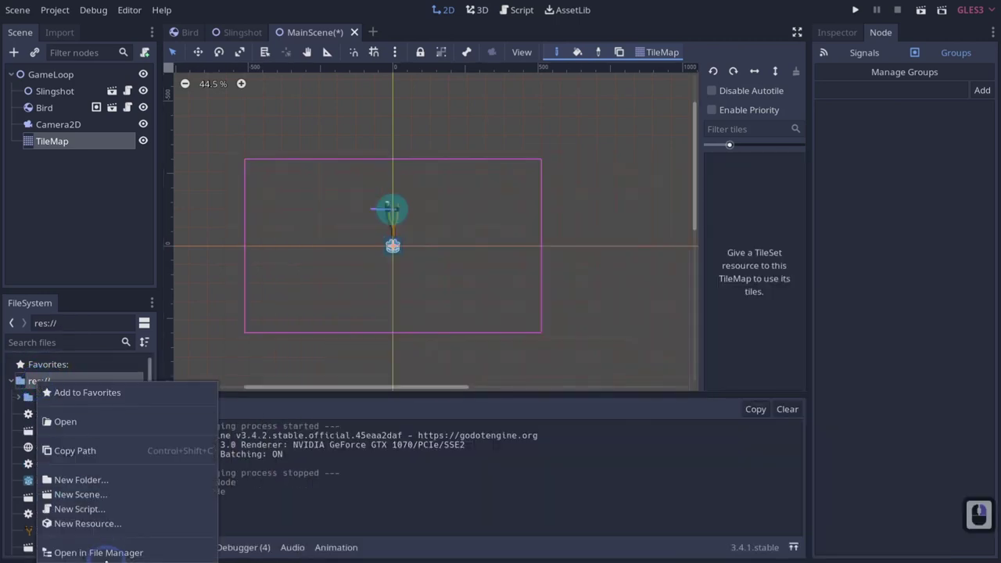
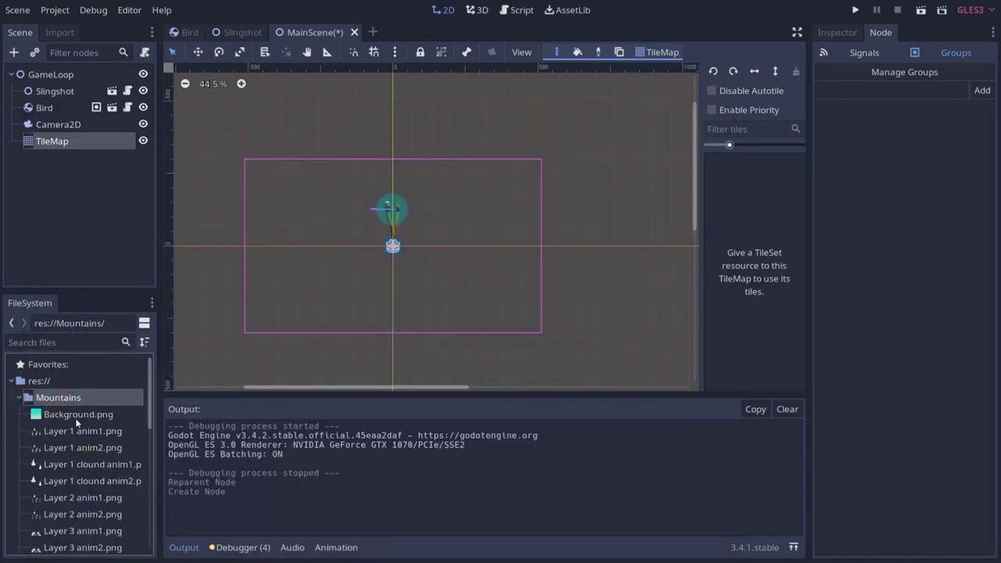
{"action": "left_click", "coordinate": [77, 417]}
{"action": "middle_click", "coordinate": [77, 417]}
{"action": "left_click", "coordinate": [85, 460]}
{"action": "left_click", "coordinate": [62, 38]}
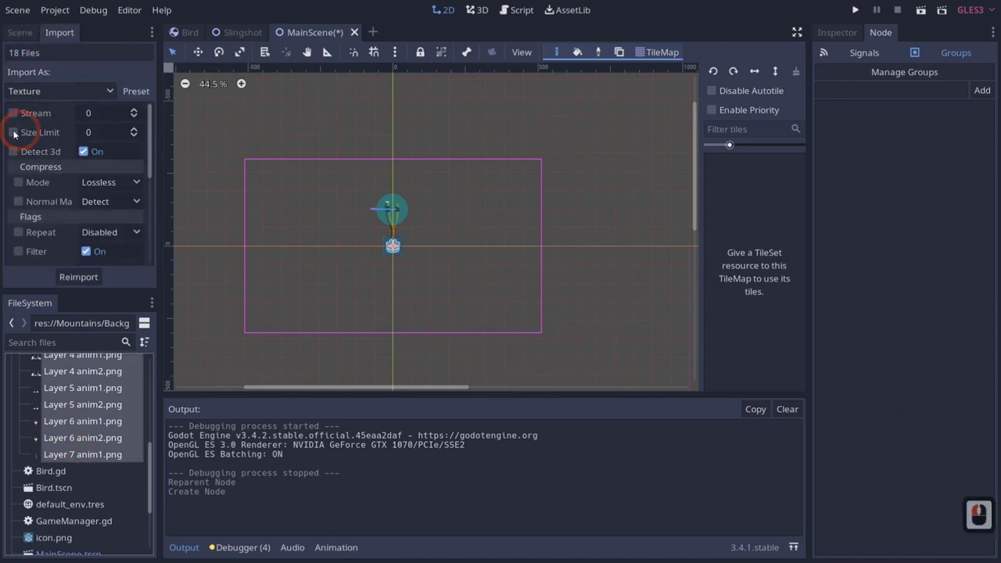
{"action": "left_click", "coordinate": [129, 91]}
{"action": "left_click", "coordinate": [152, 151]}
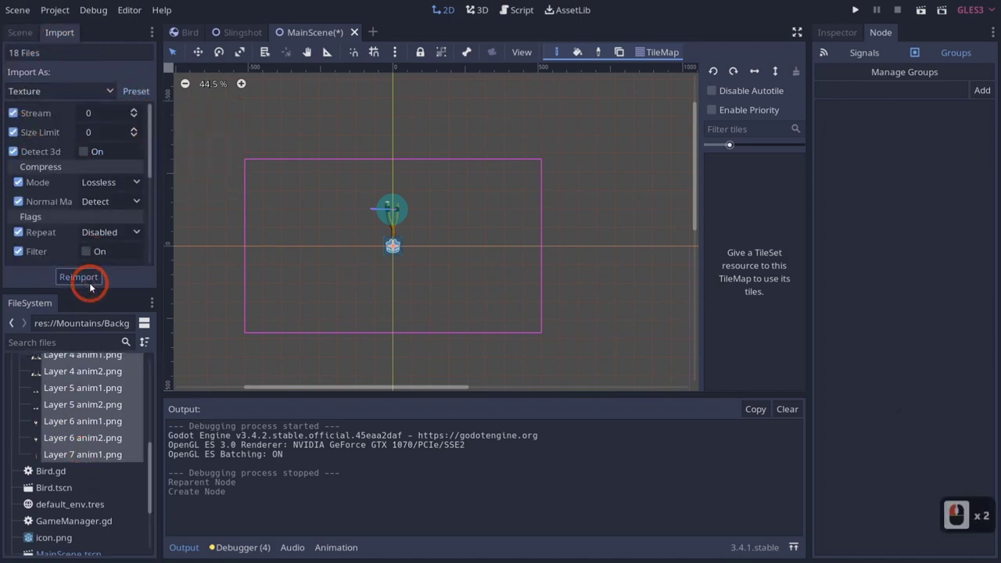
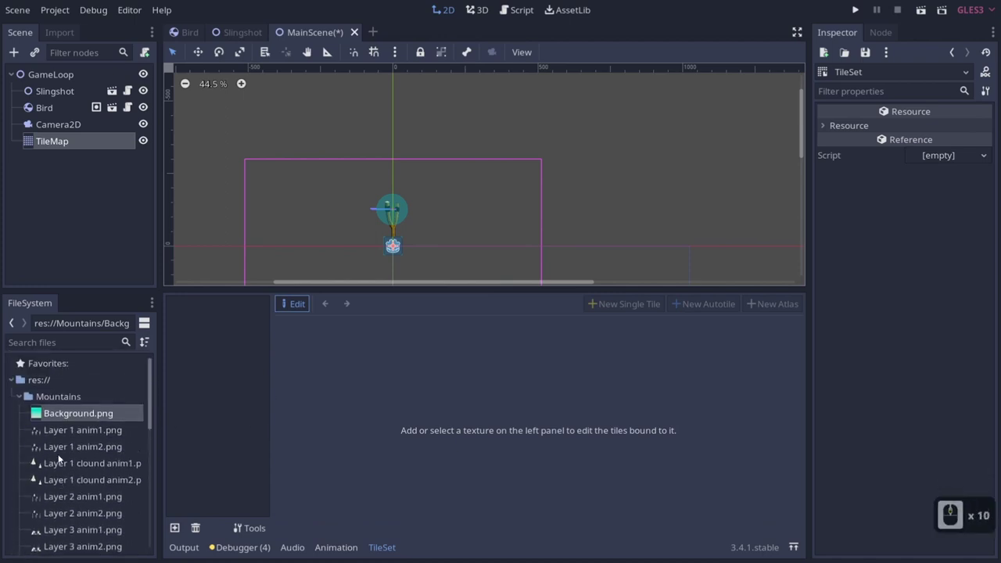
Step: Add tileset.png to the TileSet and mark a single snapped tile on the grassy ground
{"action": "middle_click", "coordinate": [63, 422]}
{"action": "middle_click", "coordinate": [62, 422]}
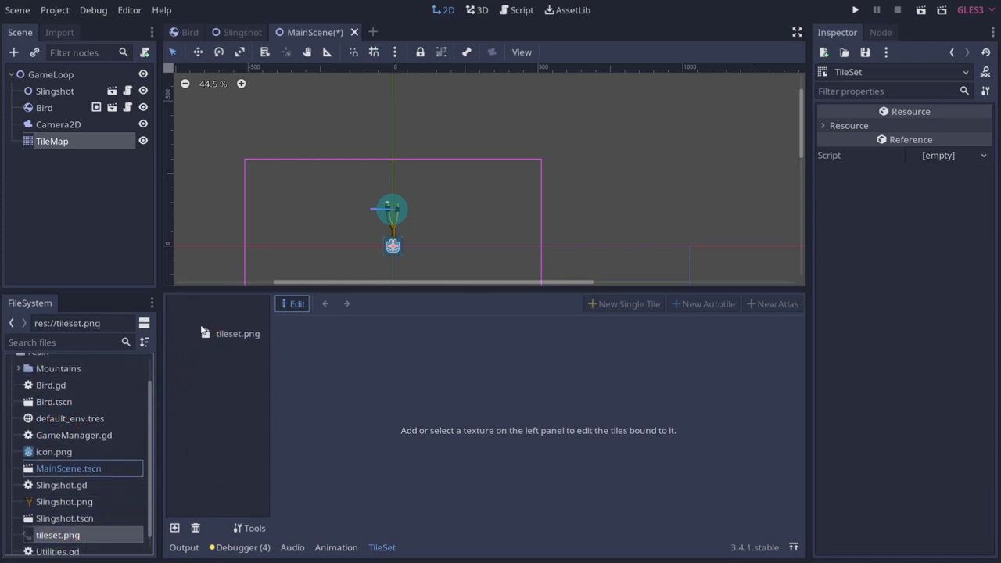
{"action": "left_click", "coordinate": [204, 328]}
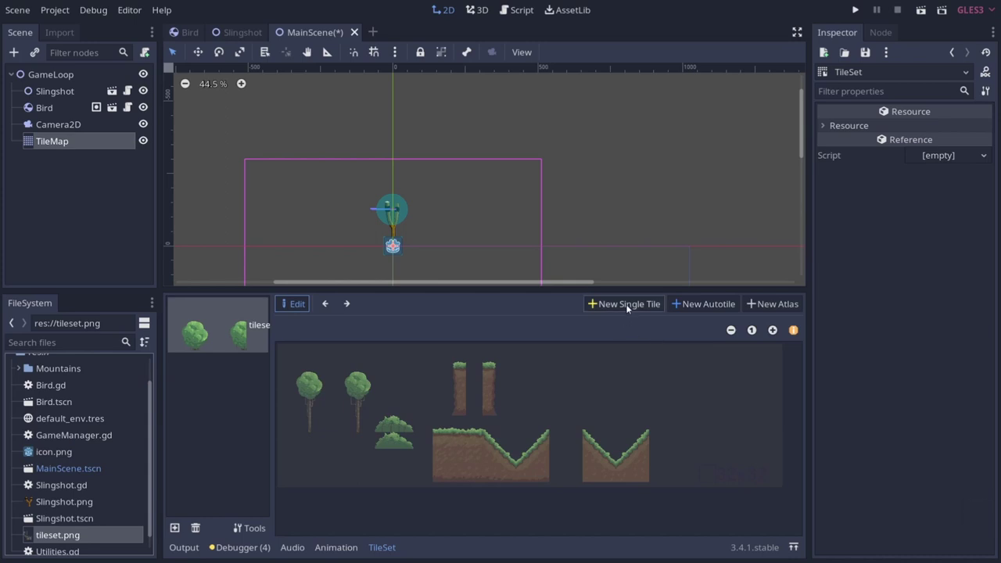
{"action": "left_click", "coordinate": [633, 304]}
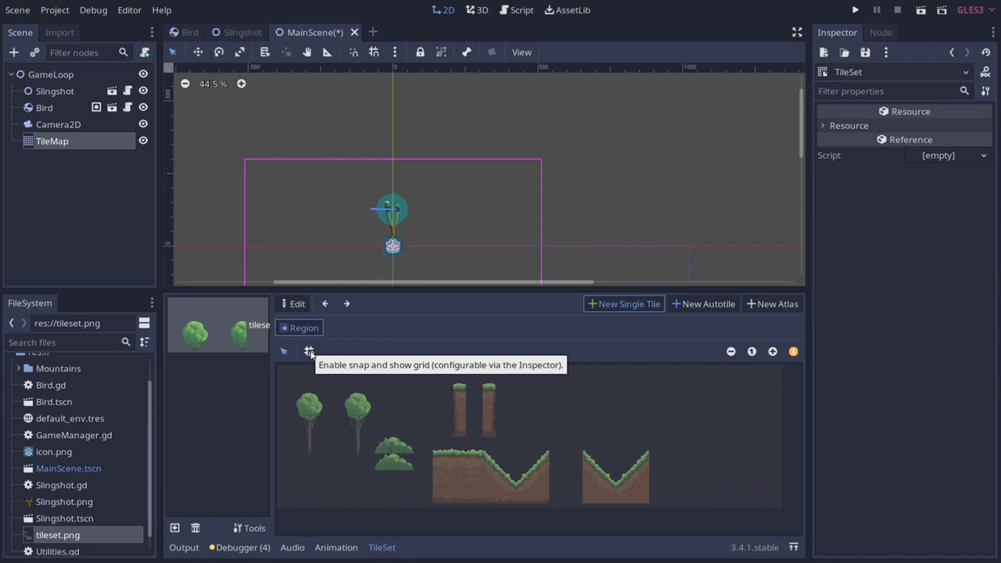
{"action": "left_click", "coordinate": [314, 353]}
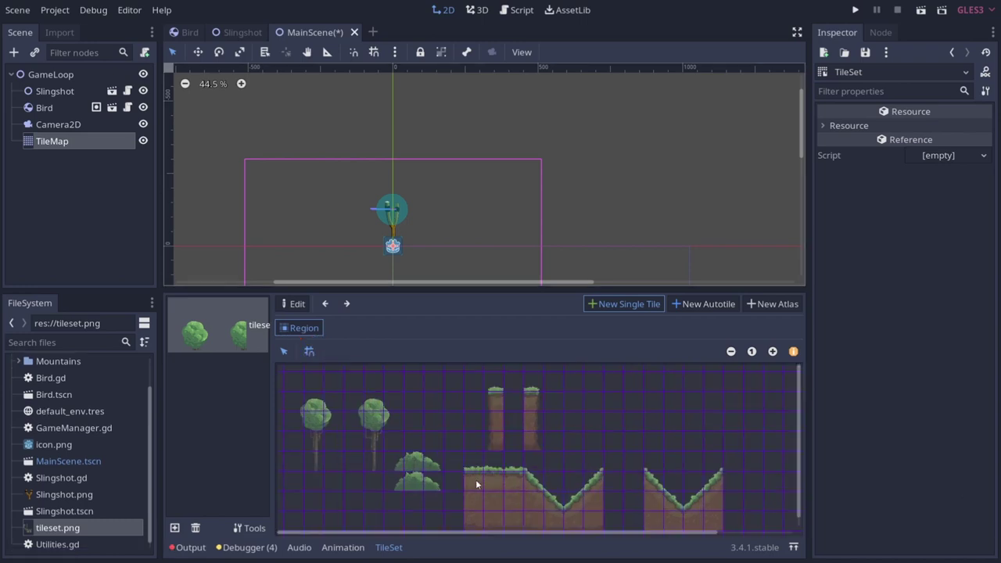
{"action": "left_click", "coordinate": [496, 467]}
Step: Set the snap grid step to 16×16 in the Inspector
{"action": "left_click", "coordinate": [859, 146]}
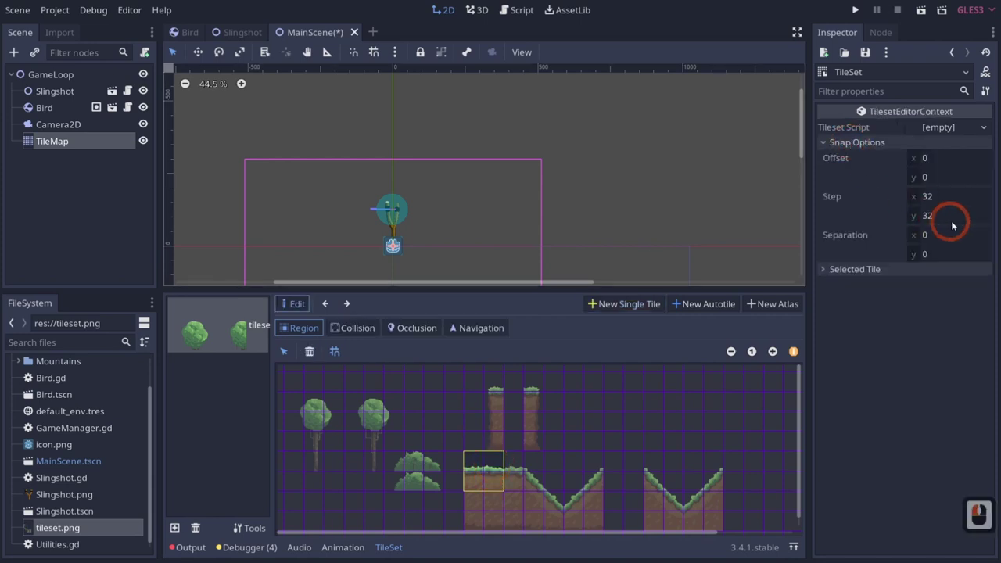
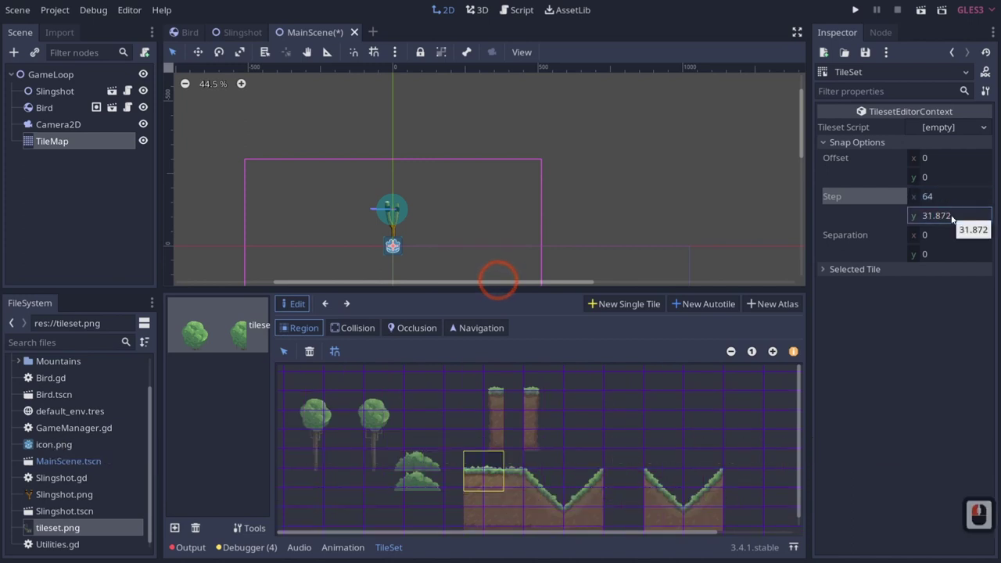
{"action": "left_click", "coordinate": [476, 477]}
{"action": "left_click", "coordinate": [469, 476]}
{"action": "left_click", "coordinate": [507, 480]}
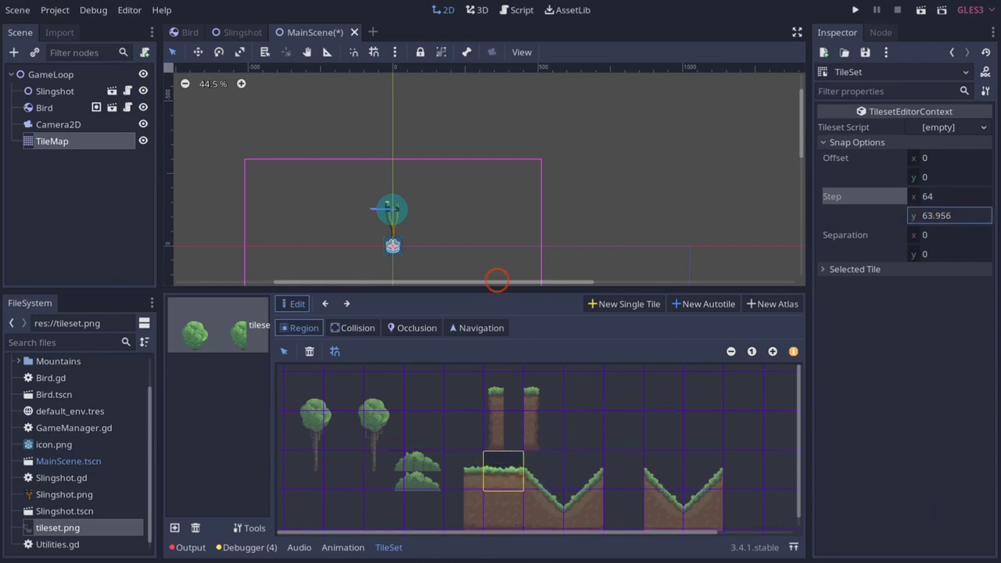
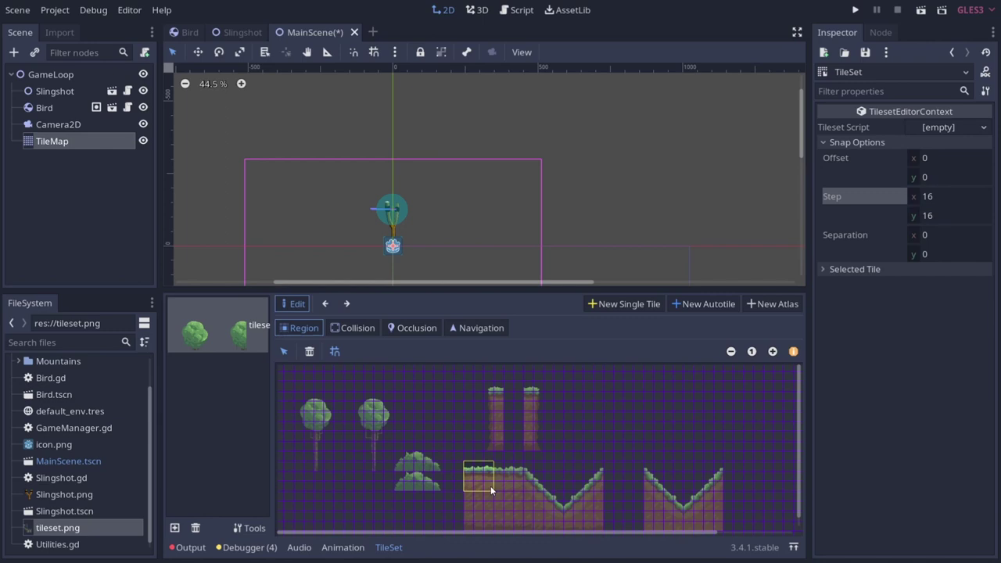
Step: Give the grass tile a rectangular collision shape in the TileSet Collision mode
{"action": "left_click", "coordinate": [501, 491]}
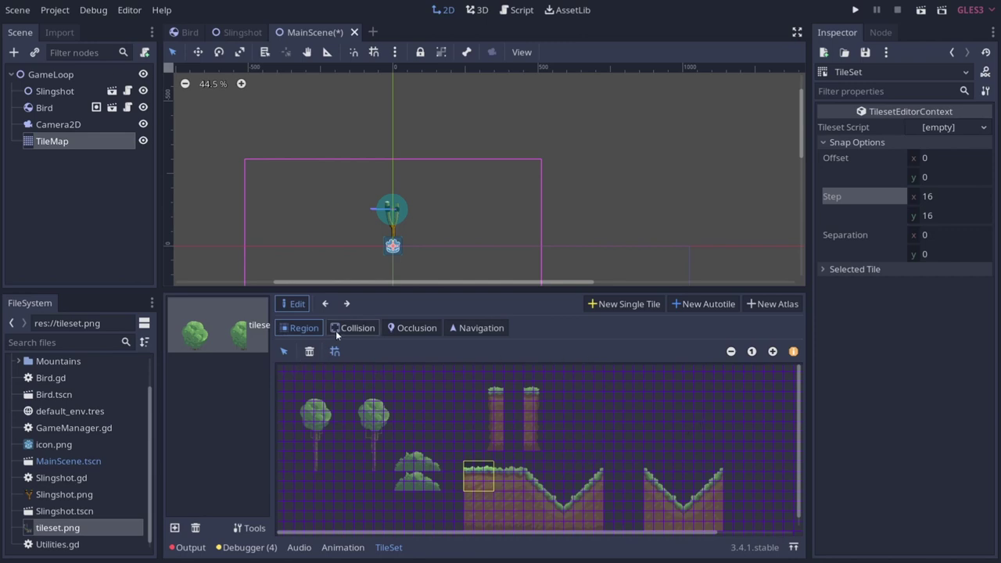
{"action": "left_click", "coordinate": [343, 335]}
{"action": "left_click", "coordinate": [468, 469]}
{"action": "left_click", "coordinate": [314, 354]}
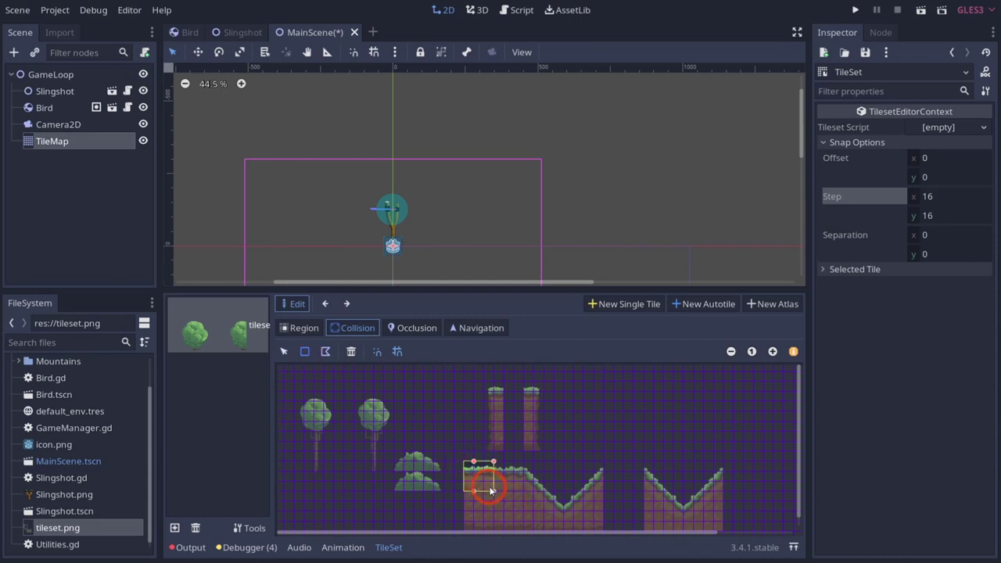
{"action": "left_click", "coordinate": [498, 494]}
{"action": "left_click", "coordinate": [473, 486]}
{"action": "left_click", "coordinate": [469, 492]}
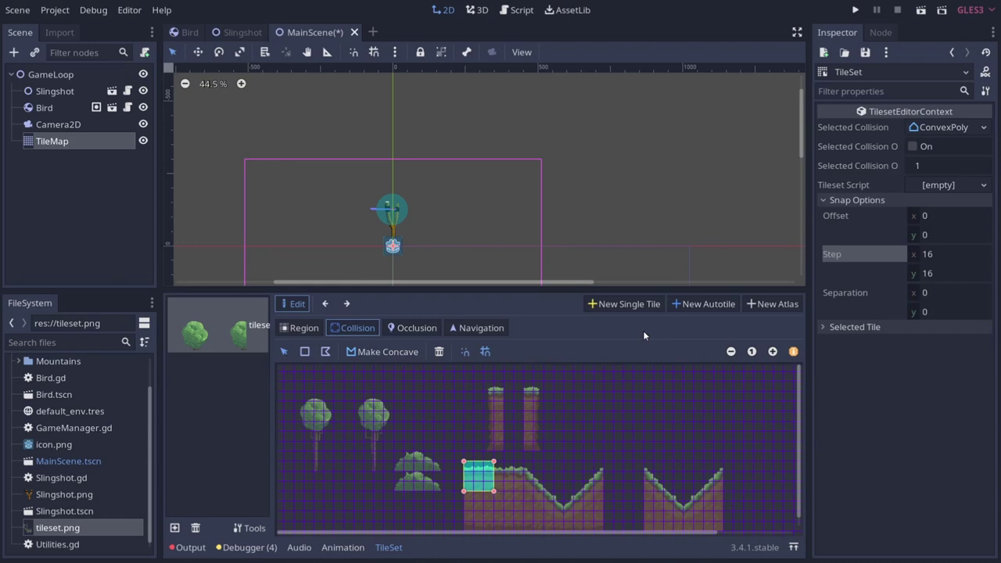
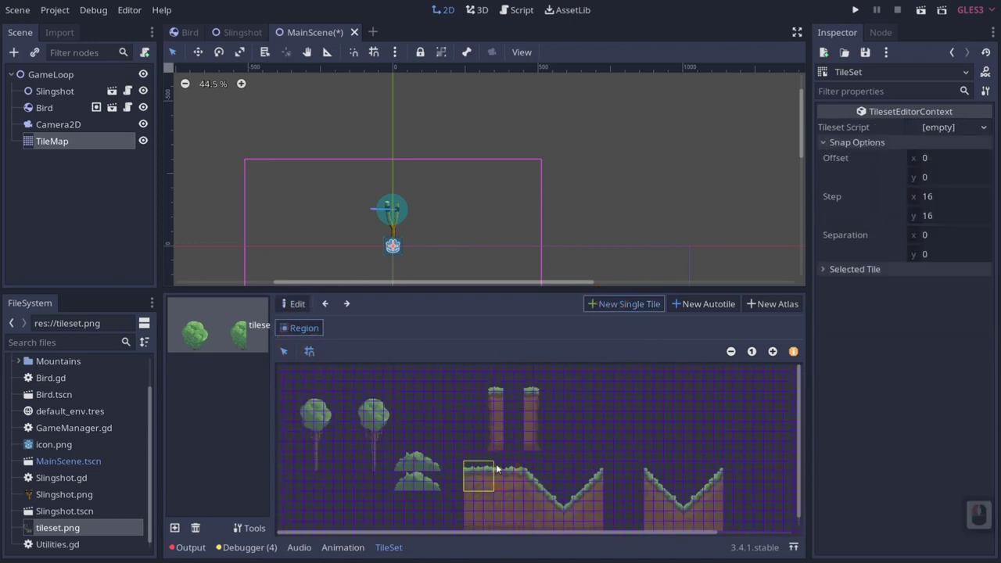
{"action": "left_click", "coordinate": [524, 484]}
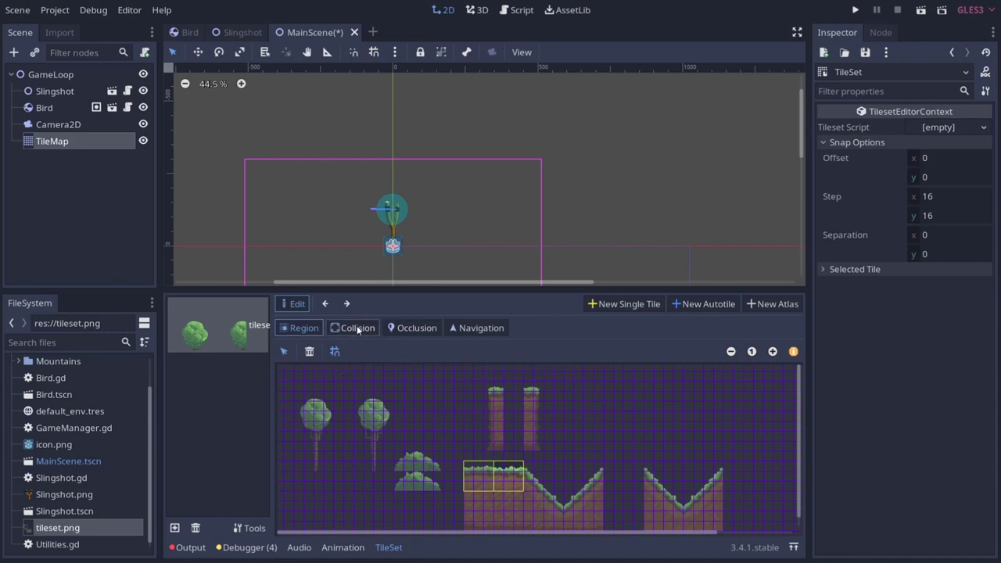
{"action": "left_click", "coordinate": [351, 330]}
{"action": "left_click", "coordinate": [314, 354]}
{"action": "left_click", "coordinate": [525, 491]}
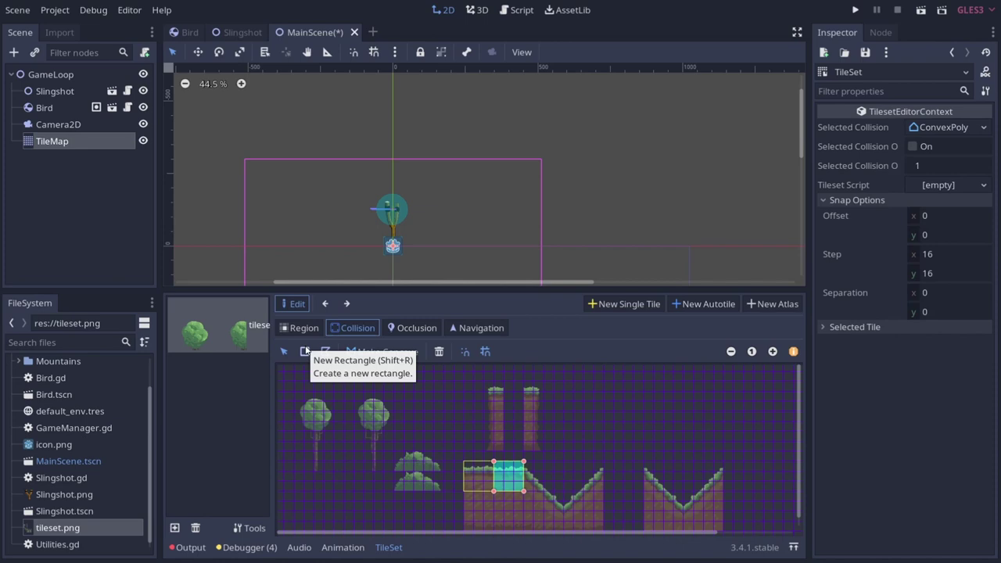
Step: Define the small dirt tile as a New Single Tile and add a rectangle collision to it
{"action": "left_click", "coordinate": [305, 335]}
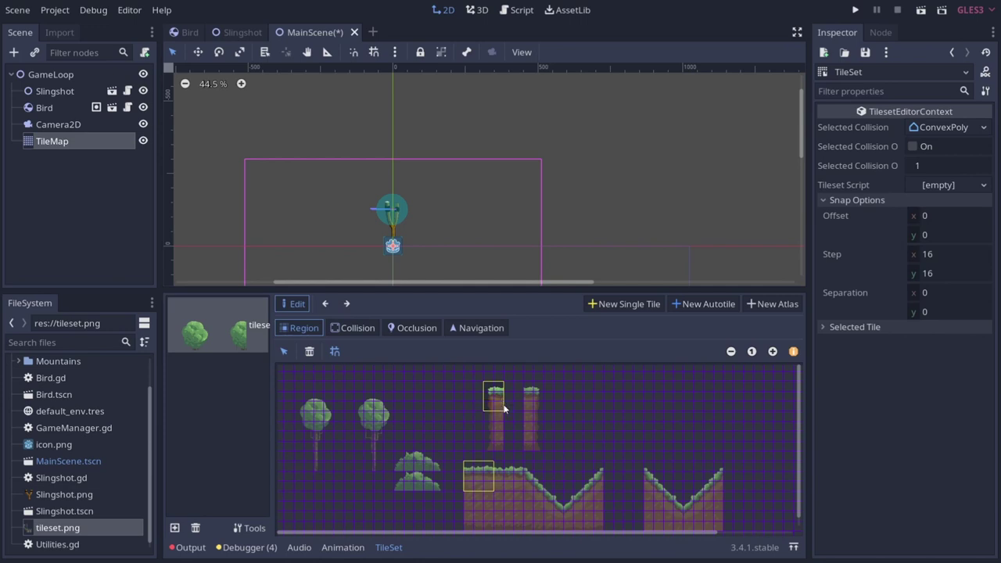
{"action": "left_click", "coordinate": [619, 316]}
{"action": "left_click", "coordinate": [585, 326]}
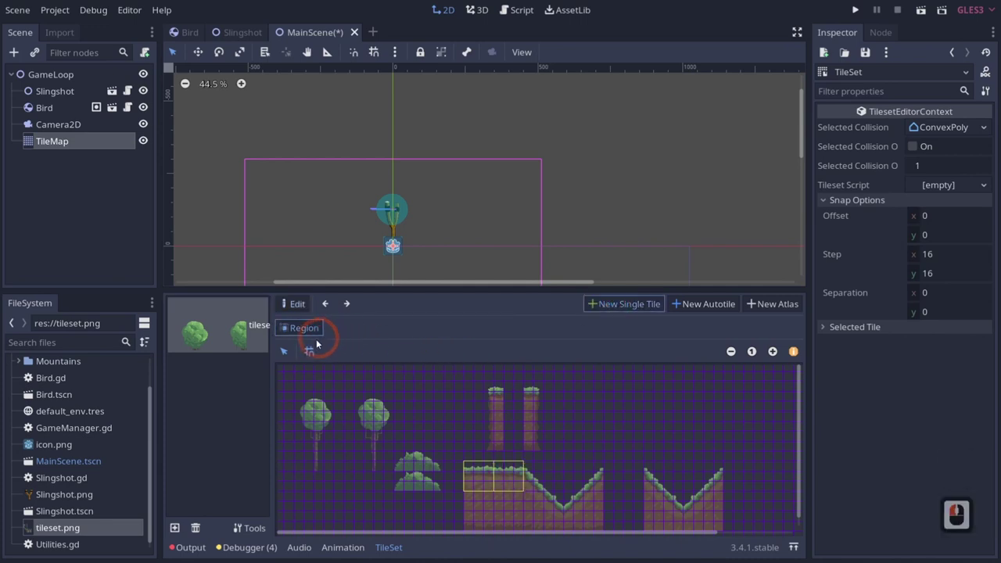
{"action": "left_click", "coordinate": [508, 438]}
{"action": "left_click", "coordinate": [358, 334]}
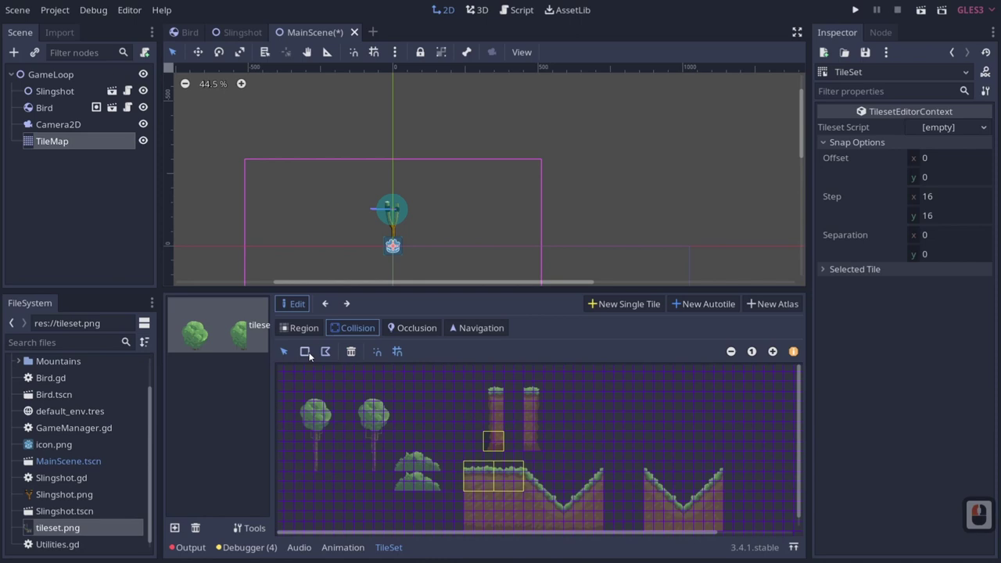
{"action": "left_click", "coordinate": [360, 378]}
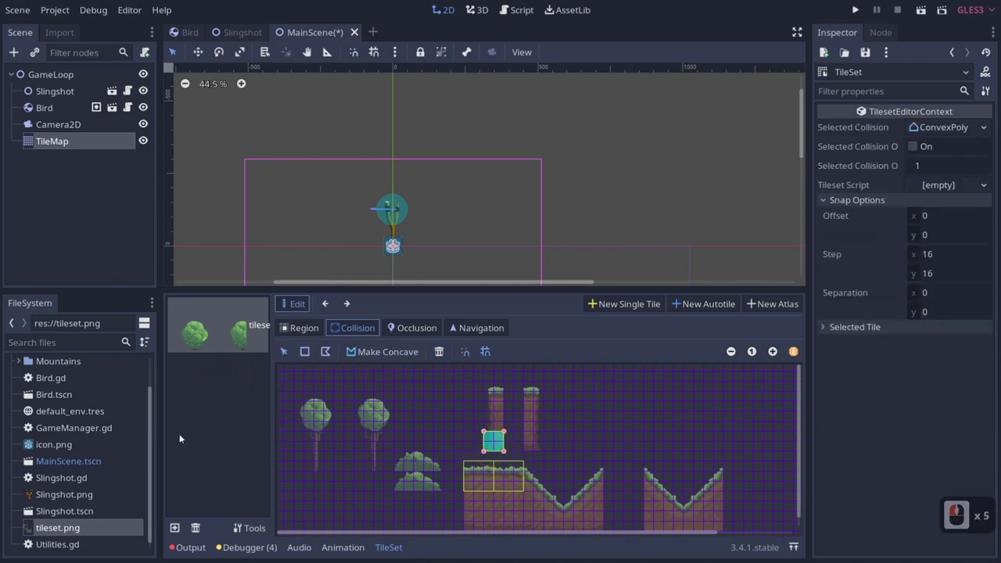
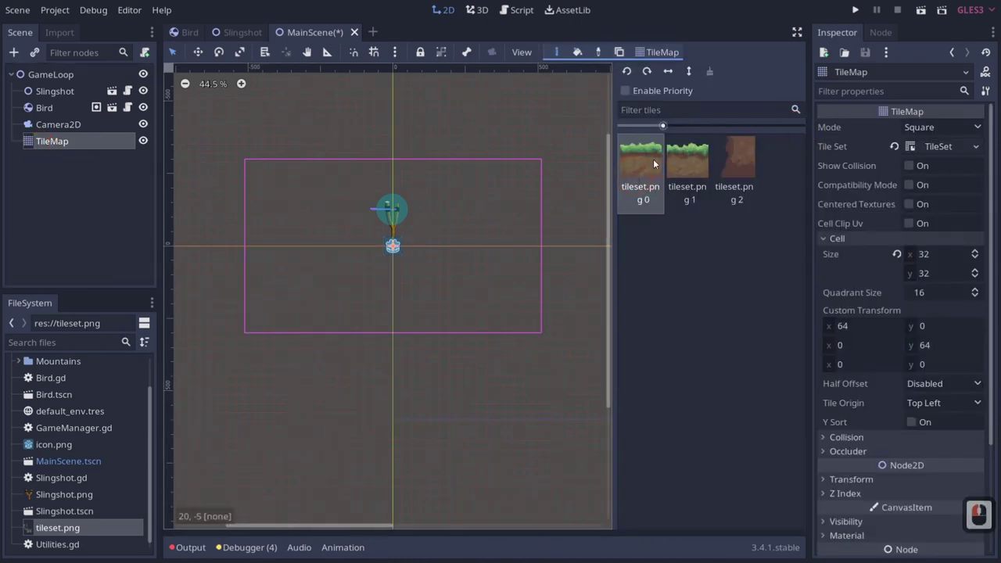
Step: Set the TileMap's Cell Size to 47 × 45 in the Inspector
{"action": "middle_click", "coordinate": [426, 277]}
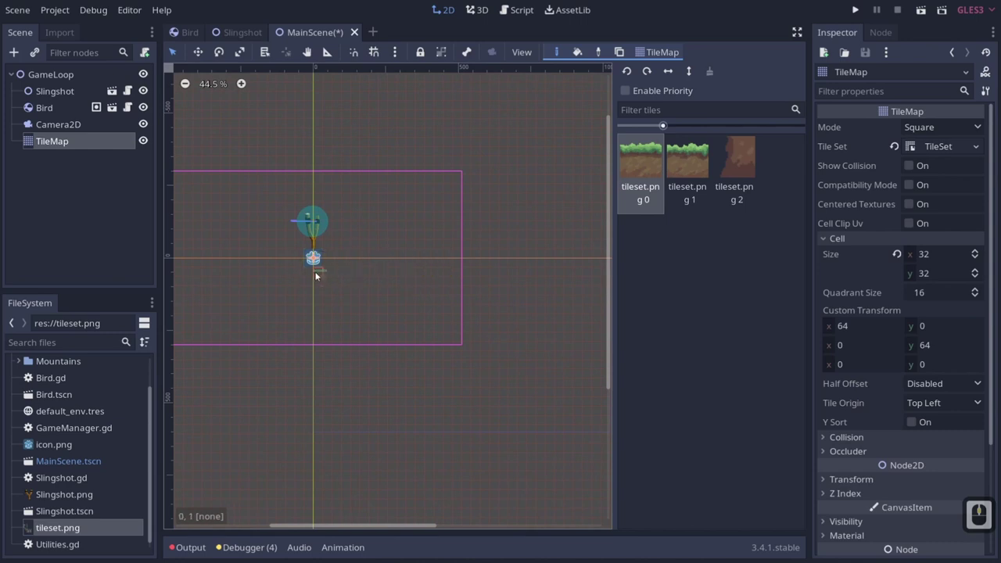
{"action": "left_click", "coordinate": [902, 252]}
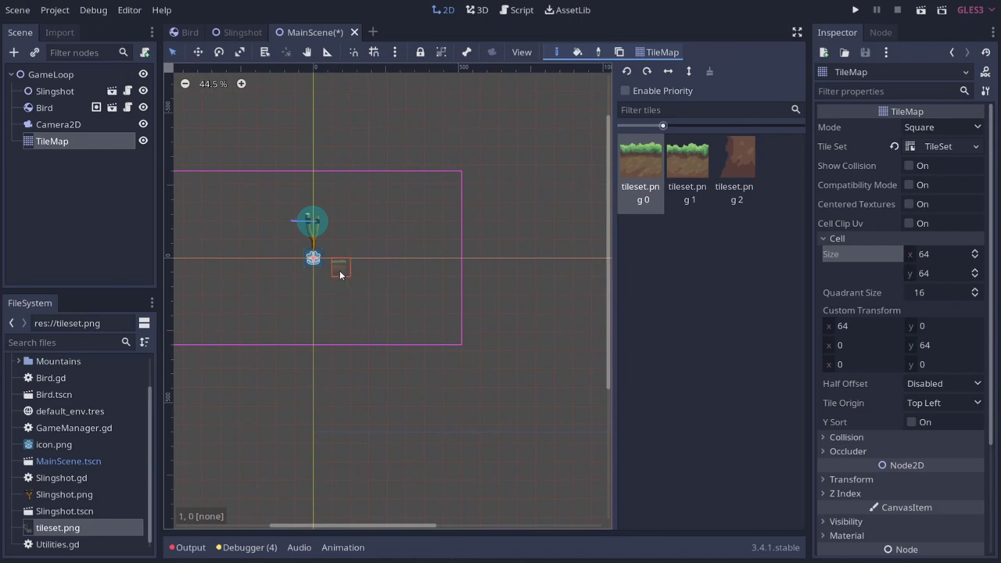
{"action": "middle_click", "coordinate": [343, 272]}
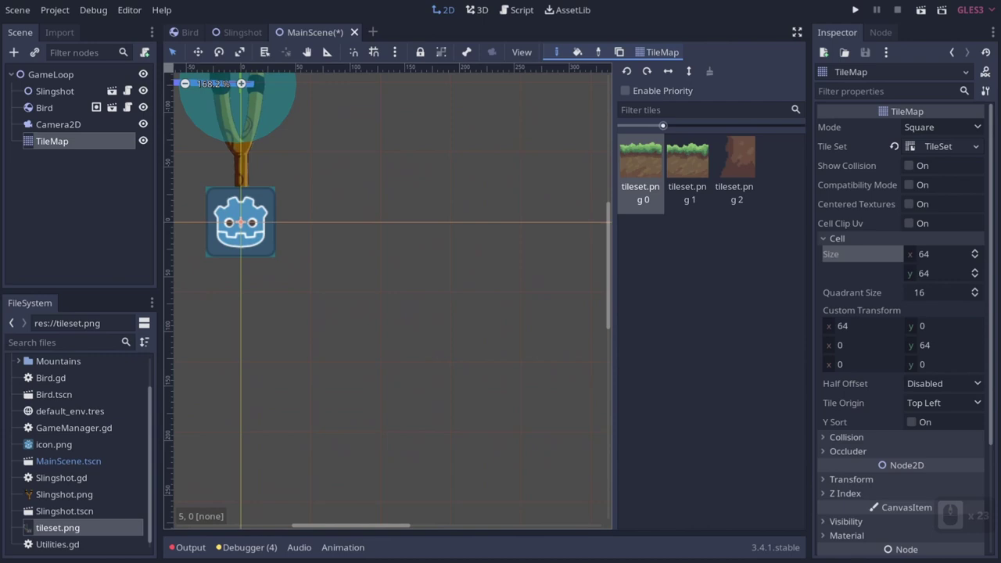
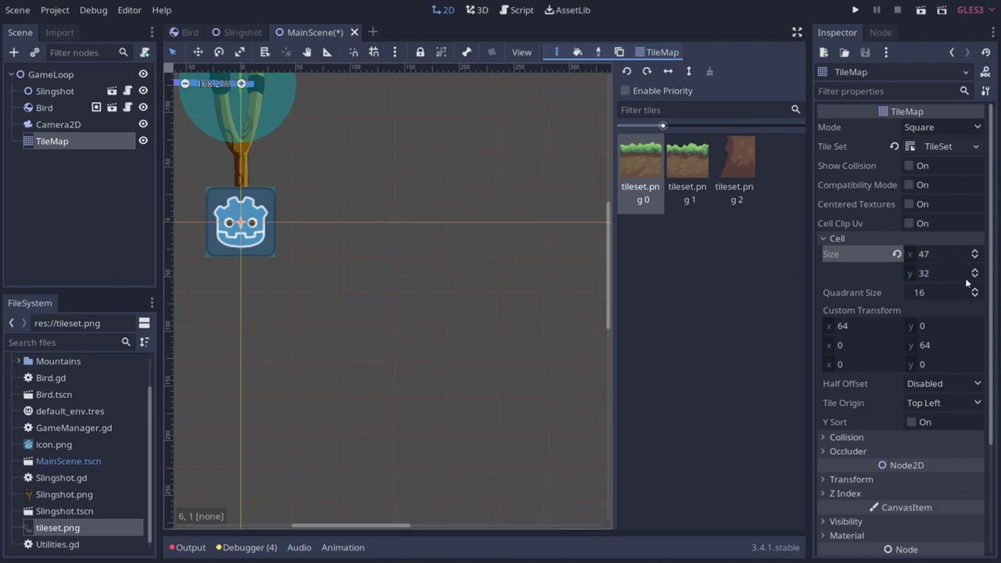
Step: Paint a horizontal strip of grass tiles as the ground, then pick the dirt tile
{"action": "left_click", "coordinate": [978, 274]}
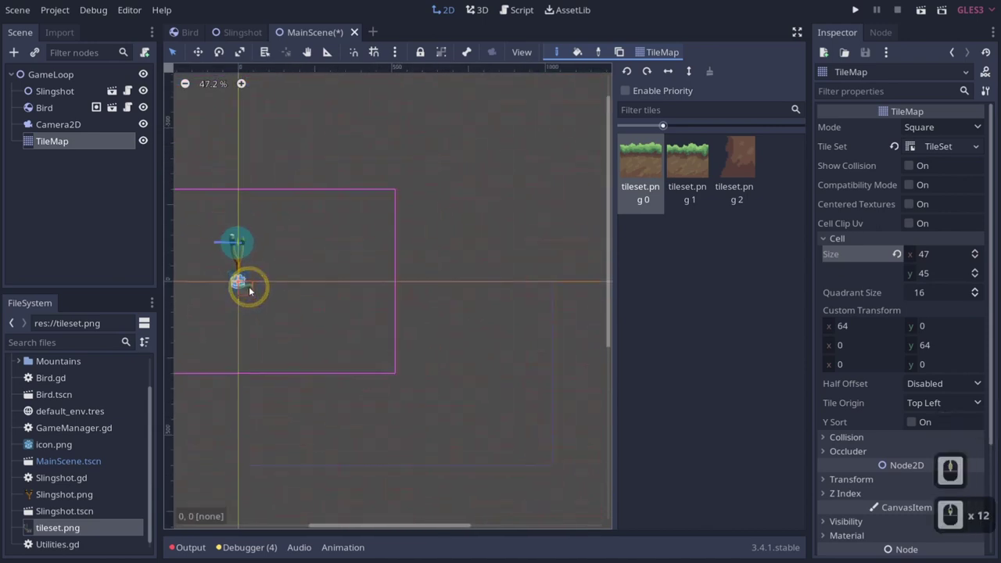
{"action": "left_click", "coordinate": [588, 289]}
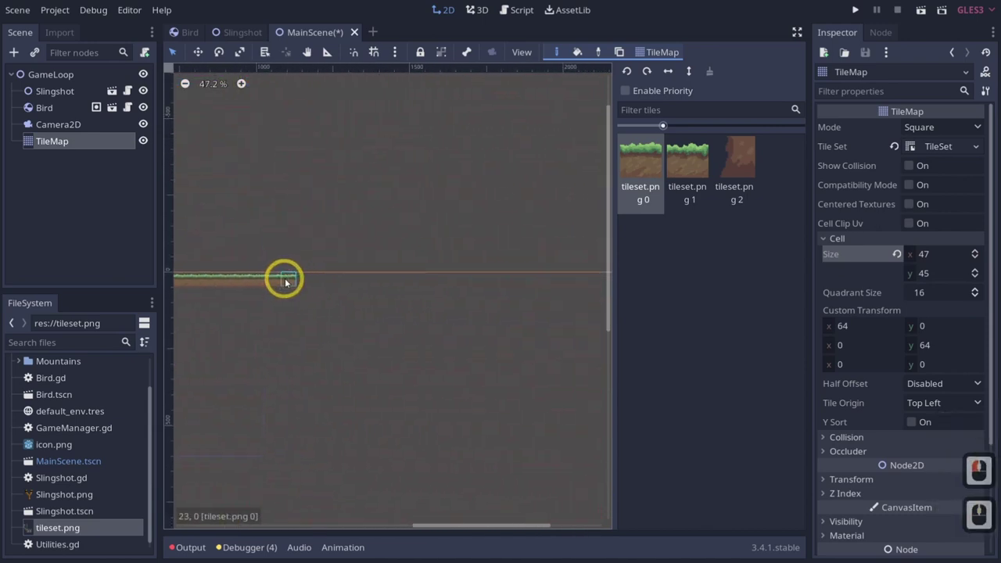
{"action": "left_click", "coordinate": [574, 280]}
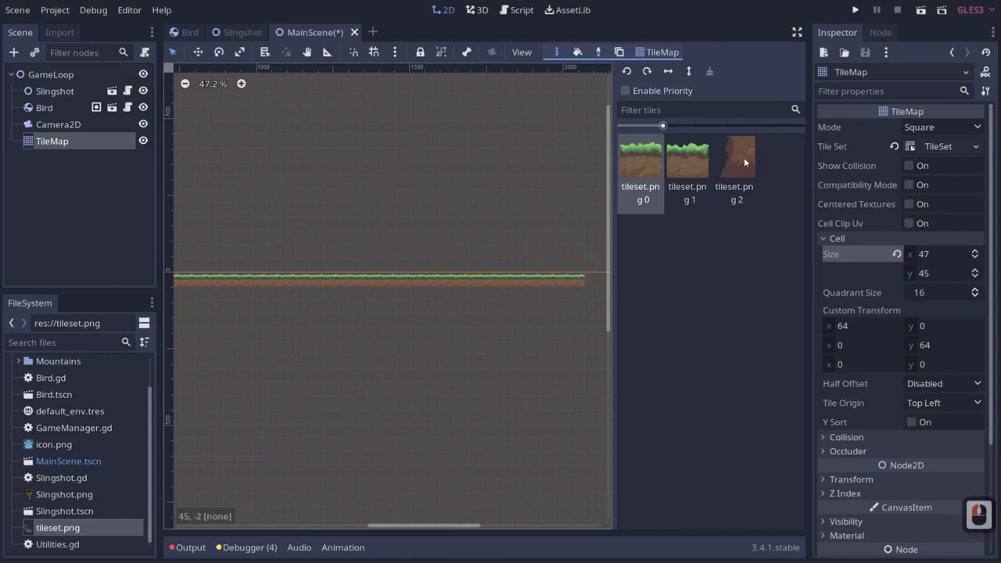
{"action": "left_click", "coordinate": [737, 166]}
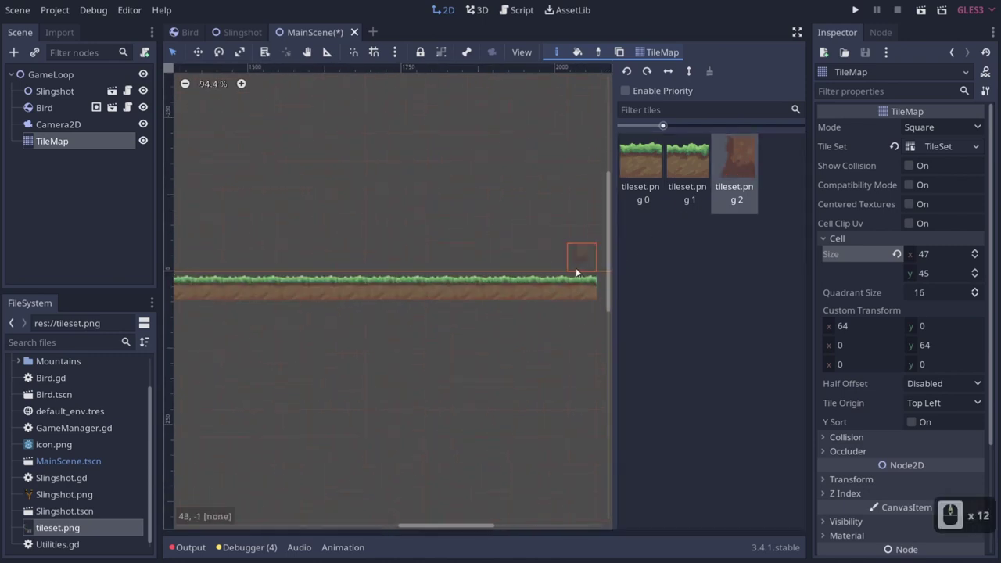
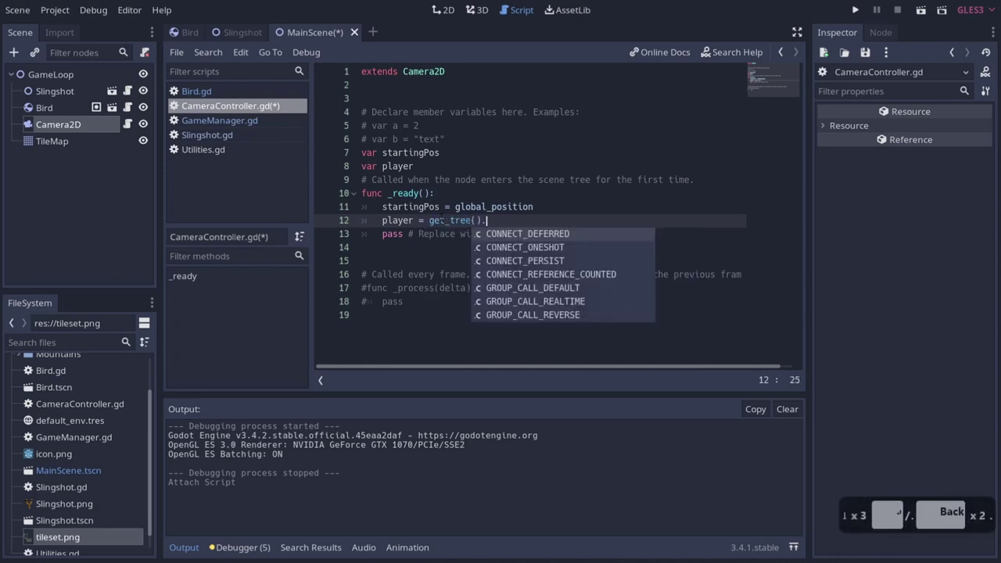
Step: Write get_tree().get_nodes_in_group("Player") on line 12, checking Bird's groups in its scene
{"action": "type", "text": "getn"}
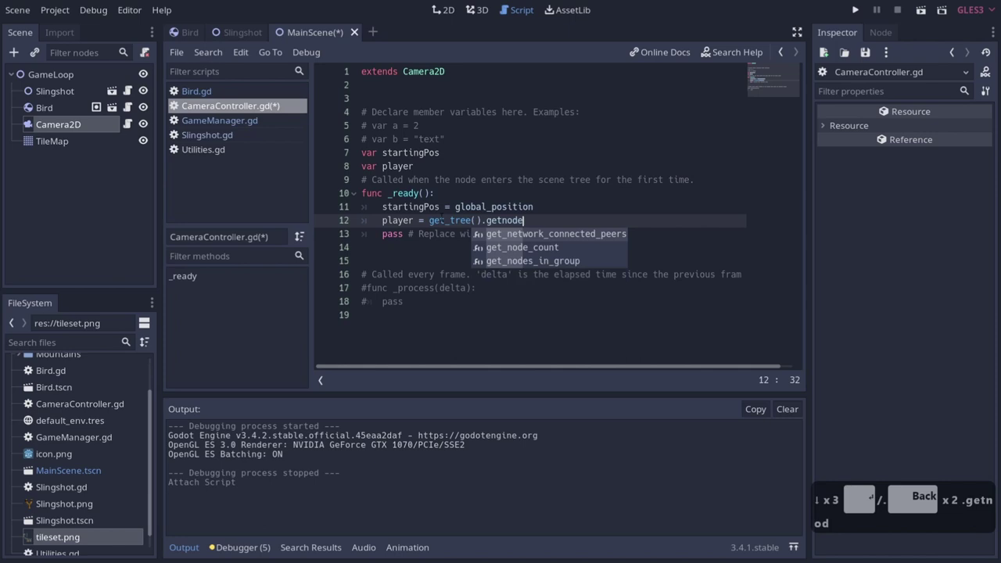
{"action": "key", "text": "Tab"}
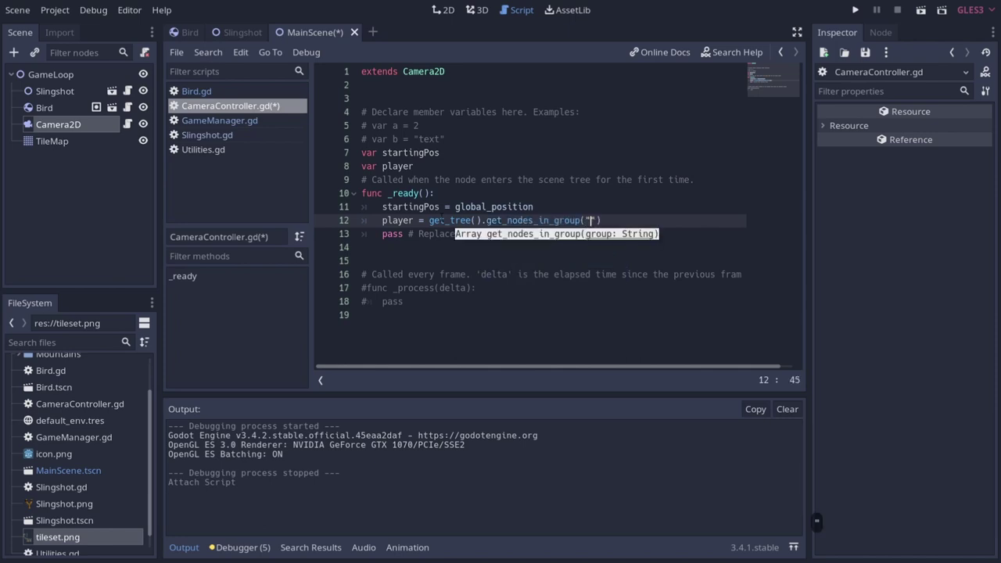
{"action": "type", "text": "payer"}
{"action": "left_click", "coordinate": [53, 110]}
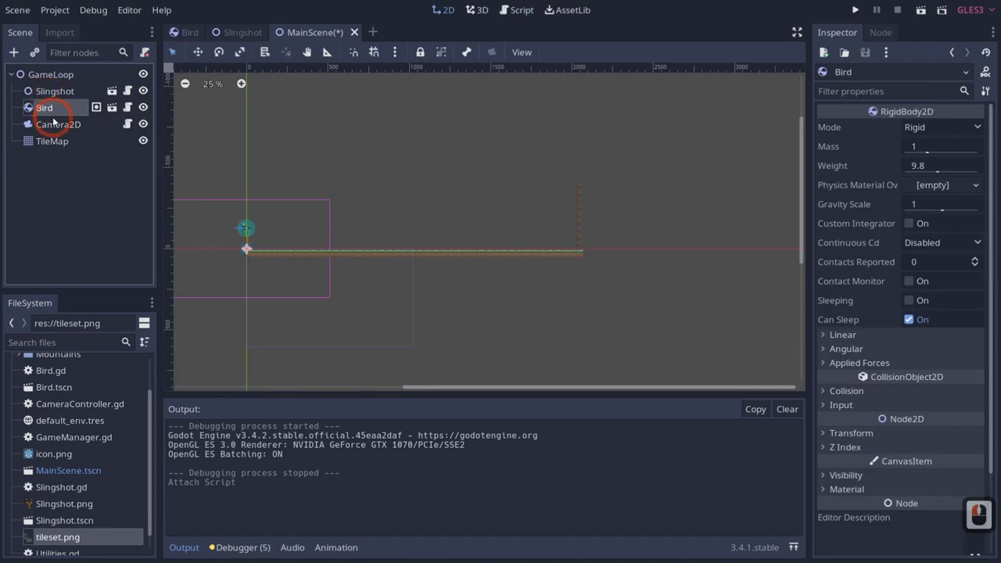
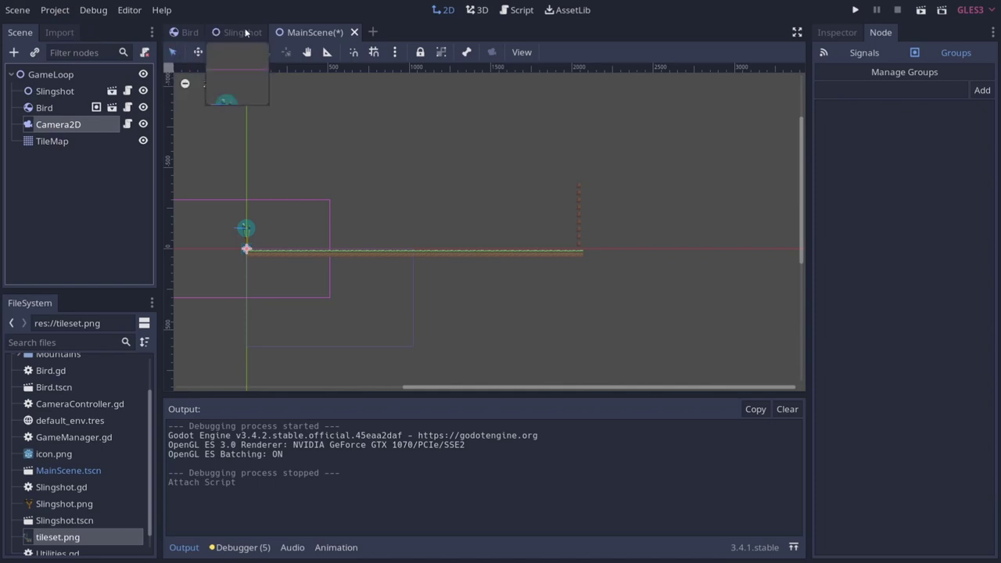
{"action": "left_click", "coordinate": [236, 27]}
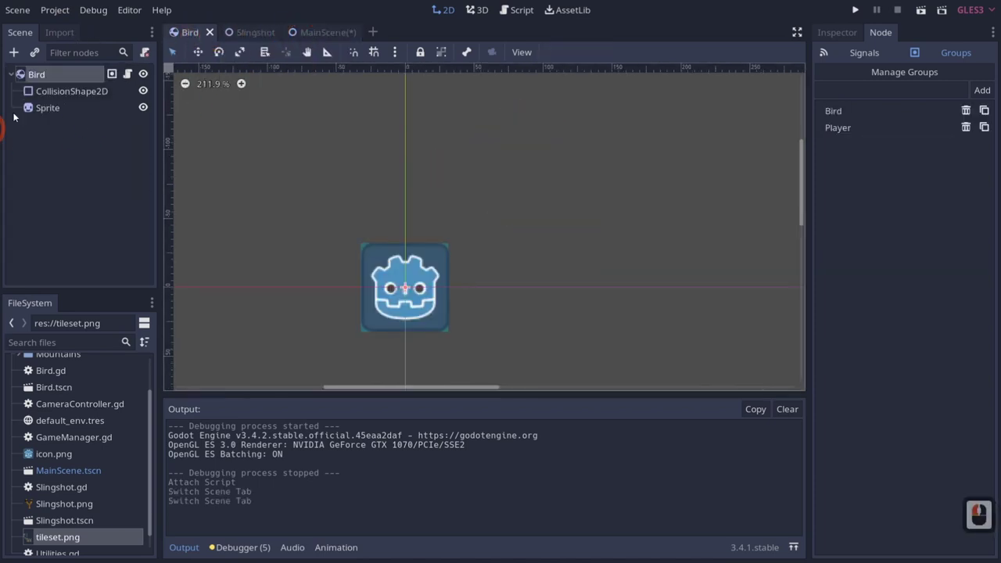
{"action": "left_click", "coordinate": [148, 94]}
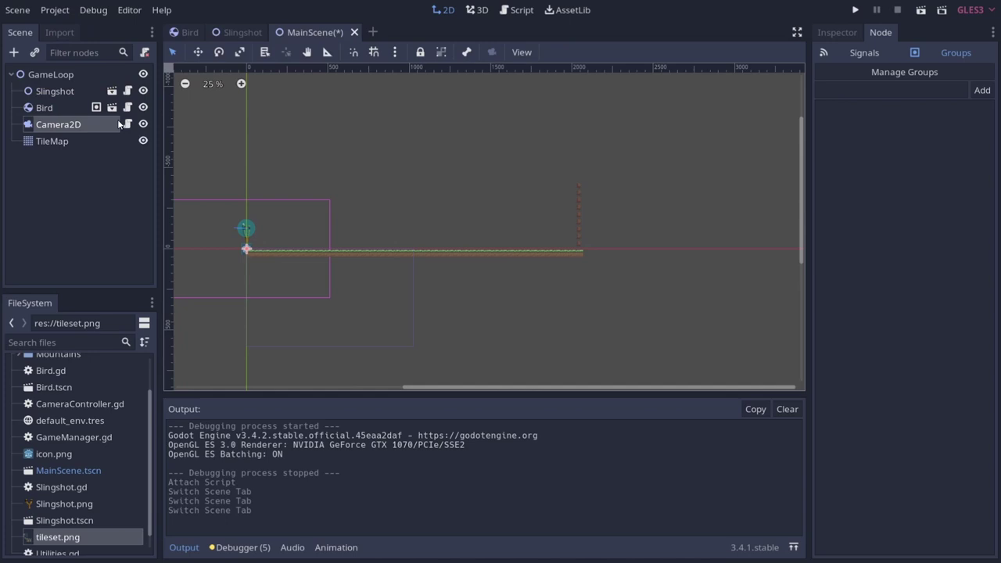
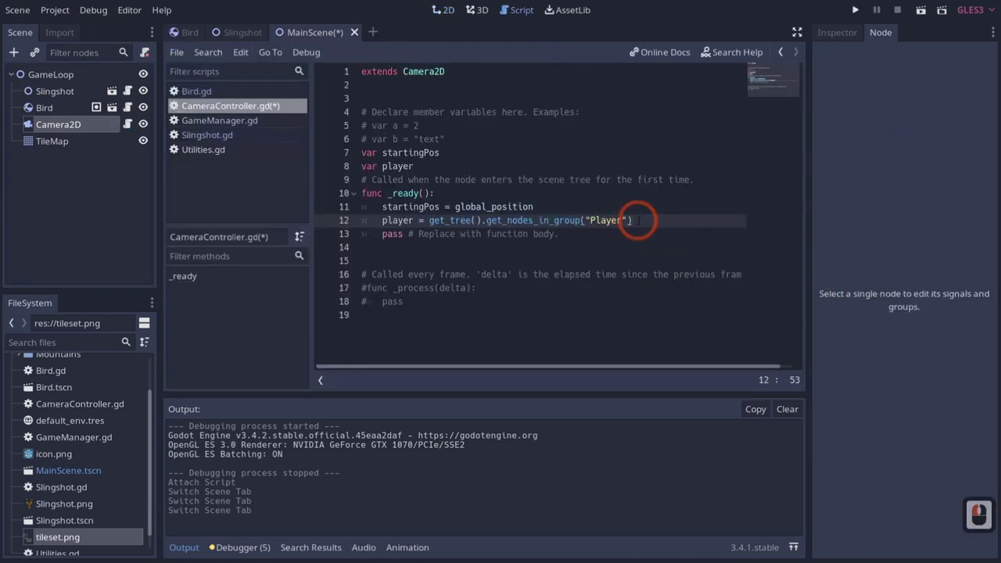
Step: Index the Player group result with [0] so player holds the first node
{"action": "key", "text": "["}
{"action": "type", "text": "[]"}
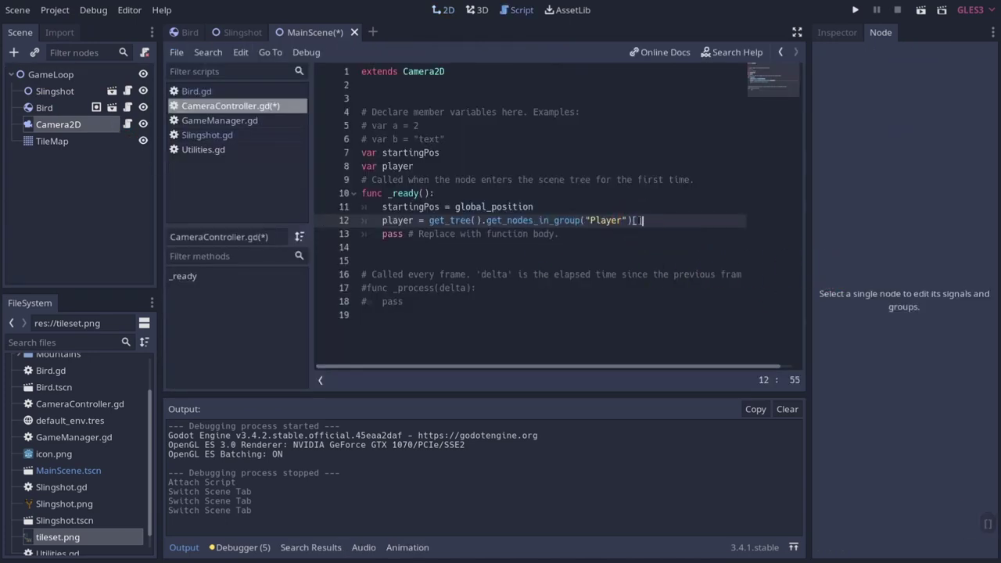
{"action": "key", "text": "Left"}
{"action": "key", "text": "Left"}
{"action": "type", "text": "0"}
{"action": "key", "text": "Right"}
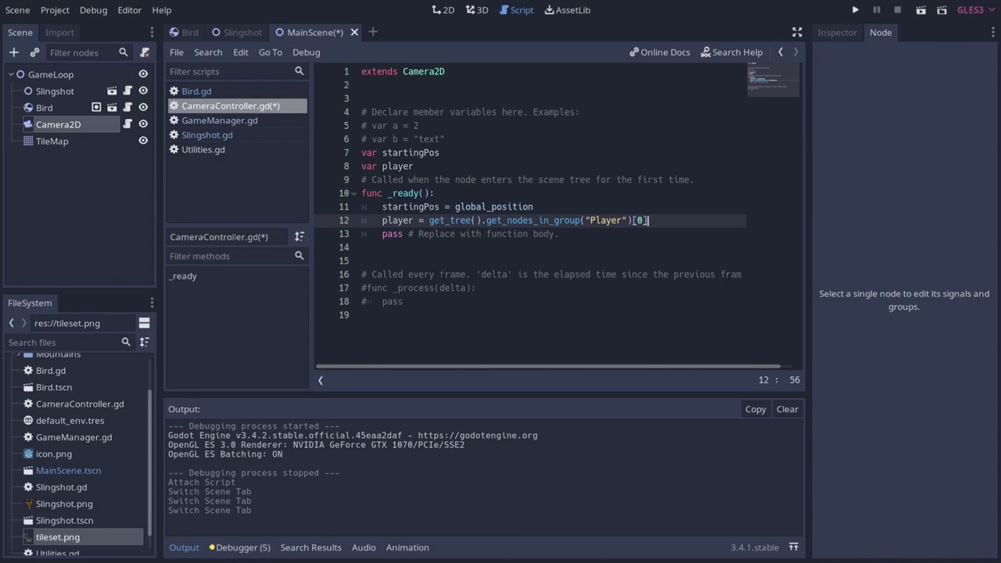
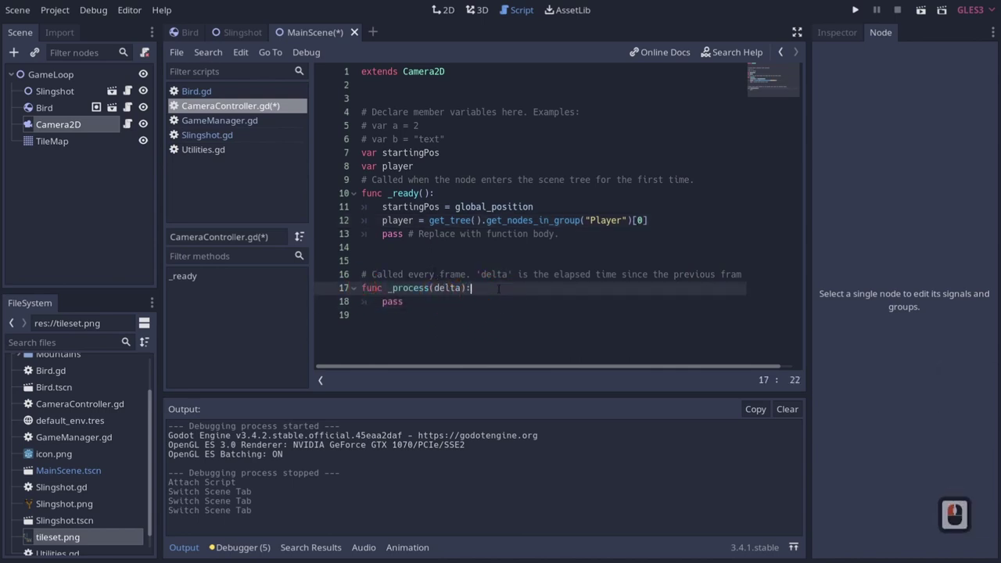
Step: Add an else branch in _process that sets followingPlayer = false
{"action": "key", "text": "Return"}
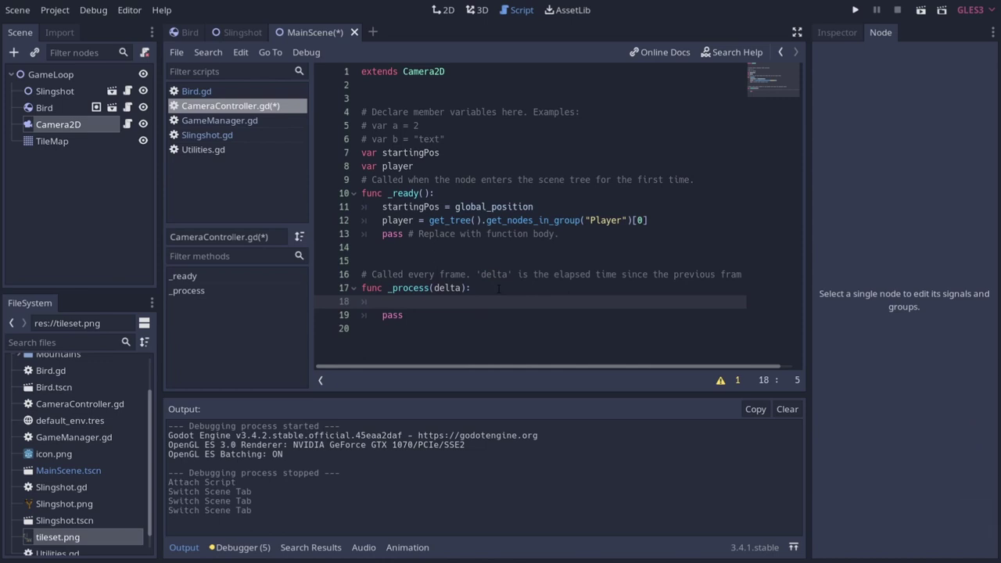
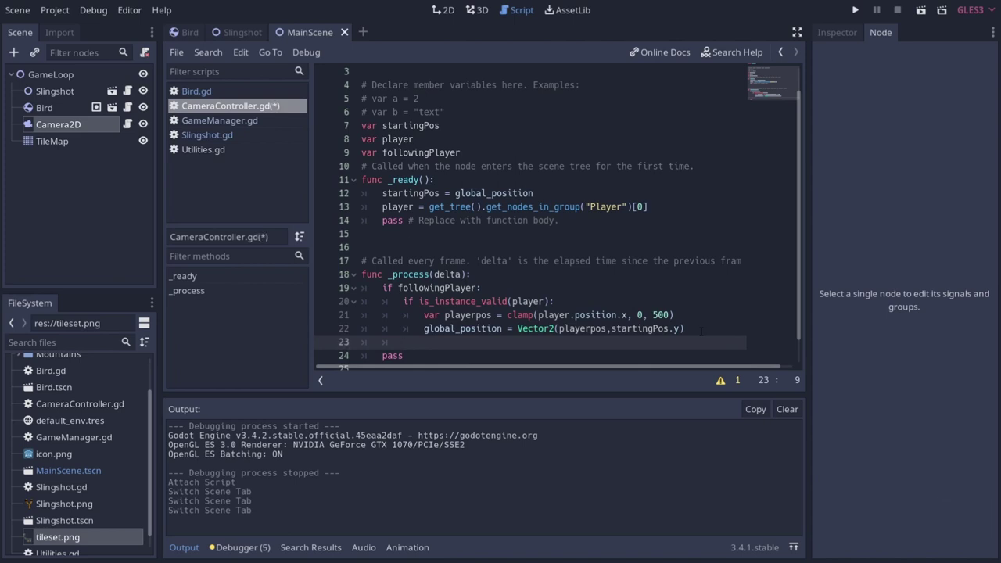
{"action": "type", "text": "else"}
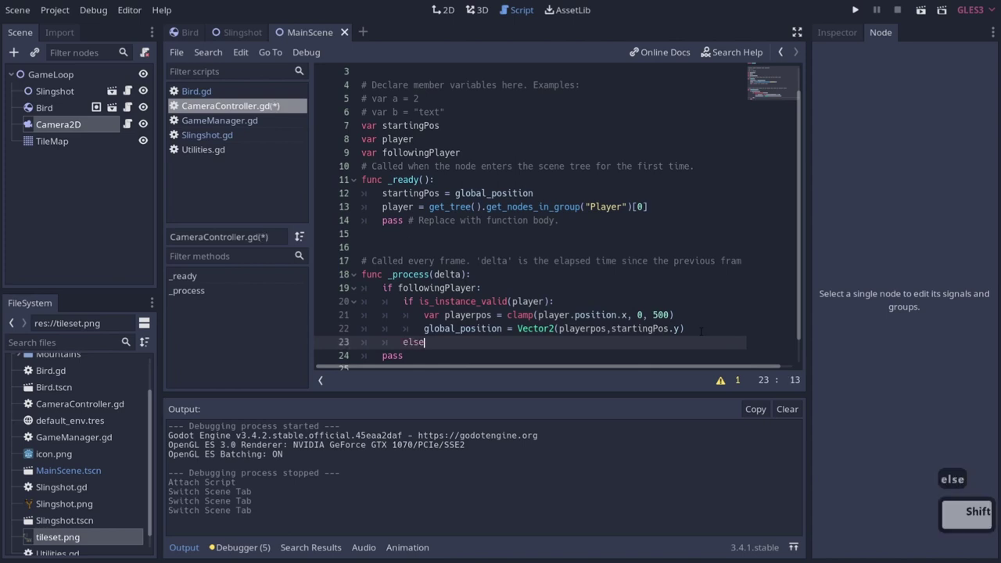
{"action": "key", "text": "Return"}
{"action": "type", "text": "folling"}
{"action": "key", "text": "BackSpace"}
{"action": "key", "text": "BackSpace"}
{"action": "key", "text": "Tab"}
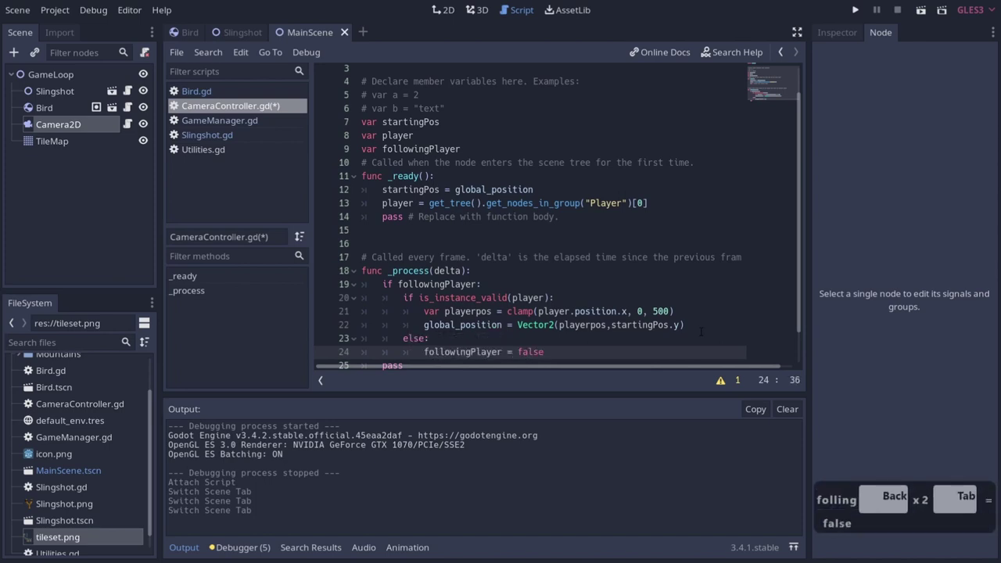
{"action": "key", "text": "Return"}
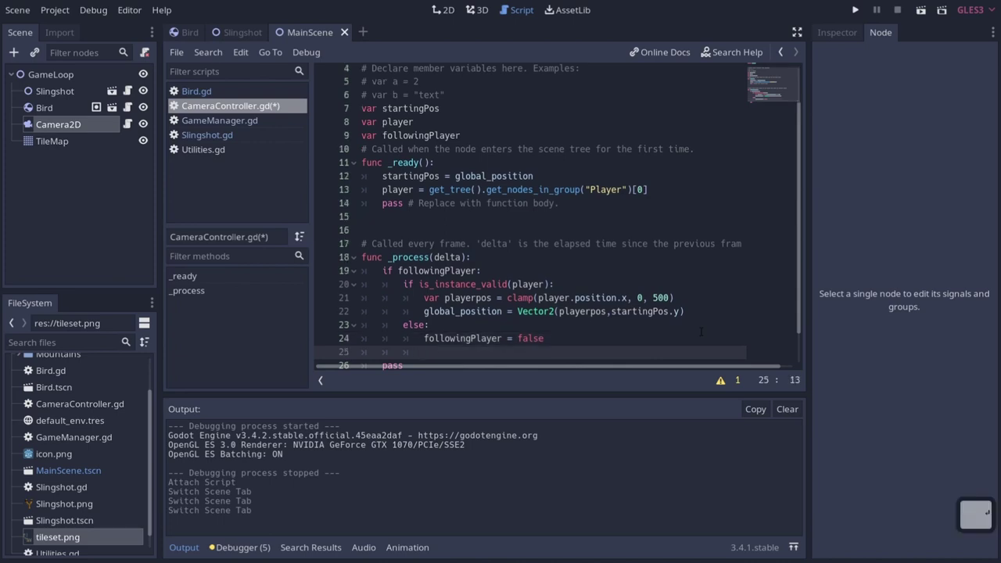
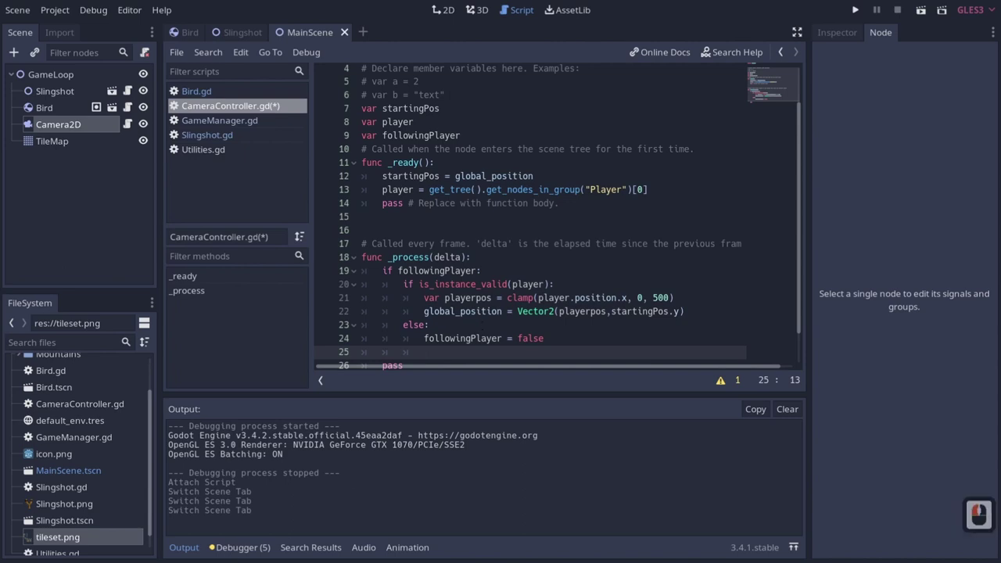
Step: Add a Tween node as a child of Camera2D via Add Child Node
{"action": "left_click", "coordinate": [543, 457]}
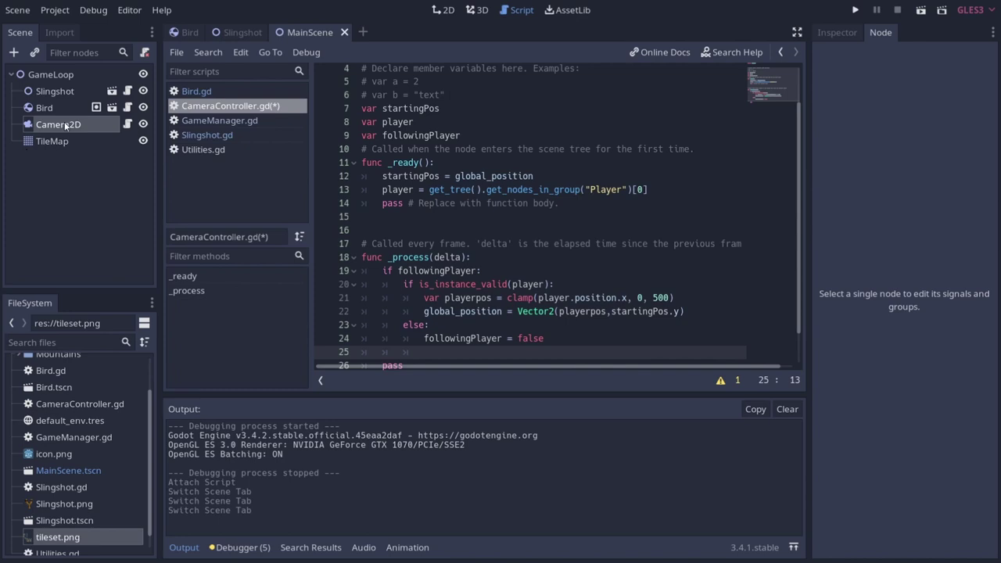
{"action": "right_click", "coordinate": [67, 123]}
{"action": "left_click", "coordinate": [58, 127]}
{"action": "right_click", "coordinate": [61, 128]}
{"action": "left_click", "coordinate": [111, 149]}
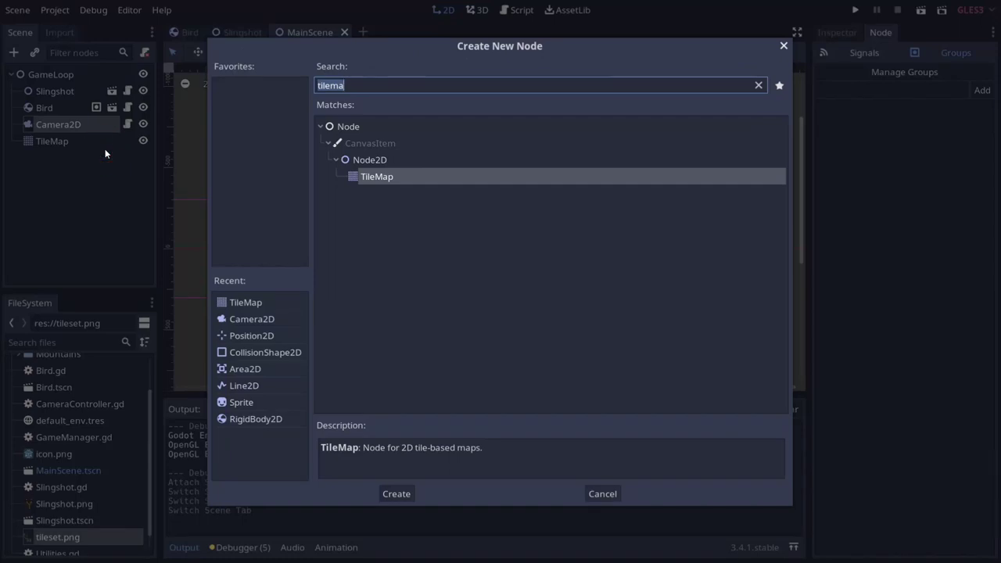
{"action": "type", "text": "tween"}
{"action": "key", "text": "Return"}
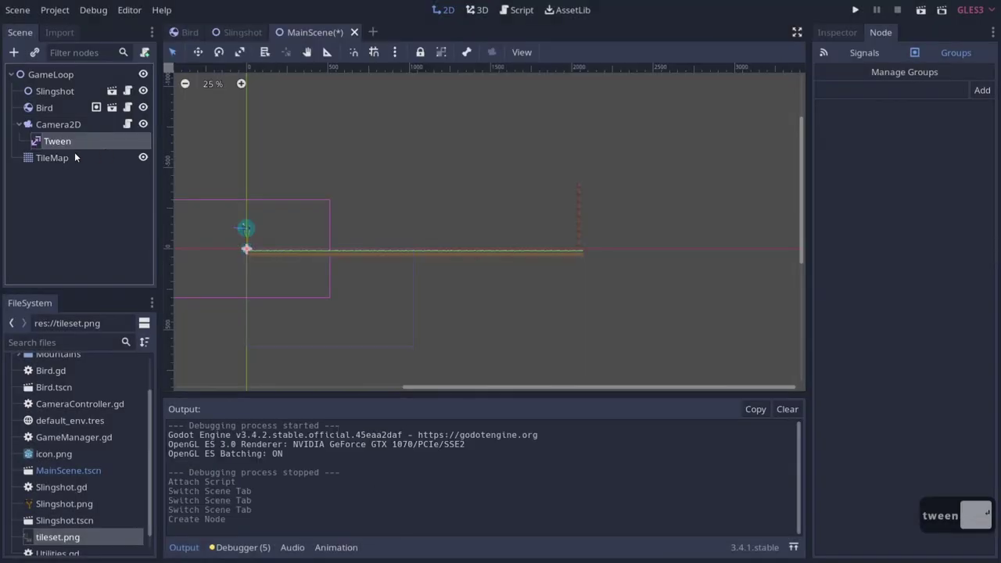
Step: Start a $Tween.interpolate_property call in the camera script's else branch
{"action": "left_click", "coordinate": [133, 128]}
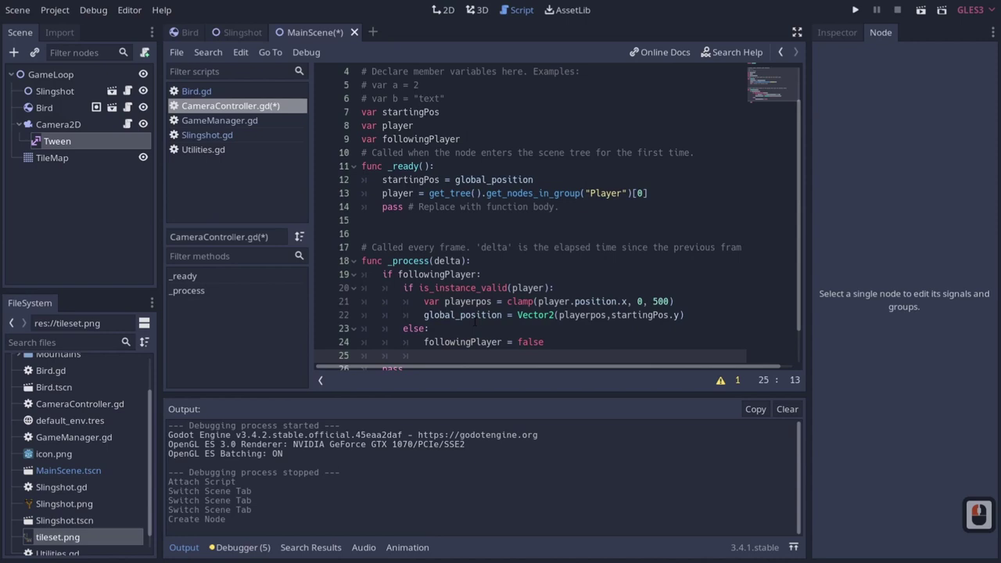
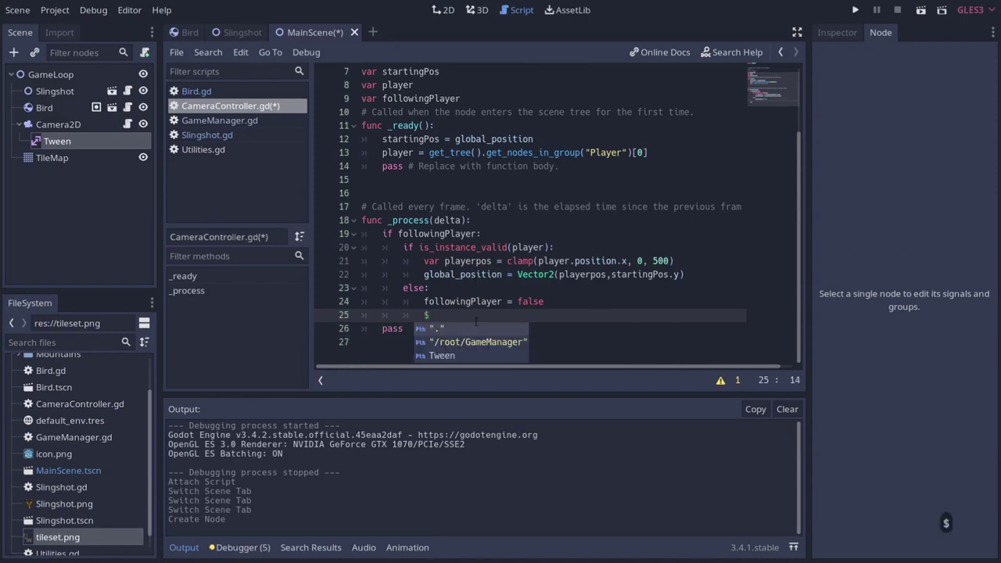
{"action": "type", "text": "w"}
{"action": "key", "text": "Tab"}
{"action": "type", "text": ".inter"}
{"action": "key", "text": "Down"}
{"action": "key", "text": "Down"}
{"action": "key", "text": "Return"}
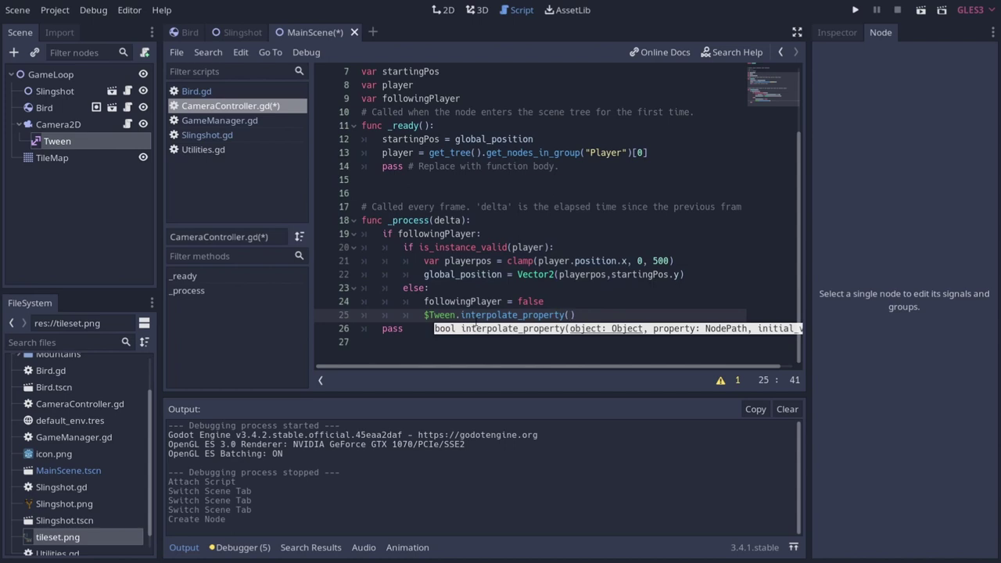
Step: Pass self, "position", position and startingPos as the tween's target and values
{"action": "type", "text": "self,"}
{"action": "type", "text": "po"}
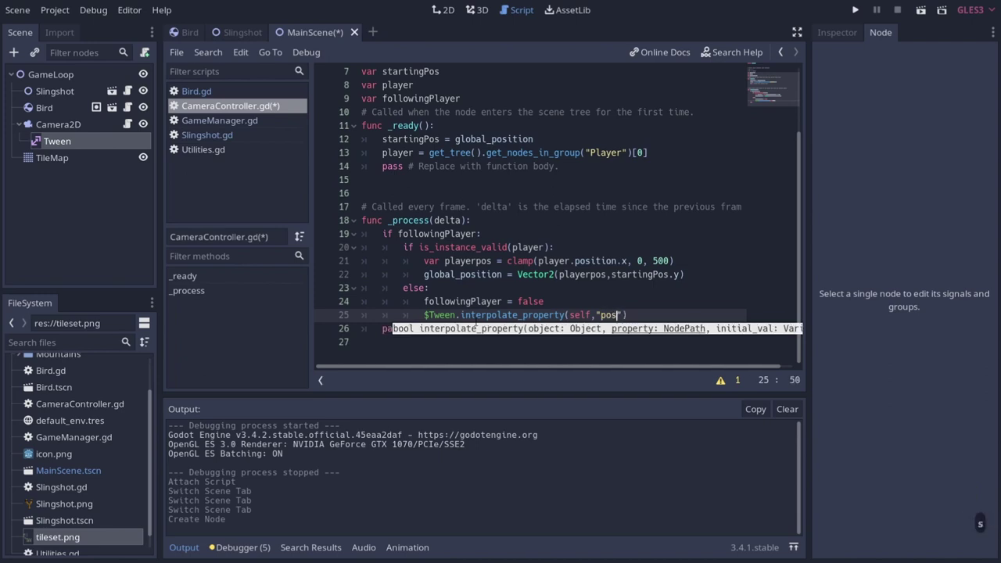
{"action": "type", "text": "itio"}
{"action": "type", "text": "n"}
{"action": "key", "text": "Right"}
{"action": "key", "text": "Right"}
{"action": "type", "text": ","}
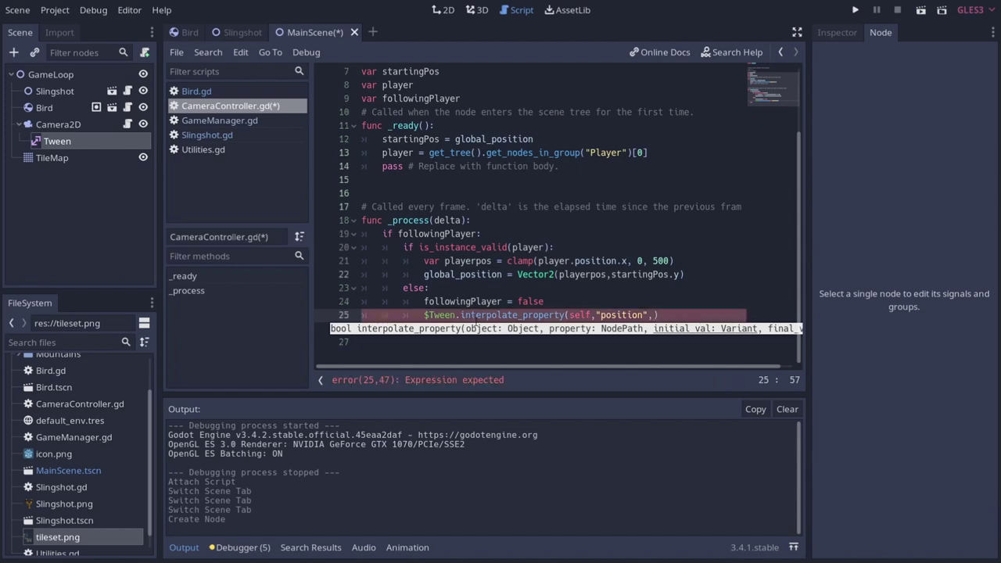
{"action": "type", "text": "os"}
{"action": "key", "text": "Tab"}
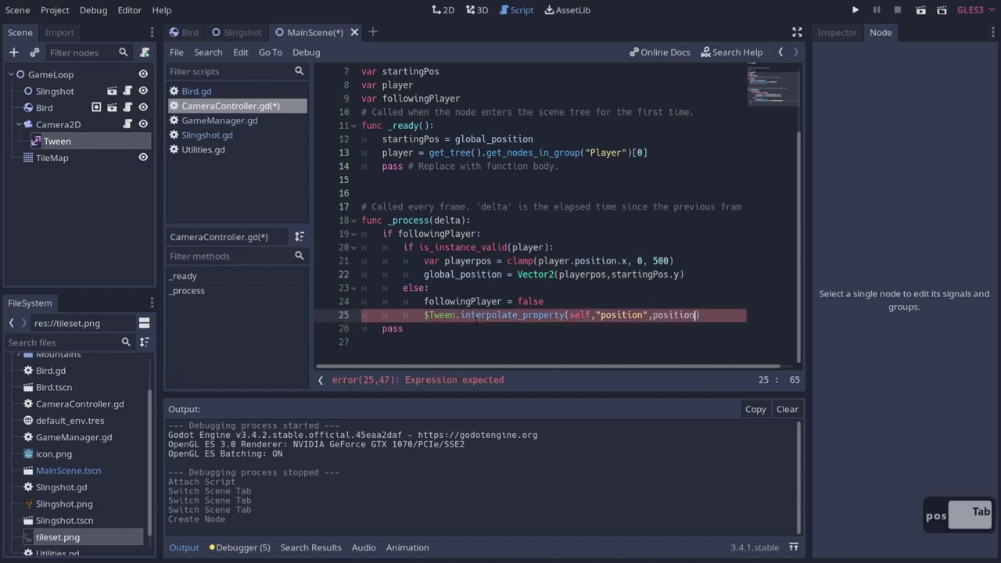
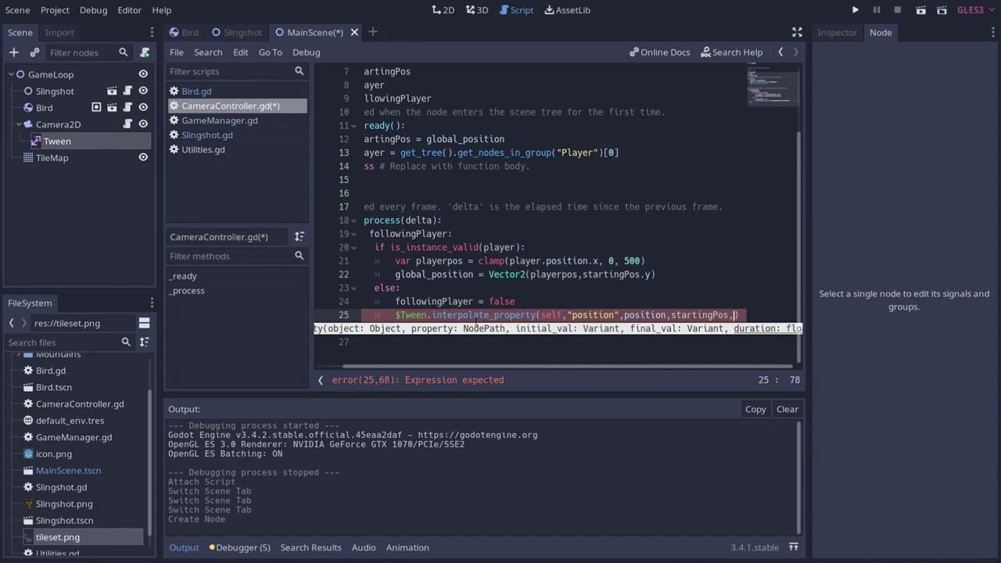
Step: Finish the call with duration 2, Tween.TRANS_LINEAR and Tween.EASE_IN_OUT
{"action": "key", "text": "2"}
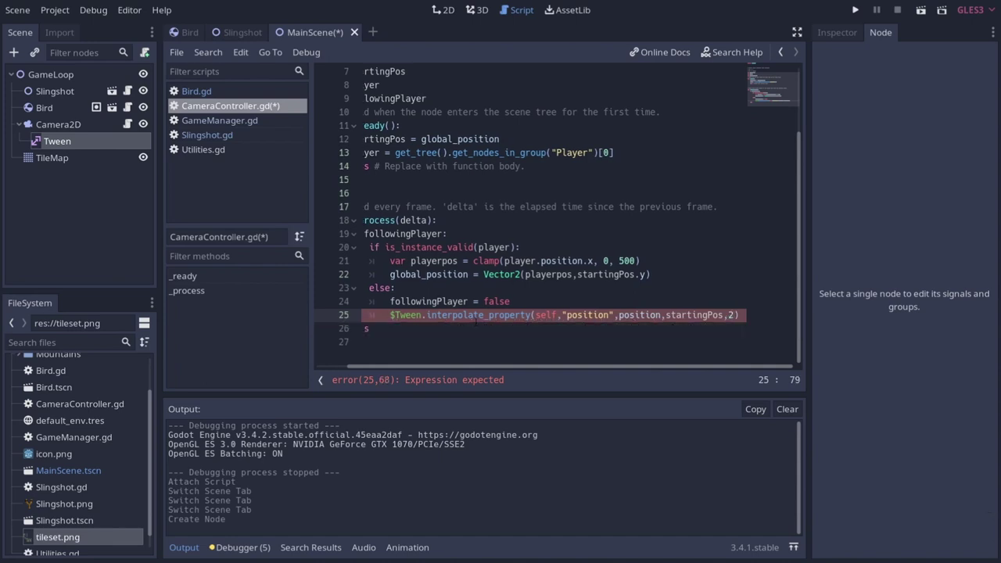
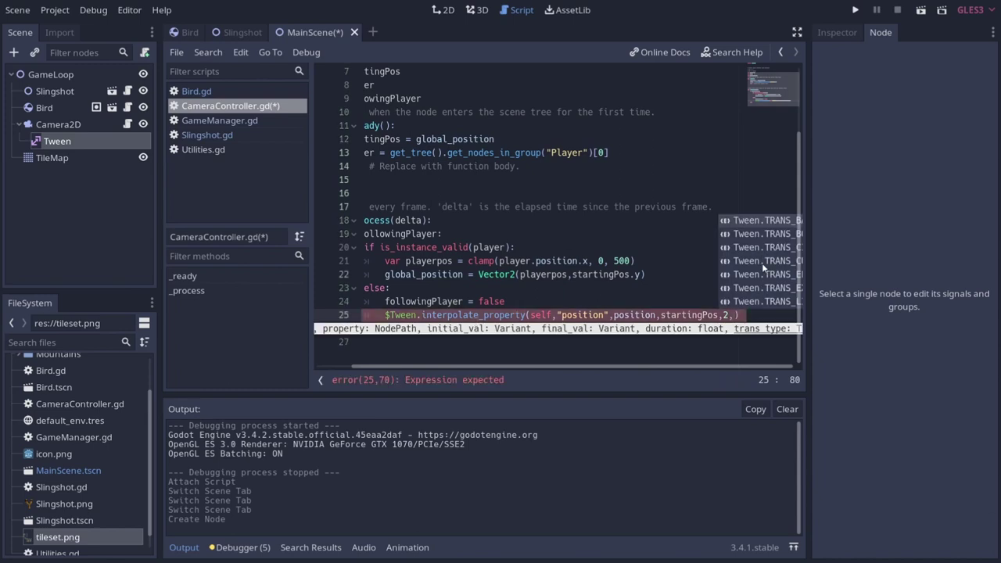
{"action": "scroll", "scroll_direction": "down", "scroll_amount": 3}
{"action": "scroll", "scroll_direction": "down", "scroll_amount": 3}
{"action": "key", "text": "Return"}
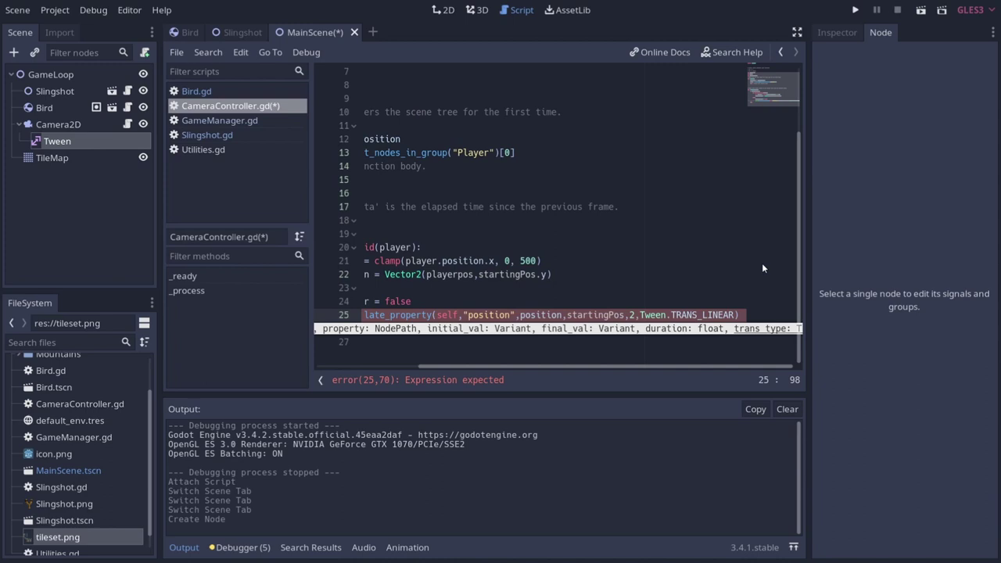
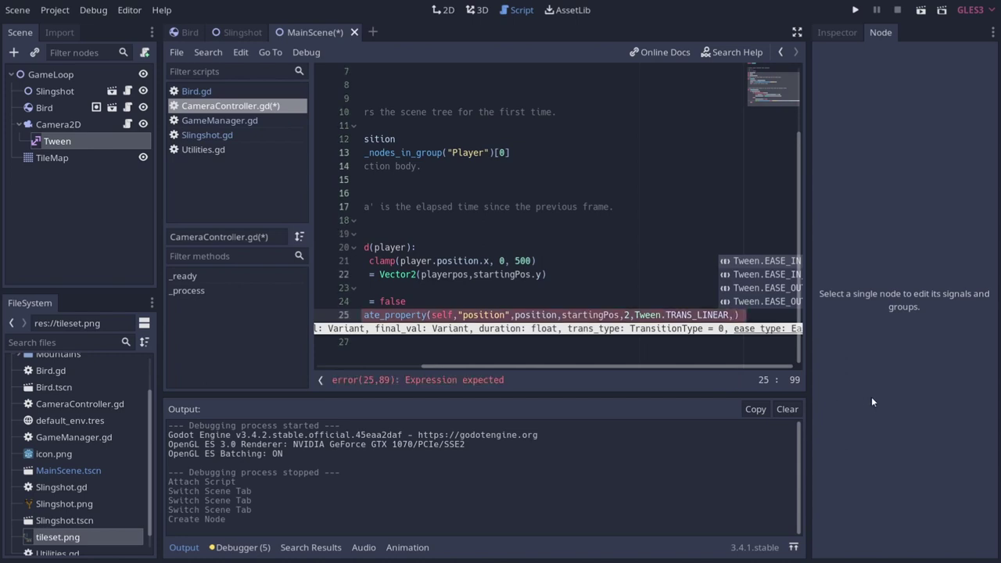
{"action": "scroll", "scroll_direction": "down", "scroll_amount": 3}
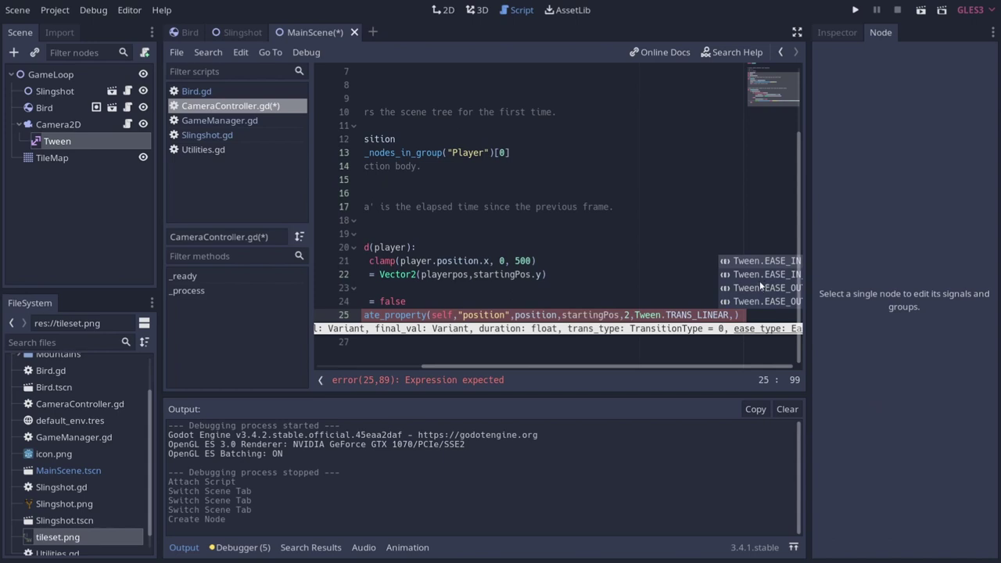
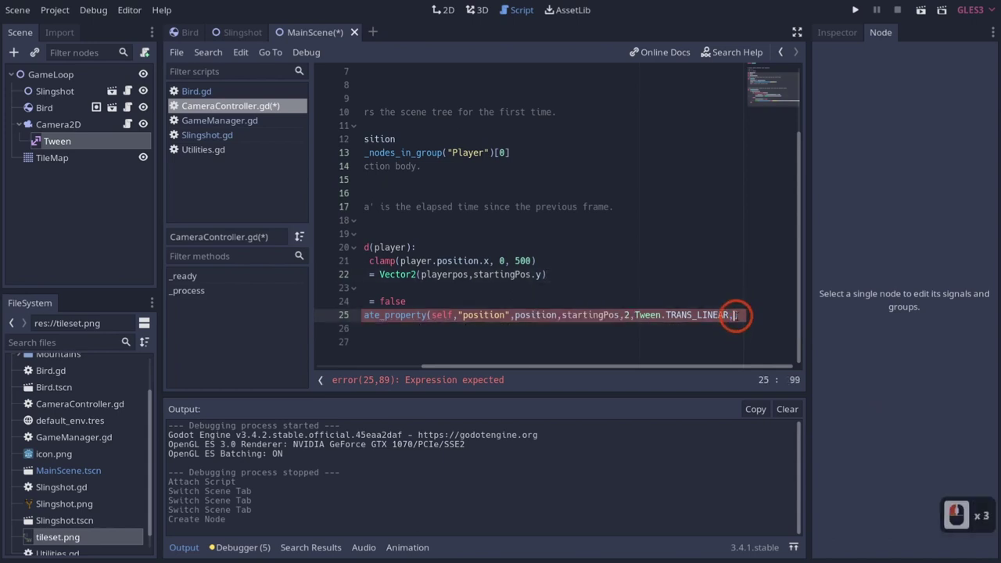
{"action": "key", "text": "BackSpace"}
{"action": "key", "text": "Return"}
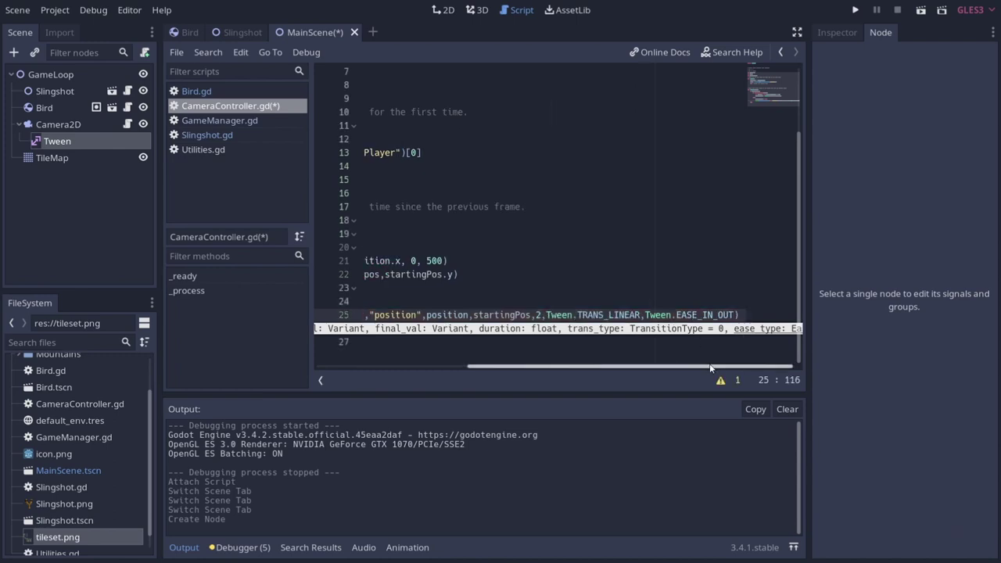
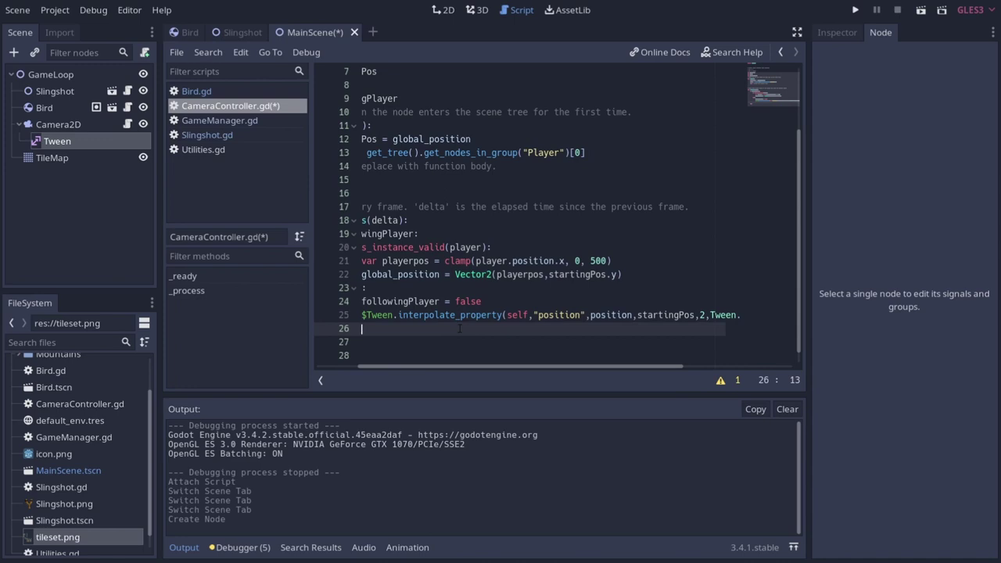
Step: Call $Tween.start() after the interpolation and save CameraController.gd
{"action": "key", "text": "shift+4"}
{"action": "key", "text": "Down"}
{"action": "key", "text": "Down"}
{"action": "key", "text": "Return"}
{"action": "type", "text": ".star"}
{"action": "key", "text": "Tab"}
{"action": "key", "text": "ctrl+s"}
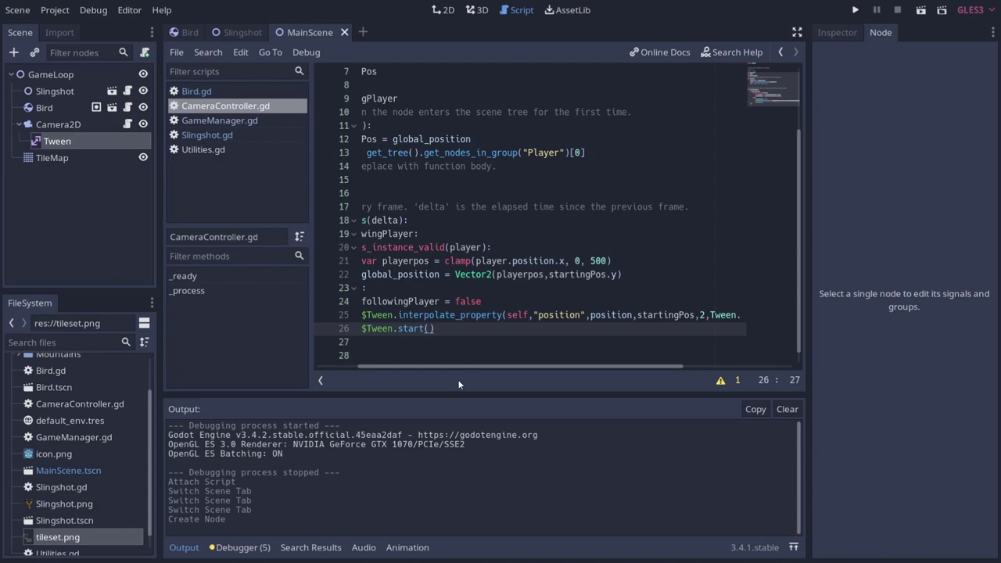
{"action": "left_click", "coordinate": [399, 374]}
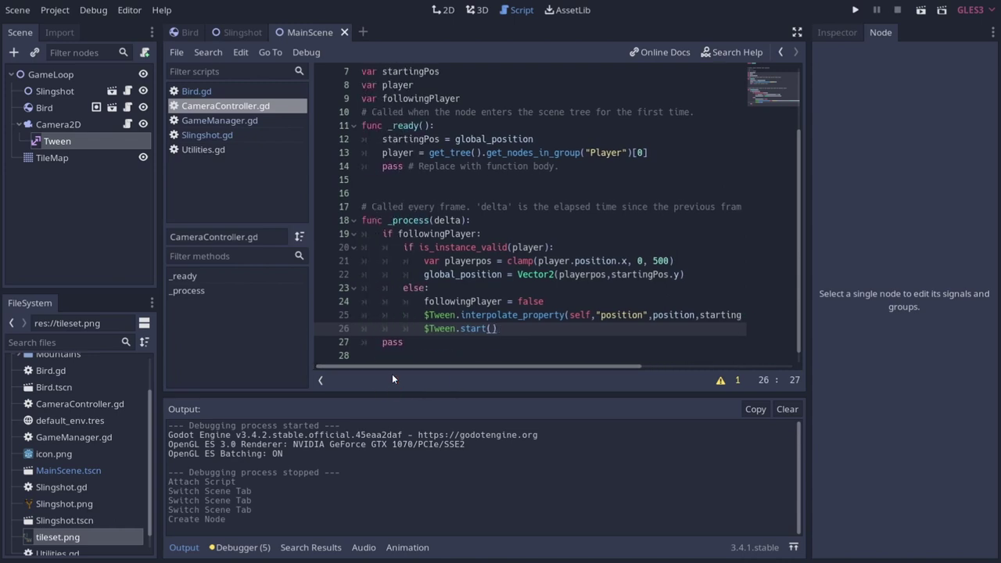
{"action": "left_click", "coordinate": [868, 17]}
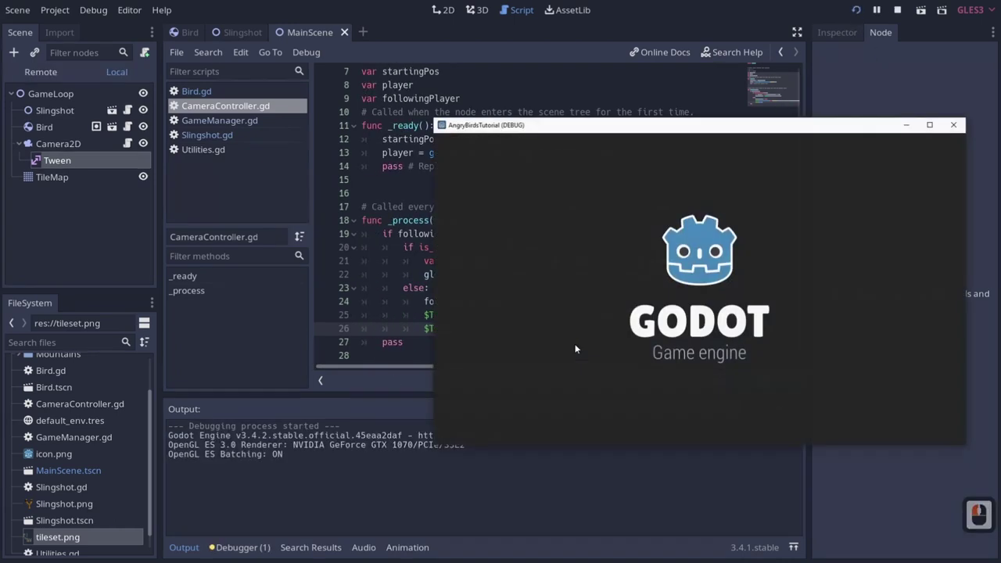
{"action": "left_click", "coordinate": [623, 226]}
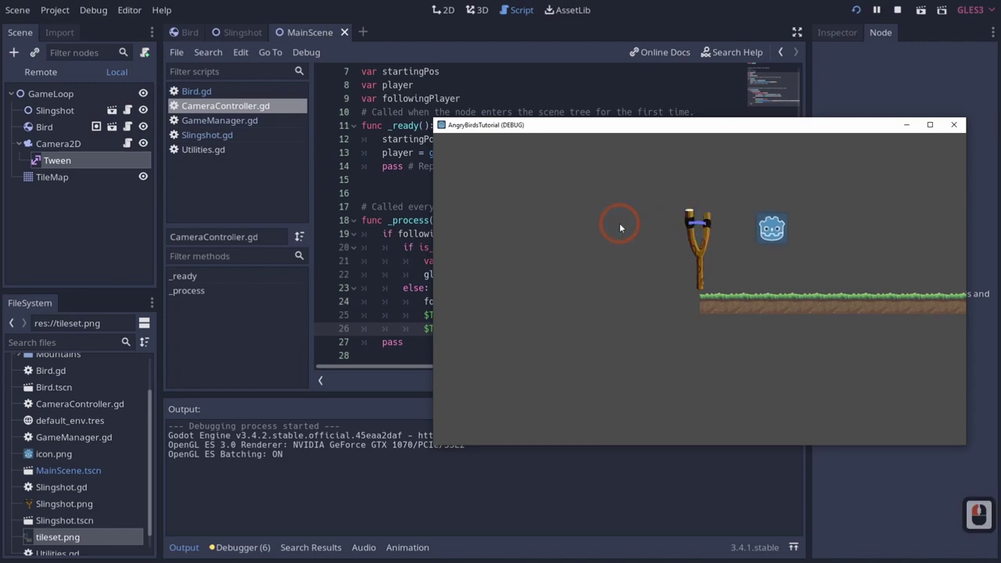
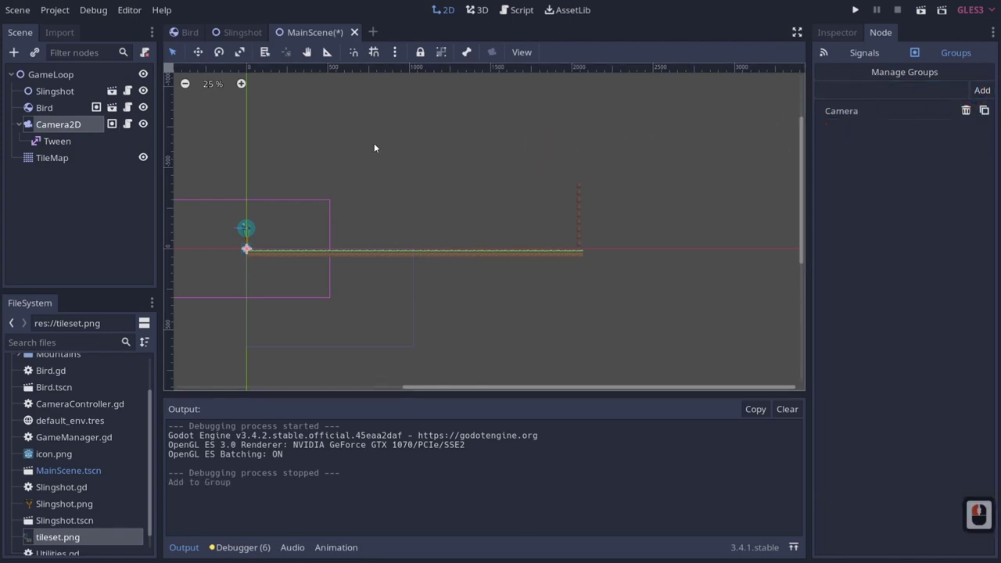
Step: Switch to the Slingshot scene and open Slingshot.gd
{"action": "left_click", "coordinate": [239, 32]}
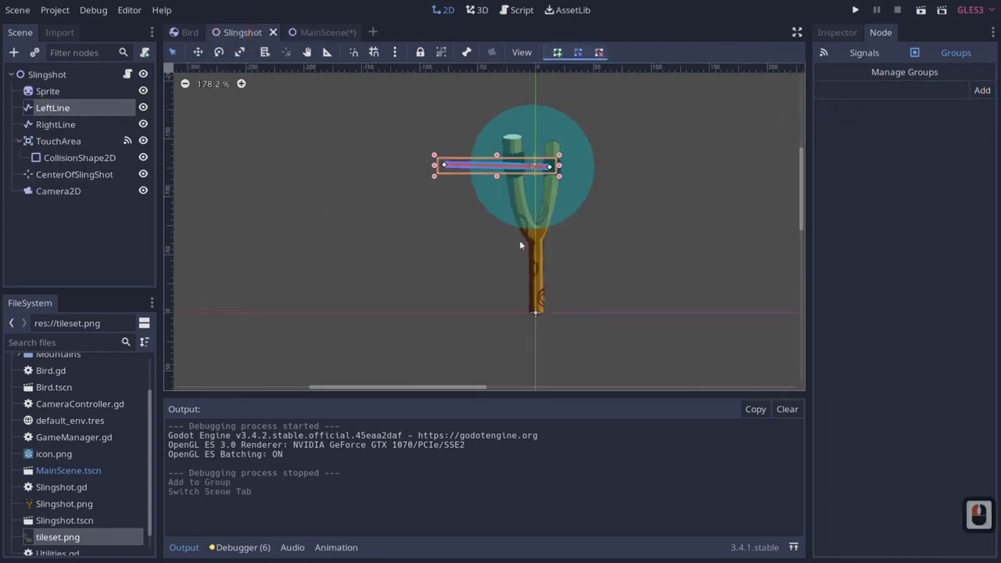
{"action": "left_click", "coordinate": [129, 79]}
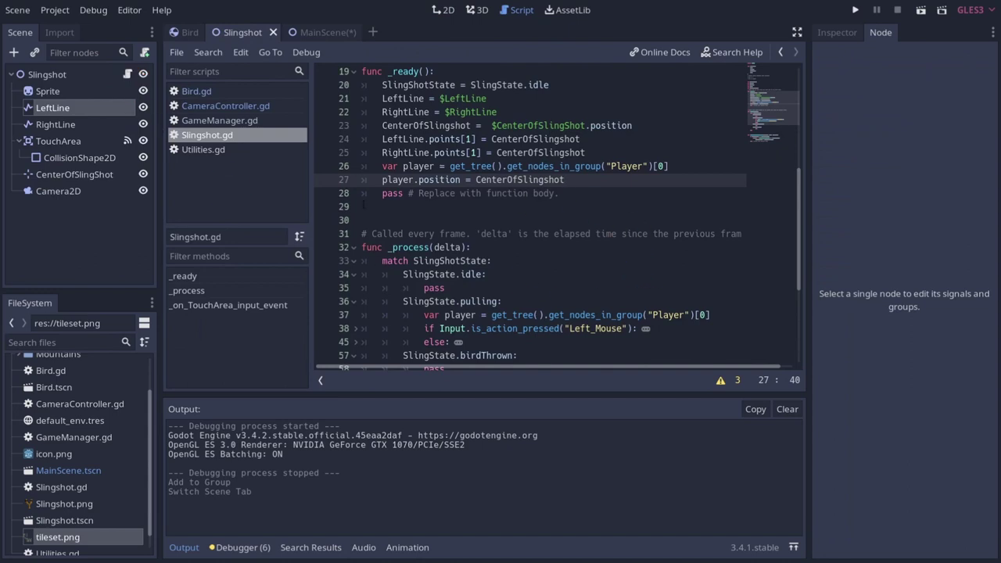
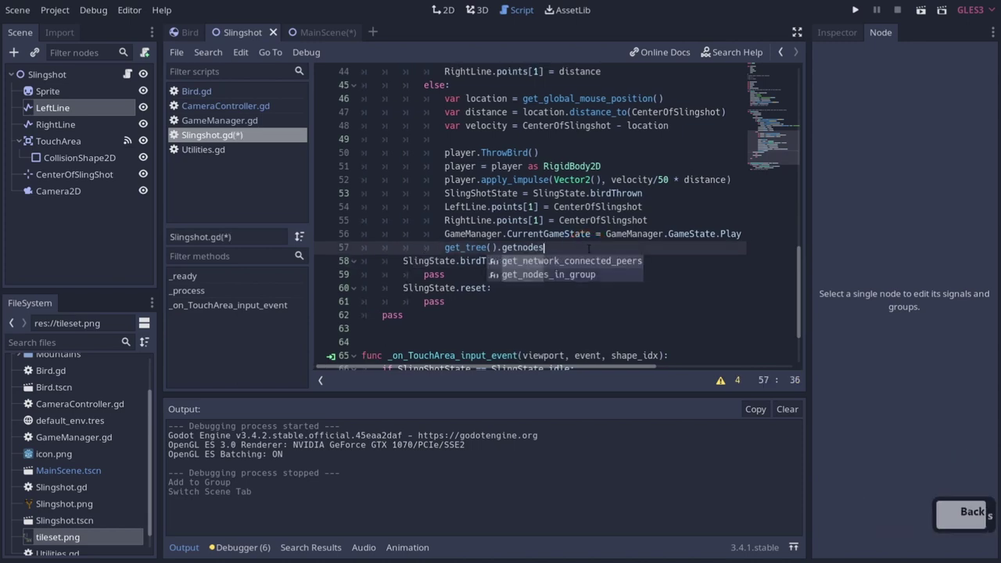
Step: After the throw code, write get_tree().get_nodes_in_group("Camera").followingPlayer = true
{"action": "key", "text": "Return"}
{"action": "key", "text": "Return"}
{"action": "key", "text": "shift+'"}
{"action": "key", "text": "ctrl+z"}
{"action": "type", "text": "cera"}
{"action": "key", "text": "Right"}
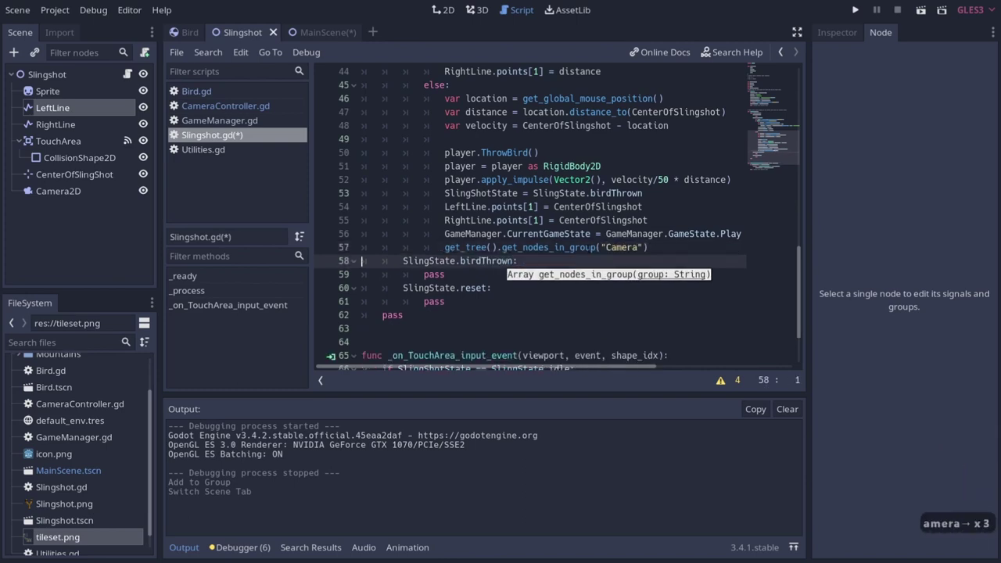
{"action": "type", "text": "."}
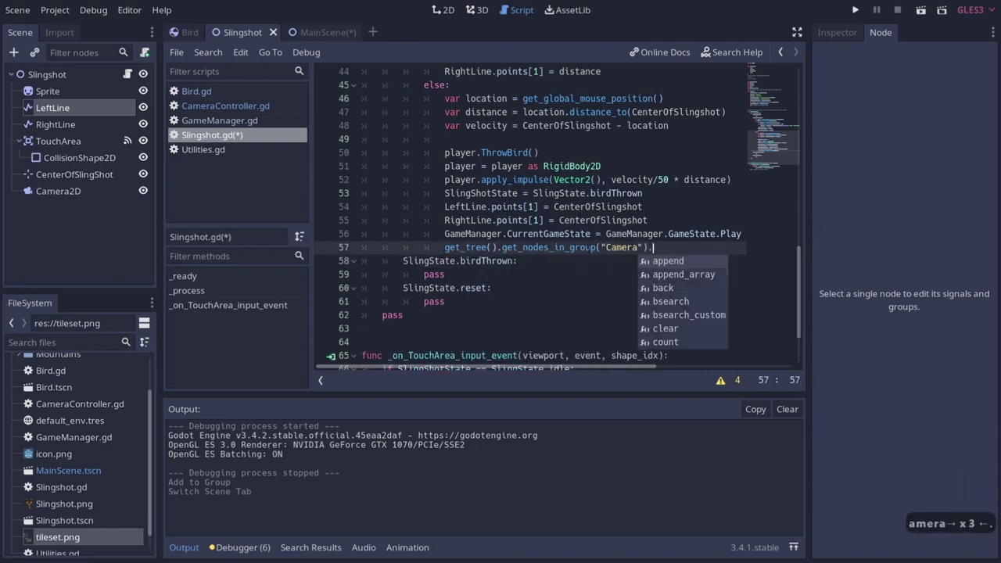
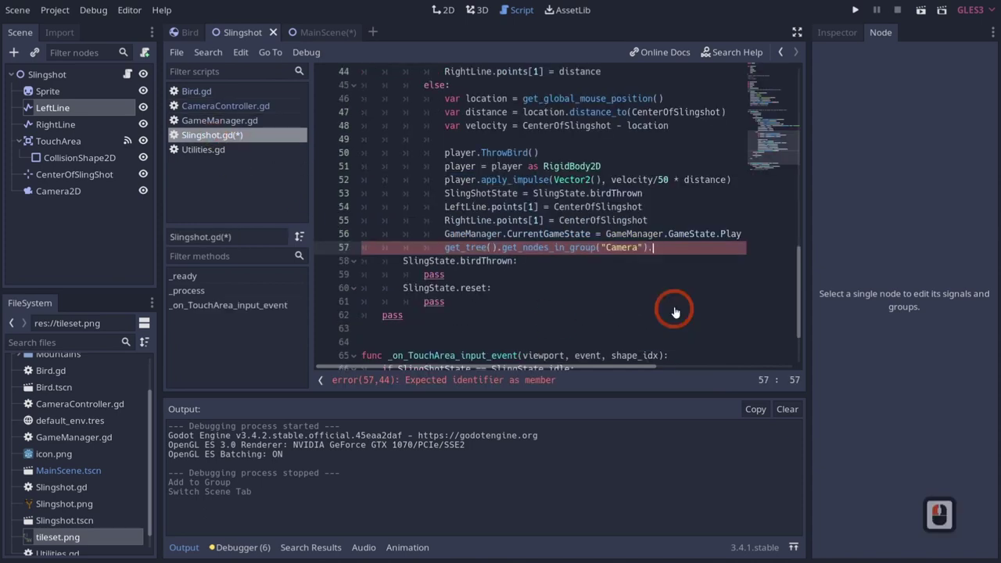
{"action": "type", "text": "=true"}
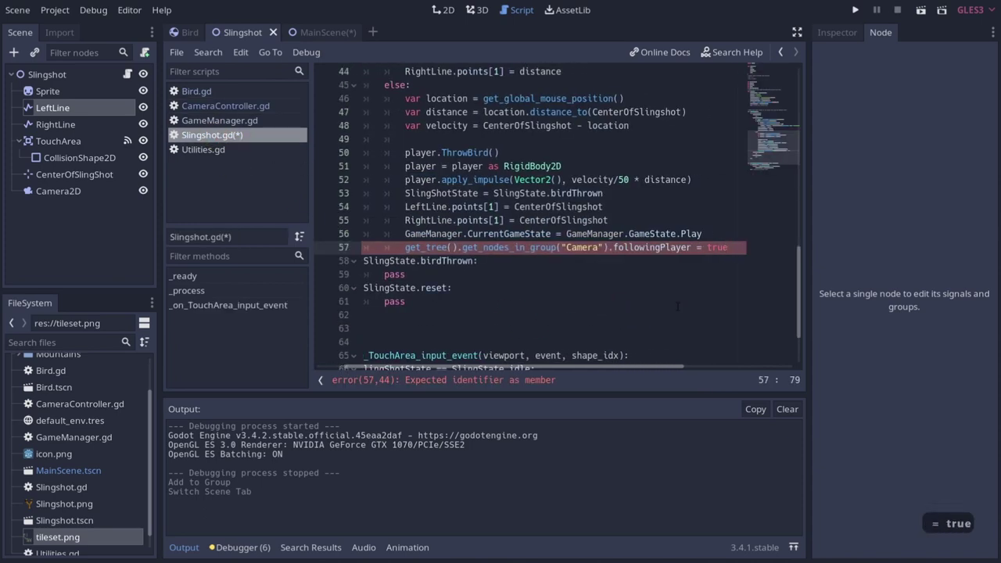
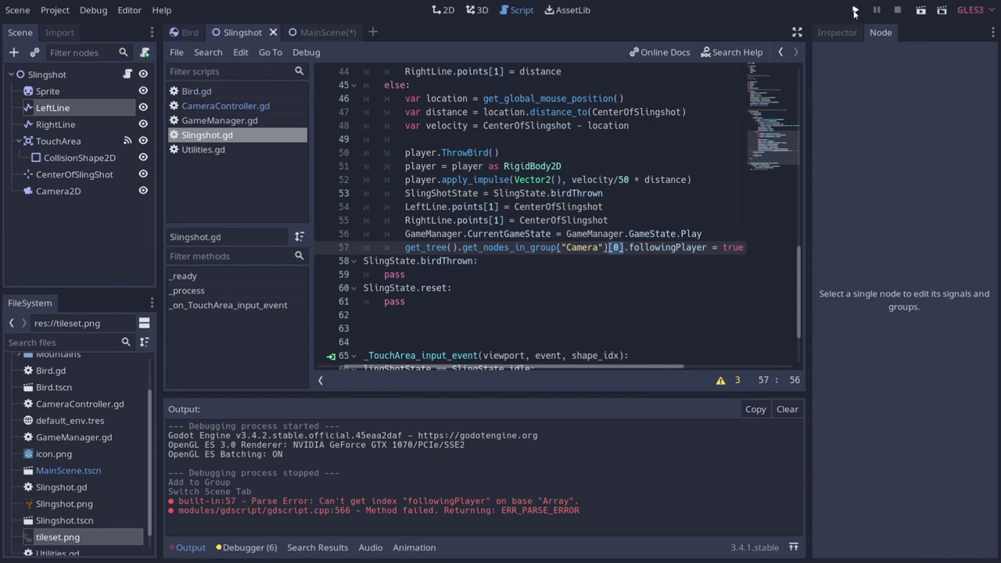
Step: Run the game and fling the bird off the slingshot to test the camera
{"action": "left_click", "coordinate": [856, 14]}
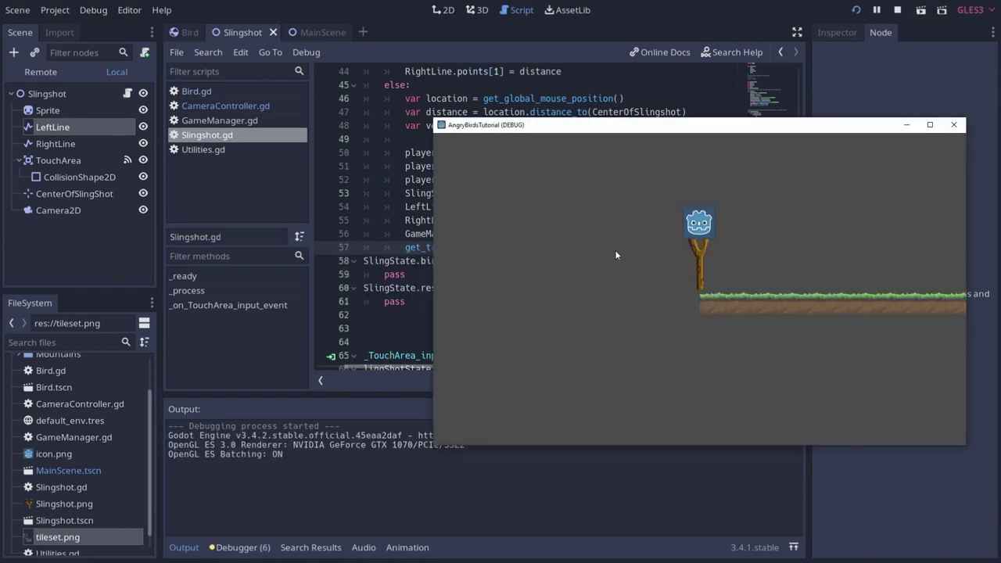
{"action": "left_click", "coordinate": [613, 230]}
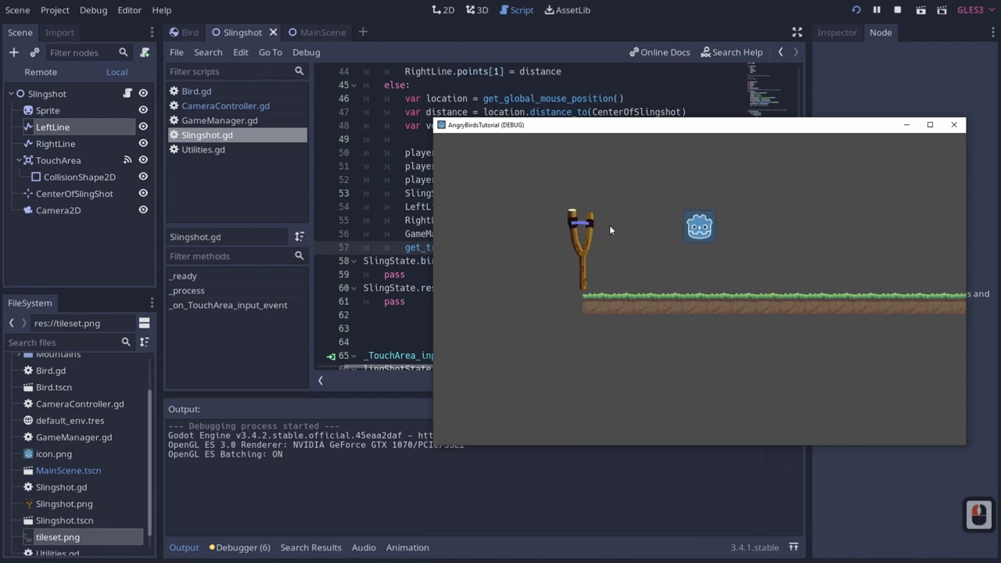
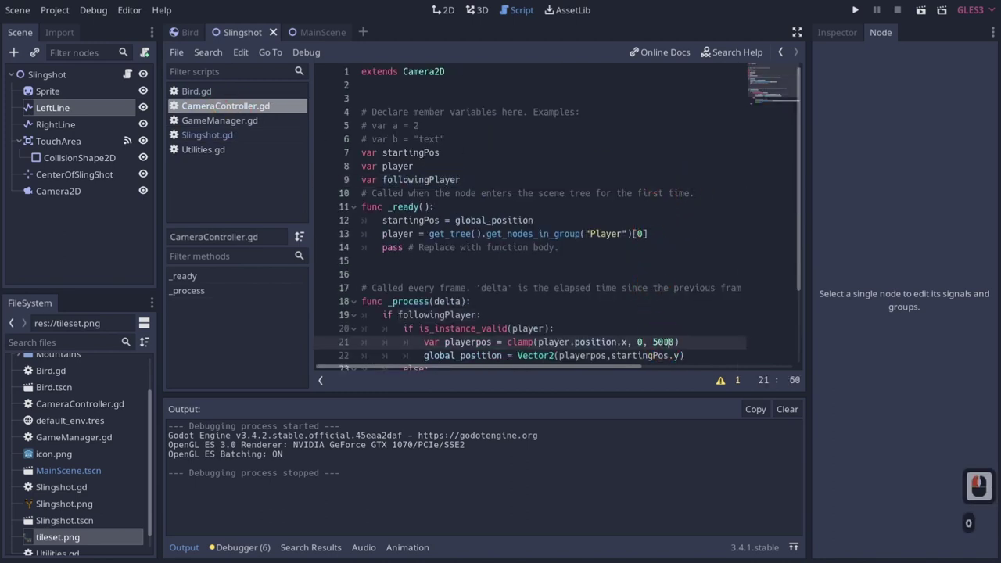
Step: Save CameraController.gd and rerun the game, launching the bird to check the camera follows it
{"action": "key", "text": "ctrl+s"}
{"action": "left_click", "coordinate": [855, 10]}
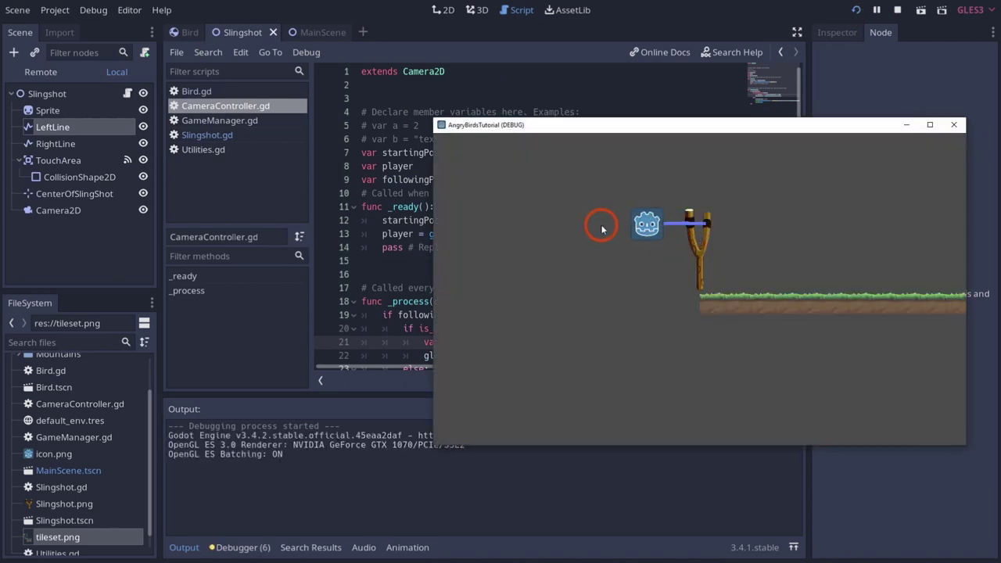
{"action": "left_click", "coordinate": [605, 227]}
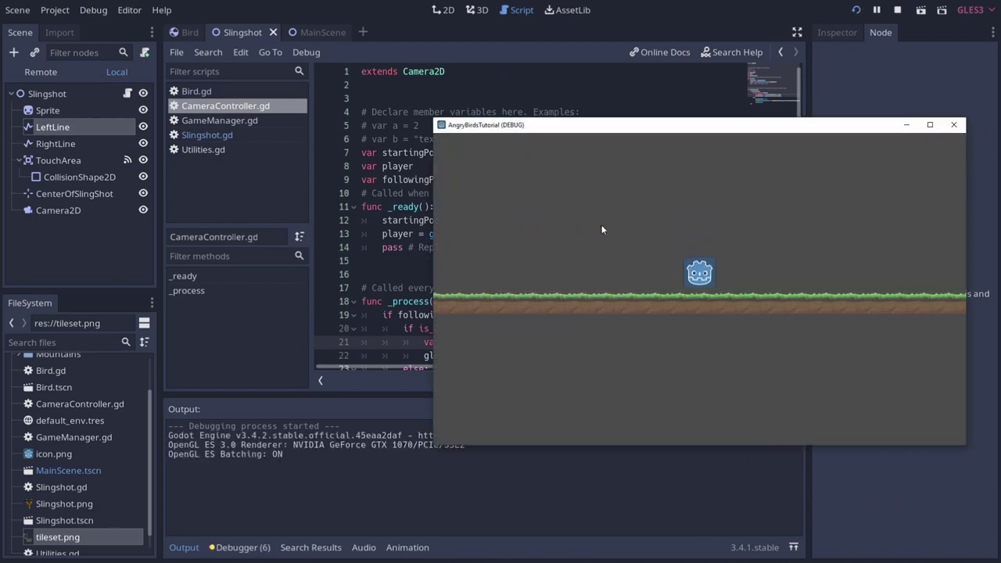
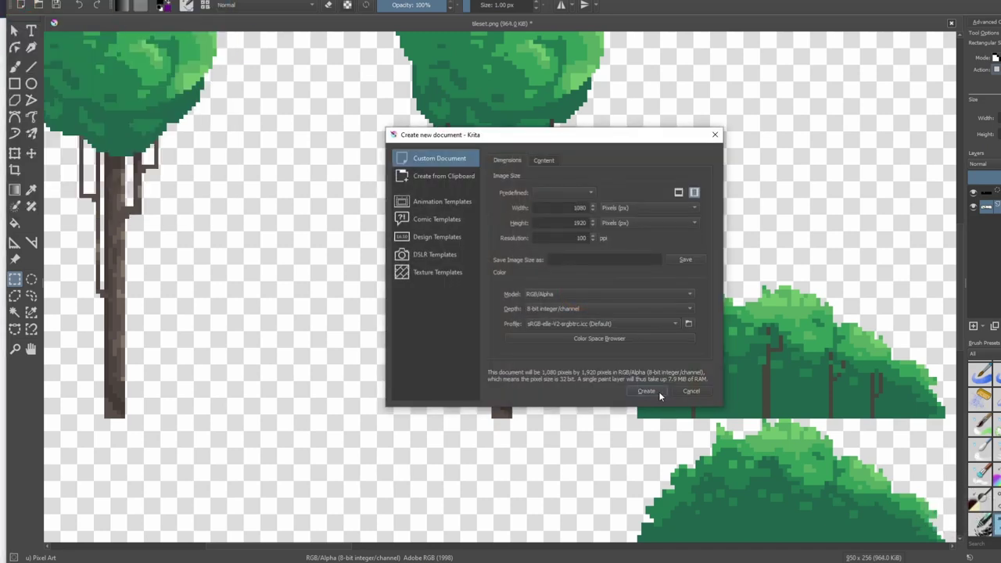
Step: Create the blank 1080×1920 Krita document and paste in the plank artwork, then browse itch.io tilesets
{"action": "left_click", "coordinate": [664, 392]}
{"action": "key", "text": "ctrl+v"}
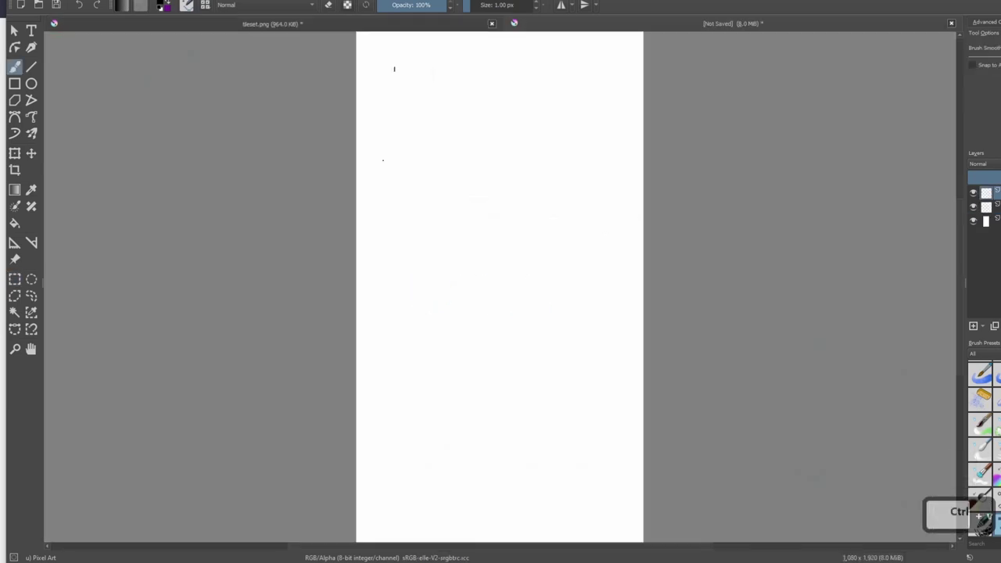
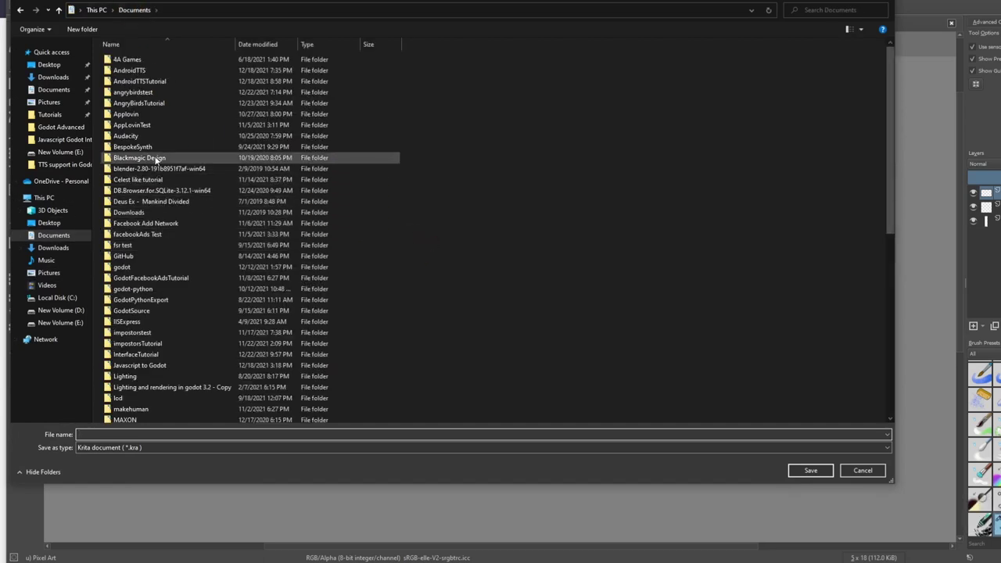
{"action": "scroll", "scroll_direction": "up", "scroll_amount": 3}
{"action": "scroll", "scroll_direction": "down", "scroll_amount": 3}
{"action": "scroll", "scroll_direction": "down", "scroll_amount": 3}
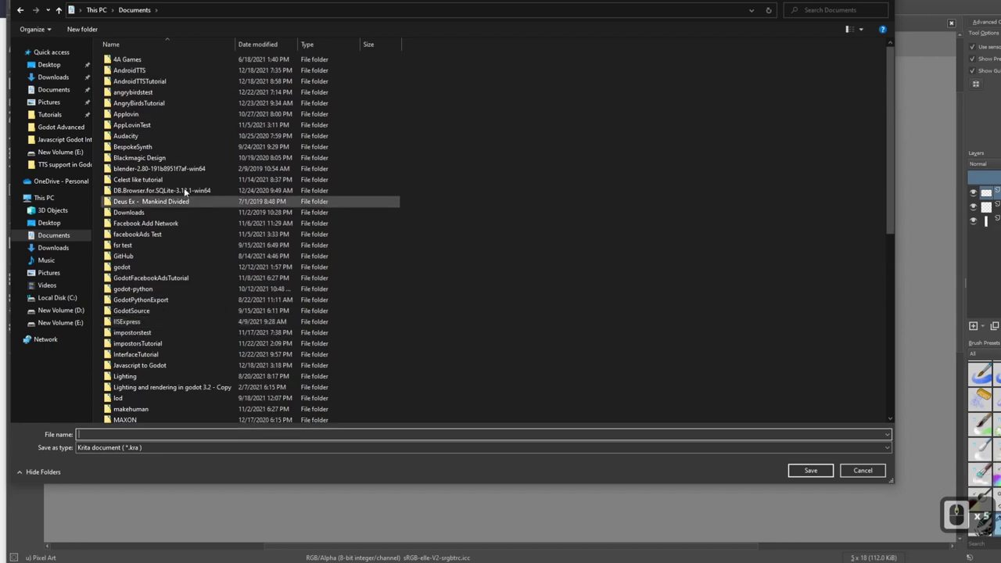
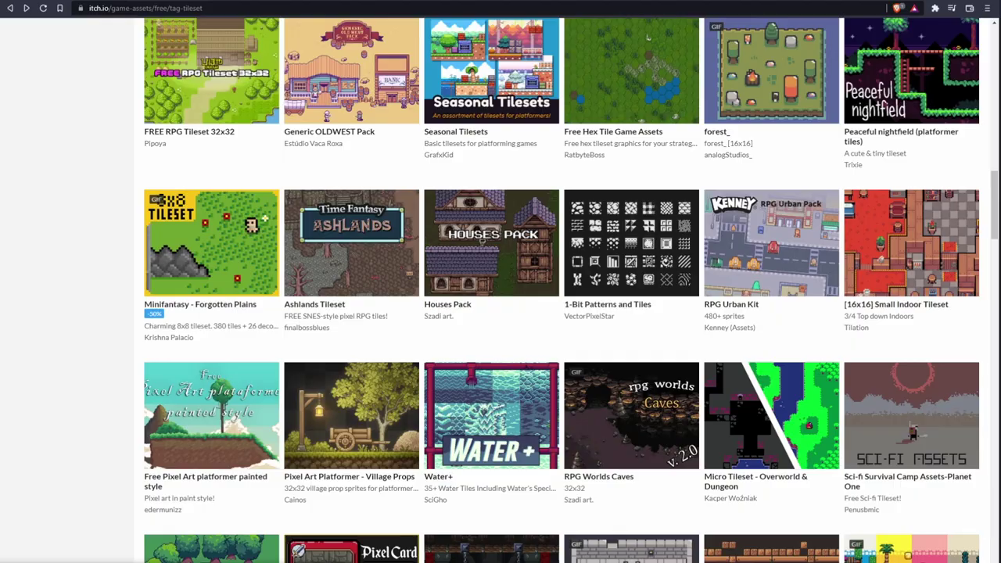
Step: Return to the Godot editor, where Brick.png now appears in the res:// filesystem
{"action": "left_click", "coordinate": [54, 449]}
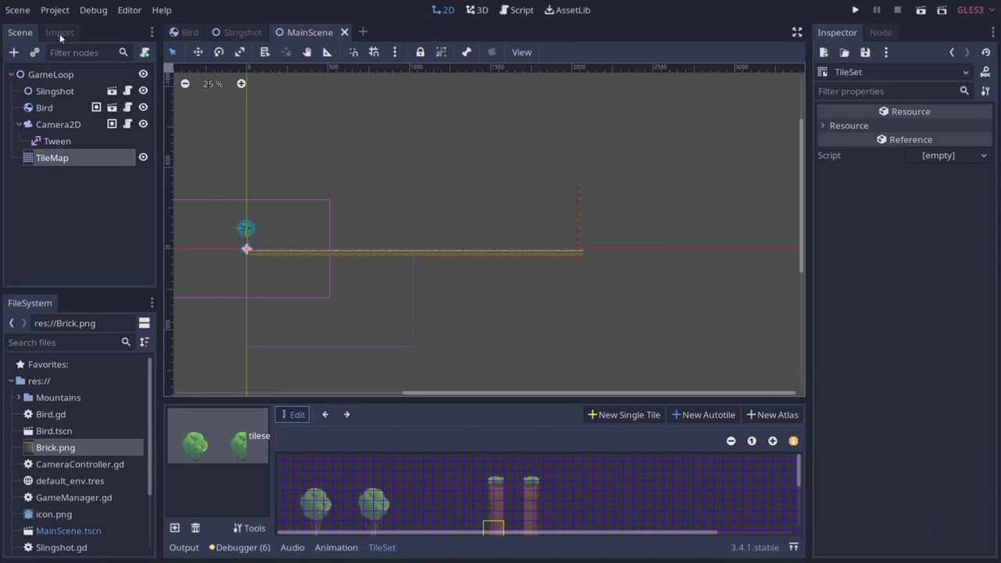
Step: Start a new scene with a RigidBody2D root and add a CollisionShape2D child to it
{"action": "left_click", "coordinate": [18, 11]}
{"action": "left_click", "coordinate": [30, 34]}
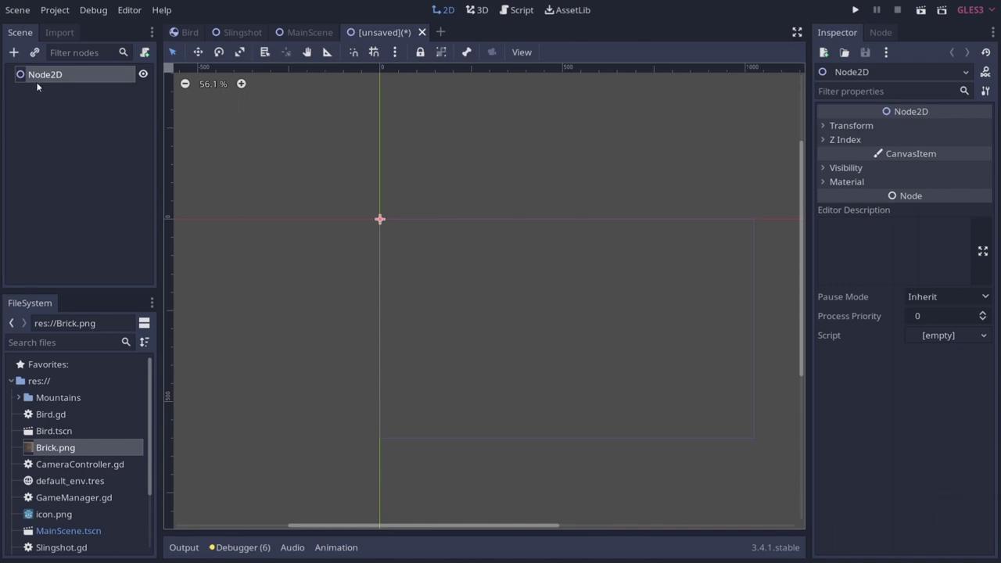
{"action": "right_click", "coordinate": [40, 78]}
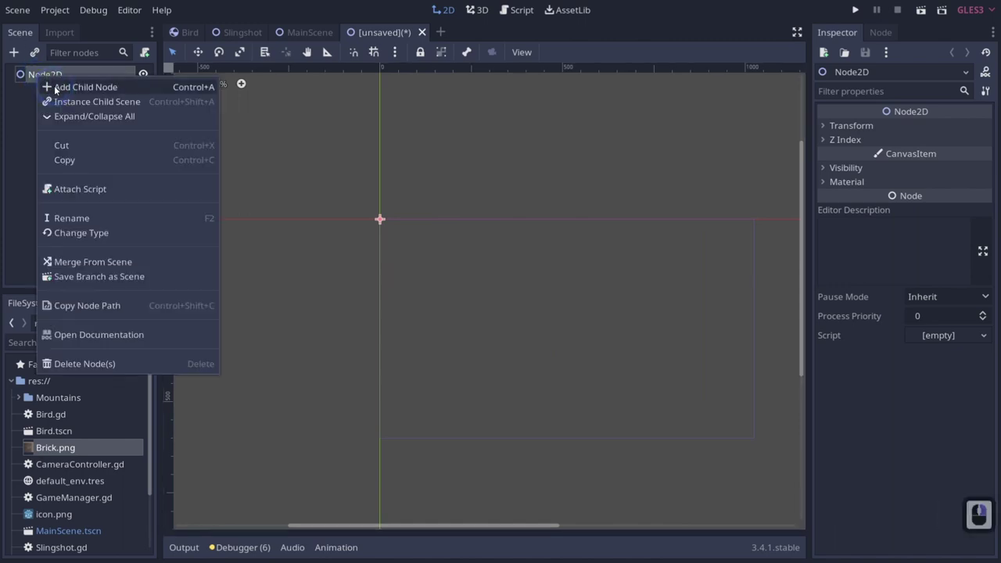
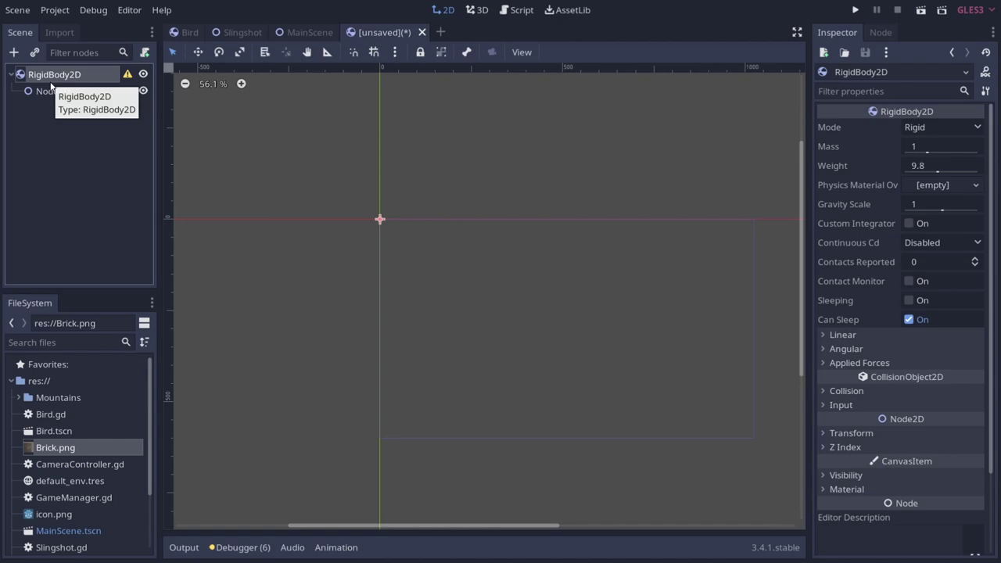
{"action": "right_click", "coordinate": [53, 86]}
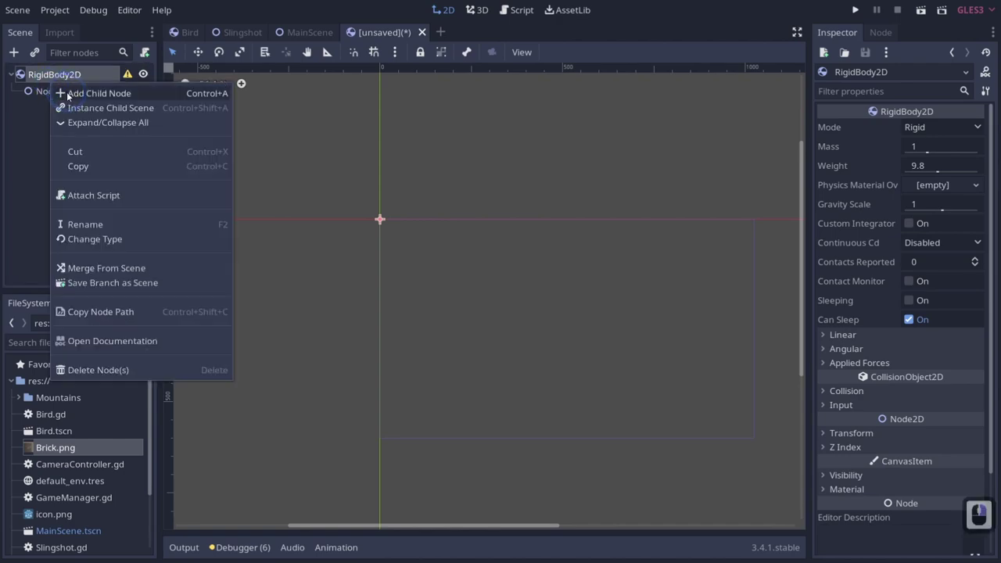
{"action": "left_click", "coordinate": [70, 97]}
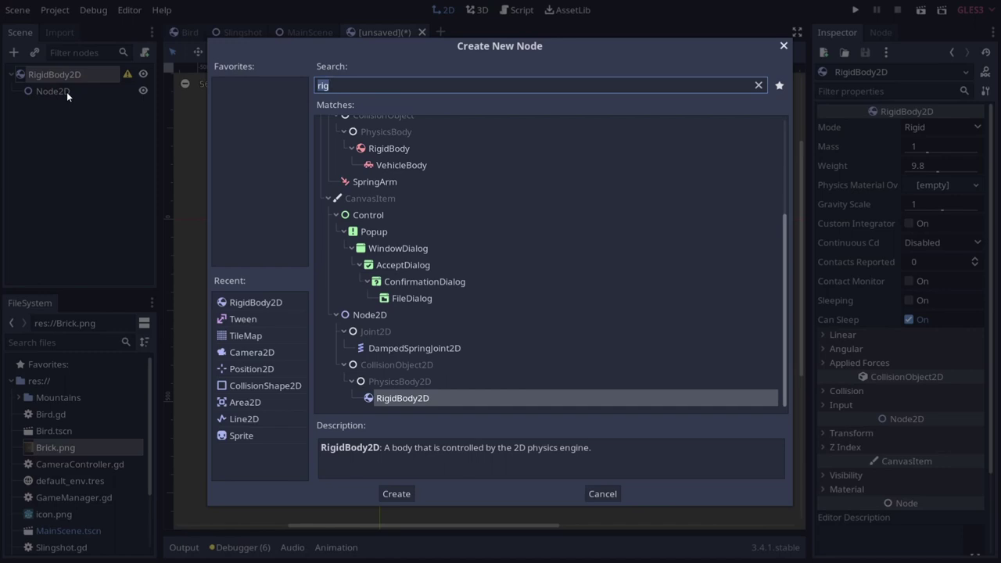
{"action": "type", "text": "collsio"}
{"action": "key", "text": "Return"}
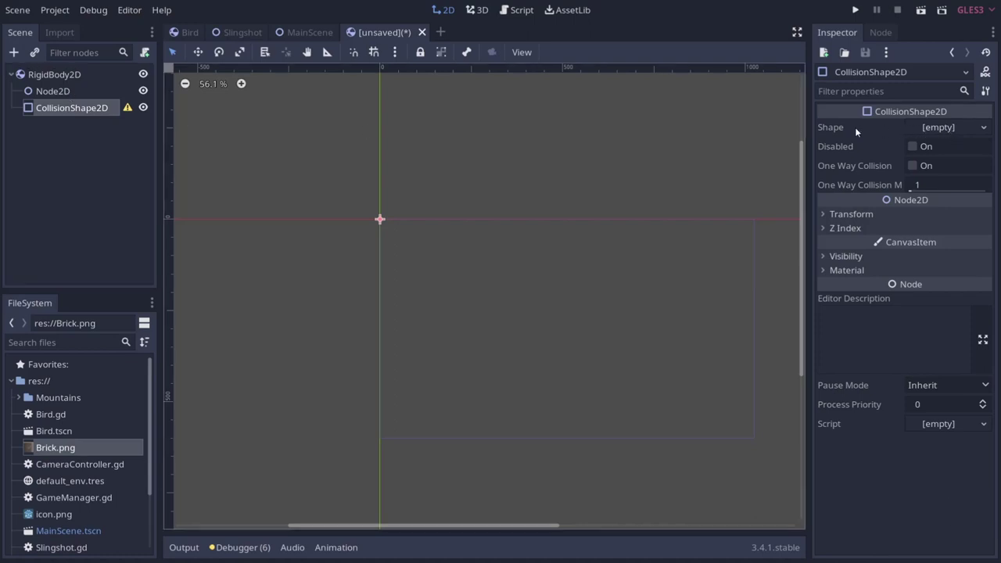
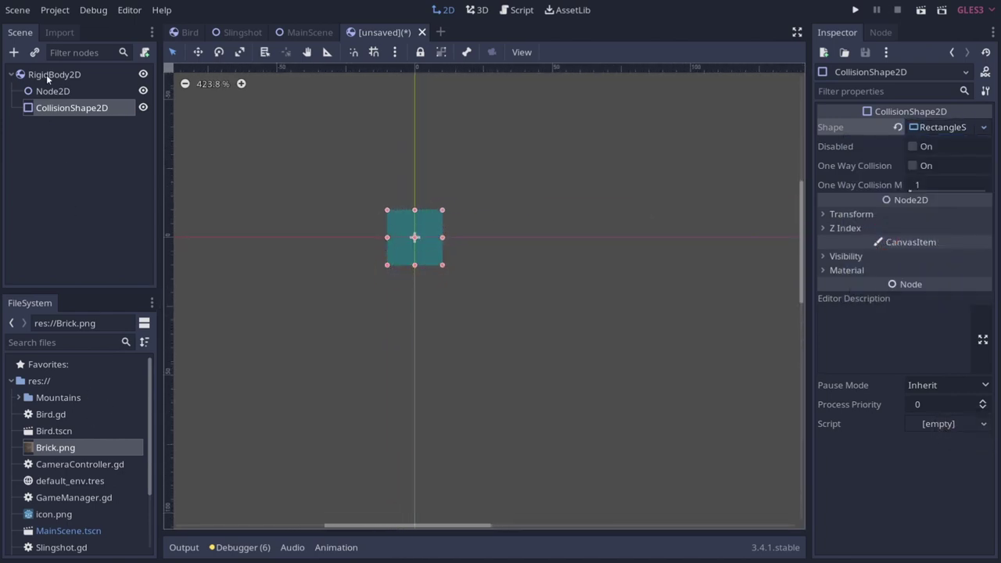
Step: Add a Sprite child using Brick.png and reimport the texture with Filter disabled for crisp pixels
{"action": "right_click", "coordinate": [49, 79]}
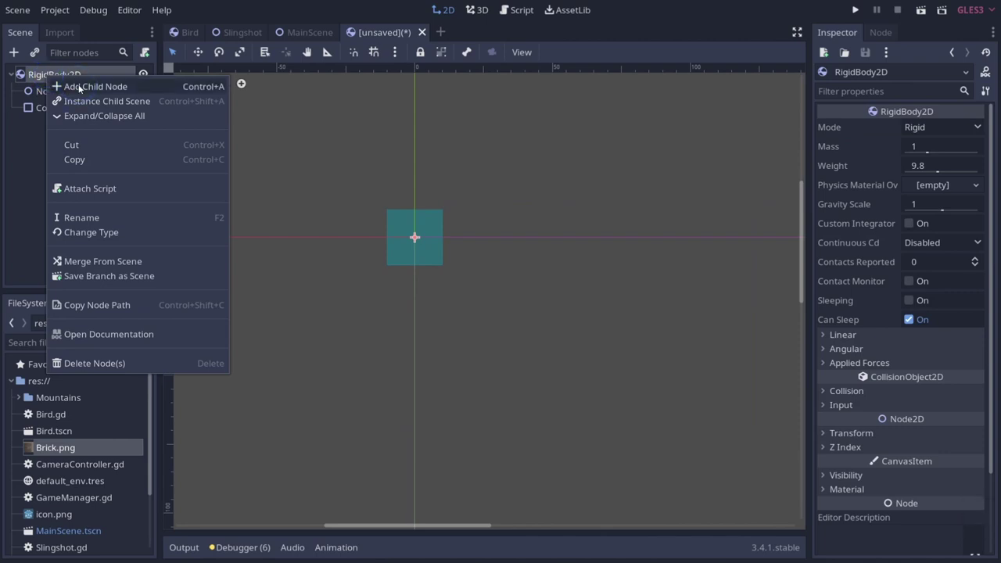
{"action": "left_click", "coordinate": [82, 88]}
{"action": "type", "text": "sprite"}
{"action": "key", "text": "Return"}
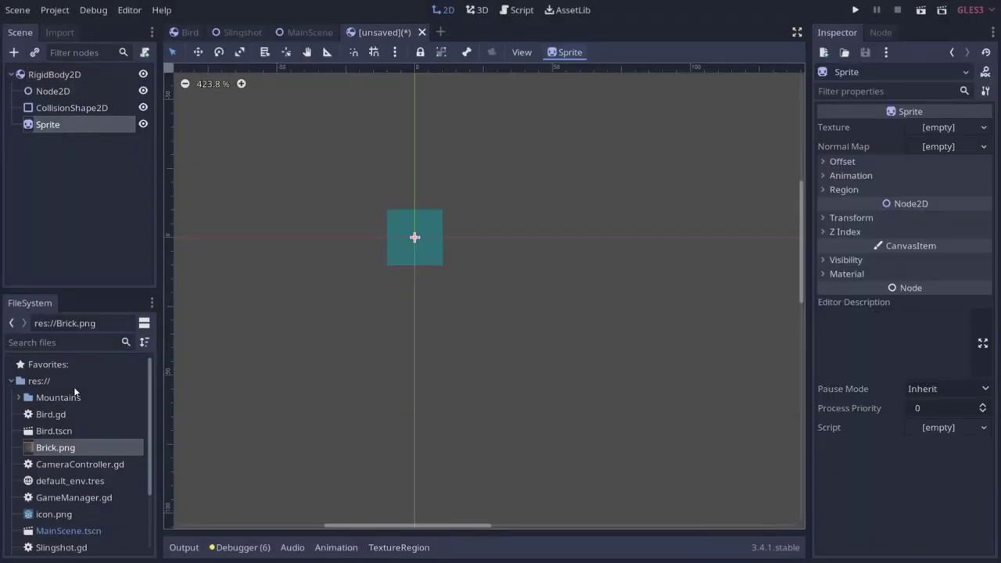
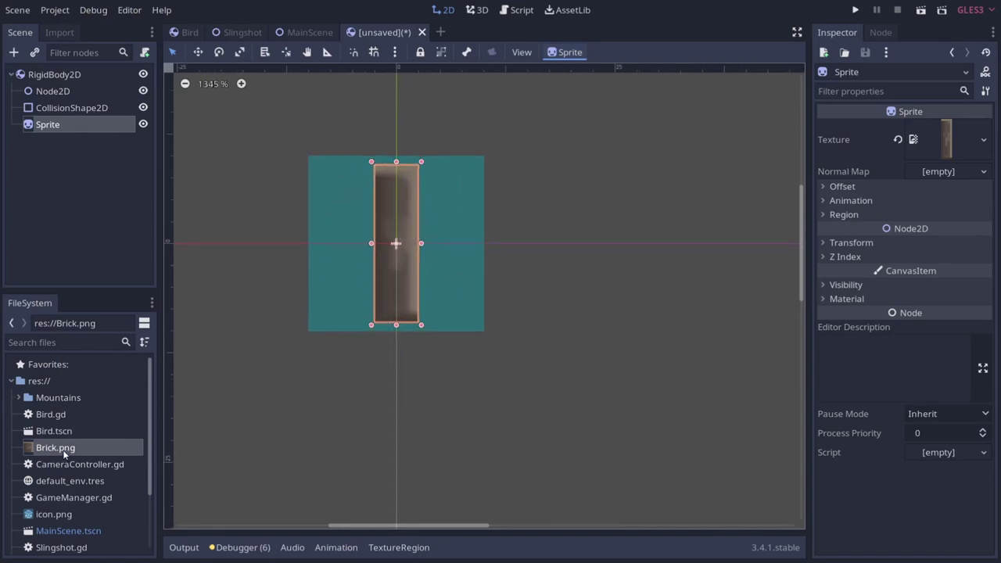
{"action": "left_click", "coordinate": [73, 456]}
{"action": "left_click", "coordinate": [64, 41]}
{"action": "left_click", "coordinate": [126, 96]}
{"action": "left_click", "coordinate": [138, 146]}
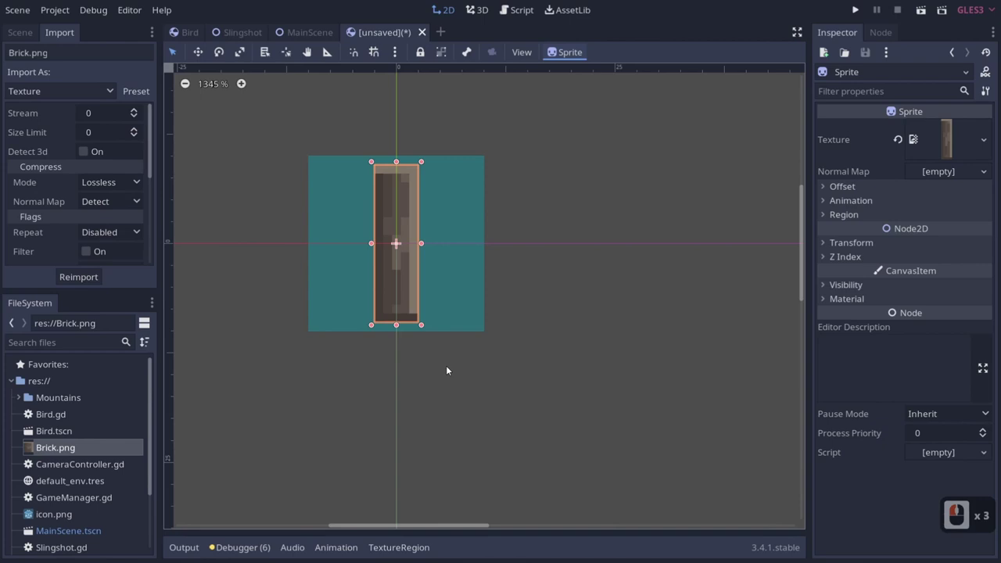
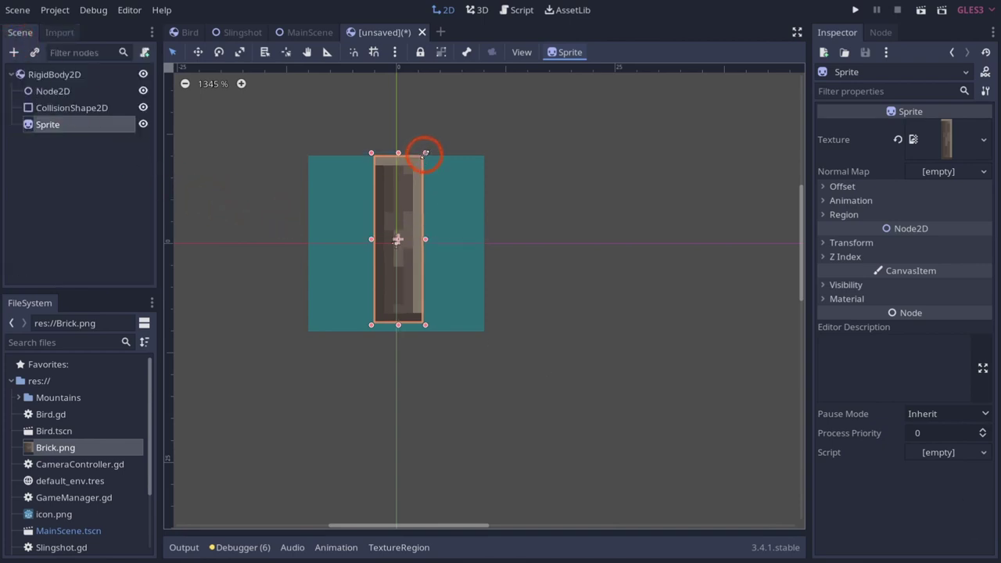
Step: Resize the brick sprite and narrow the collision box to match it
{"action": "left_click", "coordinate": [428, 158]}
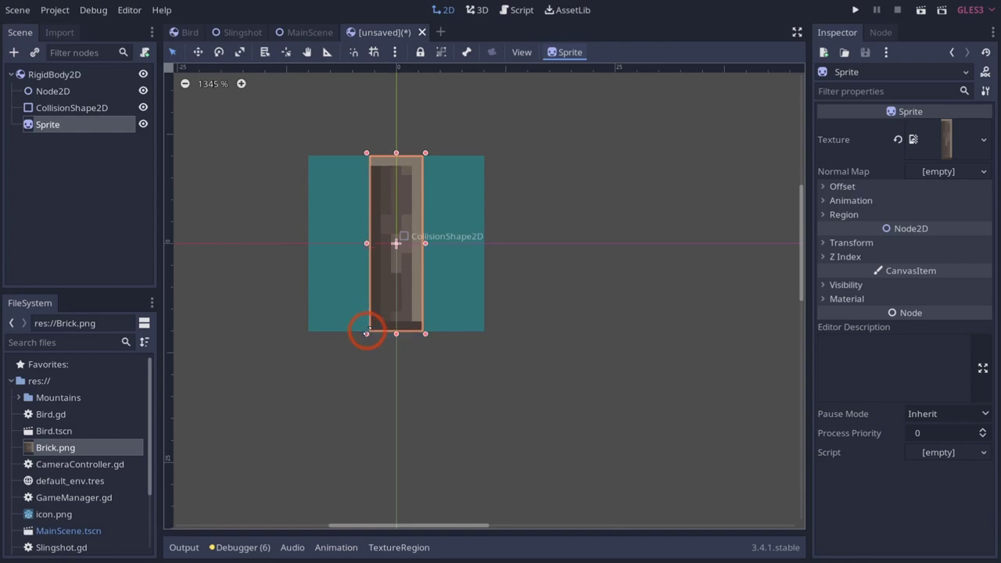
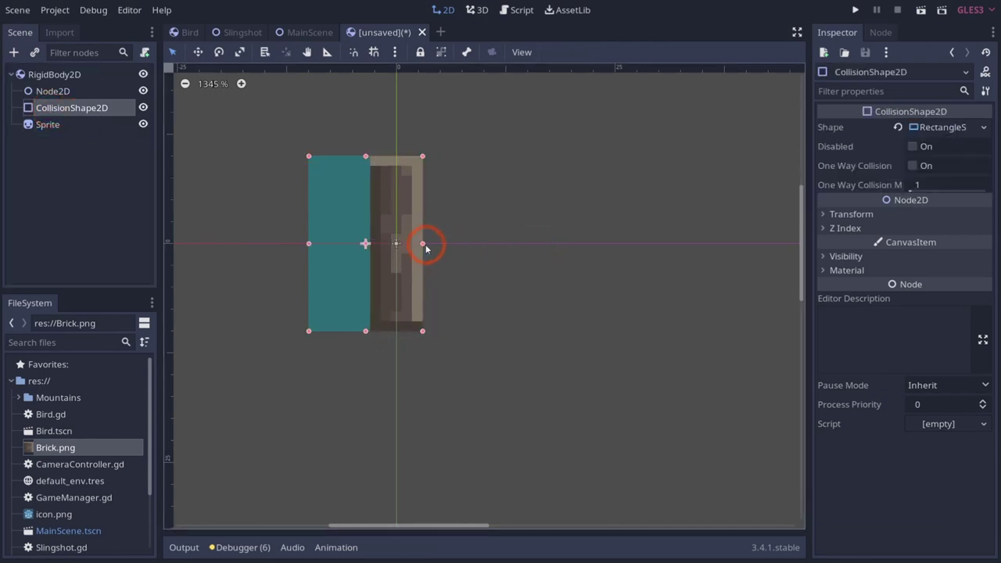
{"action": "left_click", "coordinate": [425, 245]}
{"action": "left_click", "coordinate": [371, 252]}
{"action": "left_click", "coordinate": [491, 306]}
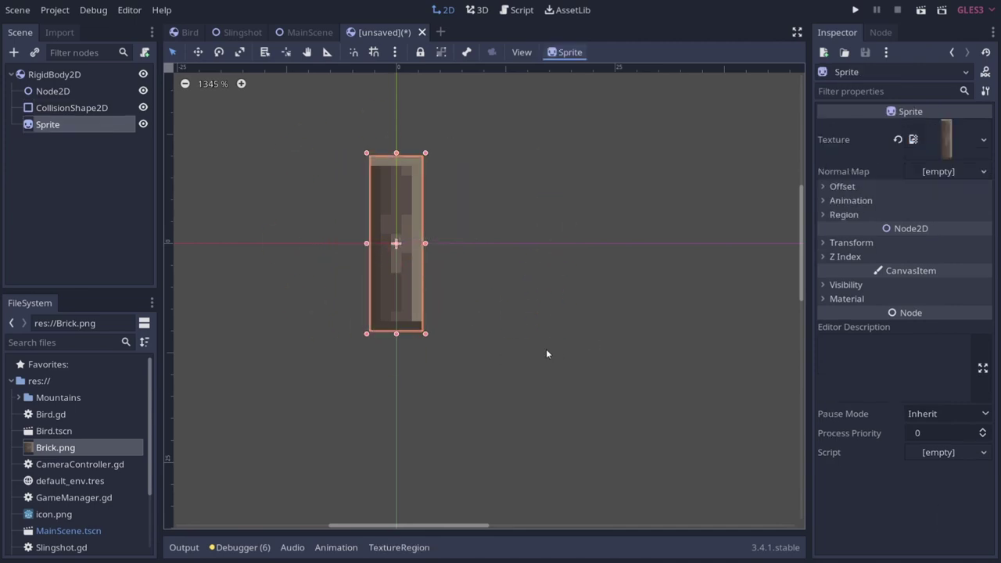
Step: Save the scene as Brick.tscn in the project folder
{"action": "key", "text": "ctrl+s"}
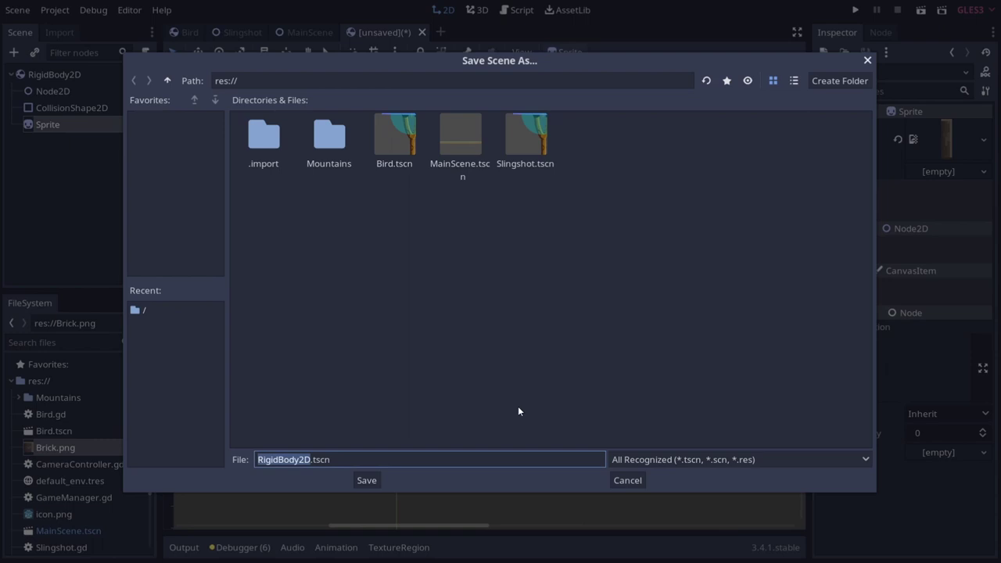
{"action": "type", "text": "brick"}
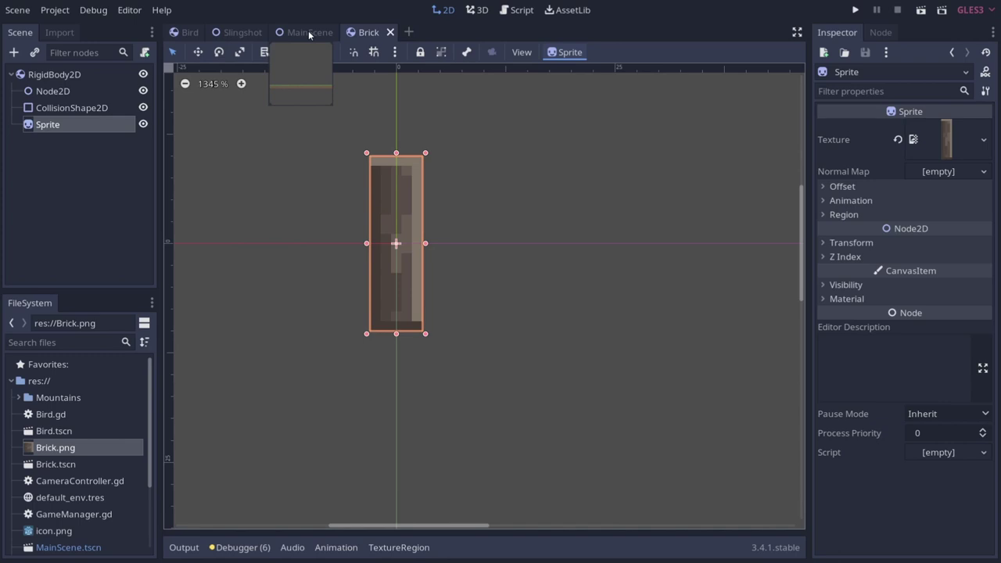
Step: In MainScene add a Bricks node holding a Brick.tscn instance placed just above the ground
{"action": "left_click", "coordinate": [311, 34]}
{"action": "middle_click", "coordinate": [346, 268]}
{"action": "left_click", "coordinate": [50, 80]}
{"action": "left_click", "coordinate": [72, 95]}
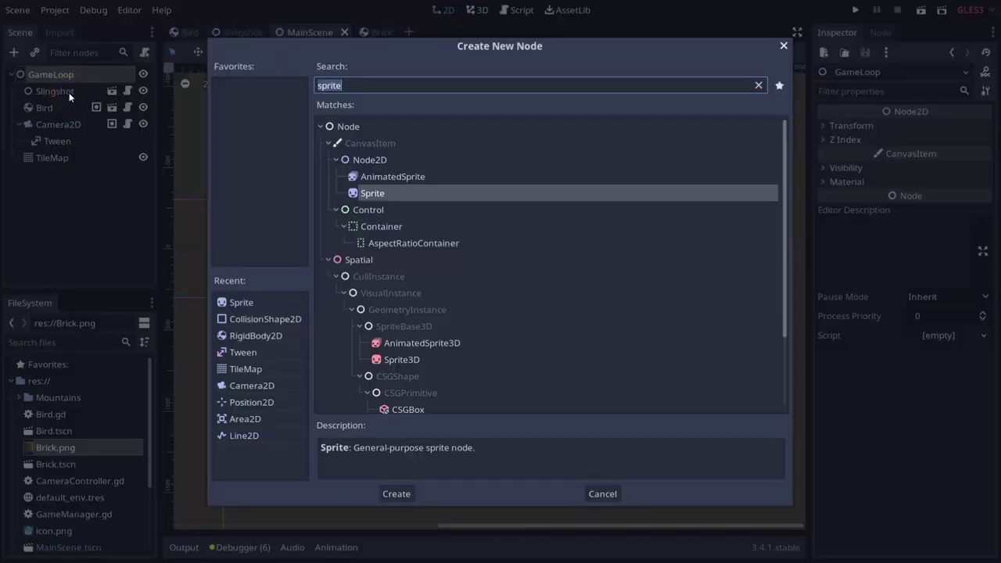
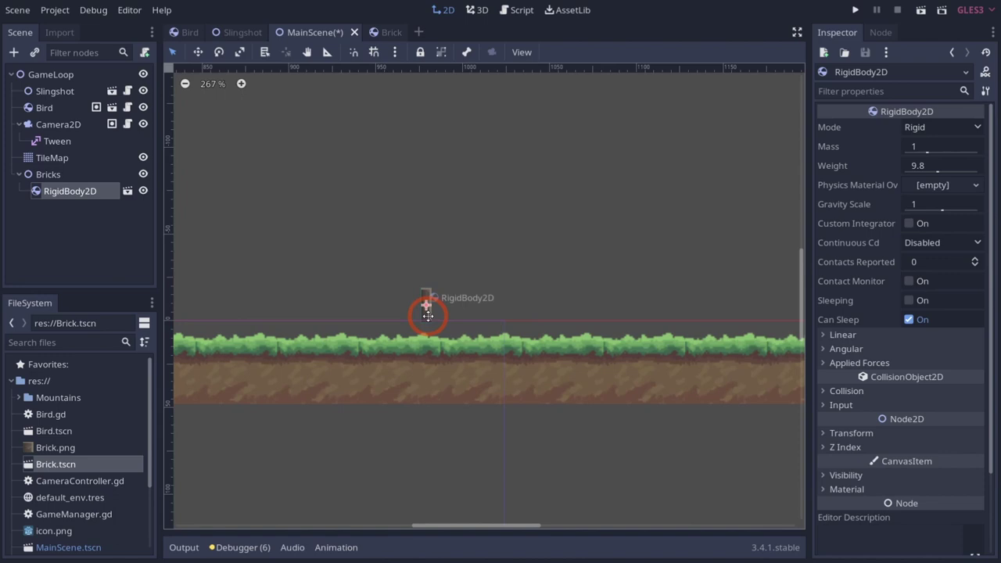
{"action": "left_click", "coordinate": [428, 280]}
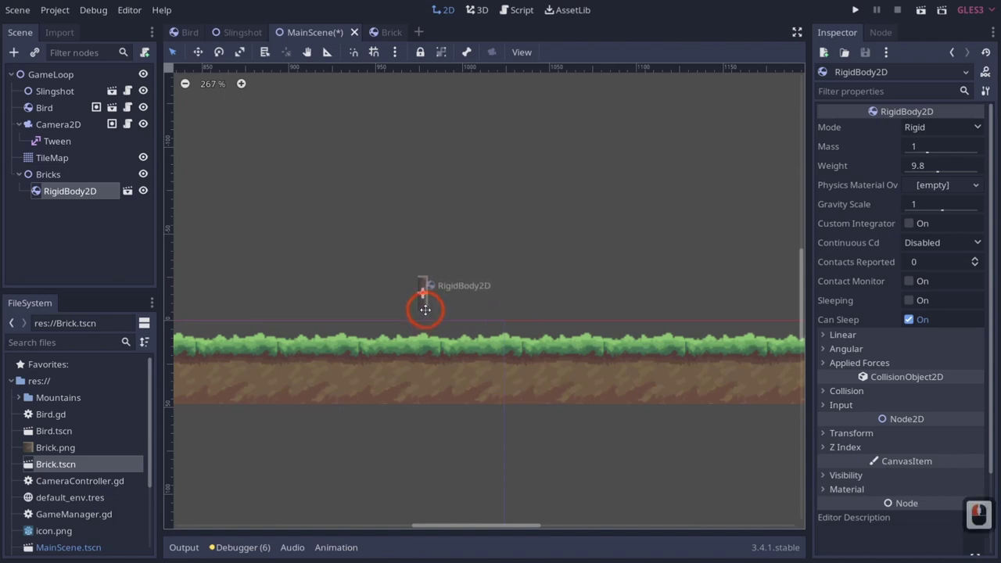
{"action": "left_click", "coordinate": [429, 314]}
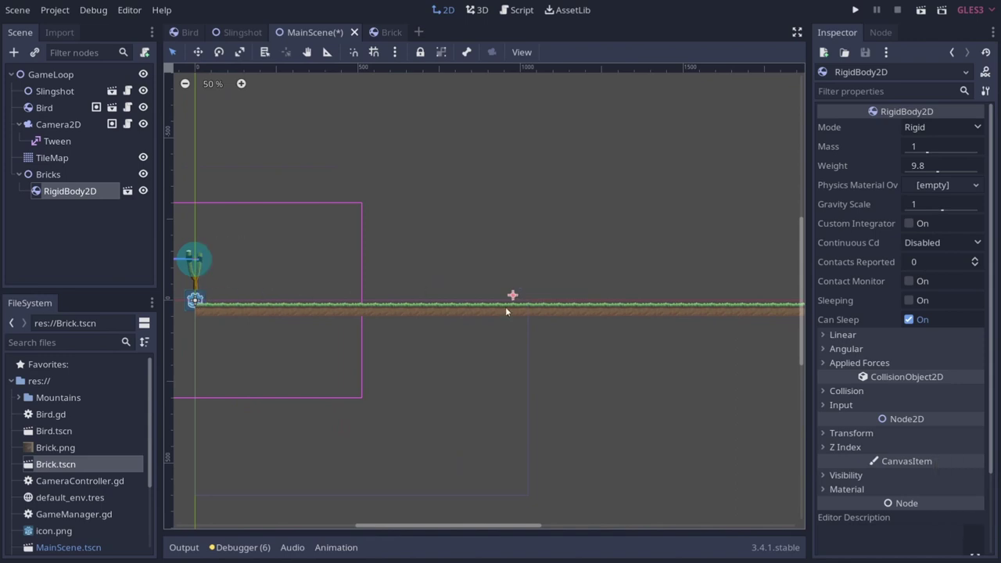
{"action": "left_click", "coordinate": [382, 36]}
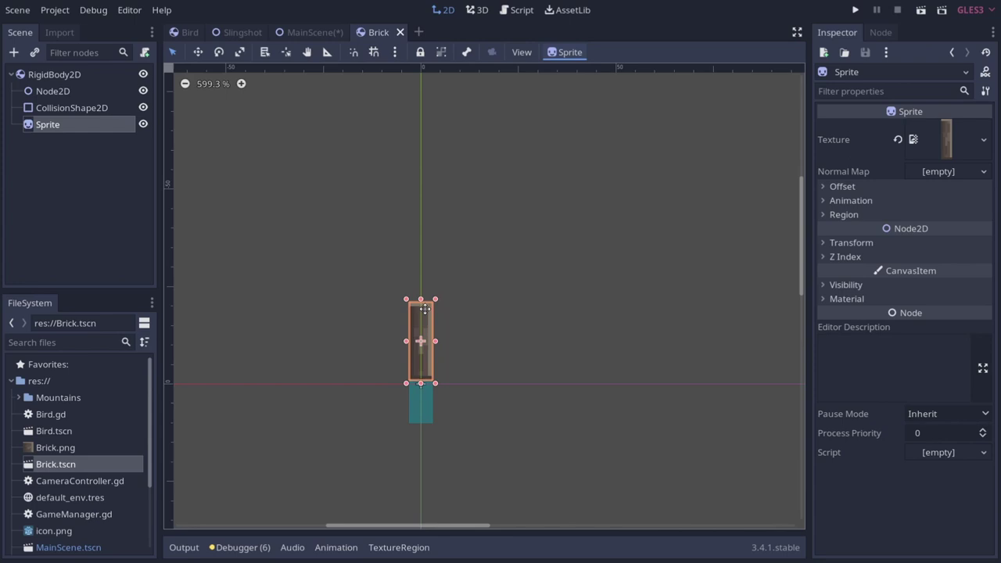
Step: Stretch the brick sprite taller, extend its collision box over it, save and check it in MainScene
{"action": "left_click", "coordinate": [429, 312]}
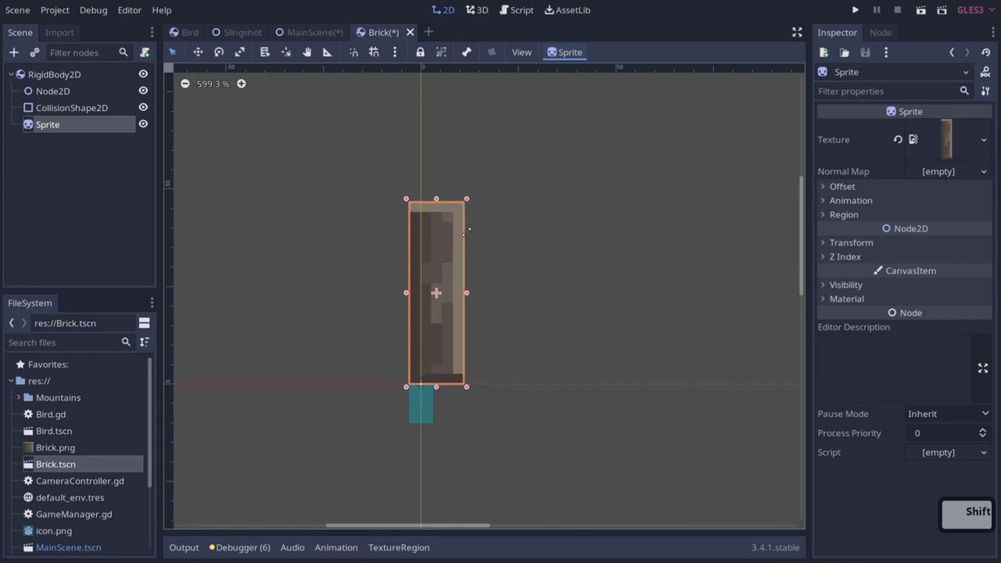
{"action": "left_click", "coordinate": [469, 236]}
{"action": "left_click", "coordinate": [433, 405]}
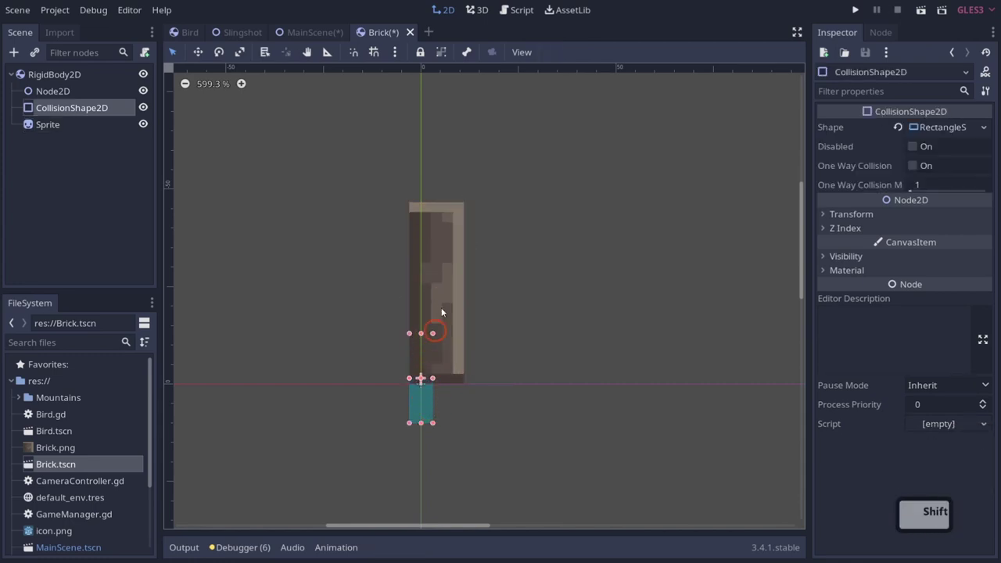
{"action": "left_click", "coordinate": [467, 207]}
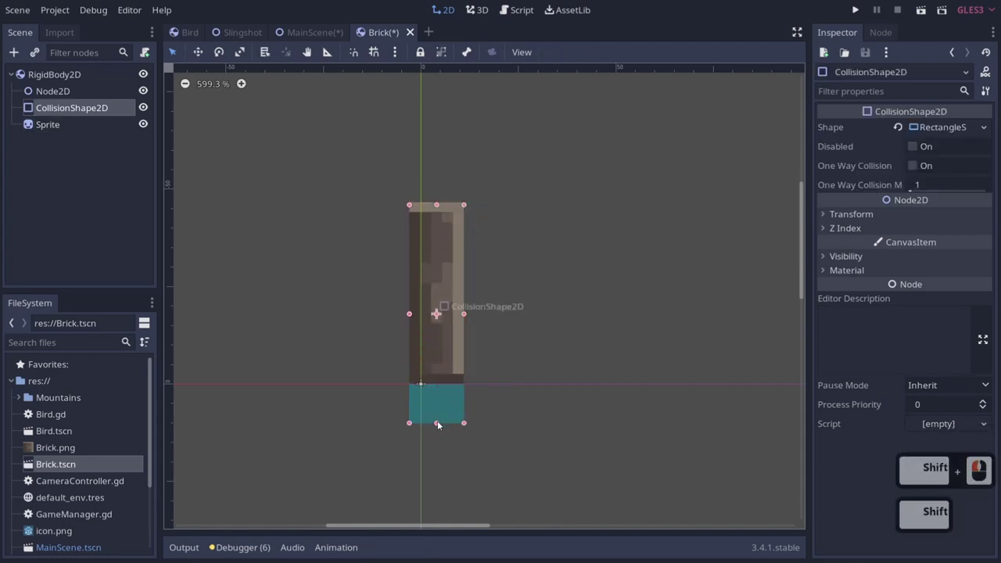
{"action": "left_click", "coordinate": [436, 384]}
{"action": "key", "text": "ctrl+s"}
{"action": "left_click", "coordinate": [302, 28]}
{"action": "left_click", "coordinate": [506, 292]}
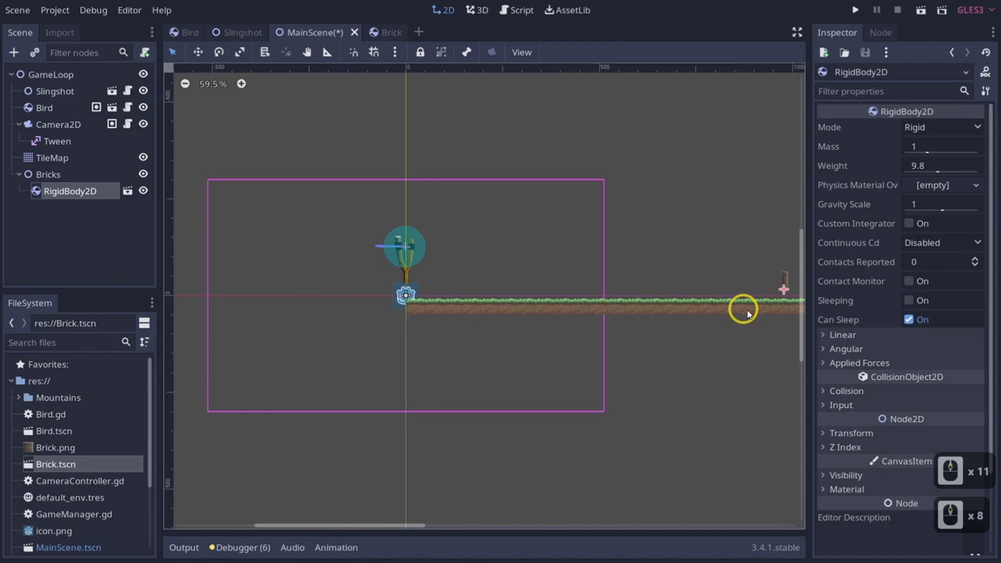
{"action": "middle_click", "coordinate": [450, 305]}
Step: Back in Brick.tscn refine the collision box edges to fully cover the plank and save again
{"action": "left_click", "coordinate": [388, 40]}
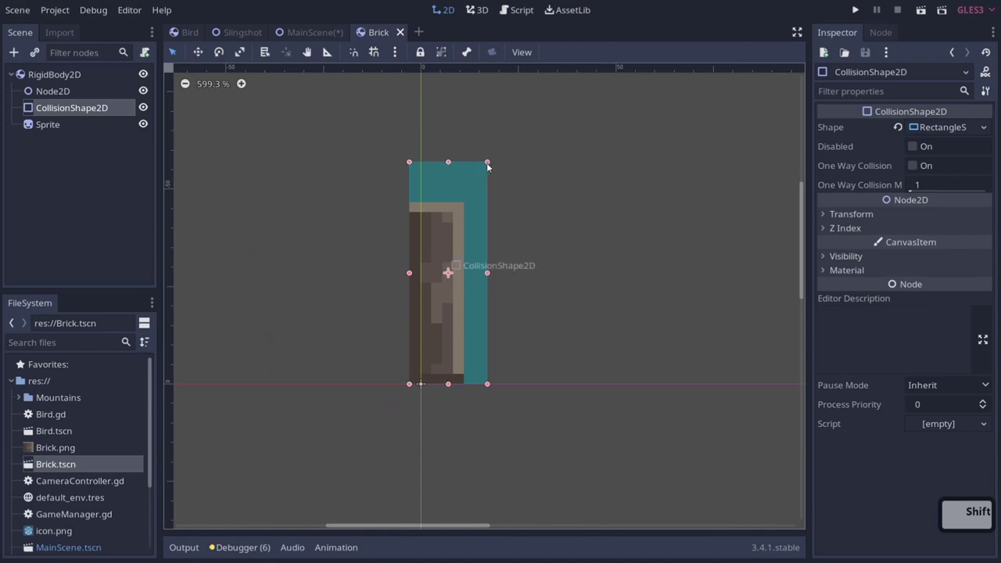
{"action": "left_click", "coordinate": [494, 167]}
{"action": "left_click", "coordinate": [470, 206]}
{"action": "left_click", "coordinate": [486, 182]}
{"action": "left_click", "coordinate": [496, 166]}
{"action": "left_click", "coordinate": [484, 154]}
{"action": "key", "text": "ctrl+s"}
{"action": "left_click", "coordinate": [311, 37]}
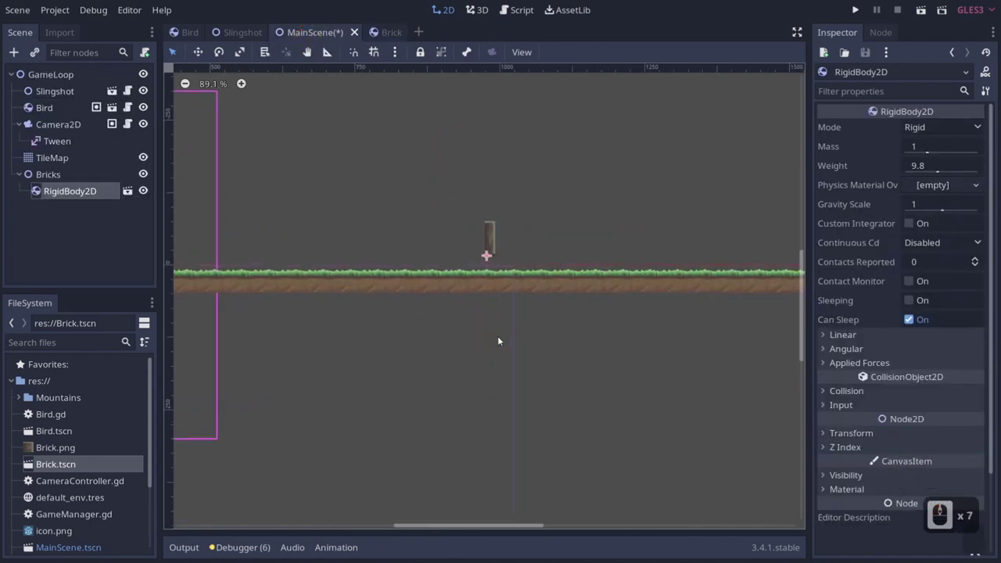
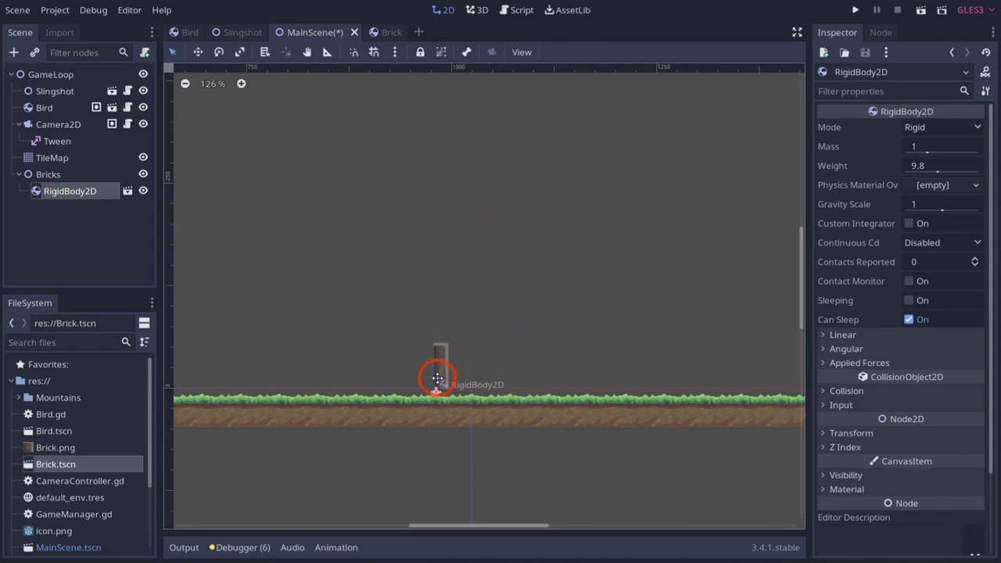
Step: Move the brick along the ground and duplicate it as a second brick beside the first
{"action": "left_click", "coordinate": [445, 376]}
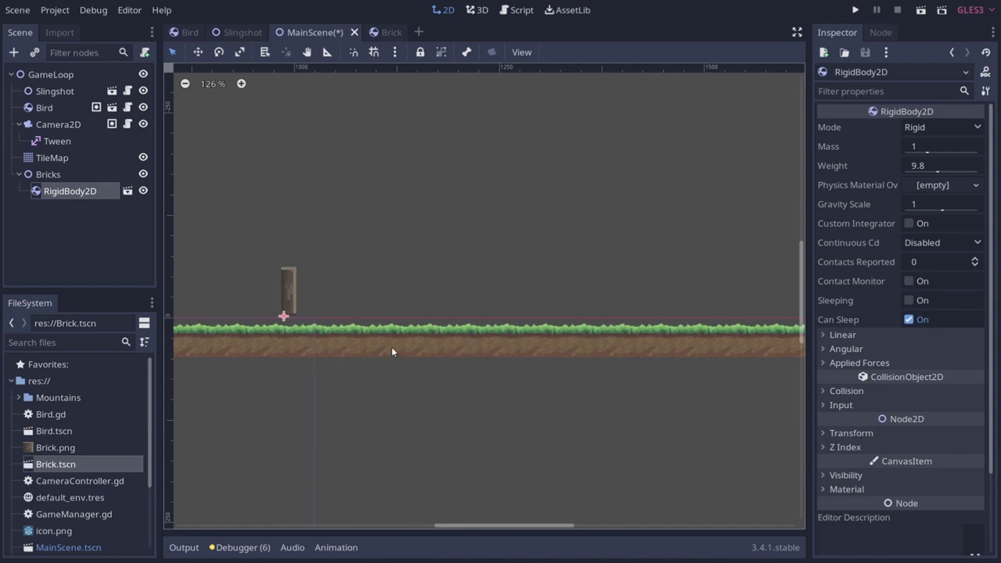
{"action": "left_click", "coordinate": [302, 294]}
{"action": "left_click", "coordinate": [298, 295]}
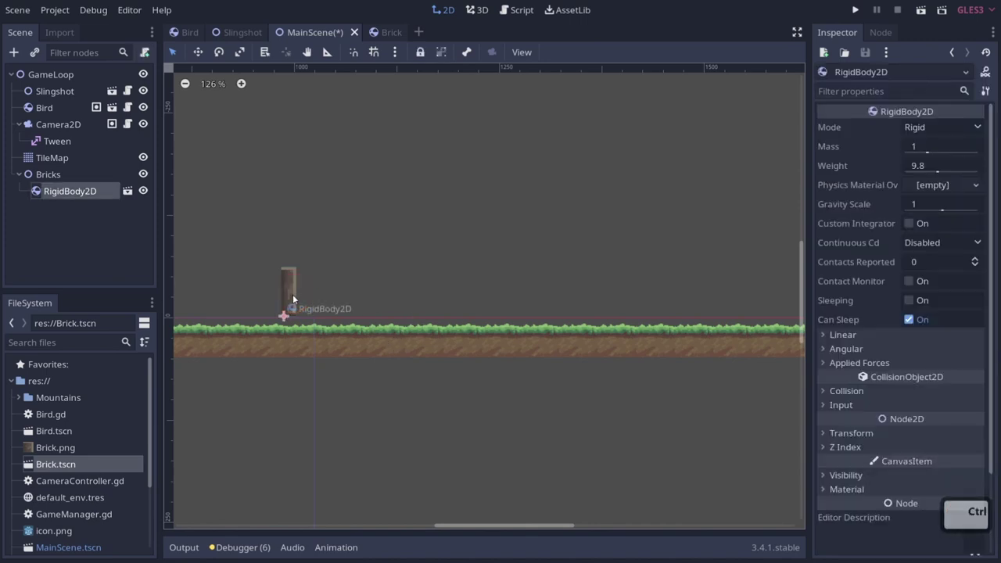
{"action": "key", "text": "ctrl+d"}
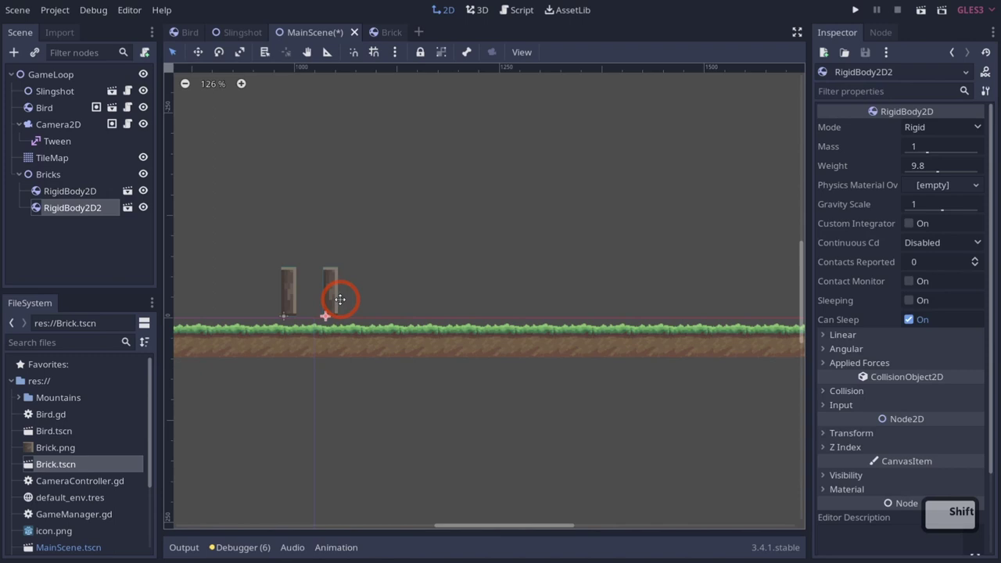
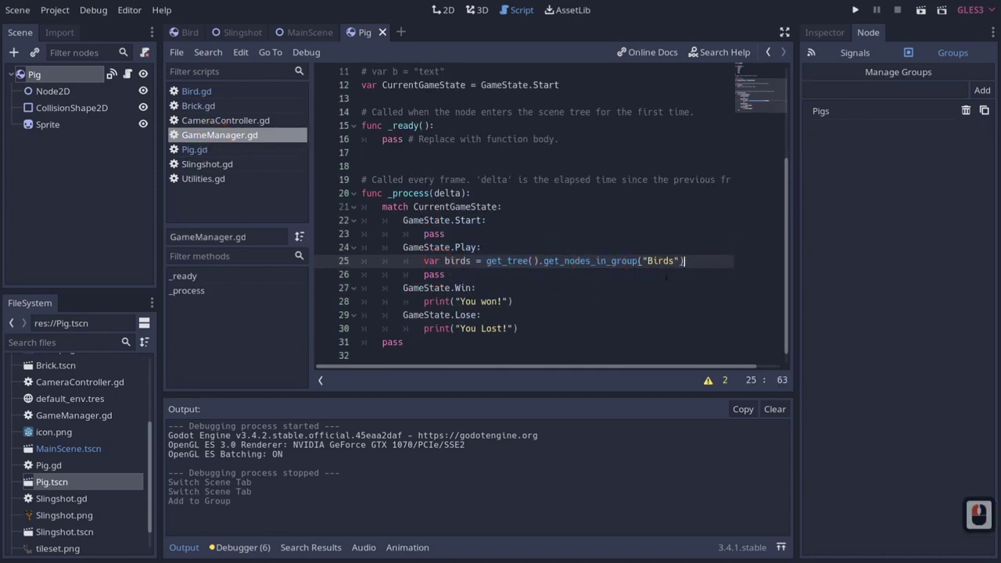
Step: Add var pigs = get_tree().get_nodes_in_group("Pigs") below the birds lookup
{"action": "key", "text": "Return"}
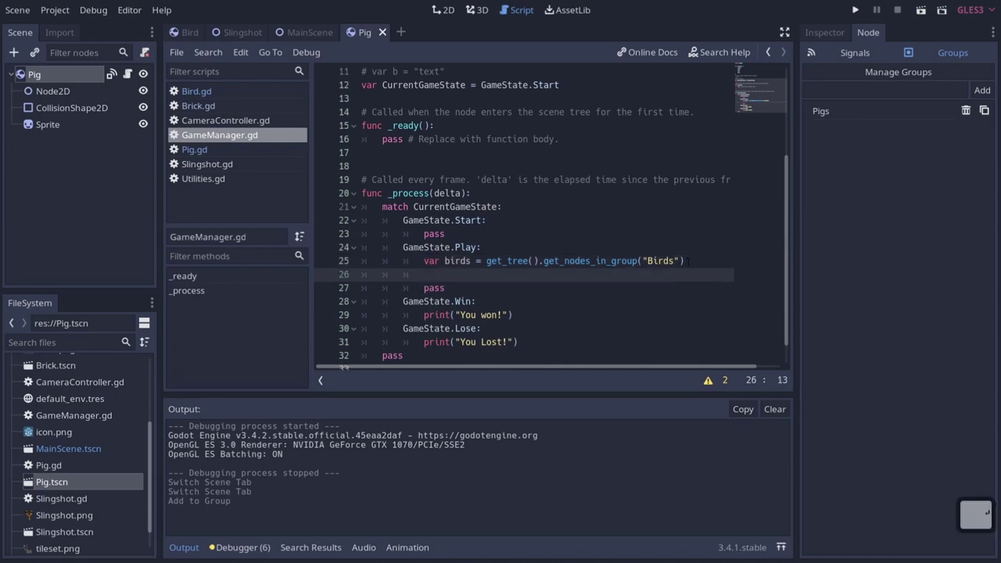
{"action": "type", "text": "var pigs = gettree"}
{"action": "key", "text": "shift+Tab"}
{"action": "key", "text": "BackSpace"}
{"action": "key", "text": "BackSpace"}
{"action": "key", "text": "BackSpace"}
{"action": "type", "text": ")getnodesin"}
{"action": "key", "text": "Tab"}
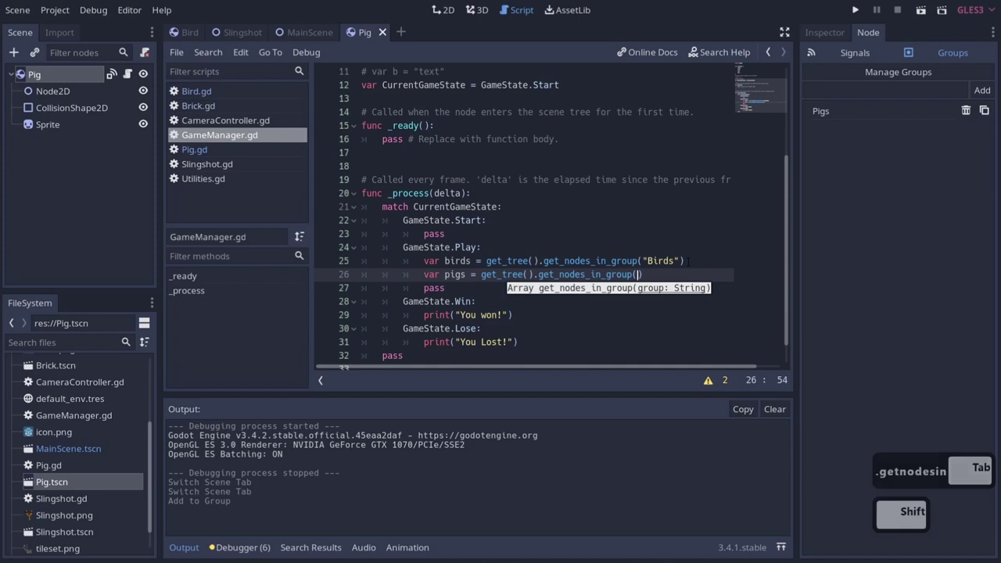
{"action": "type", "text": "pig"}
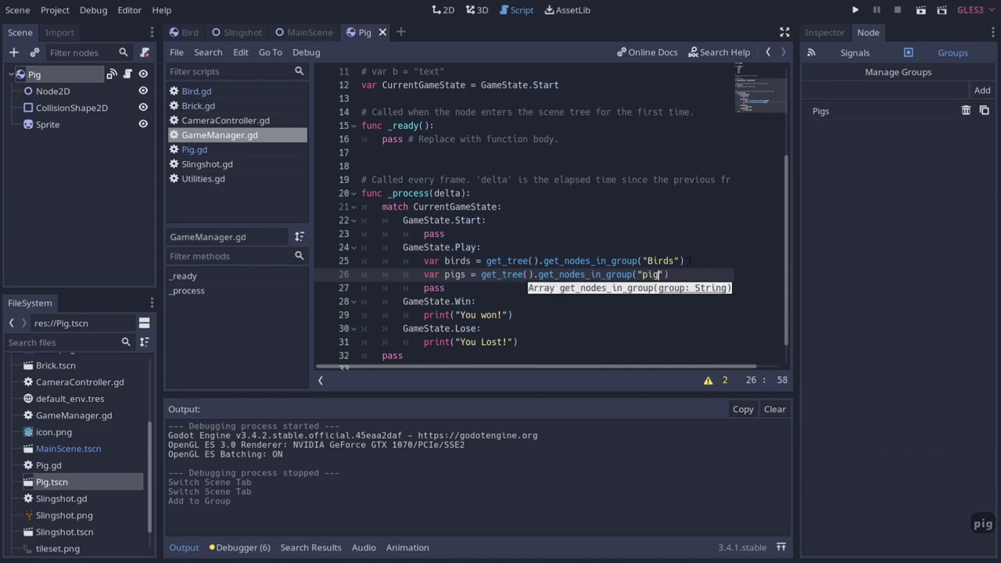
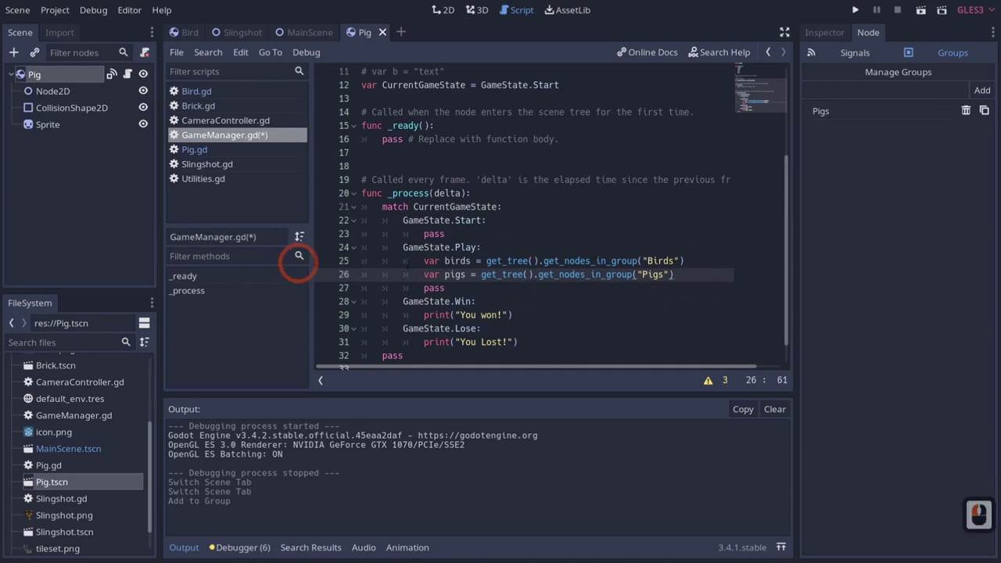
{"action": "key", "text": "Return"}
Step: Write the condition if pigs.size() <= 0: that switches the state to Win
{"action": "type", "text": "ifigs"}
{"action": "key", "text": "Tab"}
{"action": "key", "text": "BackSpace"}
{"action": "type", "text": "is"}
{"action": "key", "text": "BackSpace"}
{"action": "key", "text": "BackSpace"}
{"action": "type", "text": "iz"}
{"action": "key", "text": "Caps_Lock"}
{"action": "key", "text": "Tab"}
{"action": "key", "text": "BackSpace"}
{"action": "key", "text": "BackSpace"}
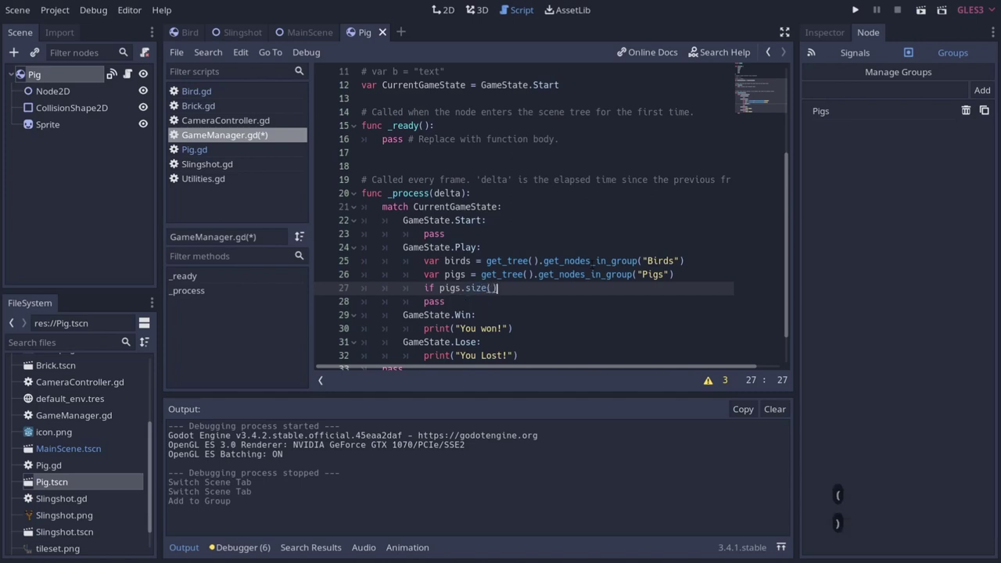
{"action": "key", "text": "("}
{"action": "key", "text": ")"}
{"action": "key", "text": "<"}
{"action": "key", "text": "="}
{"action": "type", "text": "=0"}
{"action": "key", "text": "Return"}
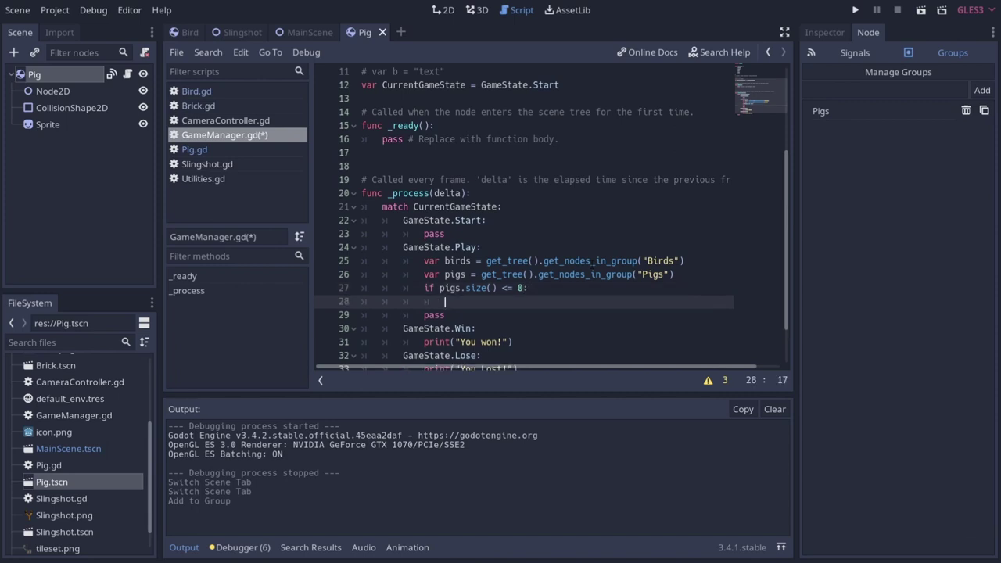
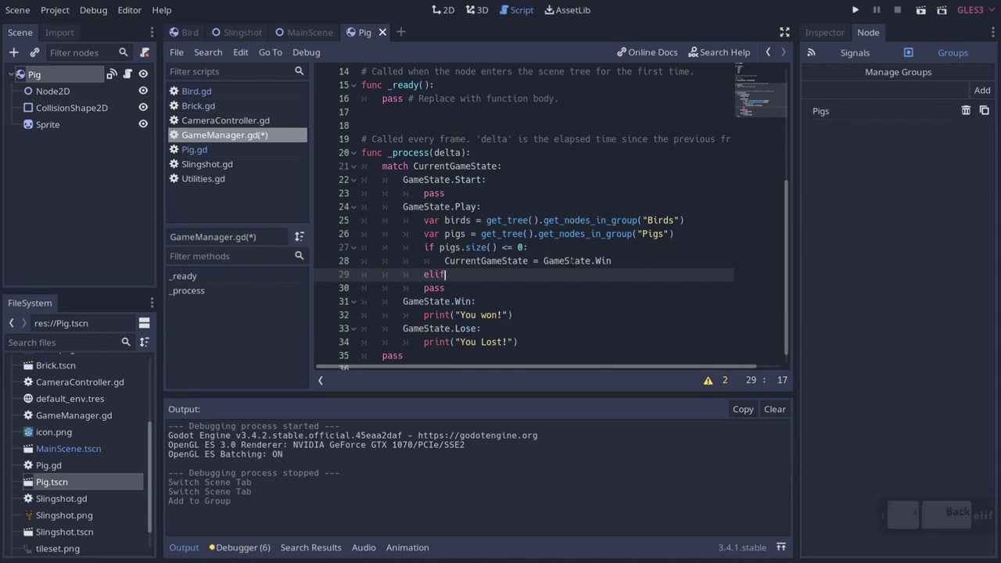
Step: Add the elif birds.size() <= 0: branch with an empty body
{"action": "type", "text": "irds.sid"}
{"action": "key", "text": "BackSpace"}
{"action": "key", "text": "BackSpace"}
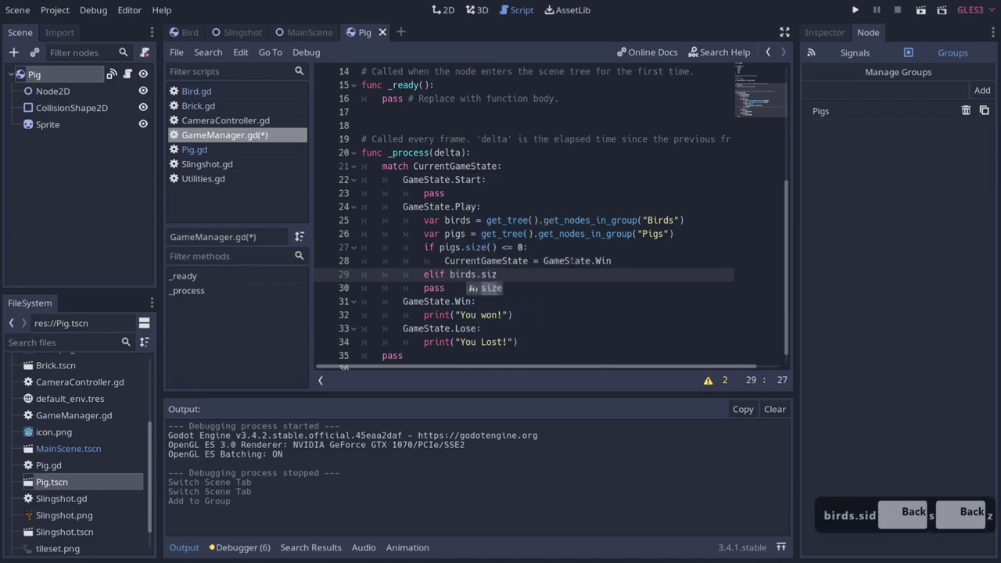
{"action": "key", "text": "Tab"}
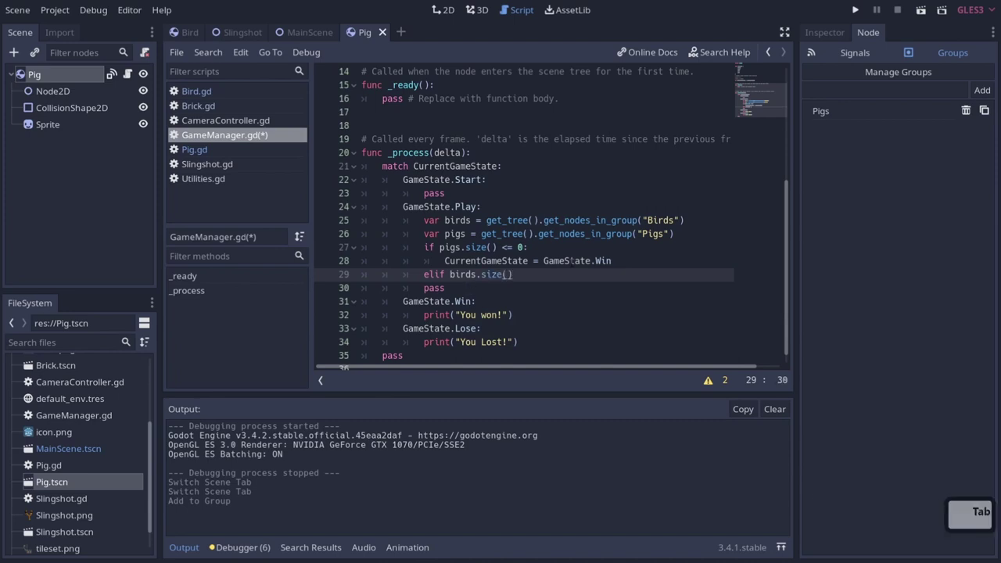
{"action": "type", "text": "=0"}
{"action": "key", "text": "shift+;"}
{"action": "key", "text": "Return"}
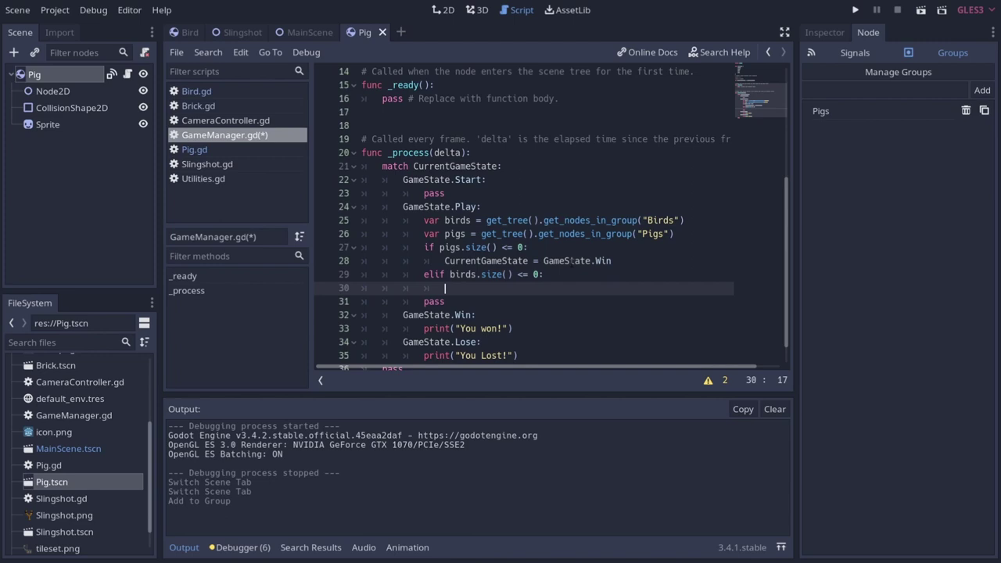
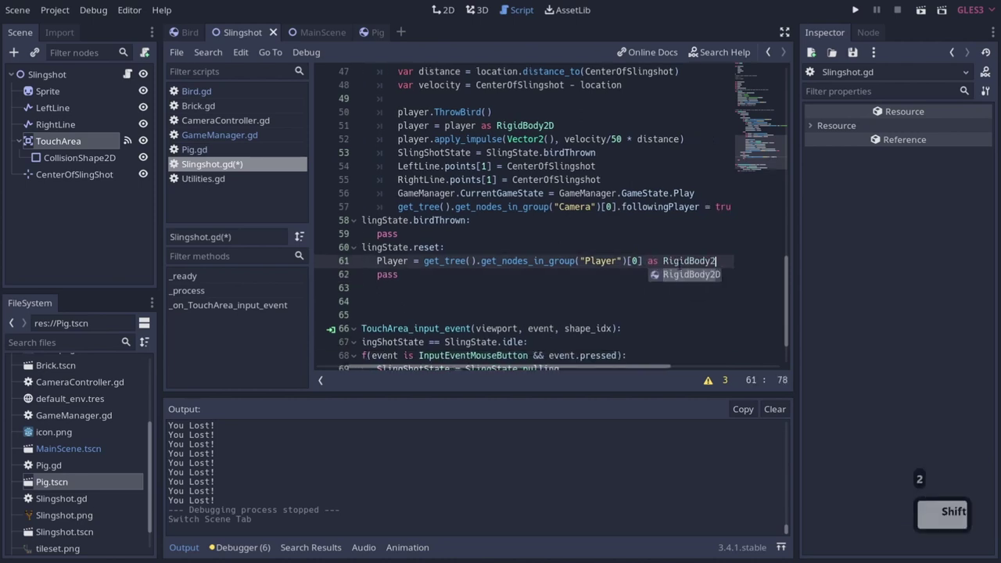
Step: Add a Tween node as a child of the Slingshot root and return to the script
{"action": "key", "text": "Return"}
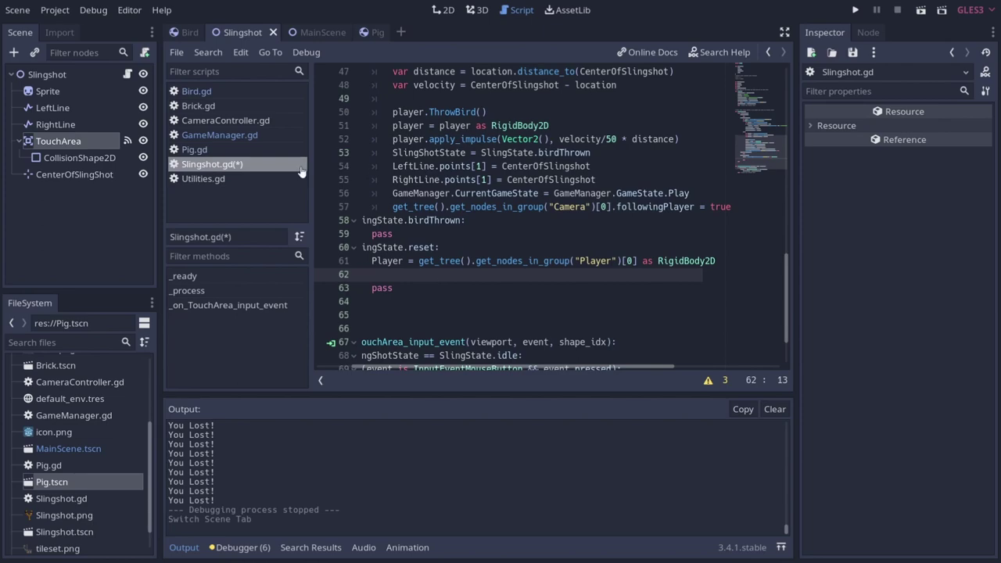
{"action": "right_click", "coordinate": [69, 76]}
{"action": "left_click", "coordinate": [121, 113]}
{"action": "type", "text": "tw"}
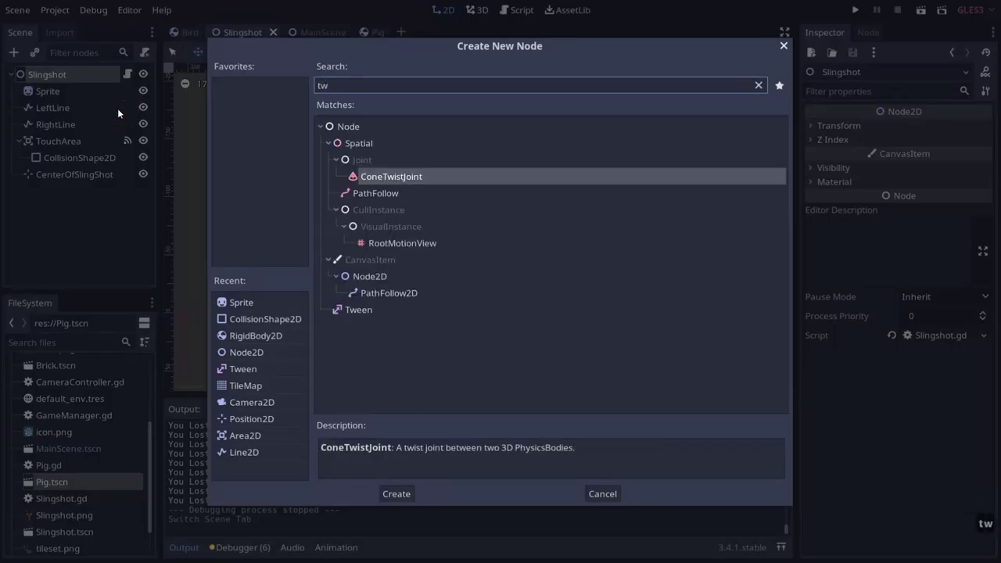
{"action": "type", "text": "een"}
{"action": "key", "text": "Return"}
{"action": "left_click", "coordinate": [129, 76]}
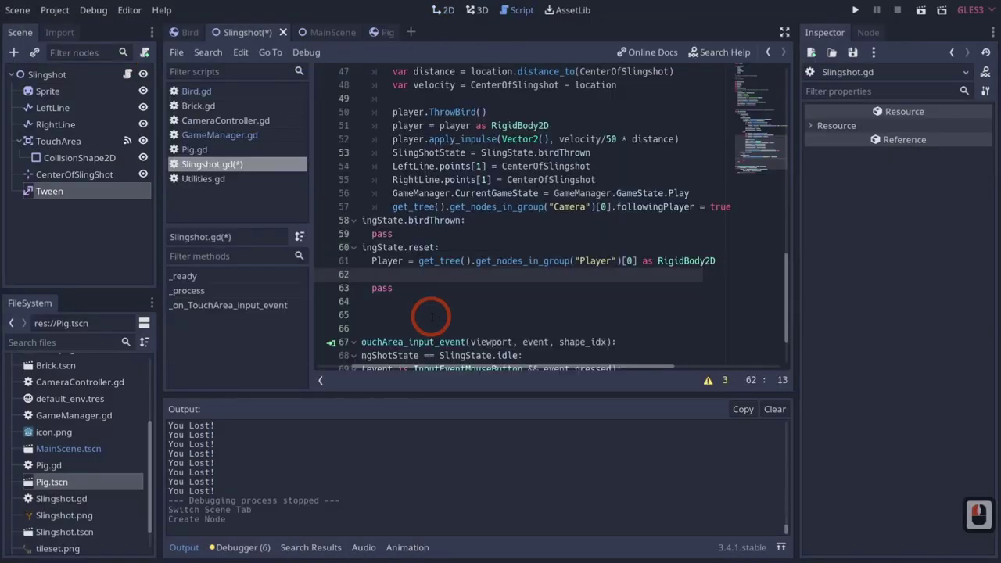
Step: Begin $Tween.interpolate_property on line 62 with Player and the "position" property
{"action": "type", "text": "$e"}
{"action": "key", "text": "BackSpace"}
{"action": "type", "text": "e"}
{"action": "key", "text": "Tab"}
{"action": "type", "text": "nter"}
{"action": "key", "text": "Down"}
{"action": "key", "text": "Down"}
{"action": "key", "text": "Down"}
{"action": "key", "text": "Return"}
{"action": "type", "text": "pa"}
{"action": "key", "text": "Down"}
{"action": "key", "text": "Return"}
{"action": "key", "text": ","}
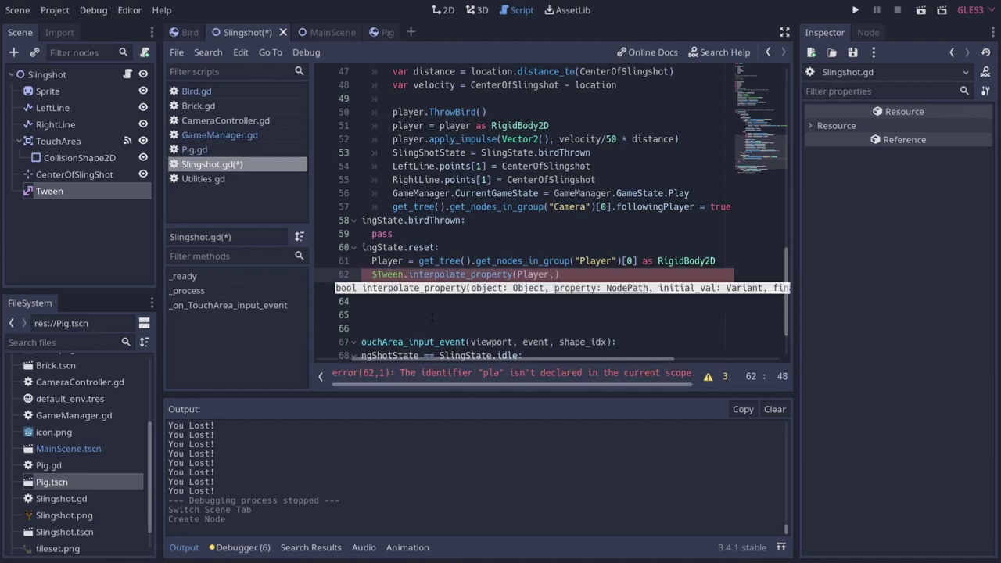
{"action": "type", "text": "p"}
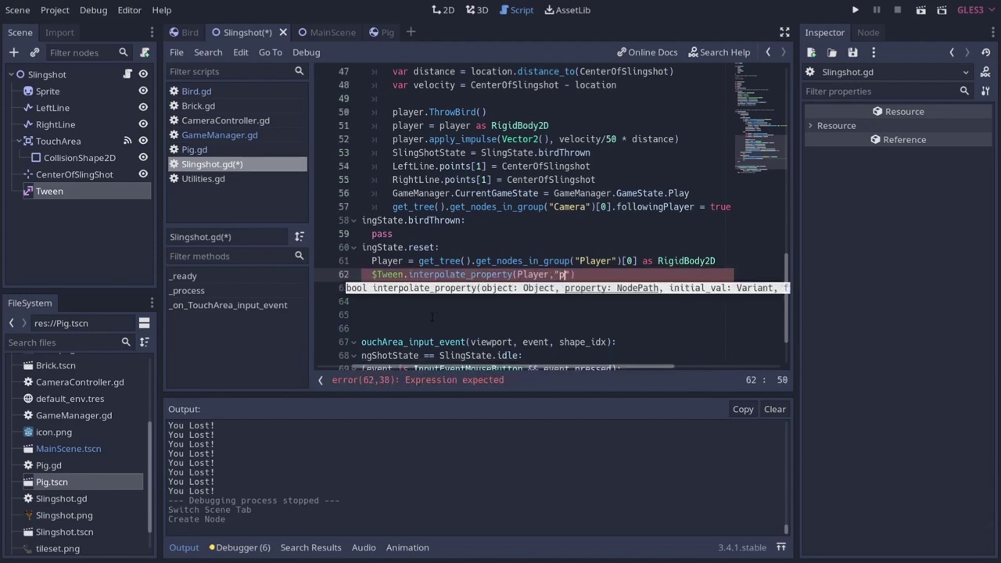
{"action": "type", "text": "osition"}
{"action": "key", "text": "Right"}
{"action": "type", "text": ","}
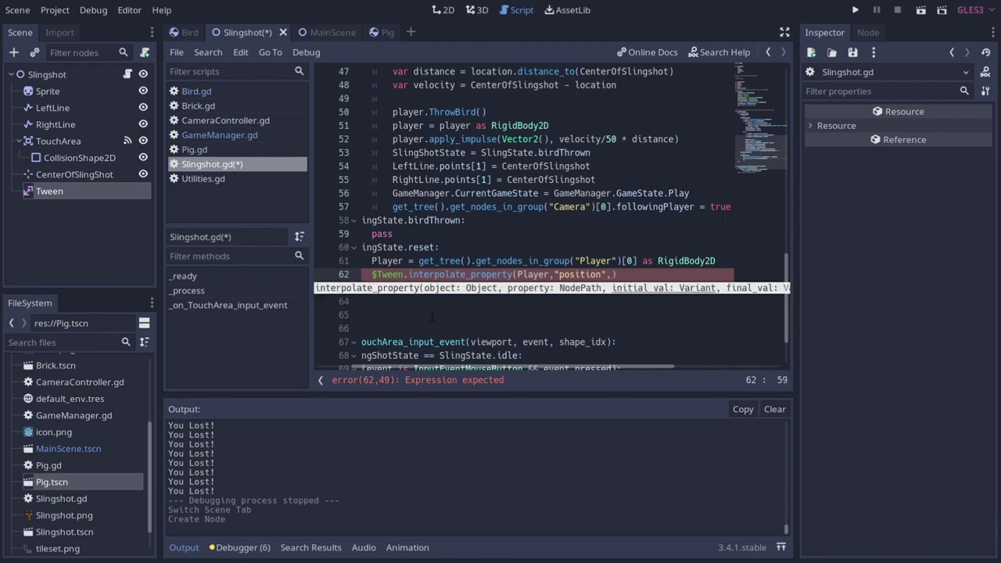
Step: Finish the call with Player.position, CenterOfSlingshot, .5, TRANS_LINEAR, EASE_IN_OUT, and save
{"action": "type", "text": "layer"}
{"action": "key", "text": "Tab"}
{"action": "type", "text": "pos"}
{"action": "key", "text": "Tab"}
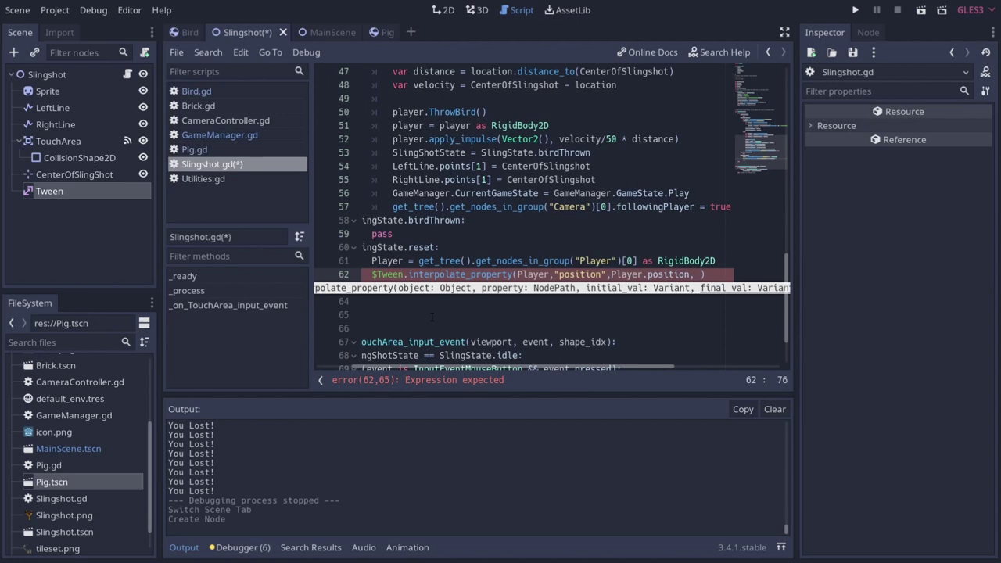
{"action": "type", "text": "enter"}
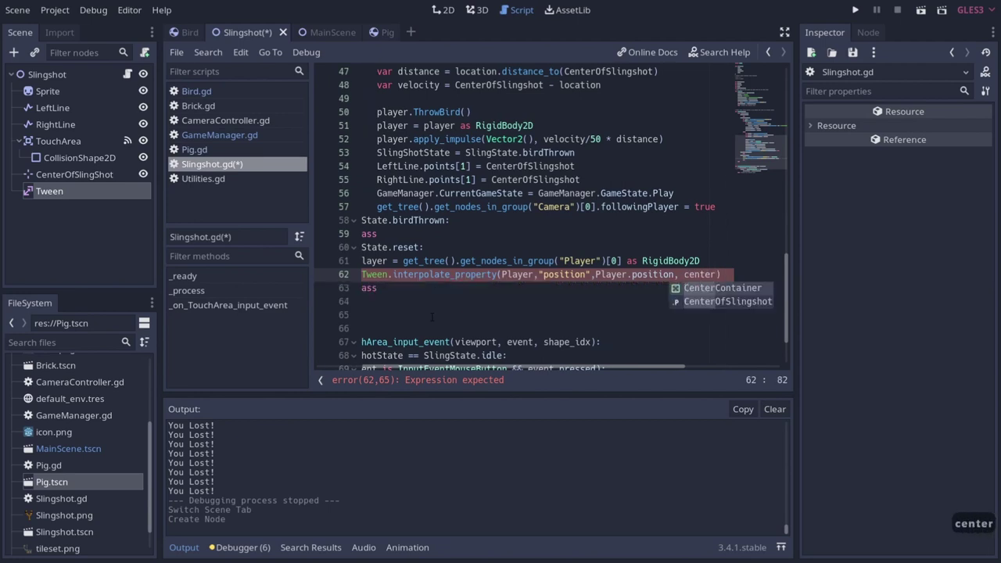
{"action": "key", "text": "Return"}
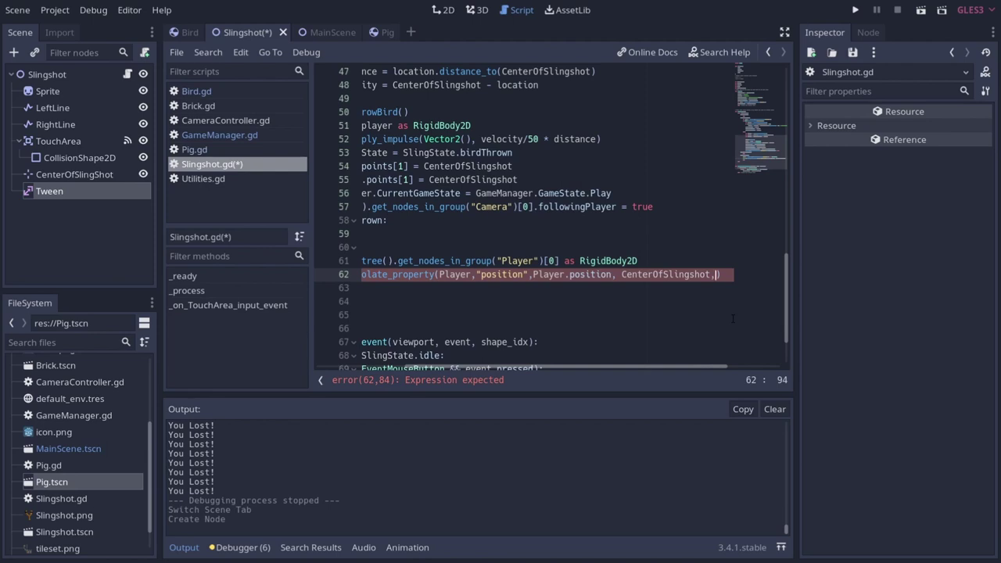
{"action": "type", "text": ".5,"}
{"action": "type", "text": "r"}
{"action": "key", "text": "BackSpace"}
{"action": "key", "text": "Down"}
{"action": "key", "text": "Down"}
{"action": "key", "text": "Down"}
{"action": "key", "text": "Return"}
{"action": "key", "text": ","}
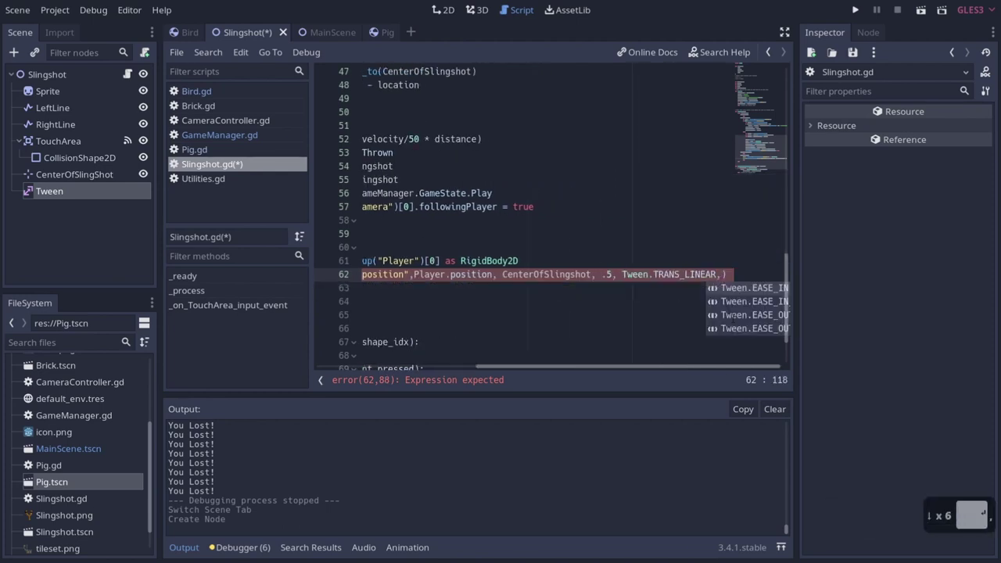
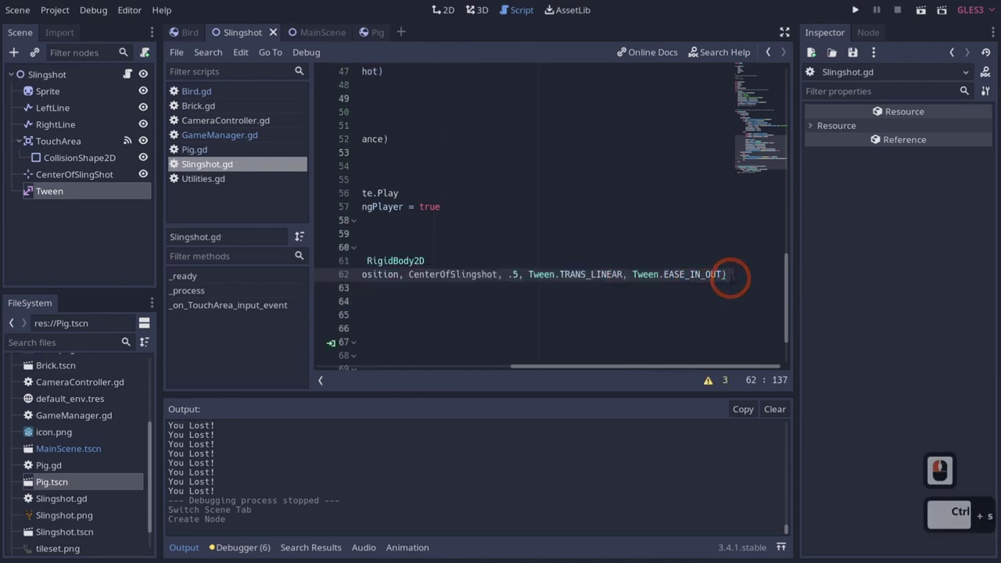
{"action": "key", "text": "ctrl+s"}
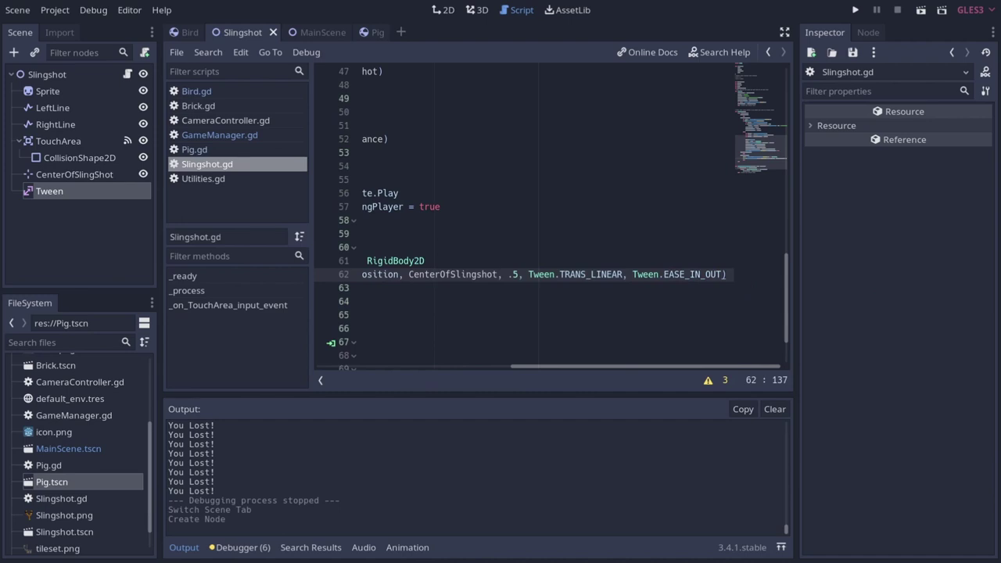
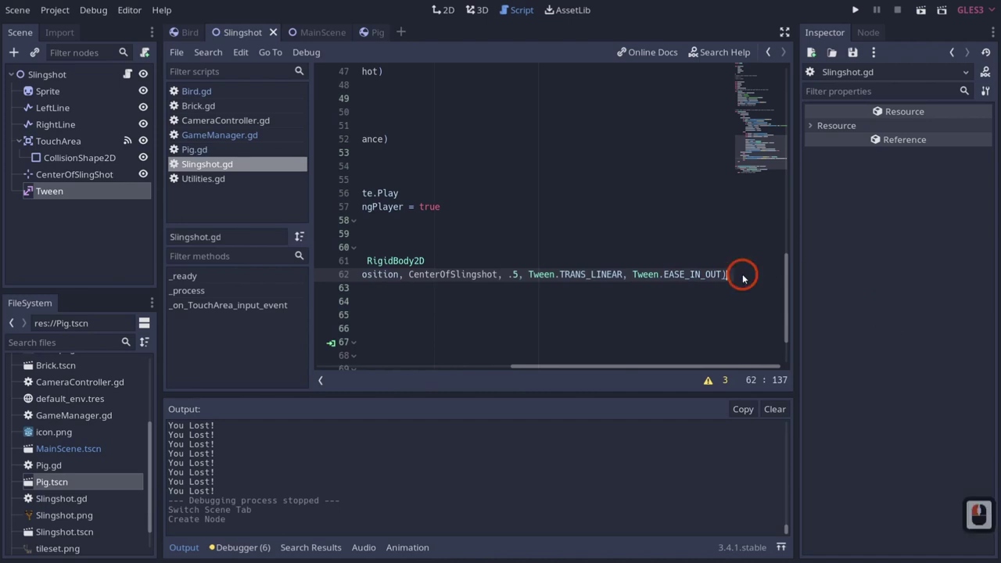
Step: Add $Tween.start() on the line after the interpolate_property call
{"action": "key", "text": "Return"}
{"action": "type", "text": "%"}
{"action": "key", "text": "BackSpace"}
{"action": "key", "text": "BackSpace"}
{"action": "key", "text": "BackSpace"}
{"action": "type", "text": "$w"}
{"action": "key", "text": "Tab"}
{"action": "key", "text": "Tab"}
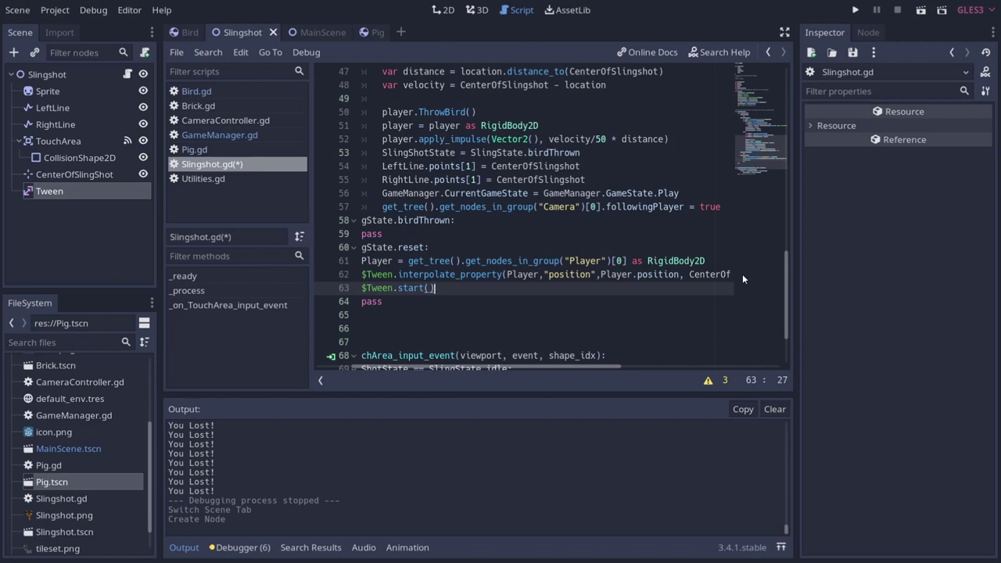
Step: Write the if checking Player.global_position == CenterOfSlingshot
{"action": "type", "text": "layer.g"}
{"action": "key", "text": "BackSpace"}
{"action": "key", "text": "BackSpace"}
{"action": "key", "text": "BackSpace"}
{"action": "type", "text": "yer.glob"}
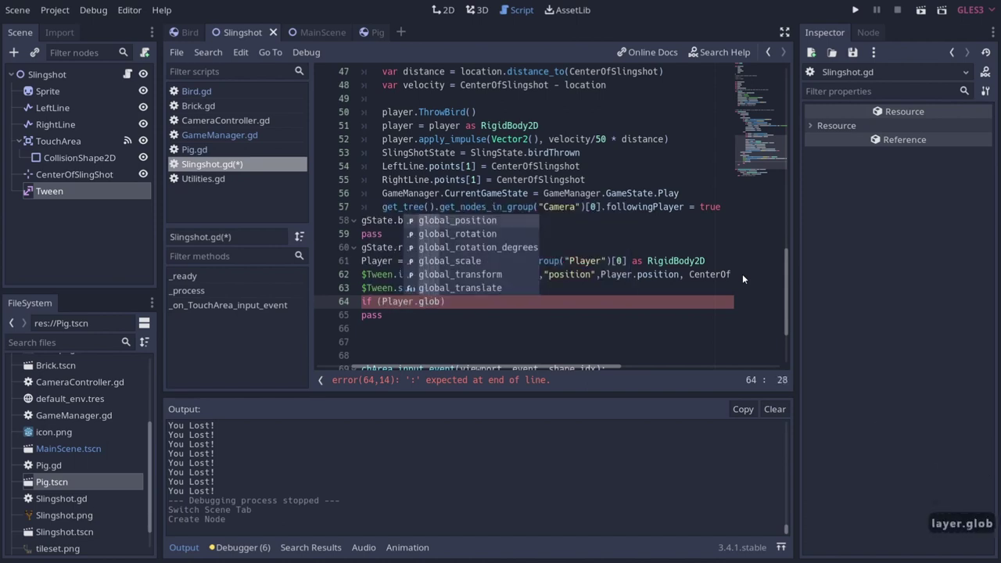
{"action": "key", "text": "Return"}
{"action": "key", "text": "="}
{"action": "key", "text": "="}
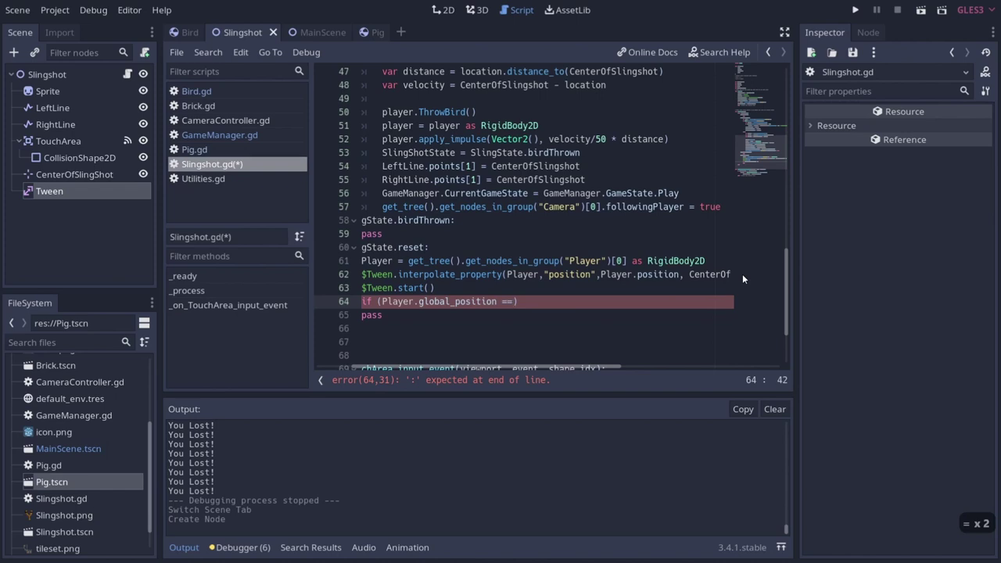
{"action": "type", "text": "center"}
{"action": "key", "text": "Down"}
{"action": "key", "text": "Return"}
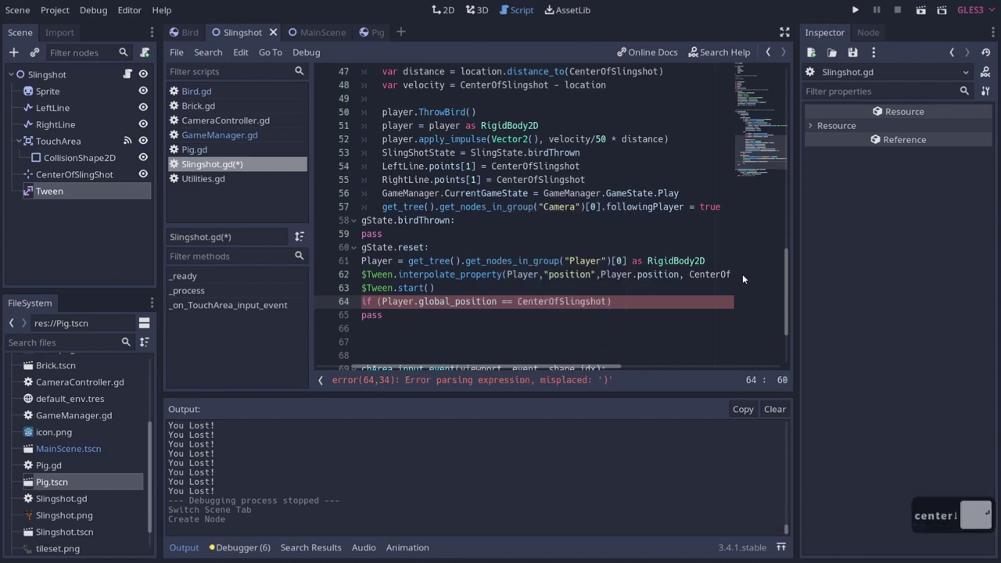
{"action": "key", "text": "."}
{"action": "key", "text": "BackSpace"}
{"action": "key", "text": "Right"}
Step: Inside the if, set SlingShotState = SlingState.idle
{"action": "key", "text": "Return"}
{"action": "key", "text": "BackSpace"}
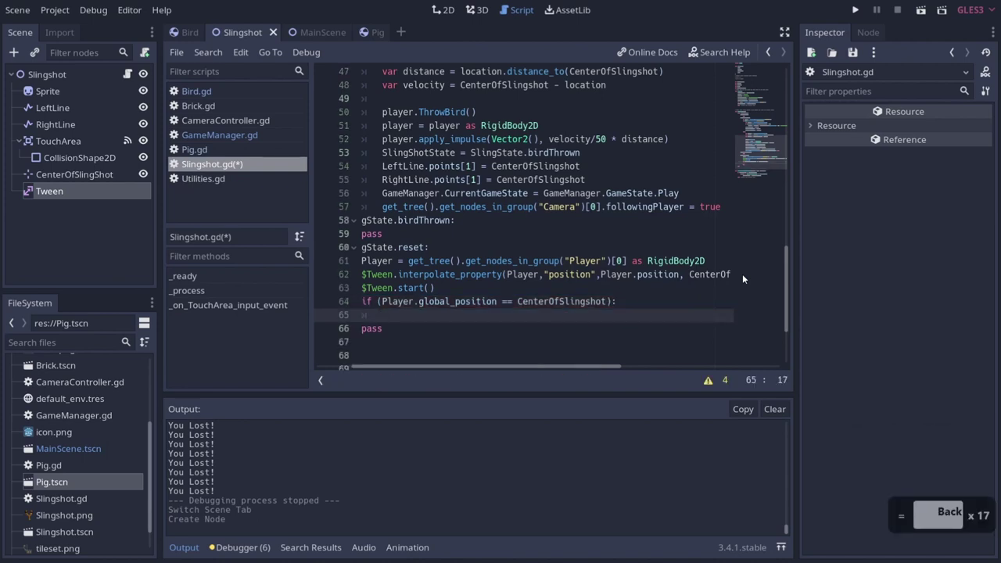
{"action": "type", "text": "gh"}
{"action": "key", "text": "BackSpace"}
{"action": "key", "text": "BackSpace"}
{"action": "type", "text": "g"}
{"action": "key", "text": "Return"}
{"action": "key", "text": "="}
{"action": "key", "text": "s"}
{"action": "type", "text": "= sling"}
{"action": "key", "text": "Down"}
{"action": "key", "text": "Return"}
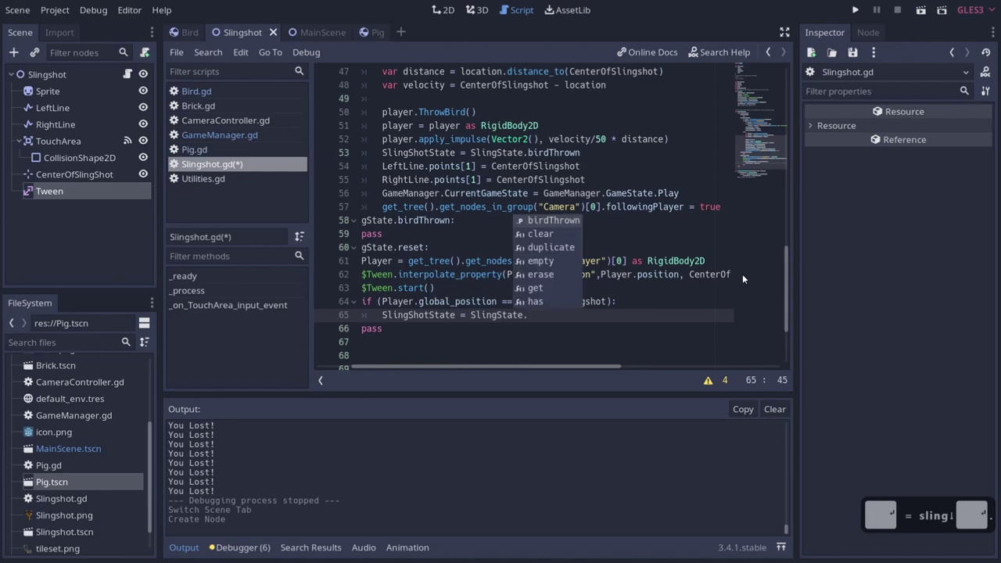
{"action": "type", "text": "in"}
{"action": "key", "text": "BackSpace"}
{"action": "type", "text": "e"}
{"action": "key", "text": "Return"}
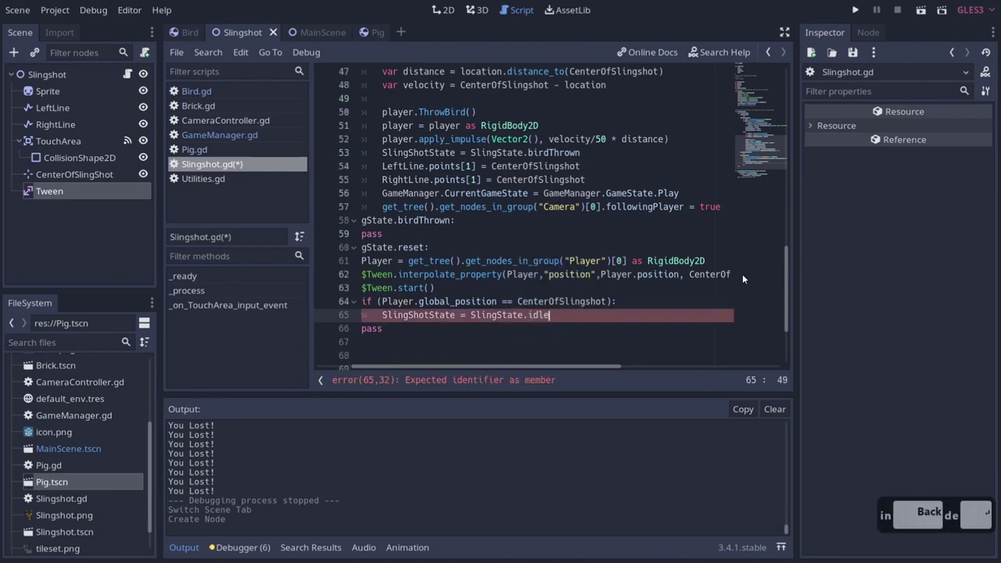
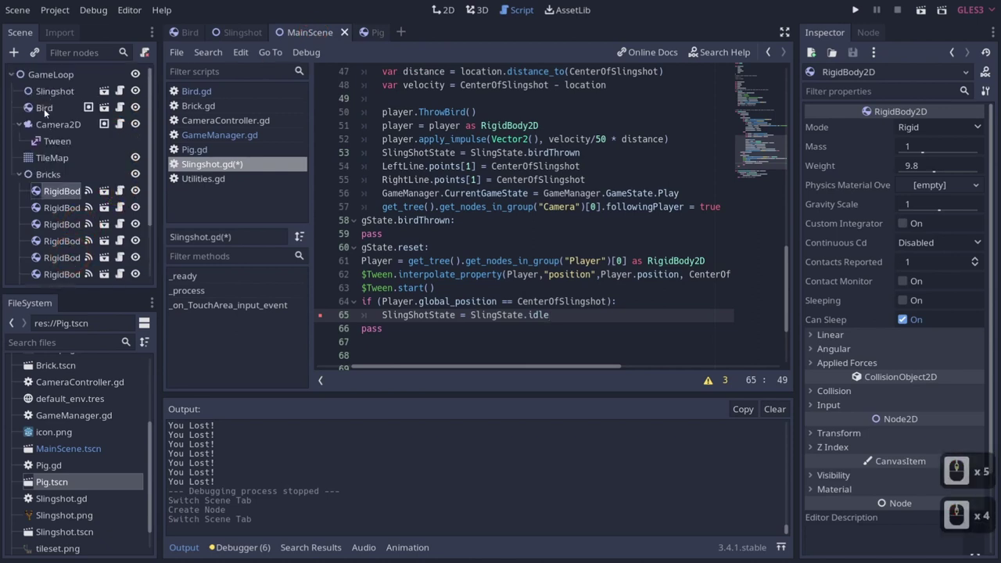
Step: Duplicate Bird to make Bird2 in MainScene, run the game and try flinging both birds
{"action": "left_click", "coordinate": [47, 111]}
{"action": "key", "text": "ctrl+d"}
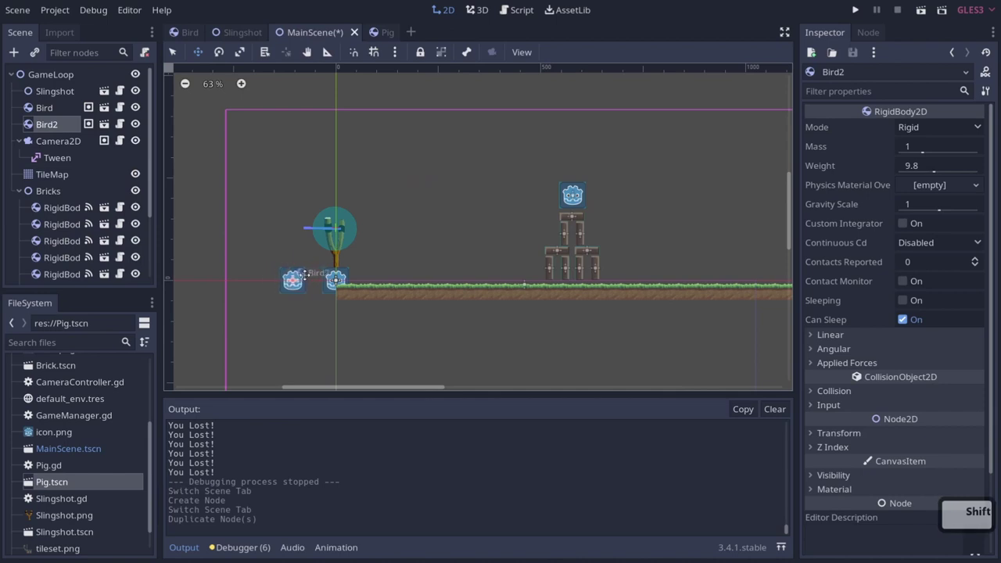
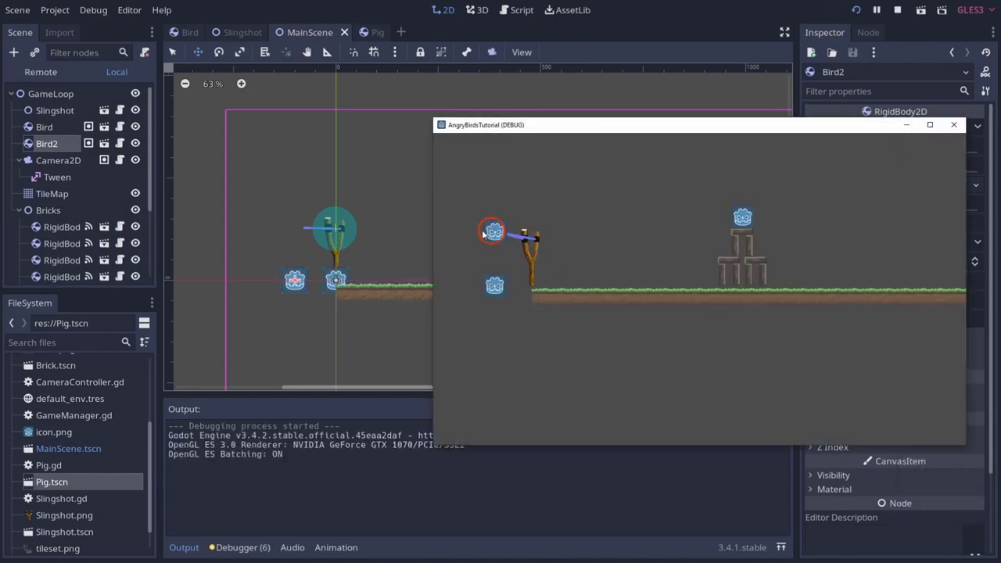
{"action": "left_click", "coordinate": [497, 213]}
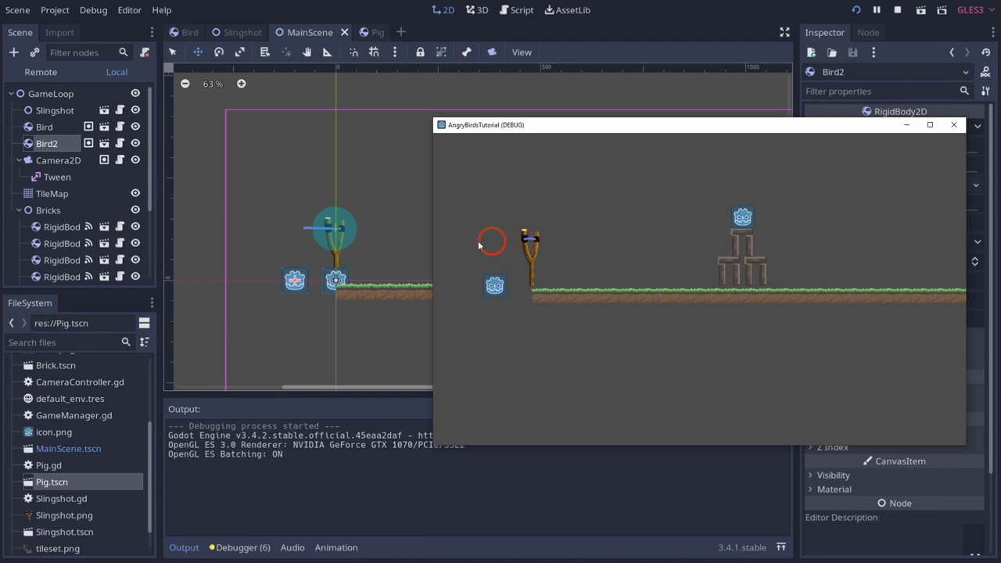
{"action": "left_click", "coordinate": [517, 238]}
{"action": "left_click", "coordinate": [495, 243]}
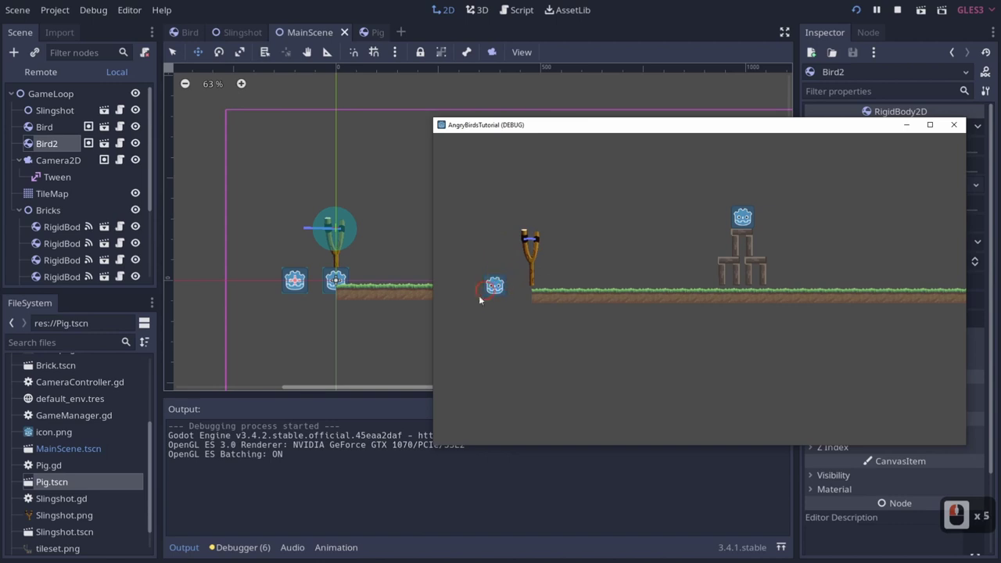
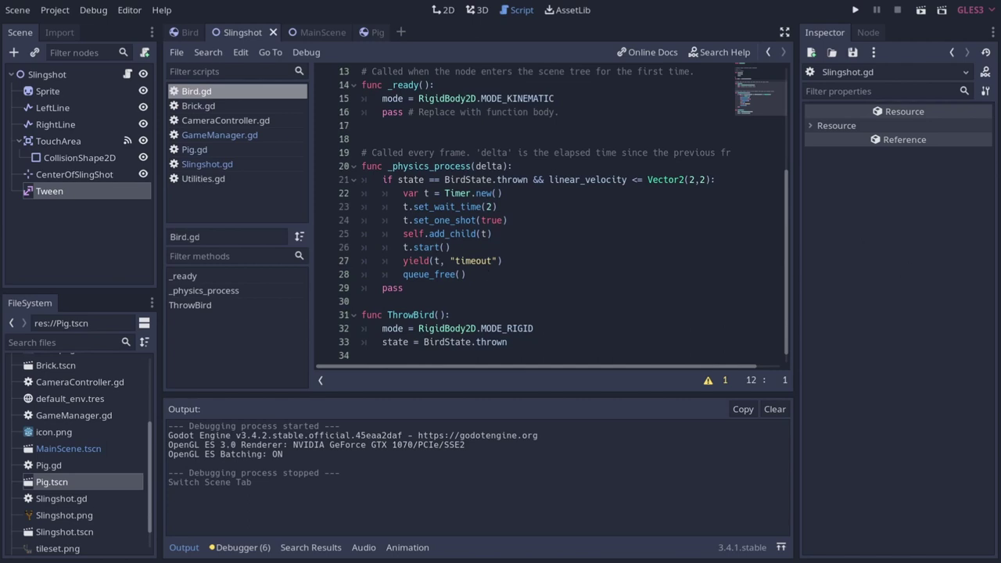
Step: Edit Bird.gd's throw-cleanup code before opening the Slingshot scene's Groups panel
{"action": "key", "text": "BackSpace"}
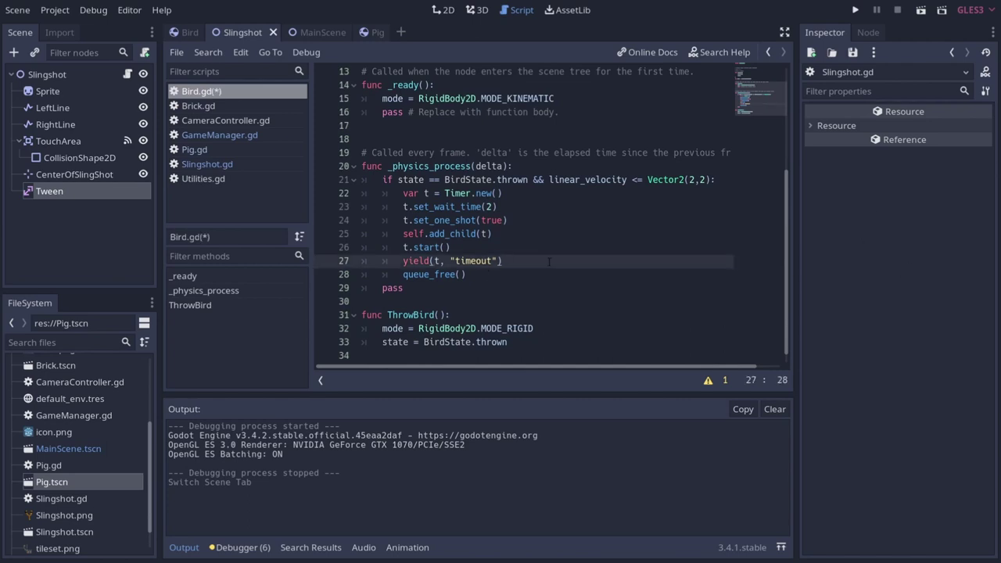
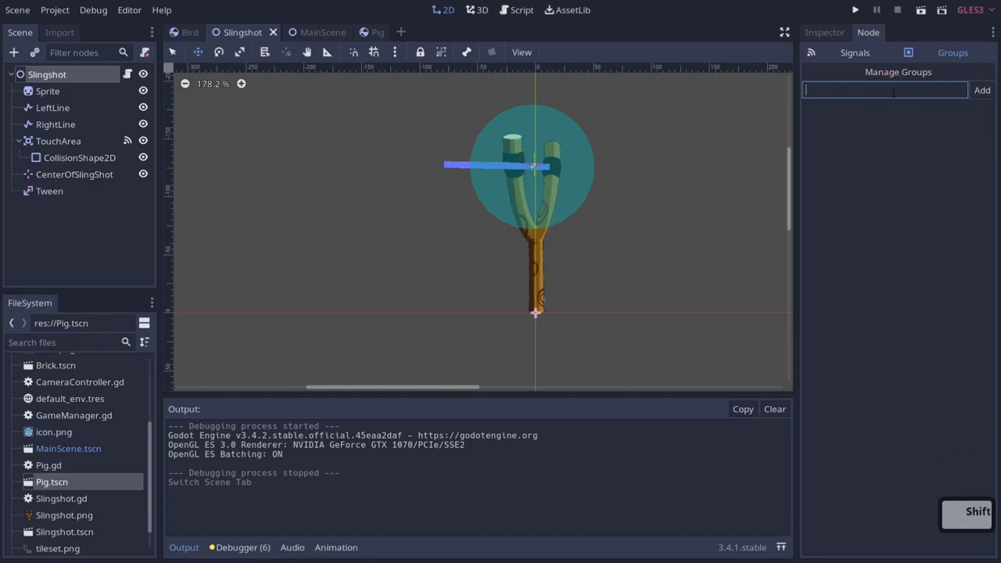
Step: Add the Slingshot node to a group named Slingshot and return to the script
{"action": "type", "text": "s"}
{"action": "type", "text": "ngshot"}
{"action": "key", "text": "Return"}
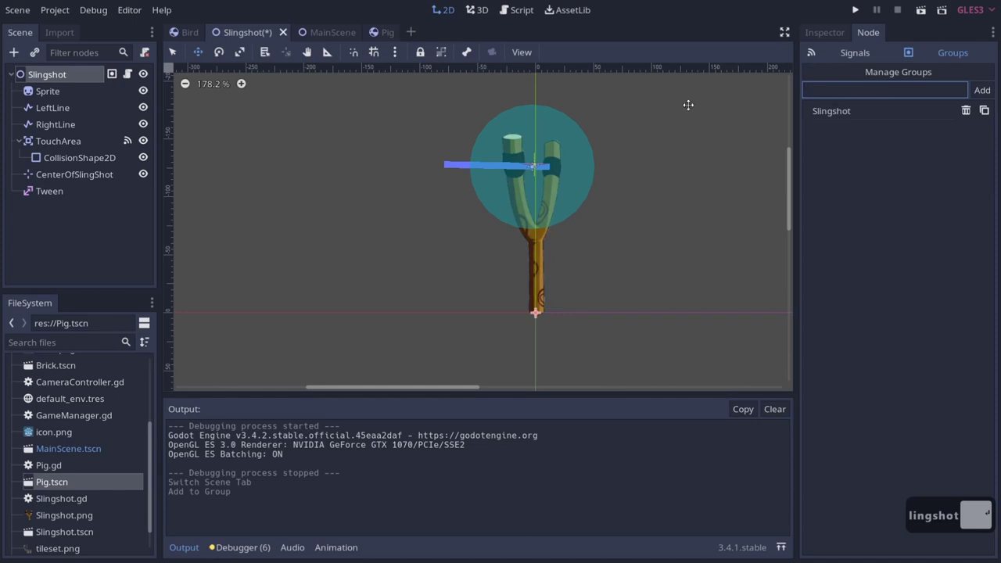
{"action": "left_click", "coordinate": [134, 69]}
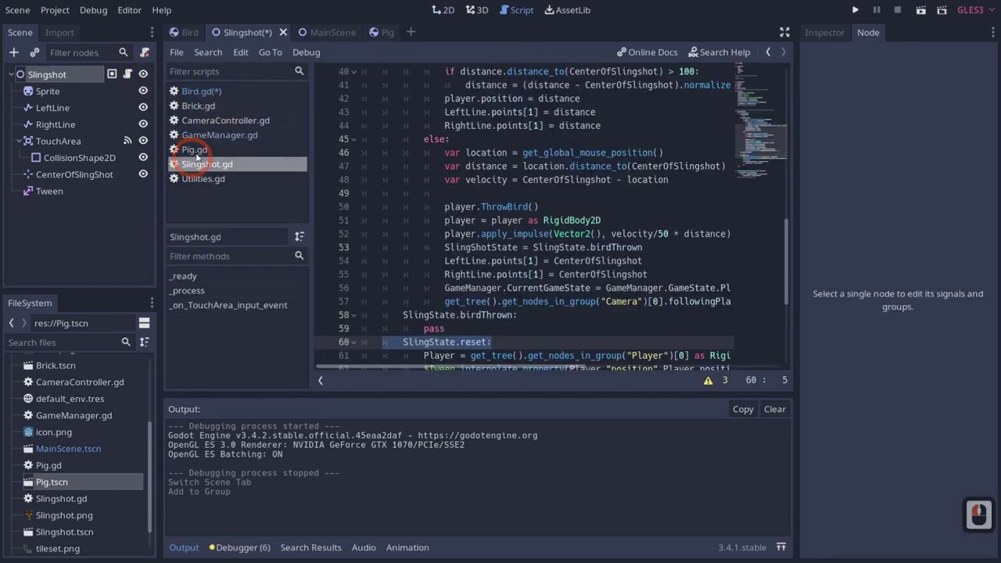
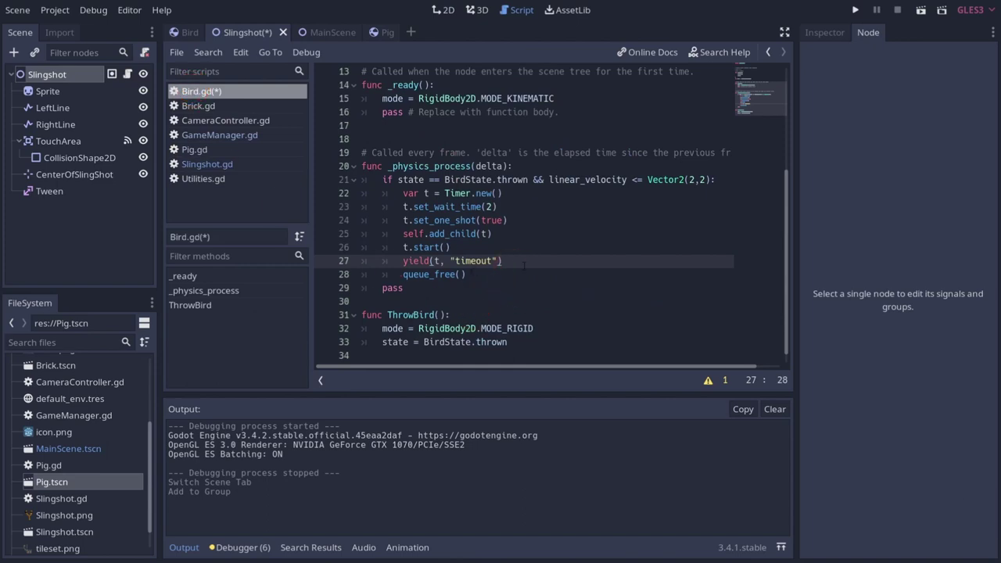
Step: After the yield, write get_tree().get_nodes_in_group("Slingshot")[0] and check Slingshot.gd's state variable name
{"action": "key", "text": "Return"}
{"action": "type", "text": "gettre"}
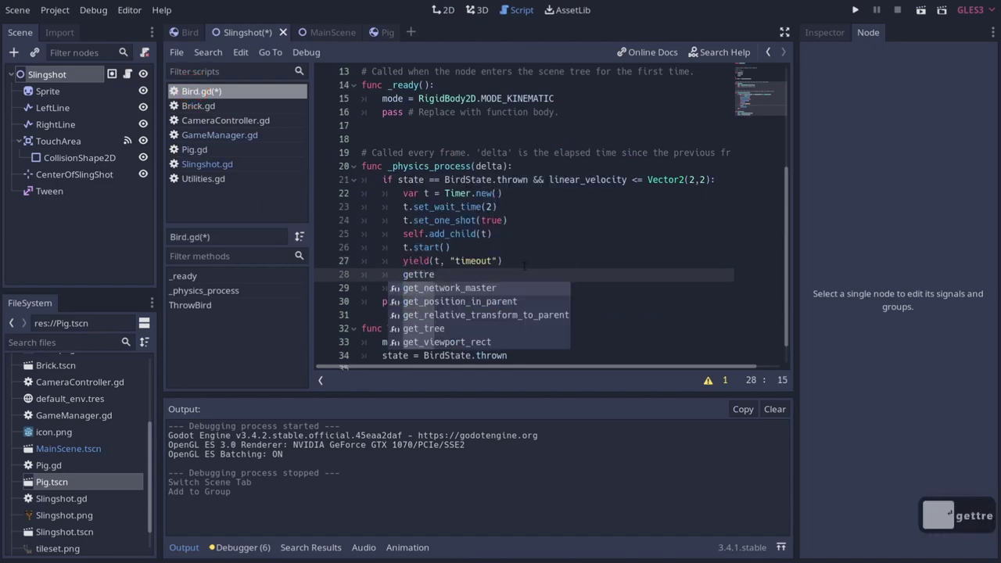
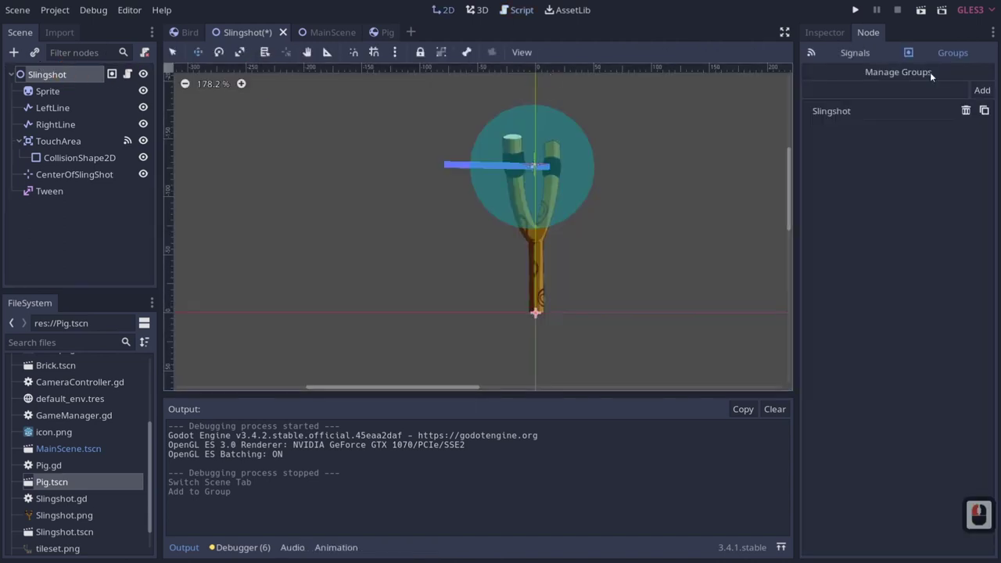
{"action": "left_click", "coordinate": [128, 76]}
{"action": "left_click", "coordinate": [229, 100]}
{"action": "type", "text": "[]"}
{"action": "key", "text": "Left"}
{"action": "type", "text": "0"}
{"action": "key", "text": "Right"}
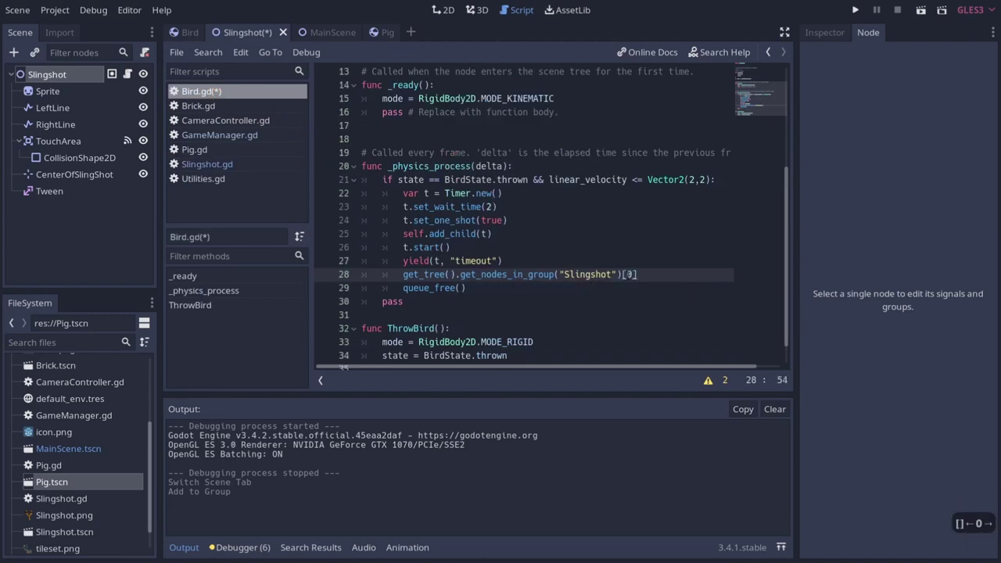
{"action": "type", "text": ".slingshot"}
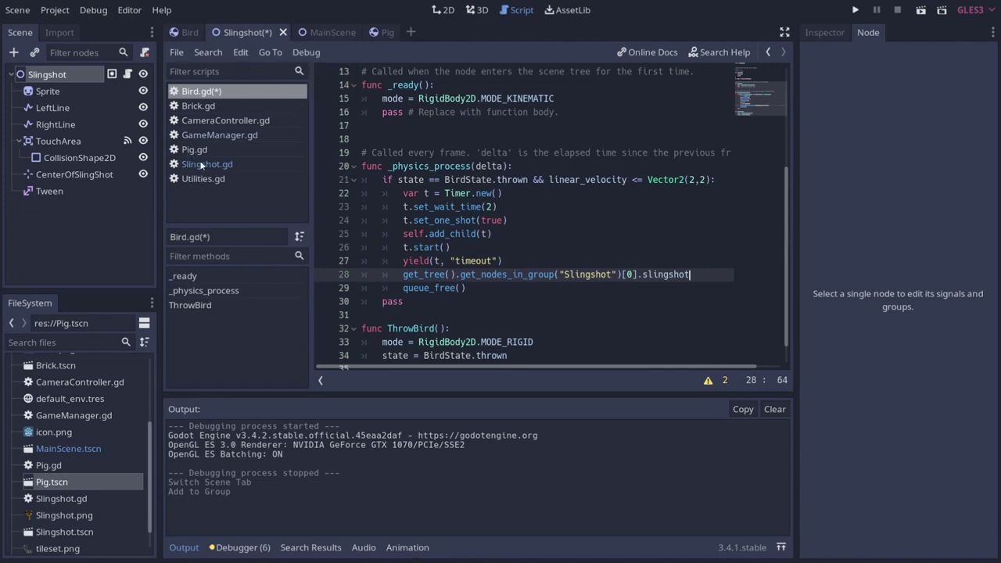
{"action": "left_click", "coordinate": [212, 167]}
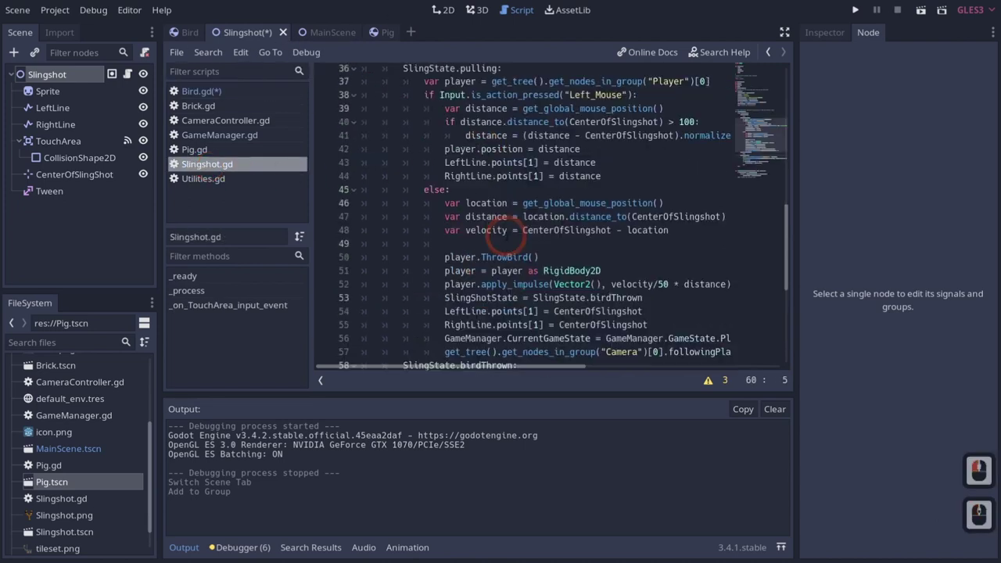
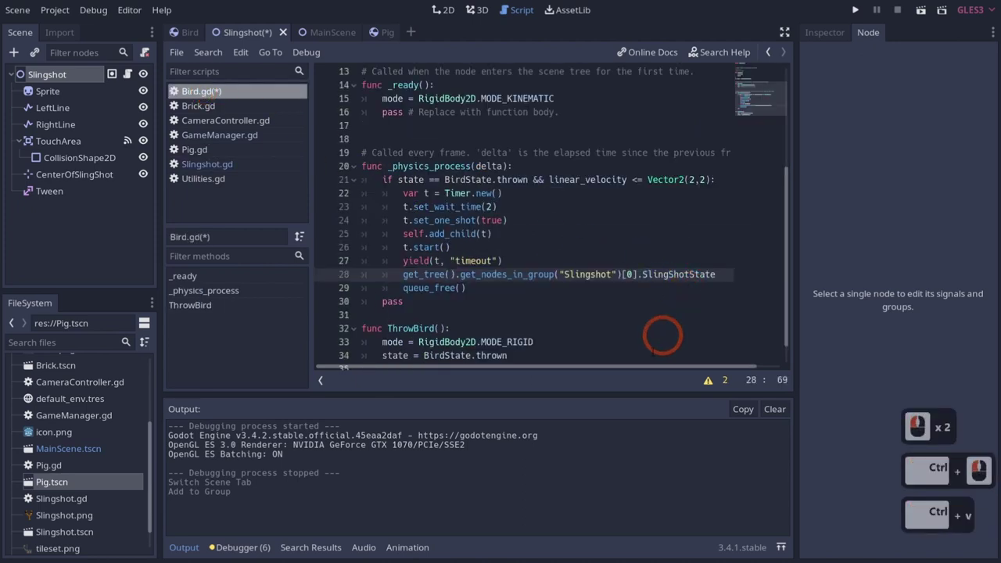
Step: Store the lookup in var slingshot and set slingshot.SlingShotState = slingshot.SlingState.reset
{"action": "key", "text": "="}
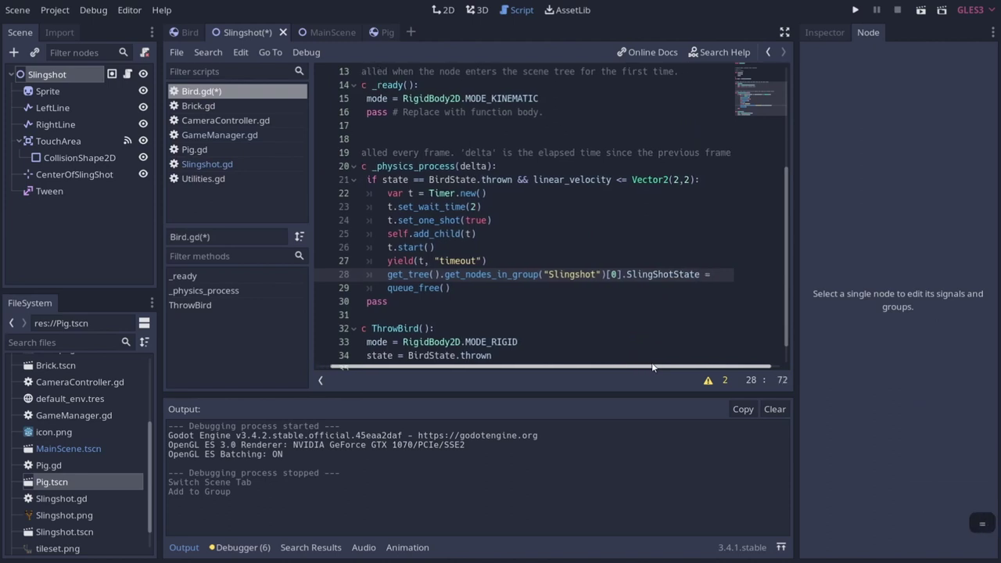
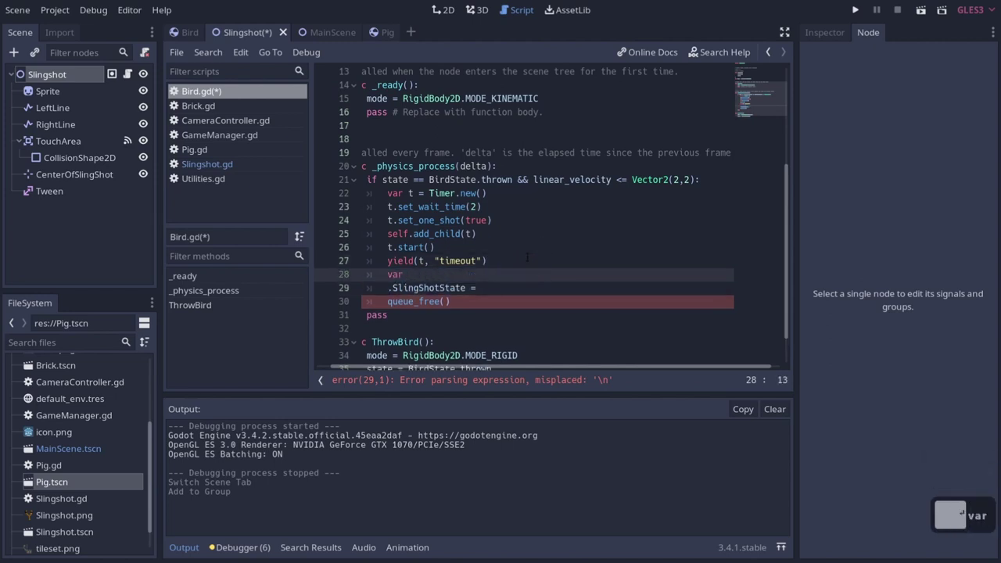
{"action": "key", "text": "BackSpace"}
{"action": "type", "text": "inghot ="}
{"action": "key", "text": "ctrl+v"}
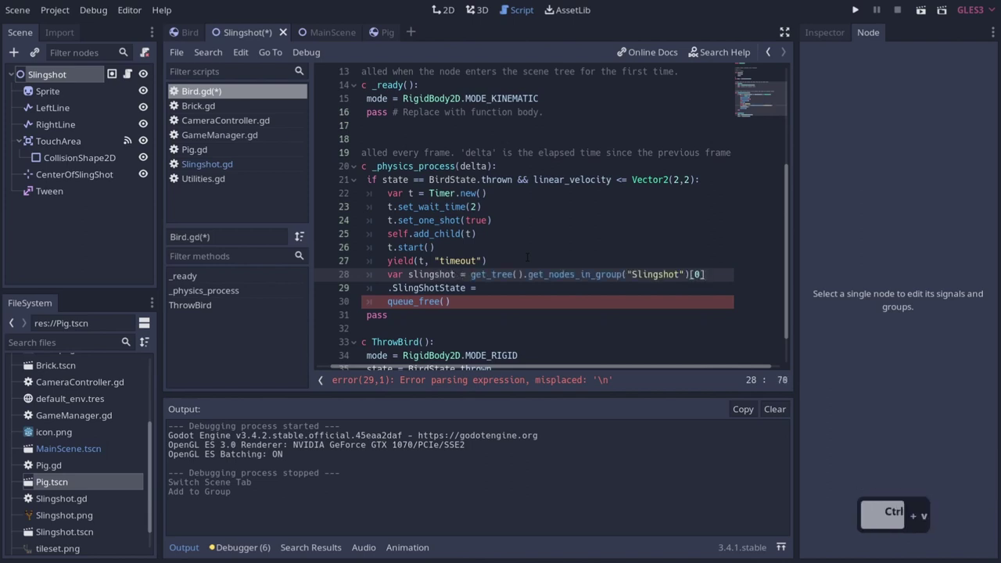
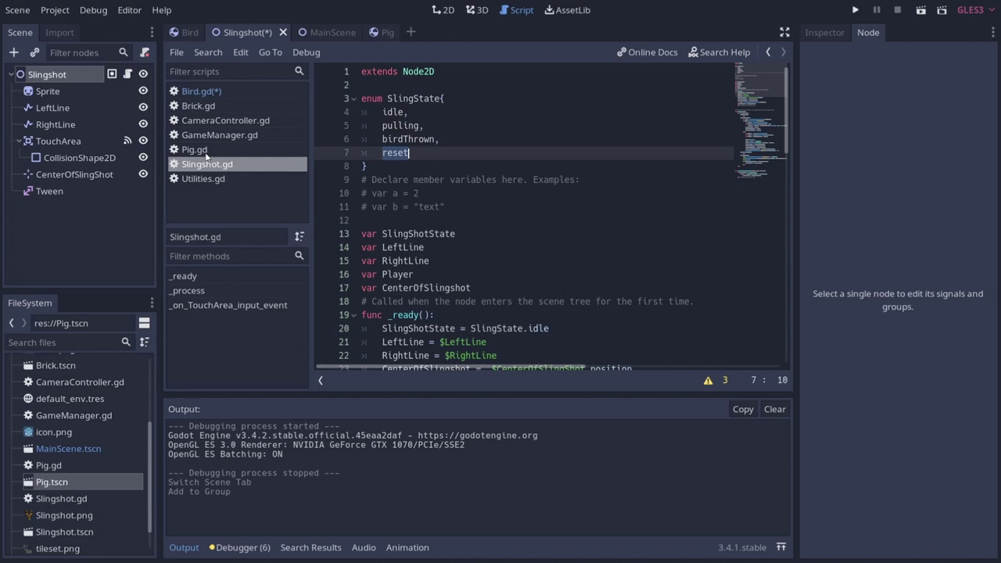
{"action": "double_click", "coordinate": [231, 176]}
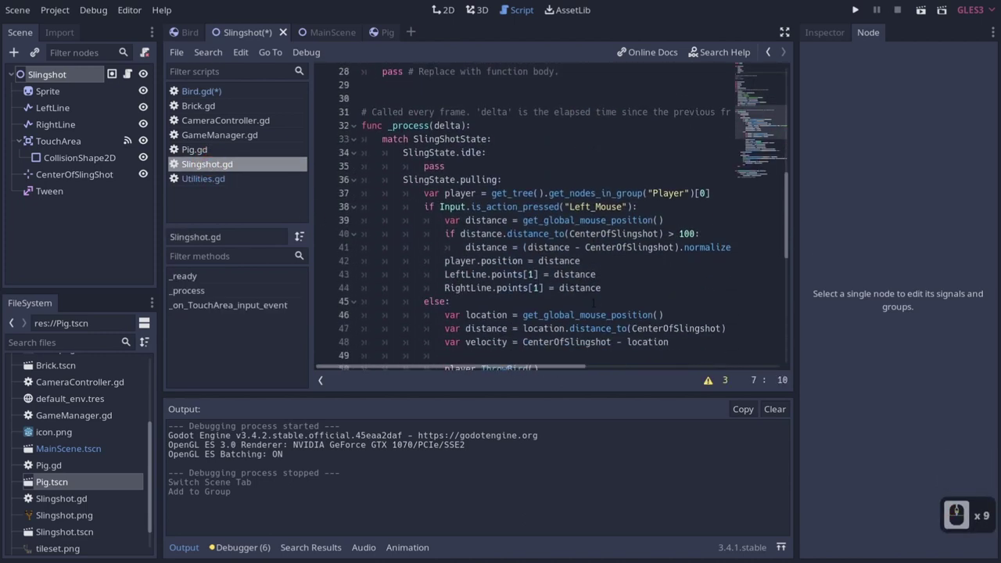
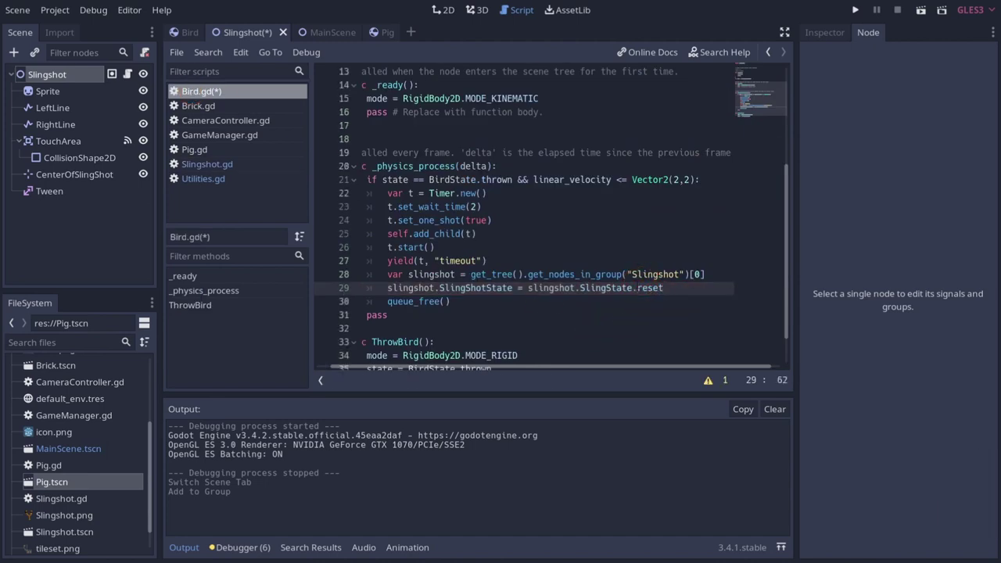
Step: Save, run the game and try pulling the bird sitting on the slingshot
{"action": "key", "text": "ctrl+s"}
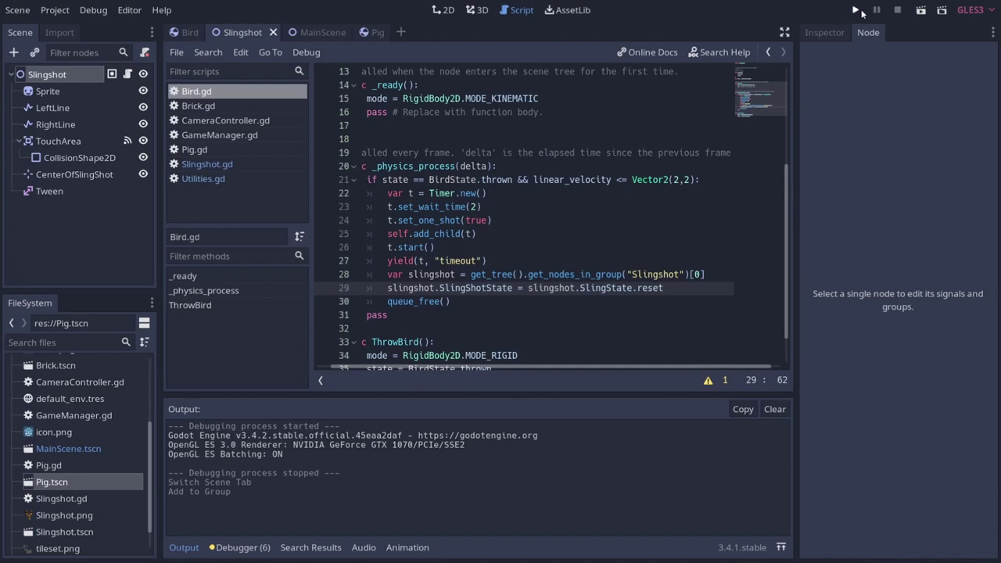
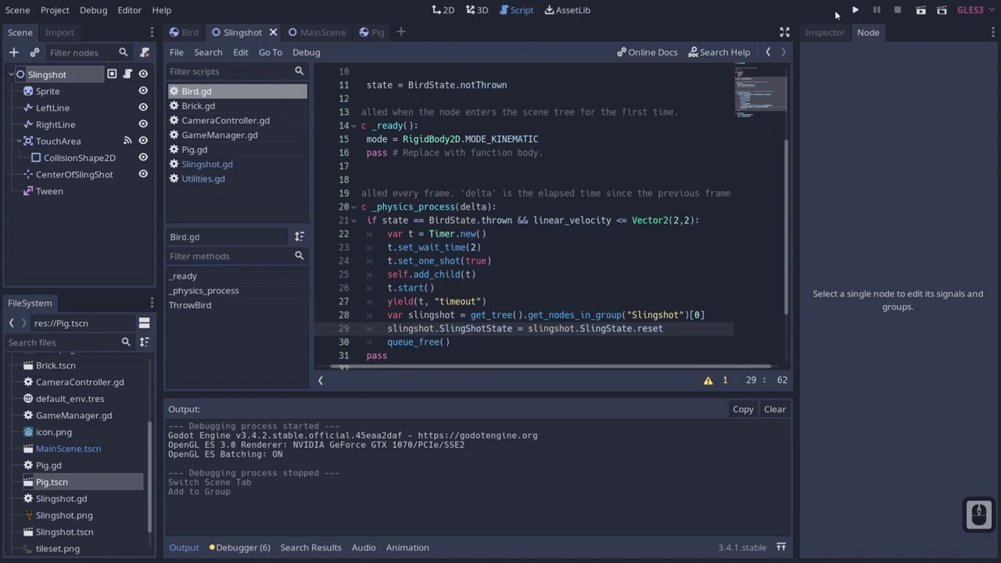
{"action": "left_click", "coordinate": [864, 16]}
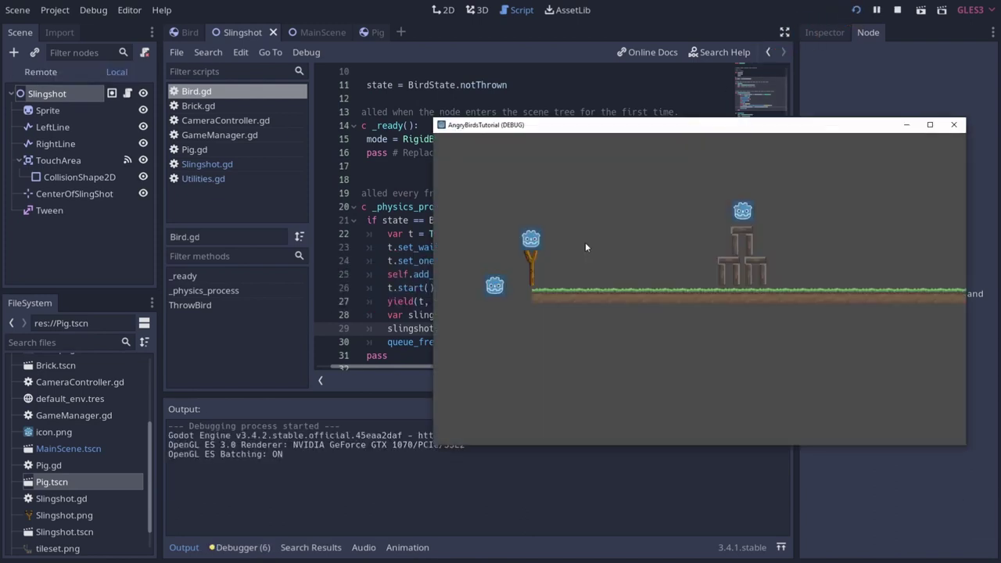
{"action": "left_click", "coordinate": [491, 203]}
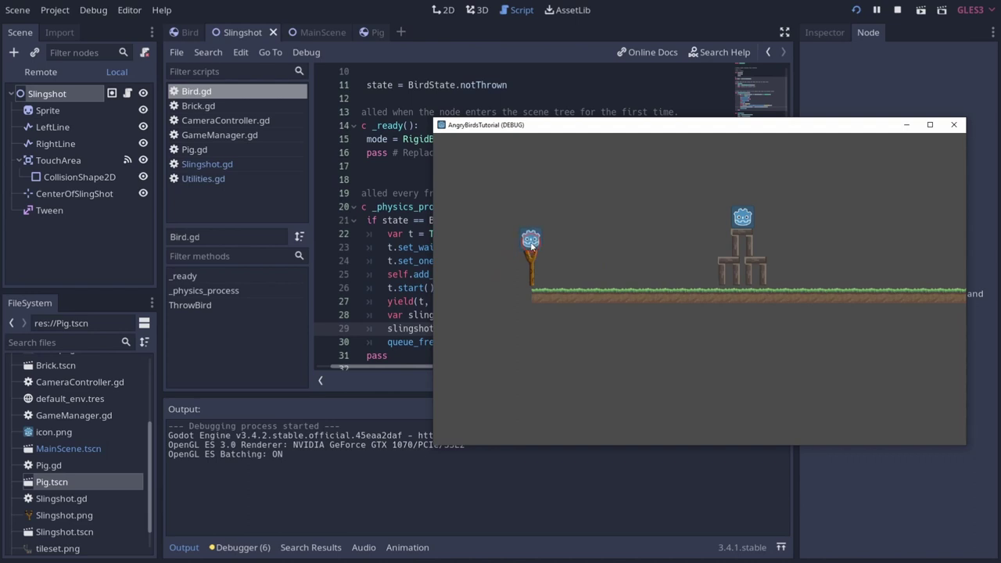
{"action": "left_click", "coordinate": [520, 244]}
{"action": "left_click", "coordinate": [531, 247]}
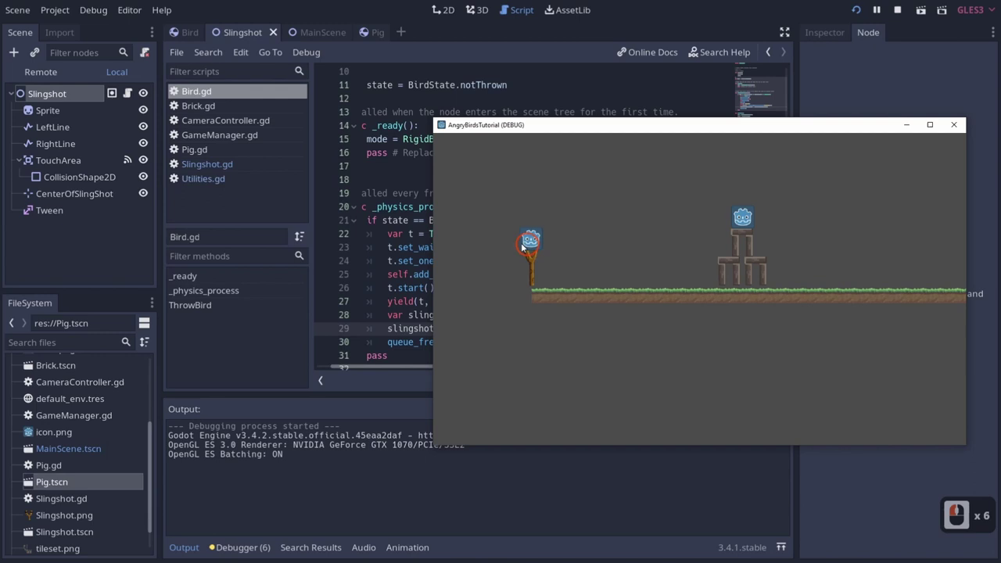
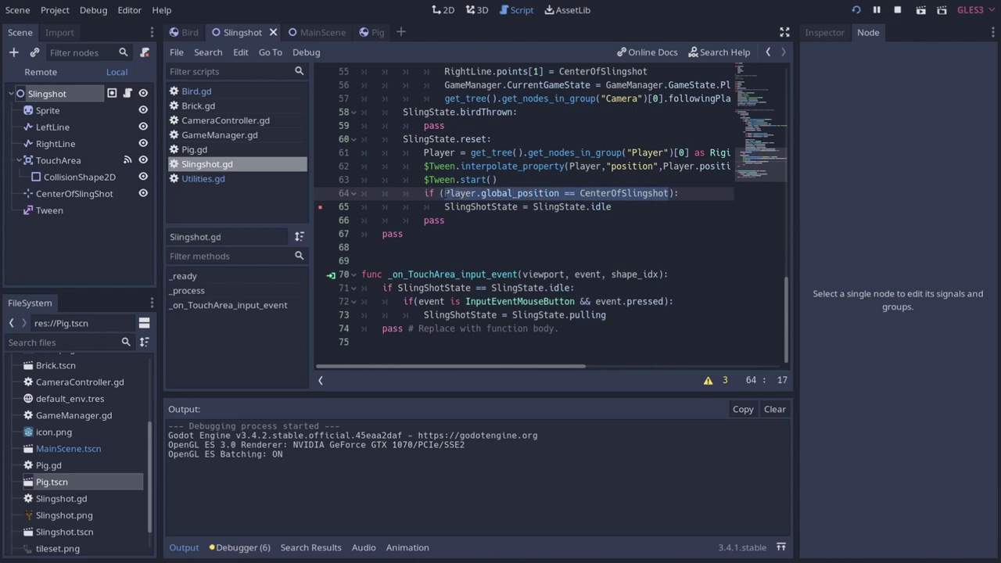
Step: Replace the == on line 64 with Player.global_position - CenterOfSlingshot in parentheses
{"action": "key", "text": "Right"}
{"action": "key", "text": "Right"}
{"action": "key", "text": "Right"}
{"action": "key", "text": "Right"}
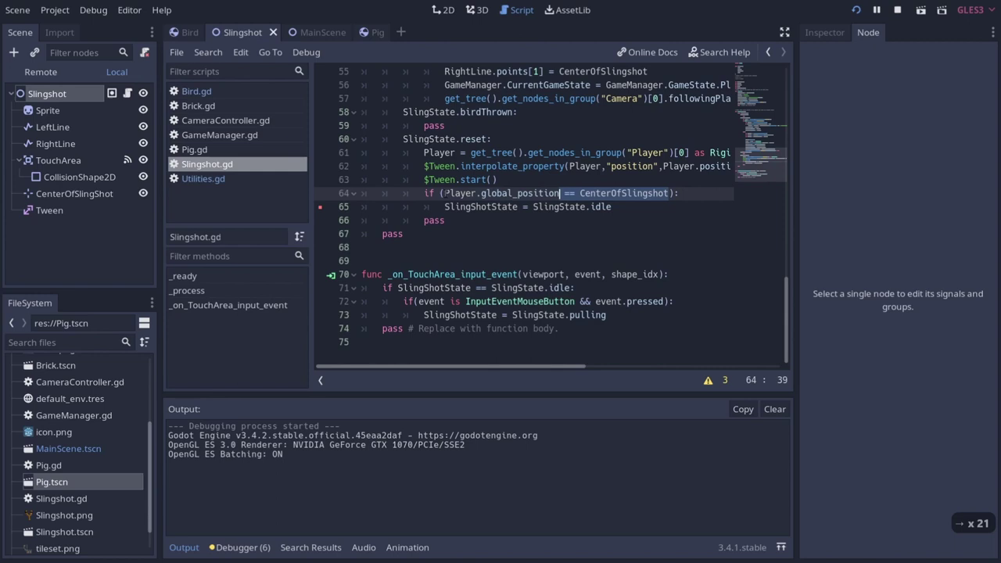
{"action": "key", "text": "BackSpace"}
{"action": "key", "text": "BackSpace"}
{"action": "key", "text": "BackSpace"}
{"action": "type", "text": "e"}
{"action": "key", "text": "BackSpace"}
{"action": "key", "text": "BackSpace"}
{"action": "type", "text": "enter"}
{"action": "key", "text": "Return"}
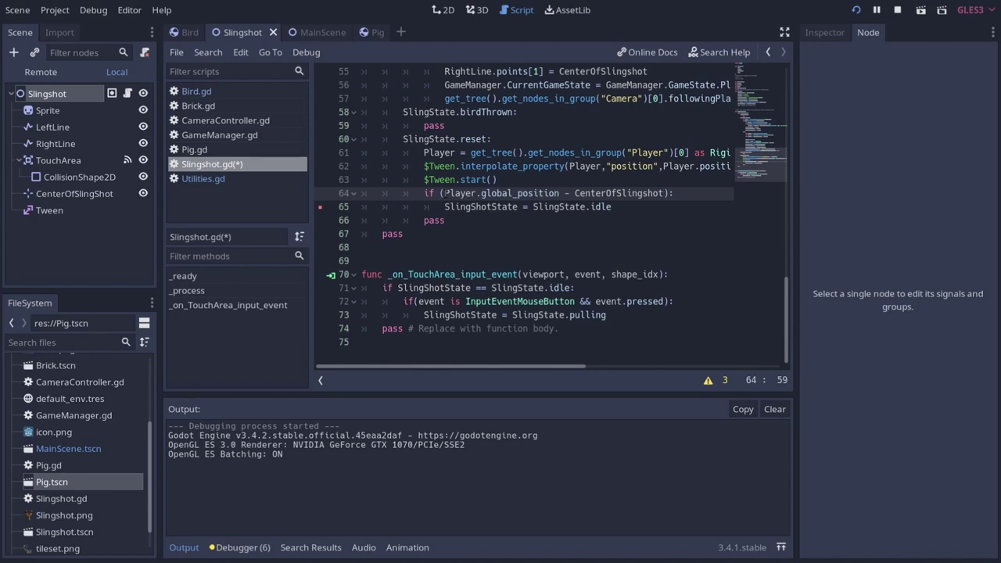
Step: Append .length() < 0.1 to the condition and save Slingshot.gd
{"action": "key", "text": "Right"}
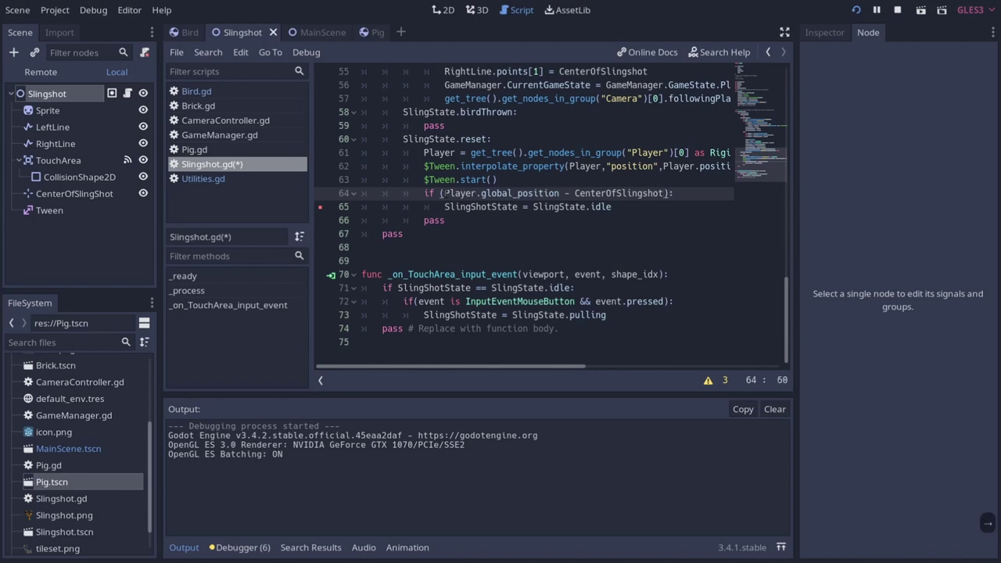
{"action": "type", "text": ".length"}
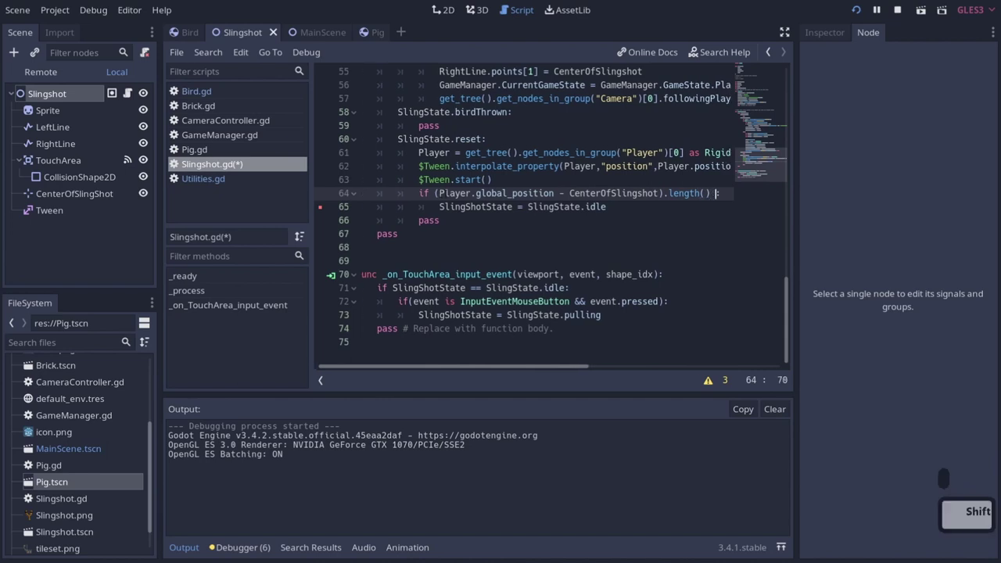
{"action": "key", "text": "shift+,"}
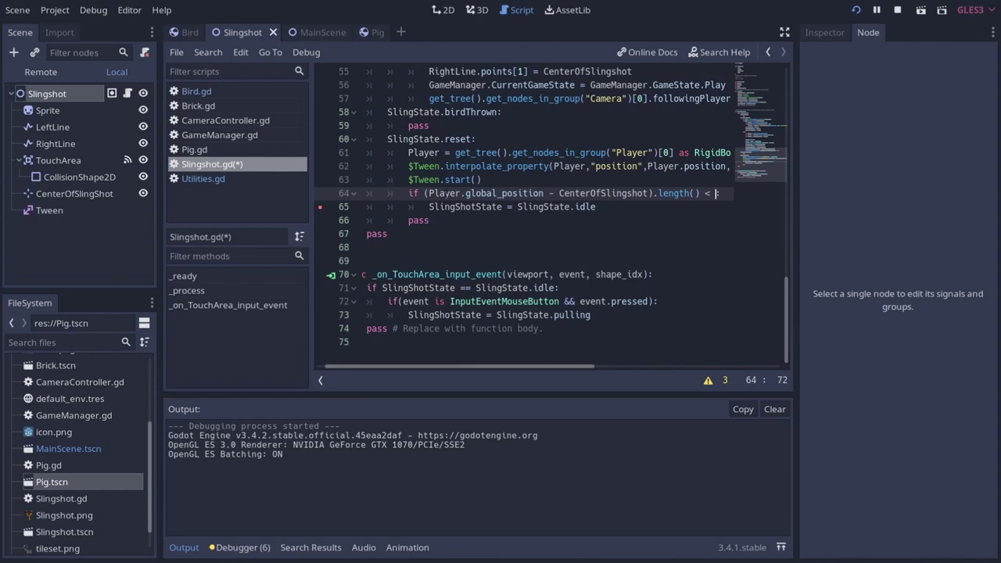
{"action": "type", "text": "0.1"}
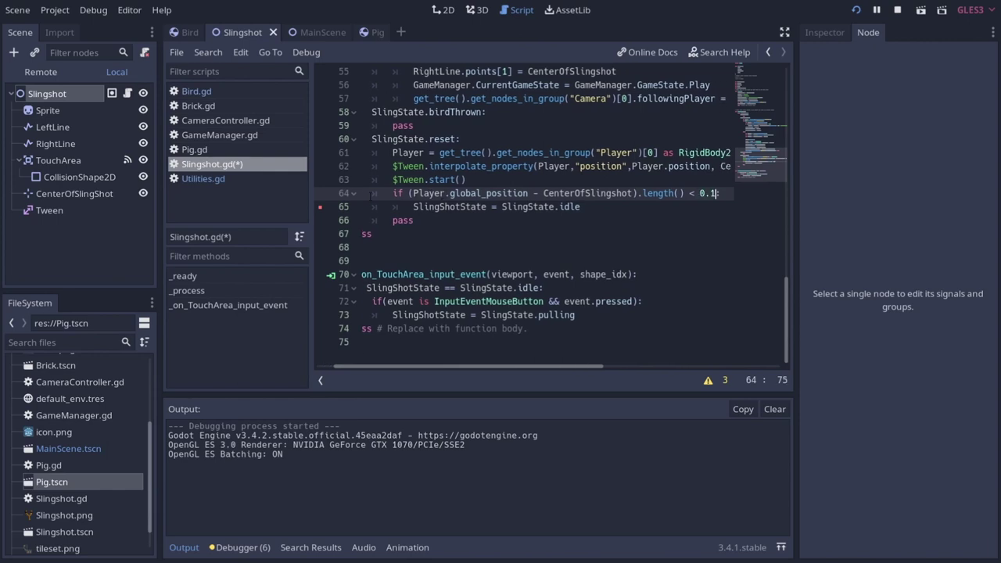
{"action": "key", "text": "ctrl+s"}
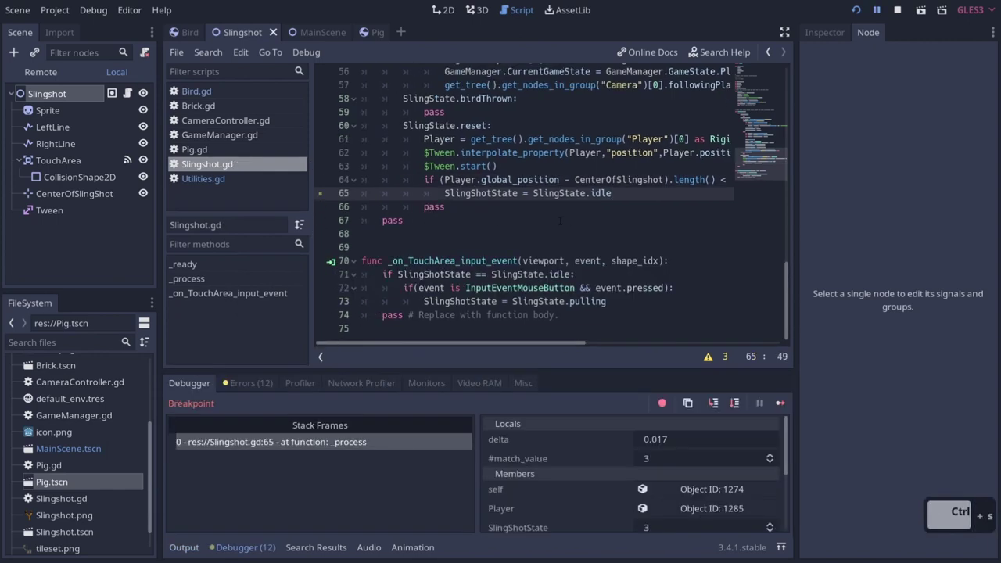
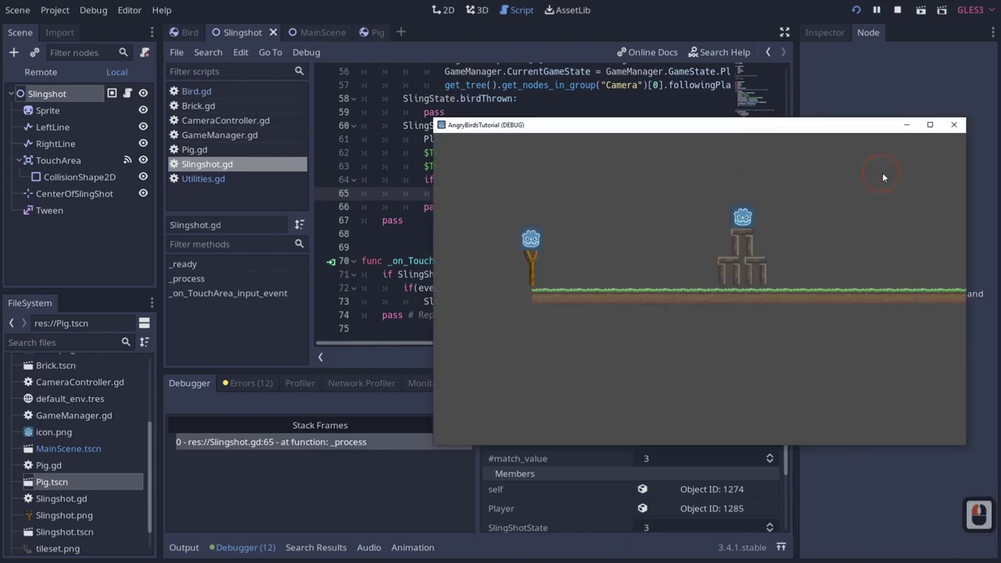
Step: Continue past the breakpoint, rerun, and pull back and fire the bird at the tower
{"action": "left_click", "coordinate": [940, 109]}
{"action": "left_click", "coordinate": [864, 13]}
{"action": "left_click", "coordinate": [479, 211]}
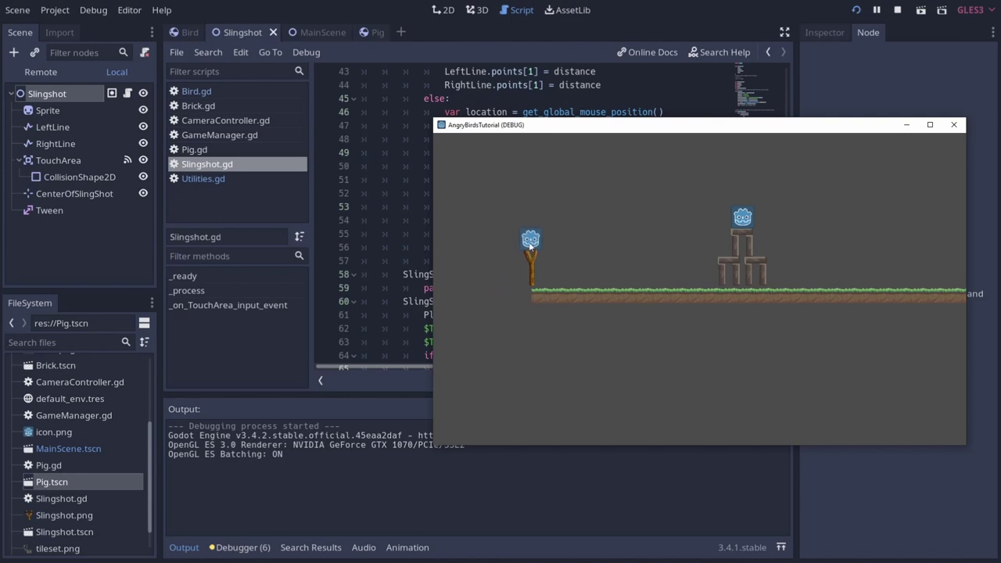
{"action": "left_click", "coordinate": [520, 238]}
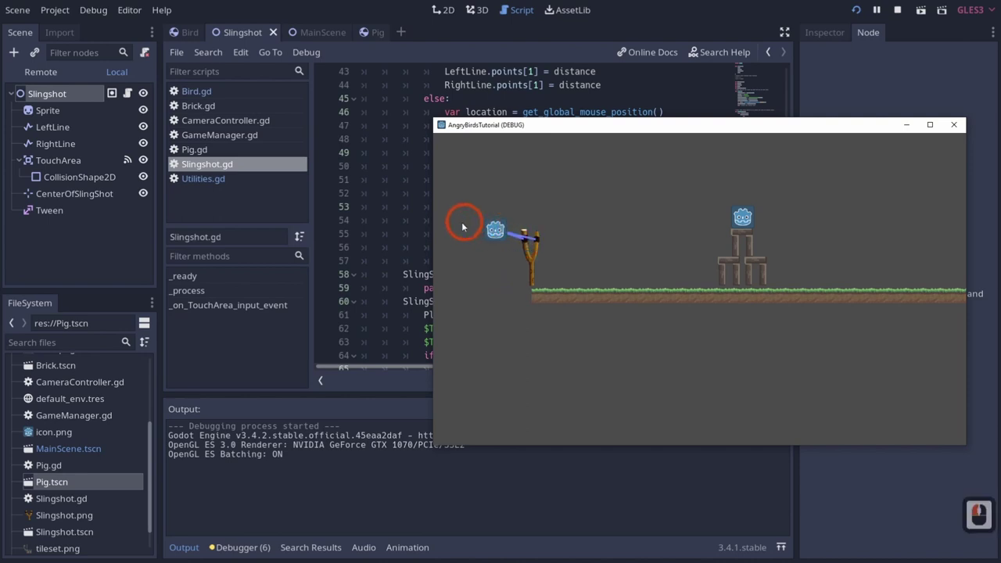
{"action": "left_click", "coordinate": [464, 224]}
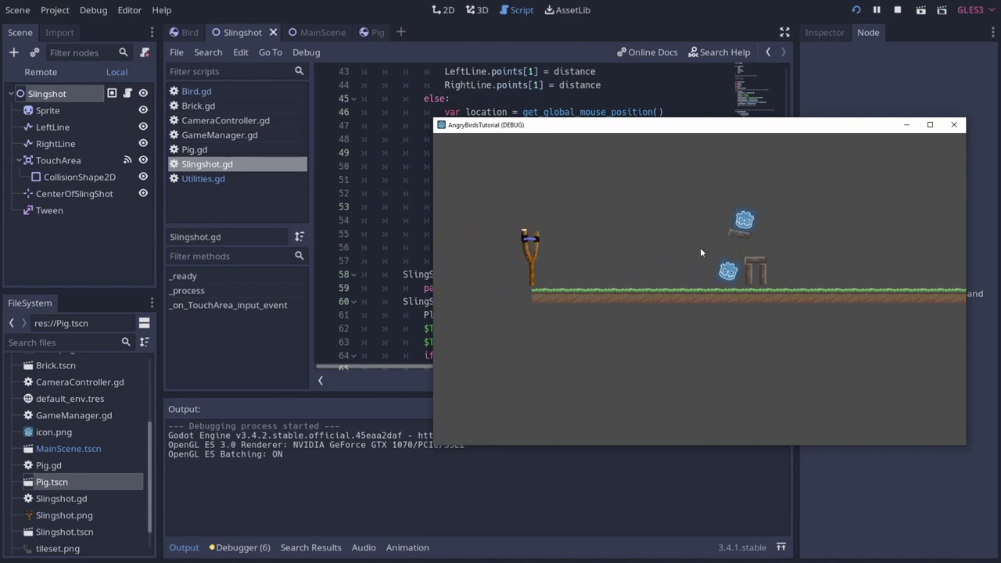
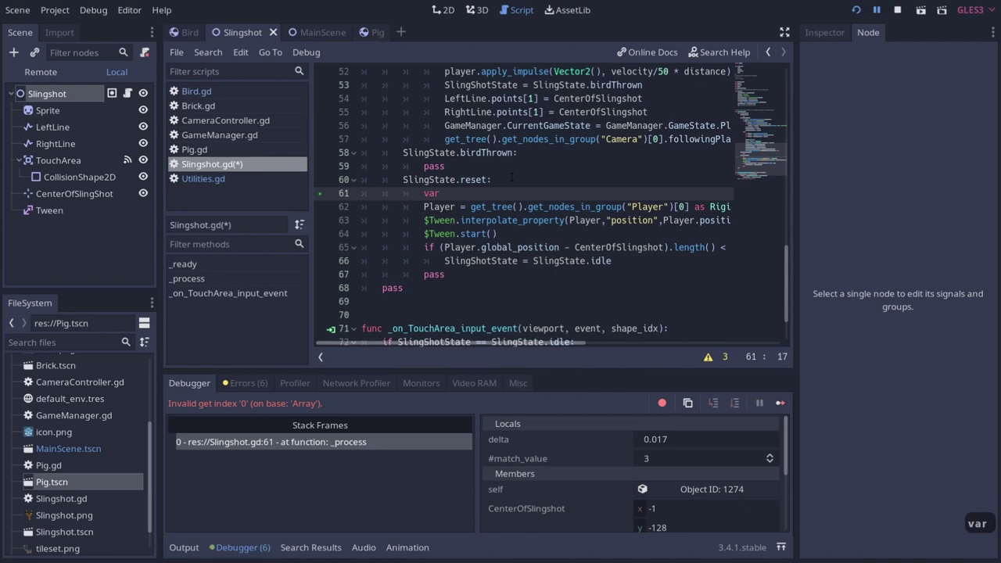
Step: Add 'var lives = get_tree().get_nodes_in_group("Player")' and 'if lives > 0:' guarding 'Player = lives[0]', removing the duplicate assignment
{"action": "key", "text": "BackSpace"}
{"action": "type", "text": "ird"}
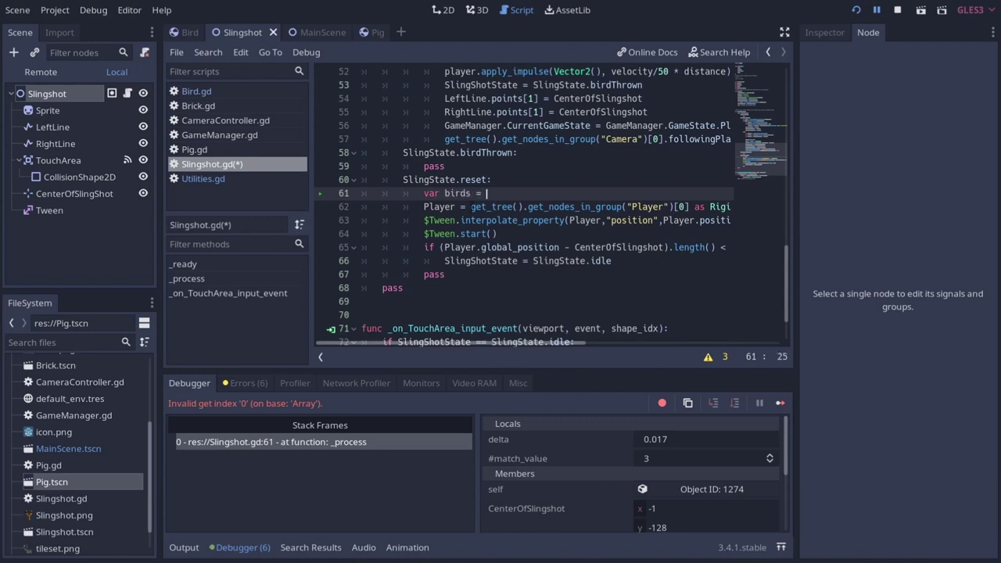
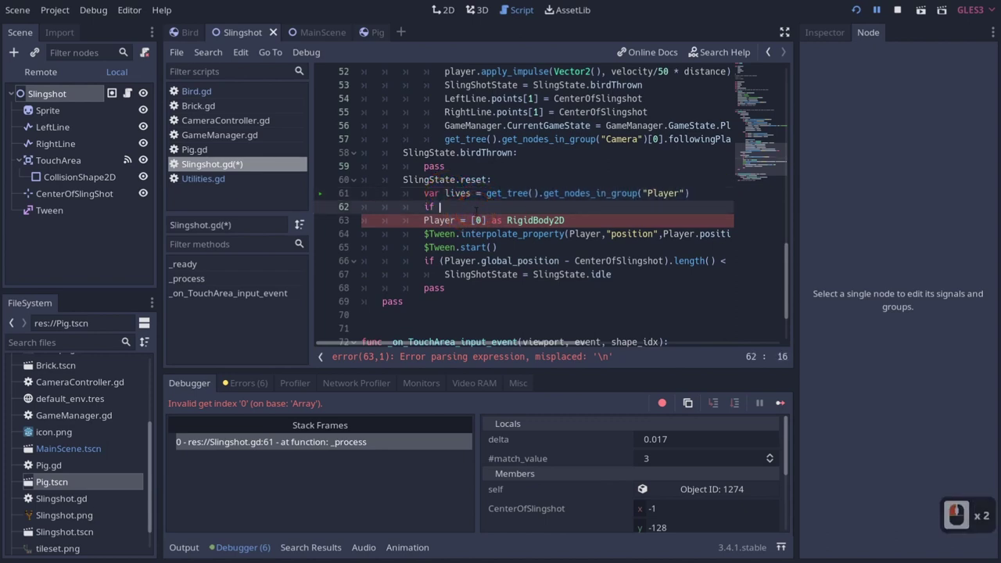
{"action": "type", "text": "p"}
{"action": "key", "text": "BackSpace"}
{"action": "type", "text": "ives"}
{"action": "type", "text": "0"}
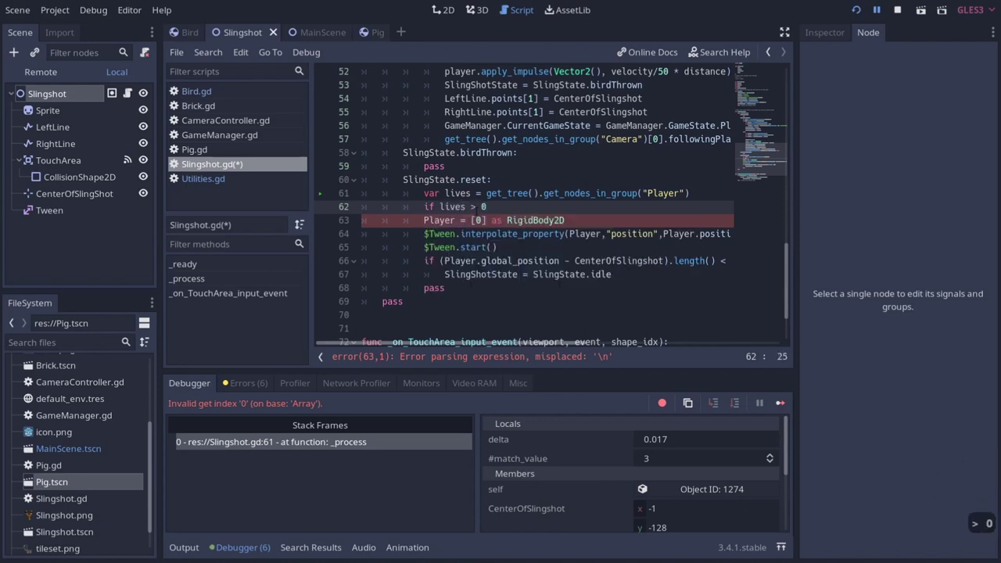
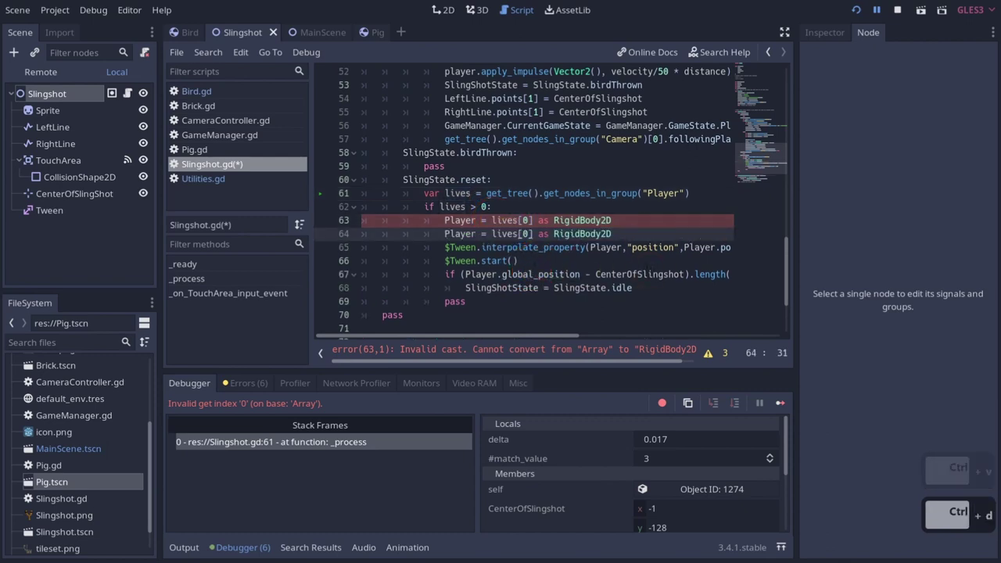
{"action": "key", "text": "ctrl+z"}
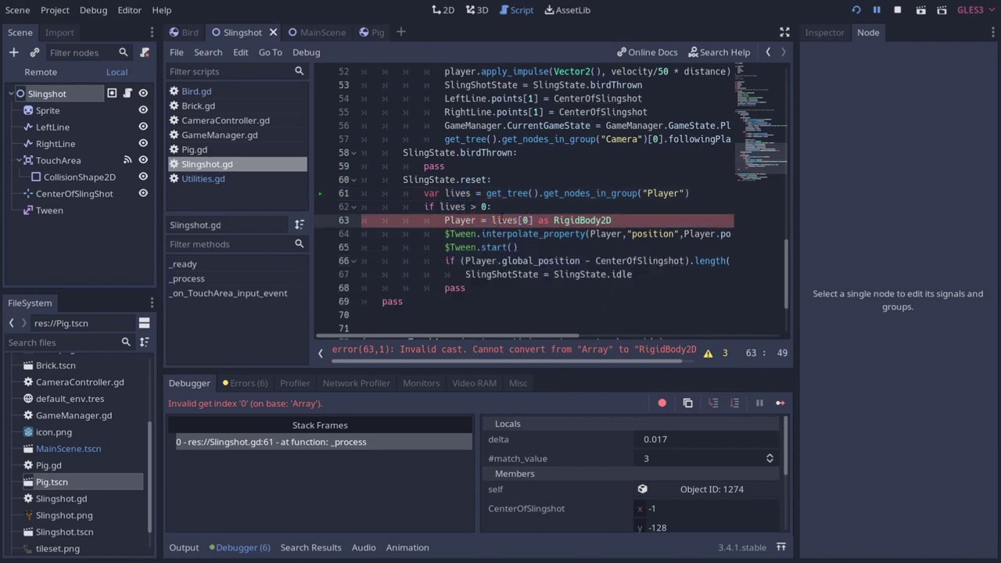
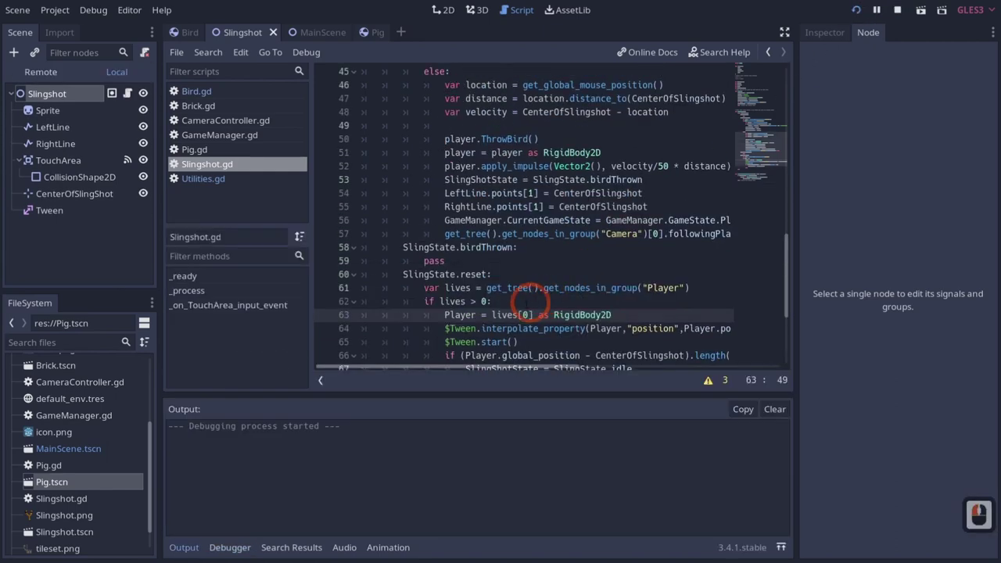
Step: Focus the running game window and let it play until the debugger breaks on line 62
{"action": "left_click", "coordinate": [498, 214]}
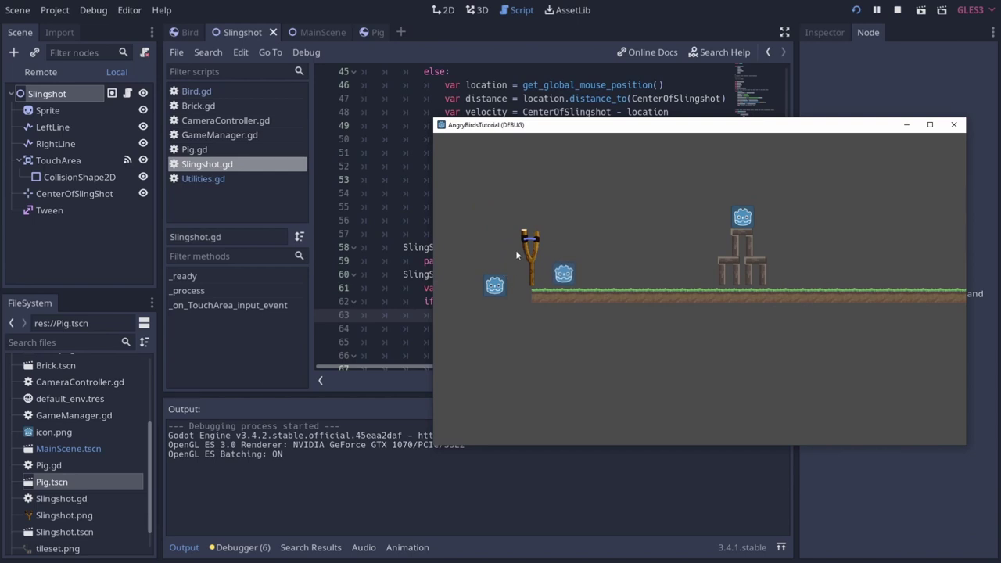